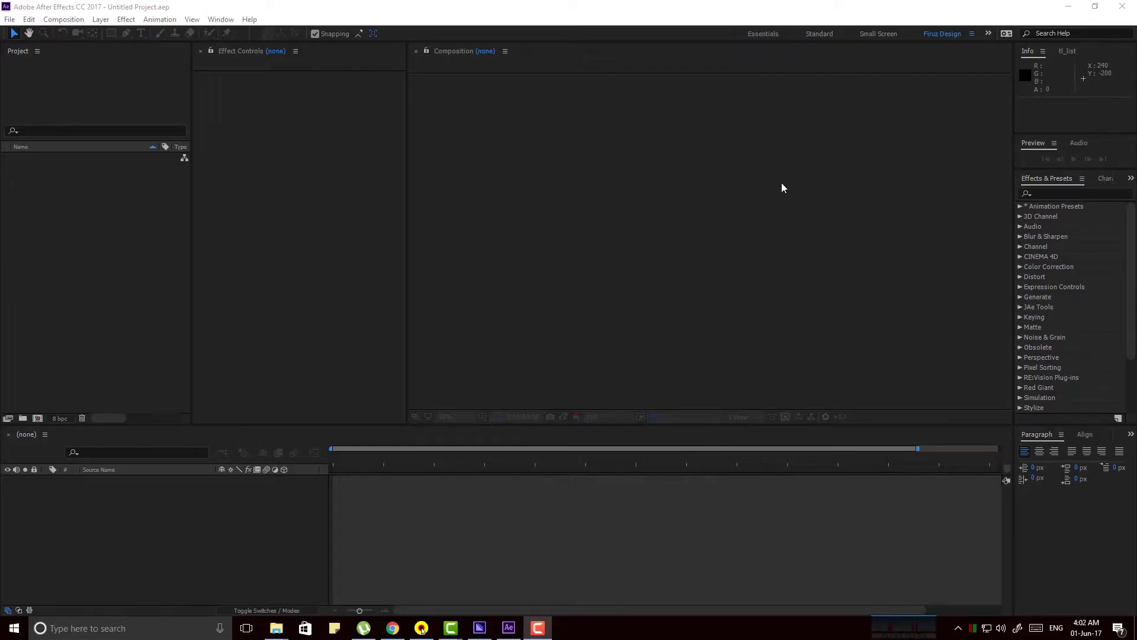
- Switch to the browser and bring up the Firuz Design YouTube channel page
click(1065, 12)
click(1128, 228)
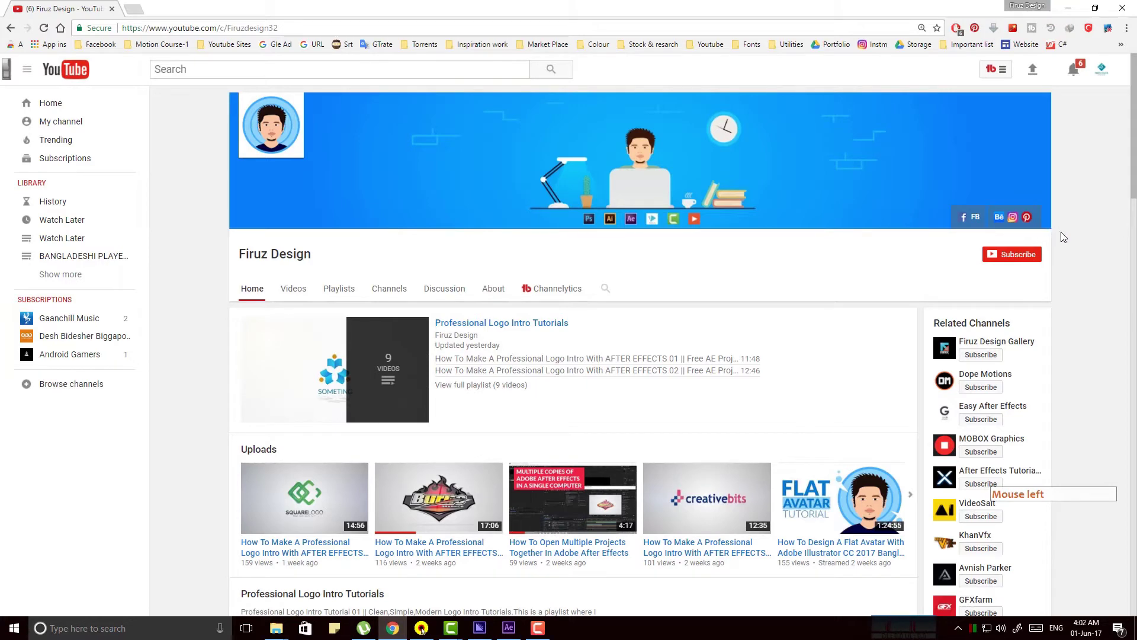
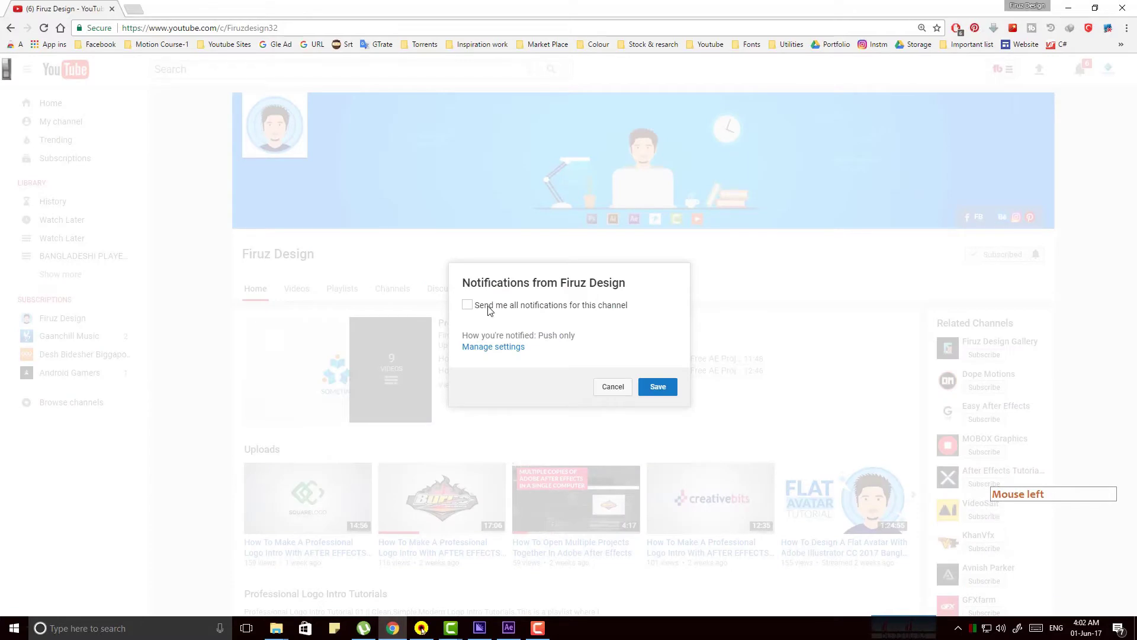
- Subscribe to Firuz Design, handle the Notifications dialog and return to the channel home
click(491, 311)
double_click(659, 394)
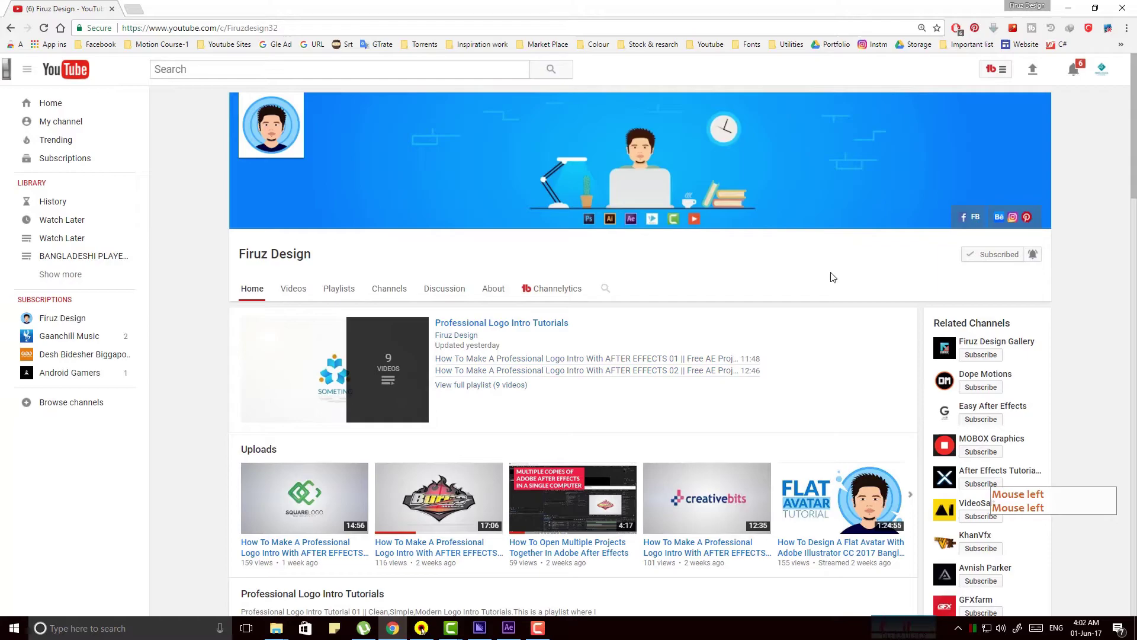
- Import the animation video, Burns logo and music files into the Project panel
click(834, 277)
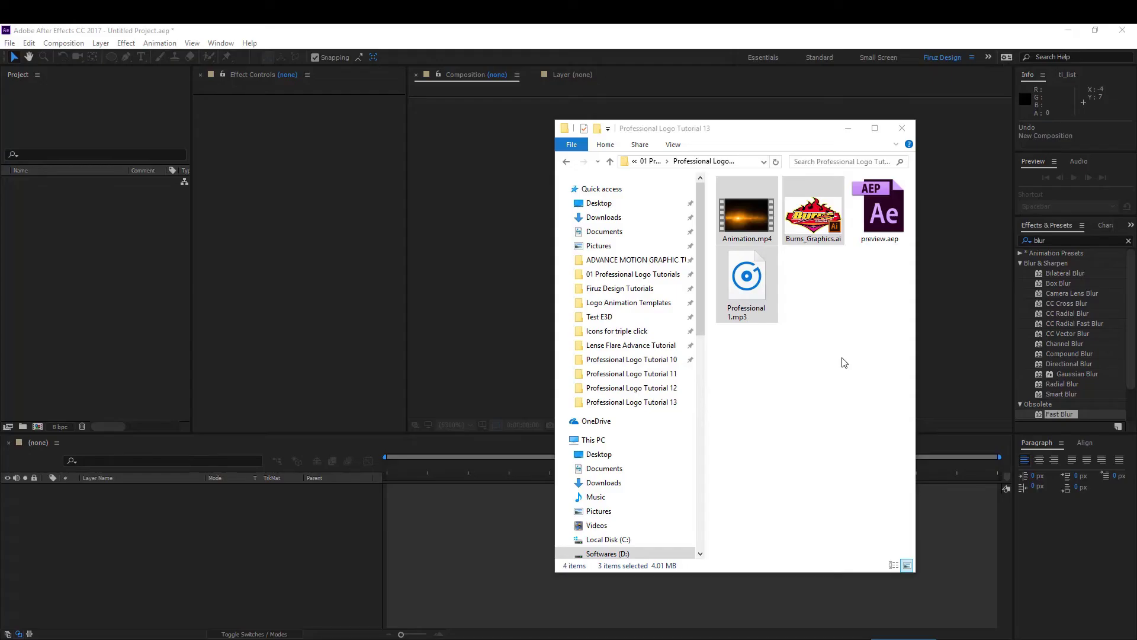
click(805, 213)
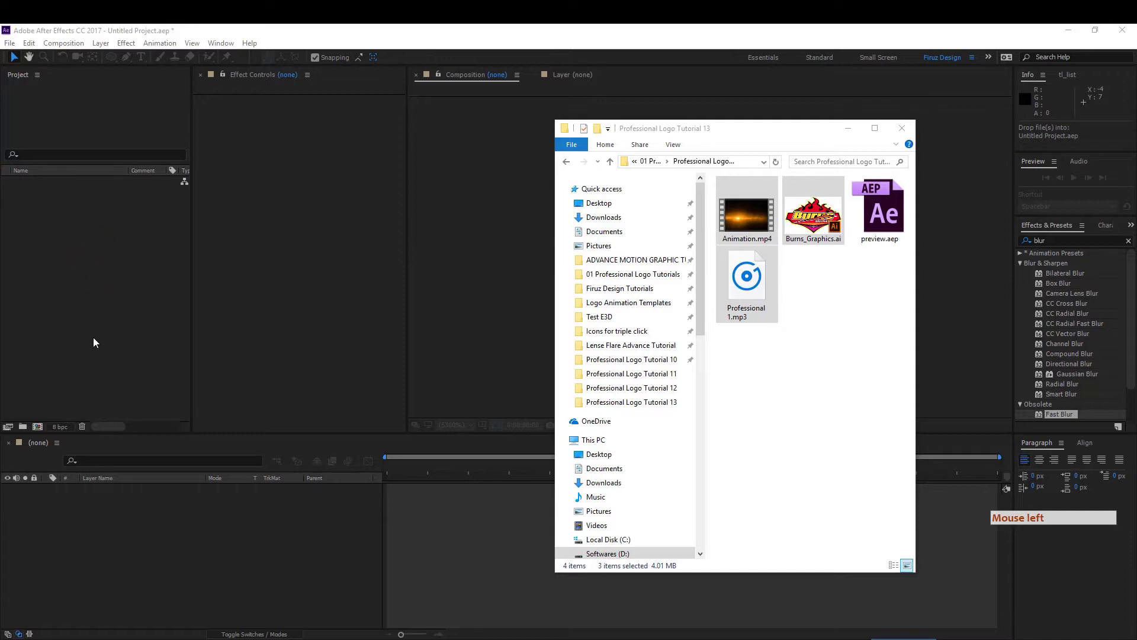
- Create a new 1280×720, 30 fps composition named Tutorial
click(38, 427)
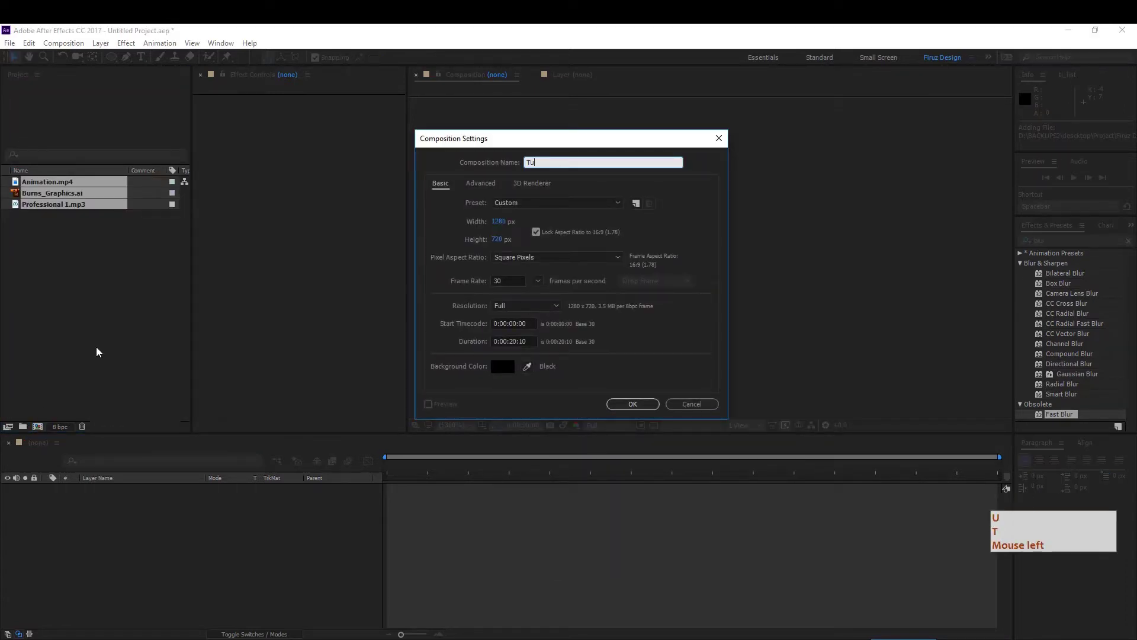
click(100, 351)
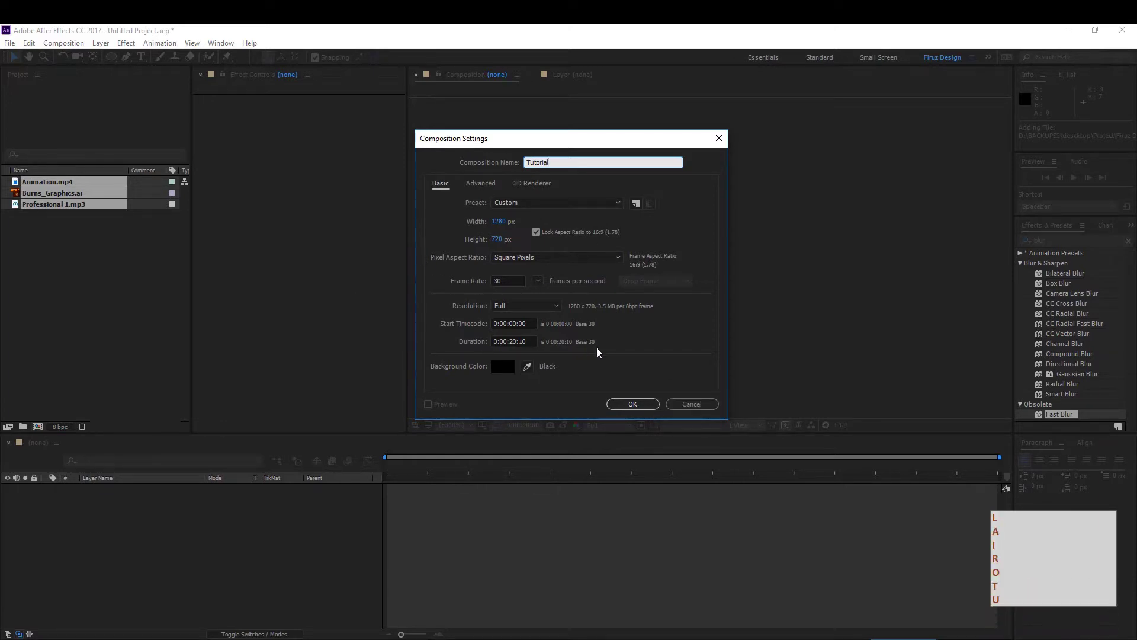
click(646, 405)
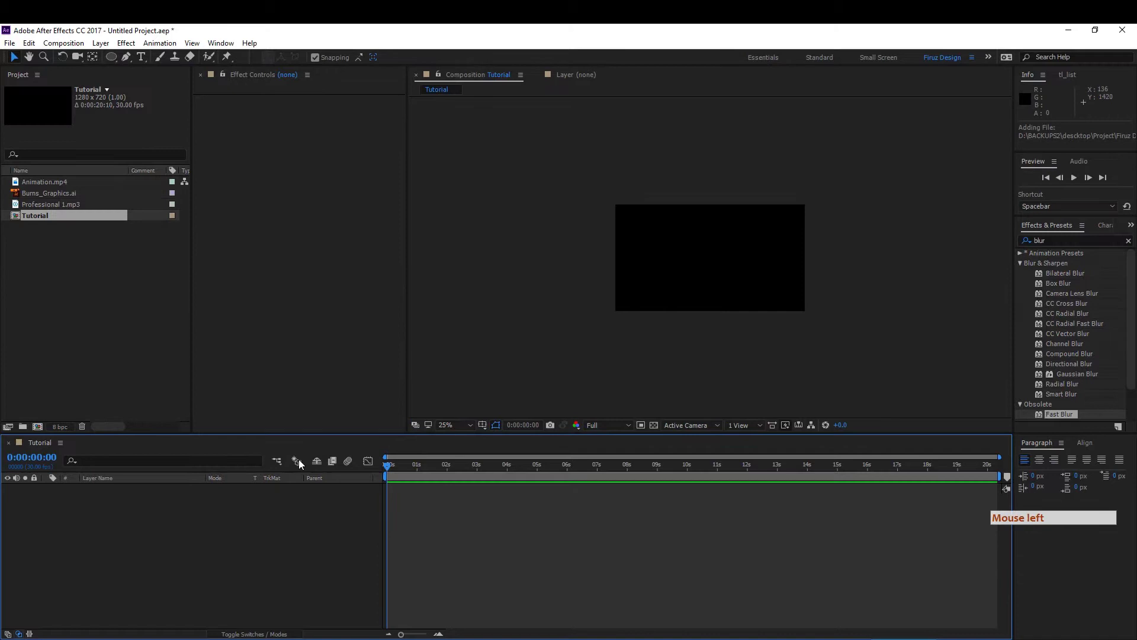
- Add a new white solid layer to the Tutorial composition
click(125, 329)
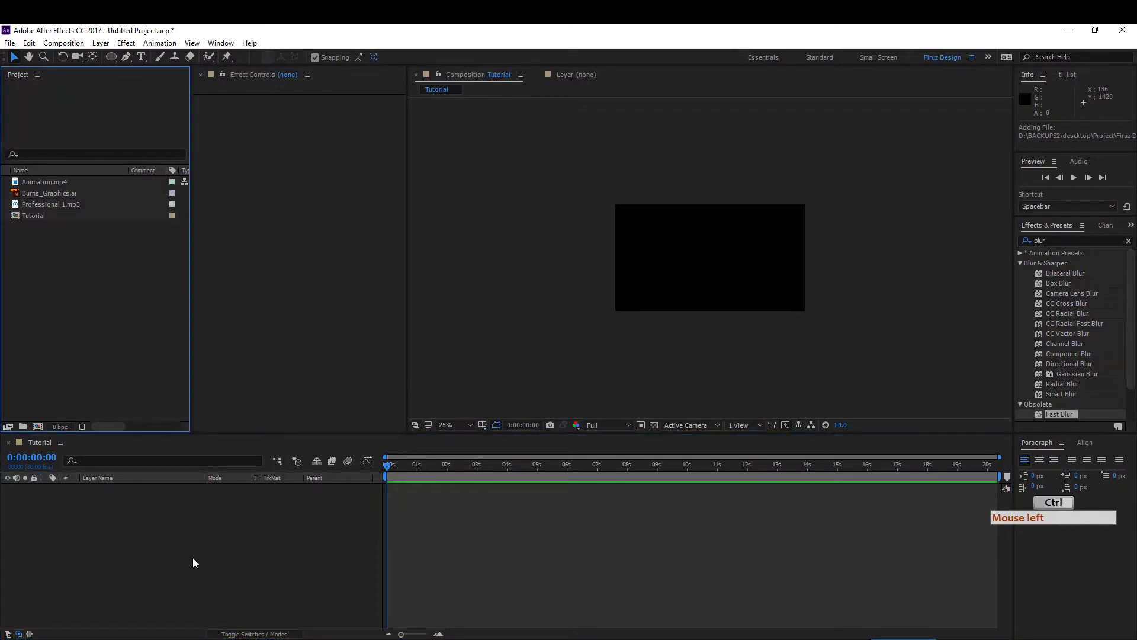
key(ctrl+y)
click(196, 562)
key(ctrl+y)
double_click(192, 561)
key(ctrl+y)
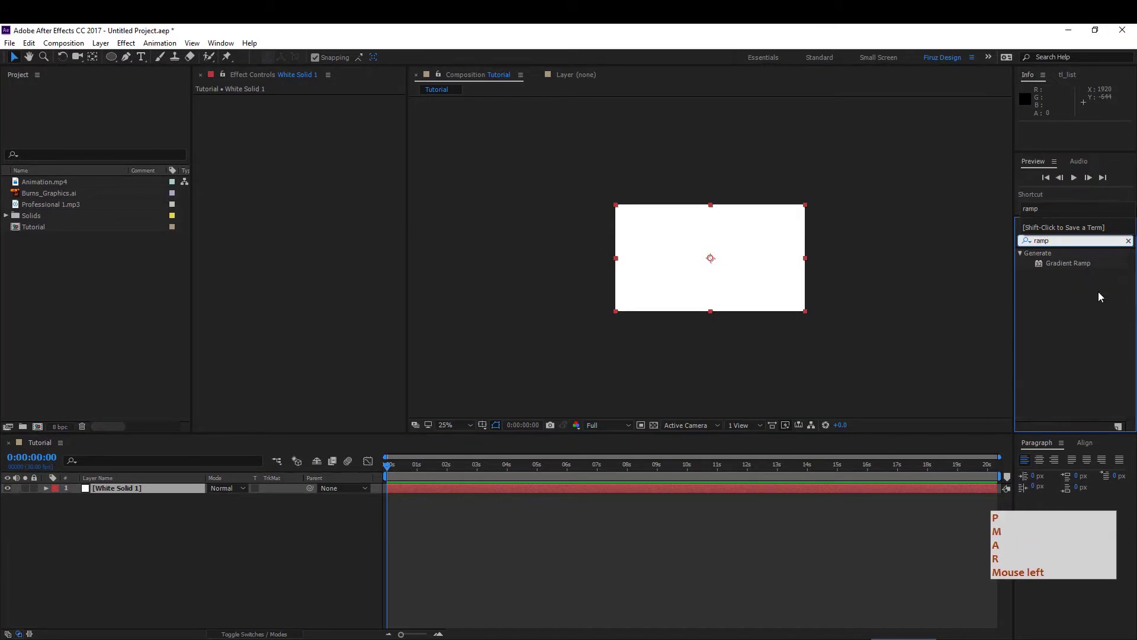
- Apply a radial Gradient Ramp, colours swapped, centred with the end pushed past the corner
click(1079, 265)
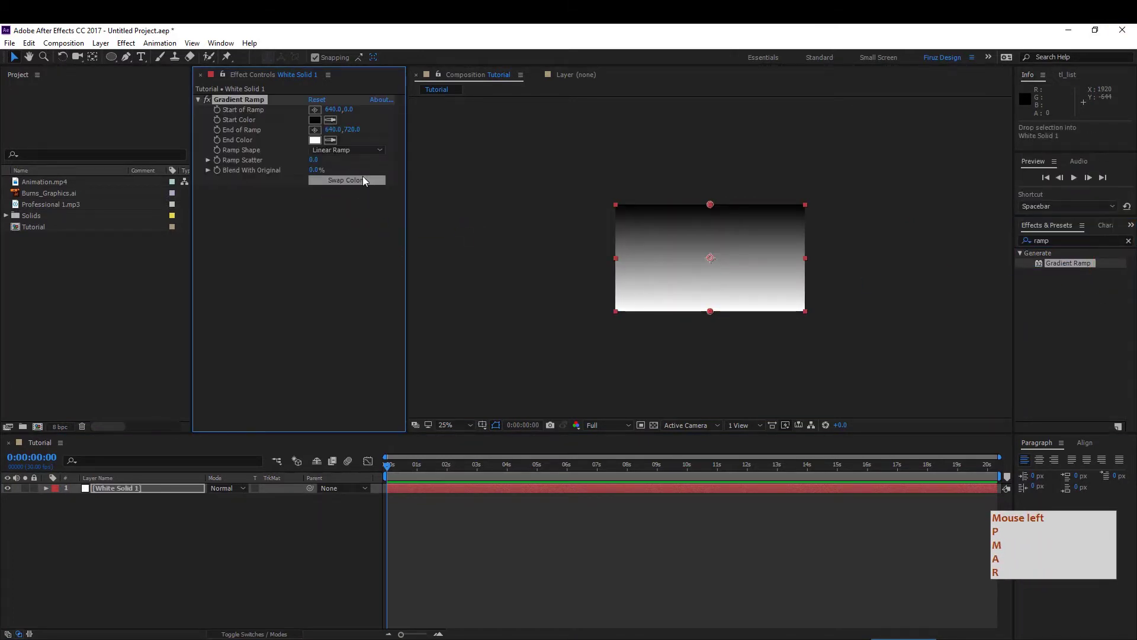
click(368, 184)
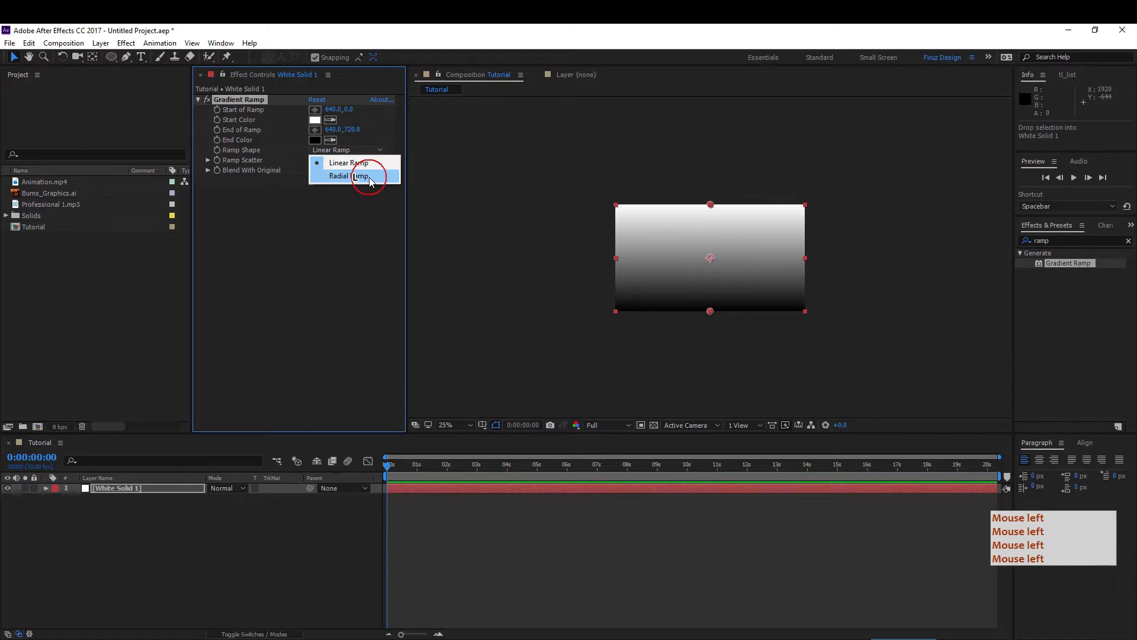
click(716, 231)
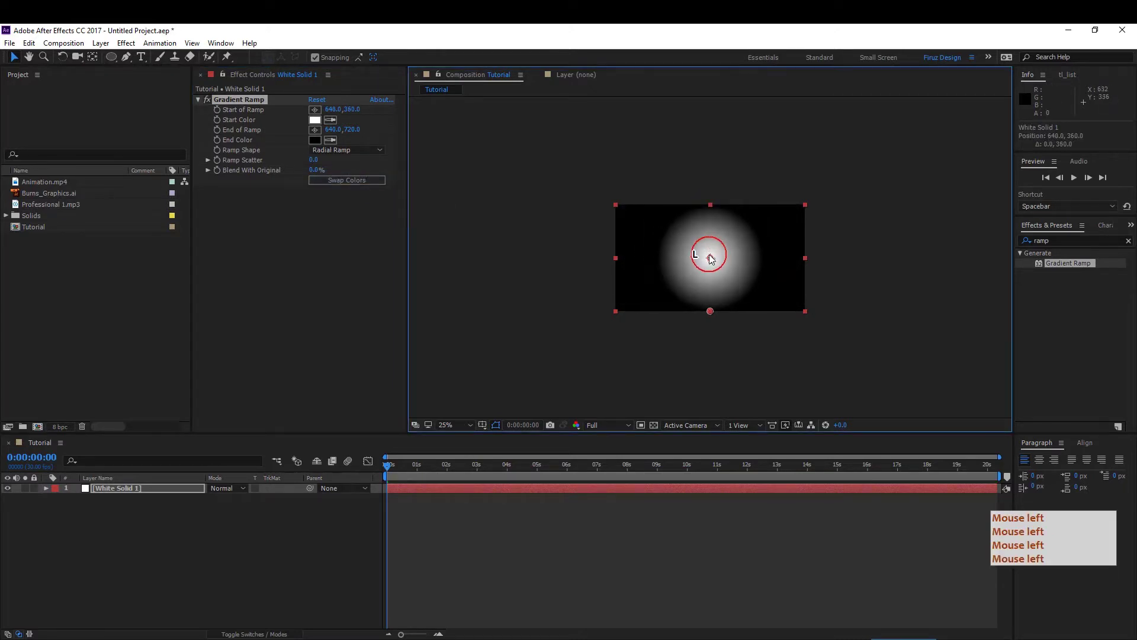
click(720, 318)
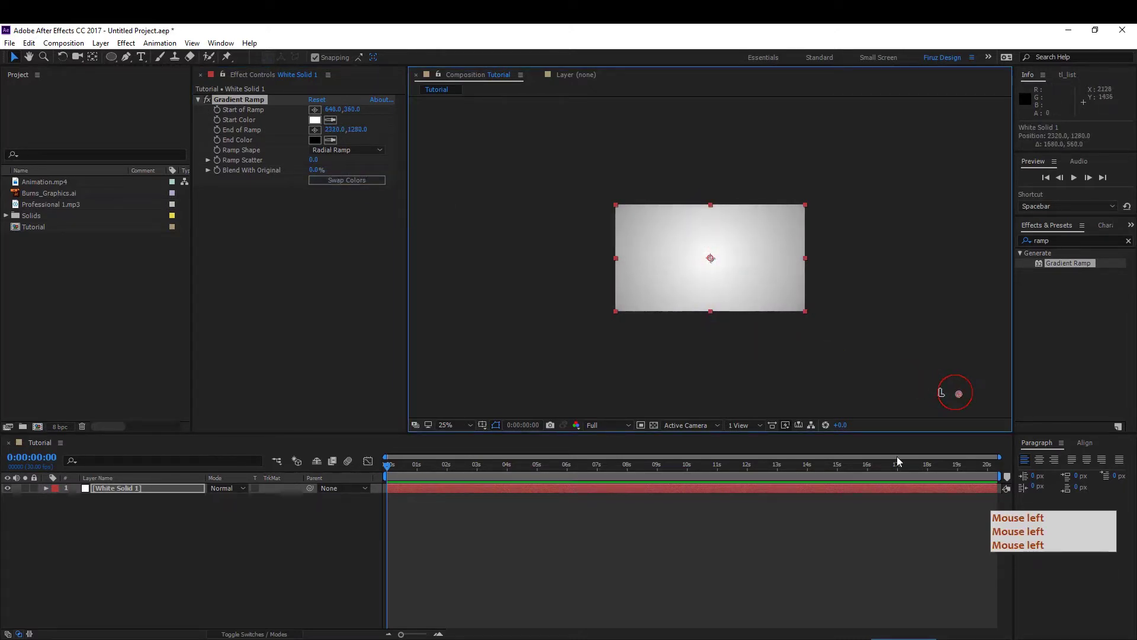
click(828, 585)
click(860, 318)
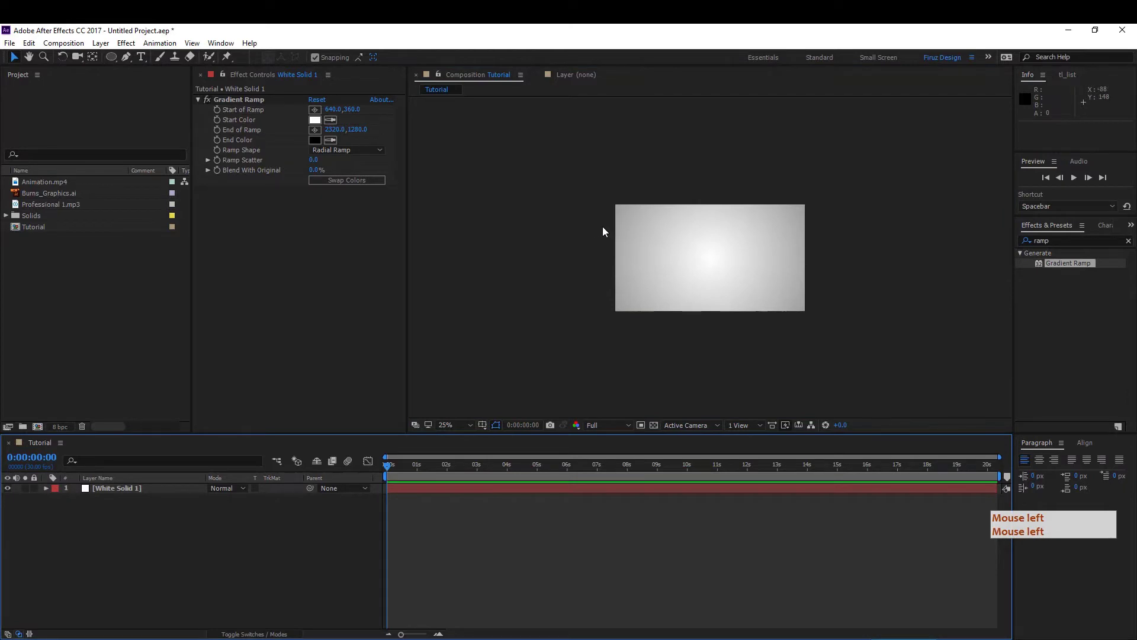
click(607, 232)
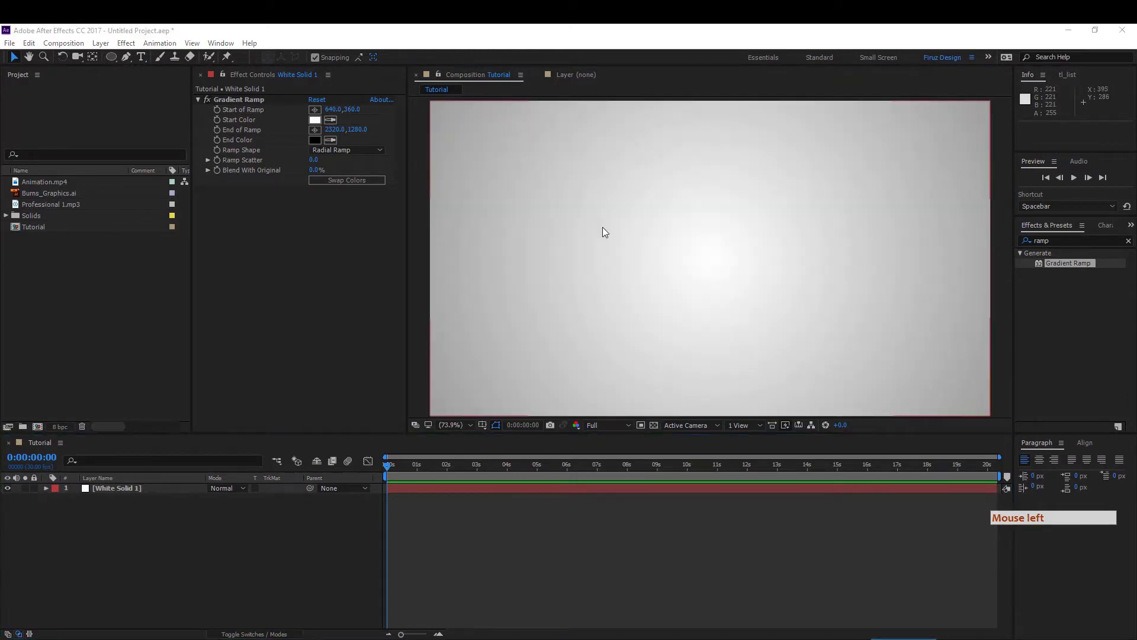
- Place the Burns_Graphics.ai logo as a layer above the solid
click(145, 284)
click(47, 201)
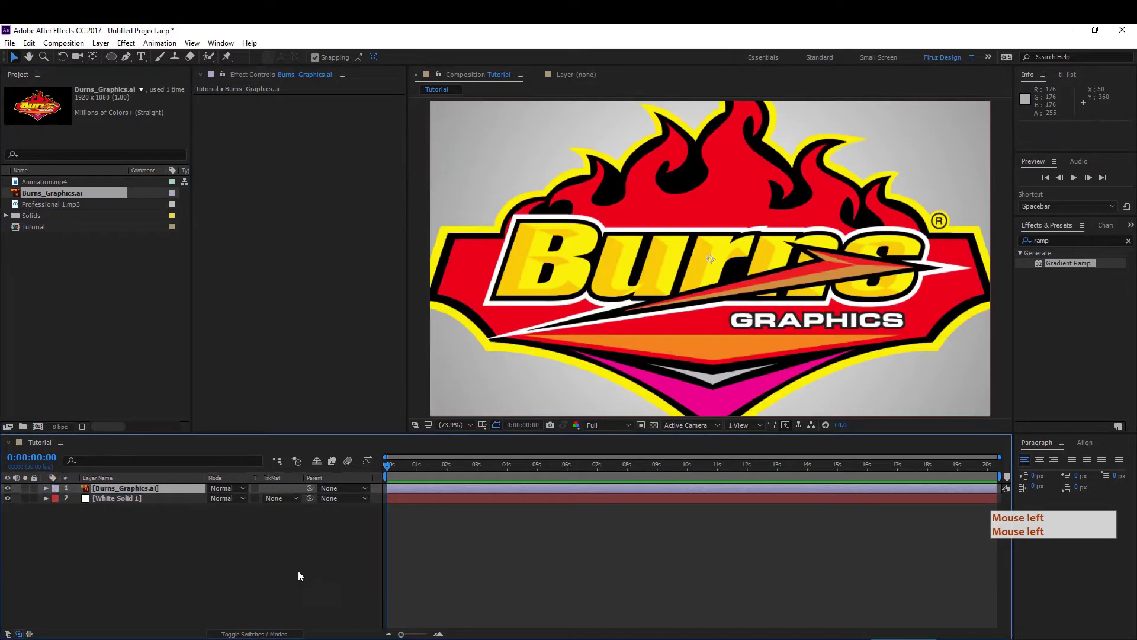
- Scale the Burns logo down to sit in the centre of the frame
click(845, 204)
click(853, 182)
click(848, 188)
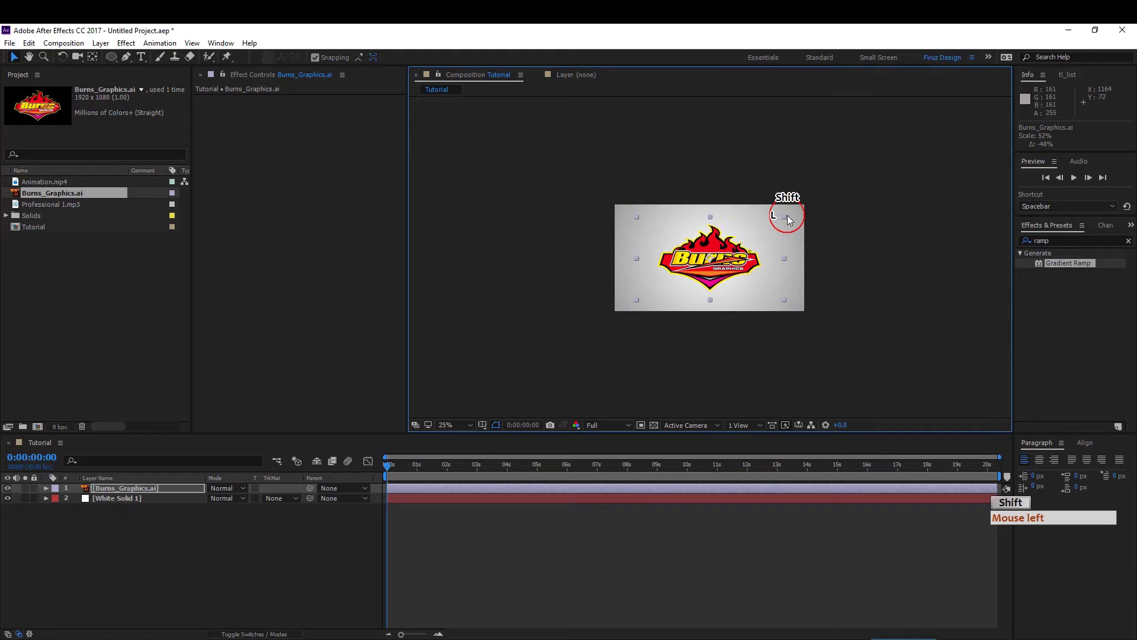
click(784, 228)
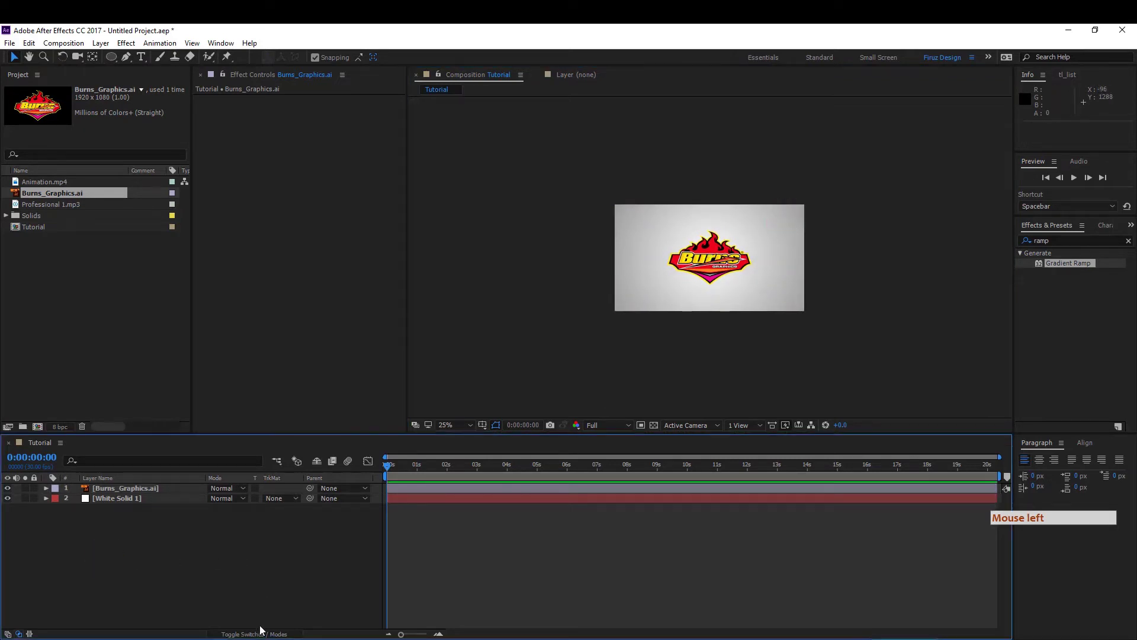
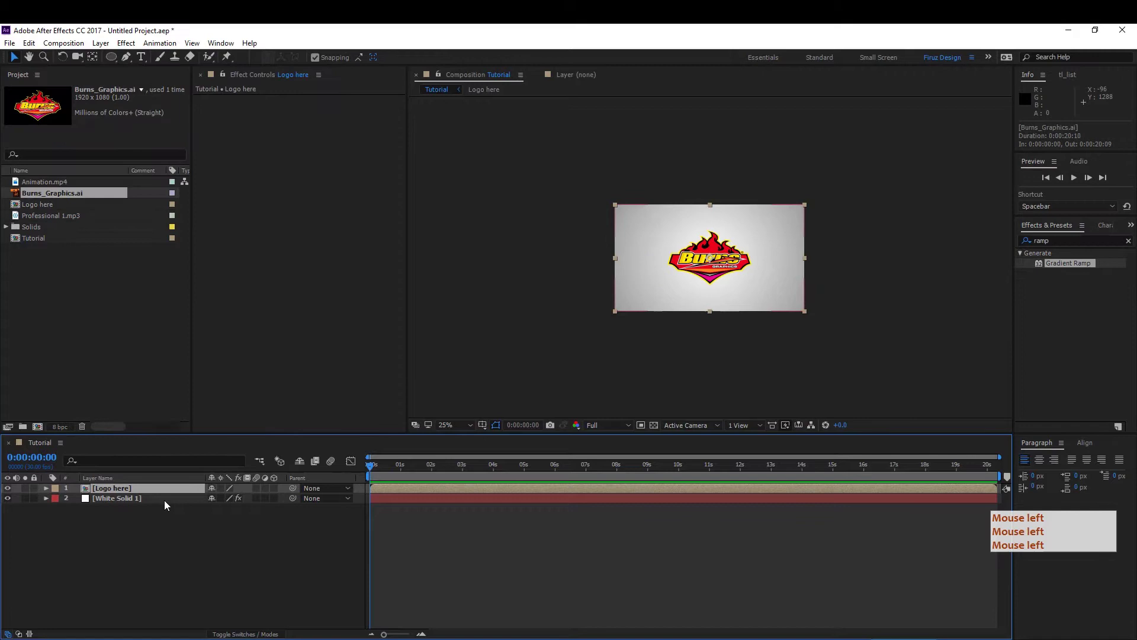
- Inside the Logo here precomp, pre-compose the logo layer again as 'logo'
click(156, 493)
click(146, 498)
double_click(145, 495)
double_click(156, 564)
key(ctrl+shift+c)
key(ctrl+shift+c)
click(151, 565)
key(ctrl+shift+c)
click(151, 565)
key(ctrl+shift+c)
click(152, 566)
key(Return)
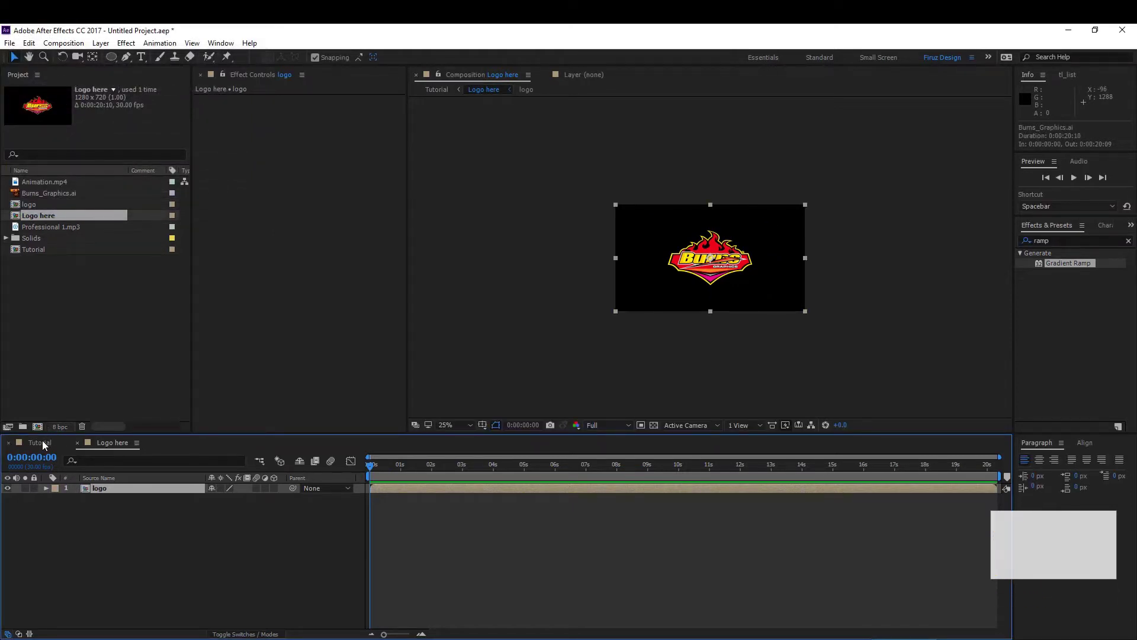
- Return to the Tutorial composition with the nested Logo here layer
click(46, 445)
key(Return)
click(164, 550)
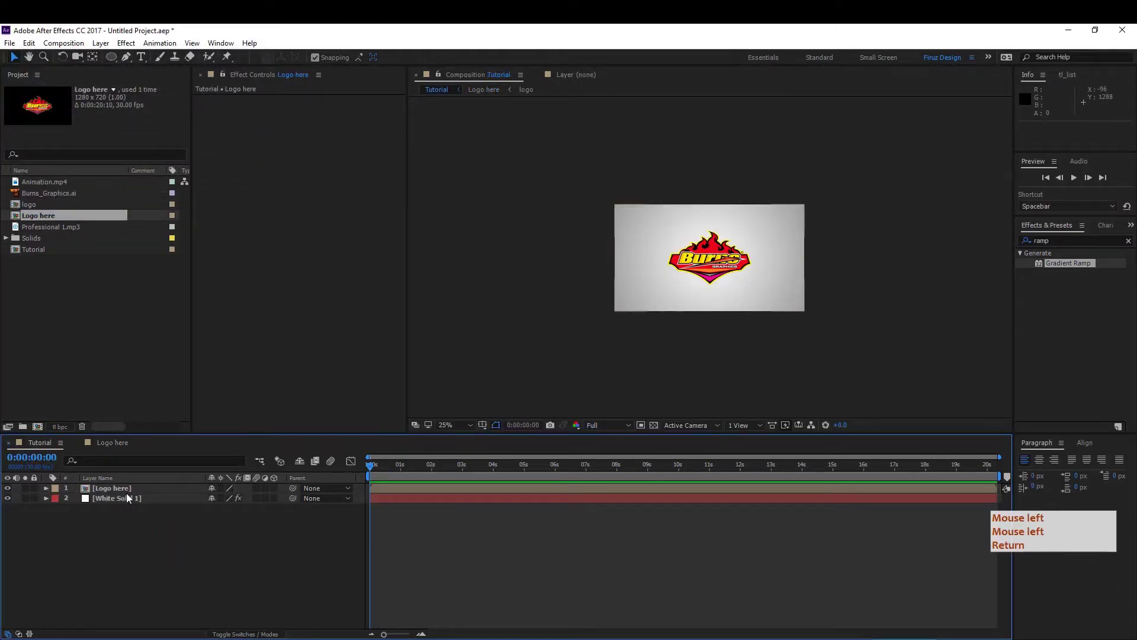
click(135, 492)
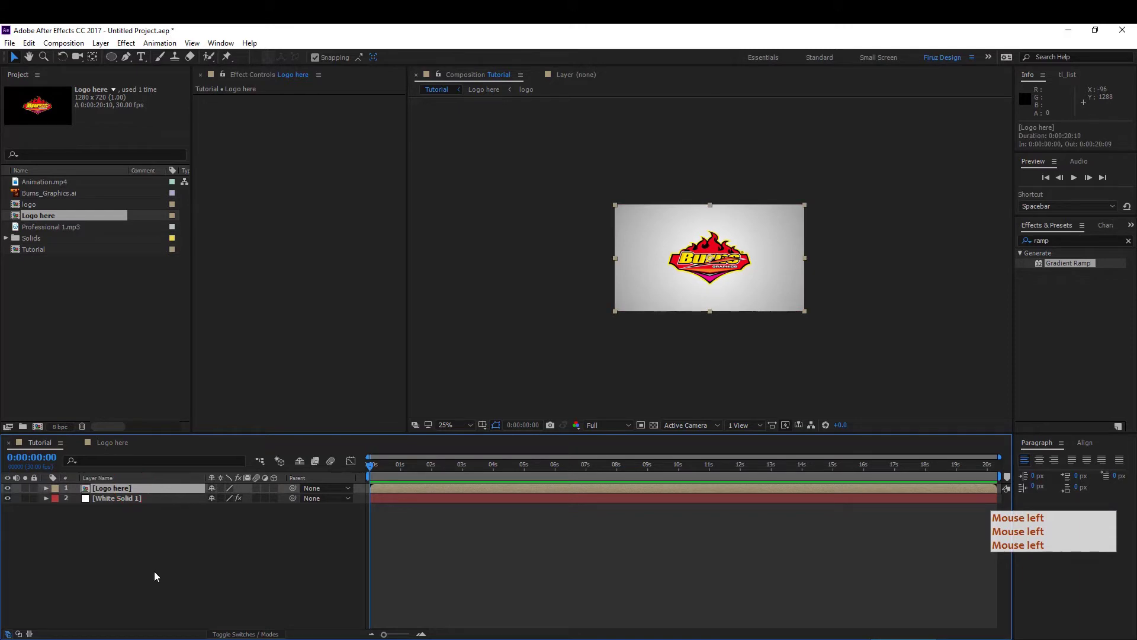
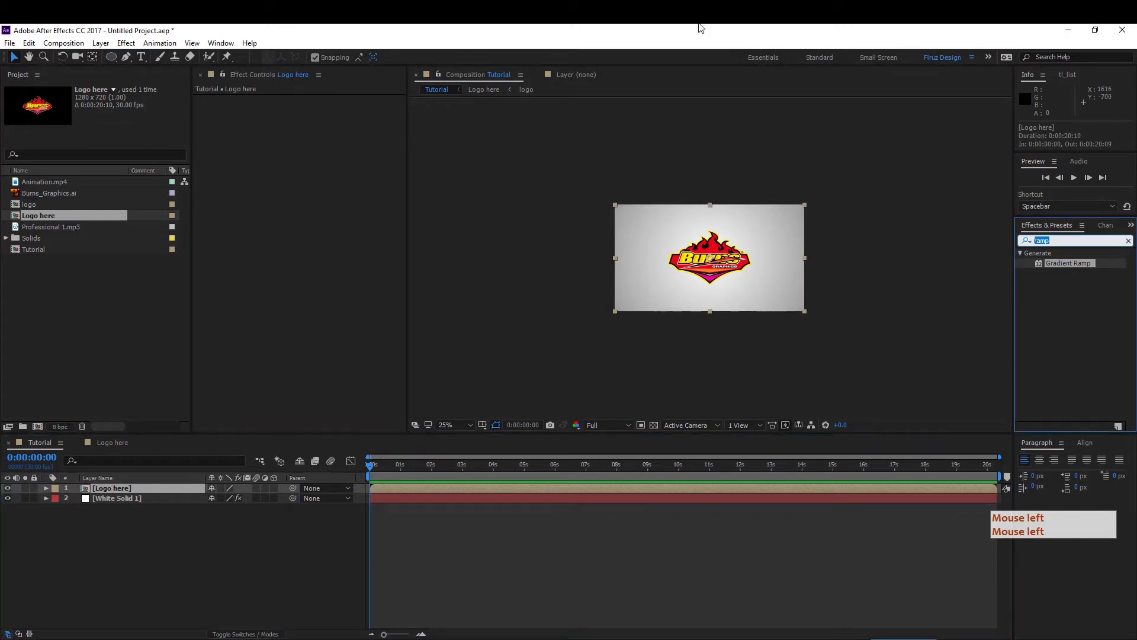
- Apply the Vegas stroke effect to the Logo here layer
click(702, 28)
click(703, 27)
click(703, 28)
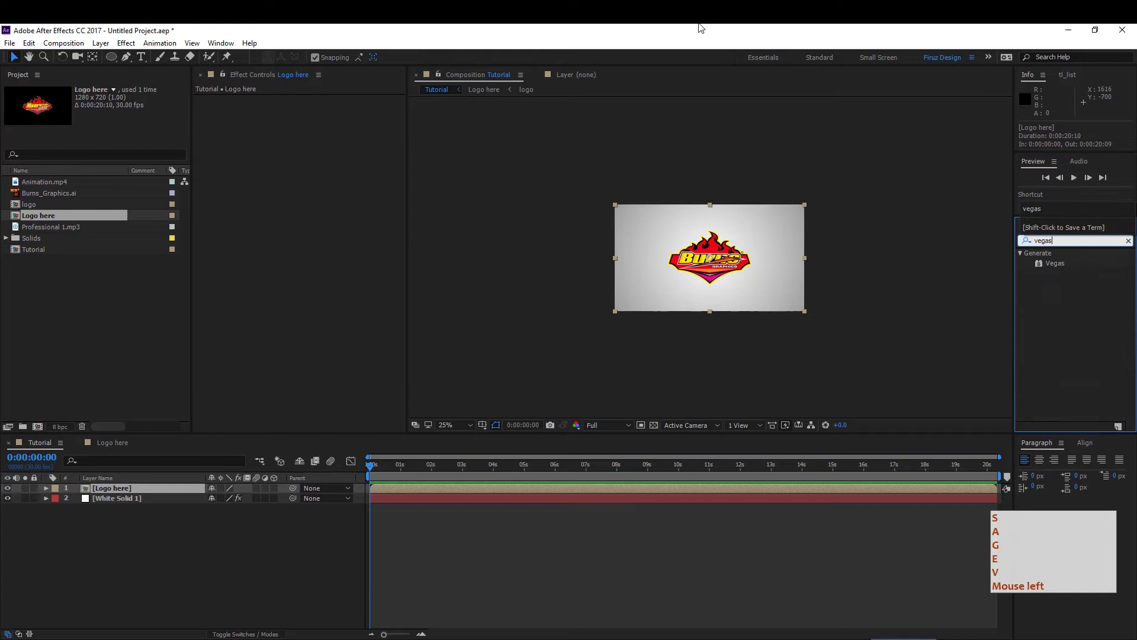
click(1056, 267)
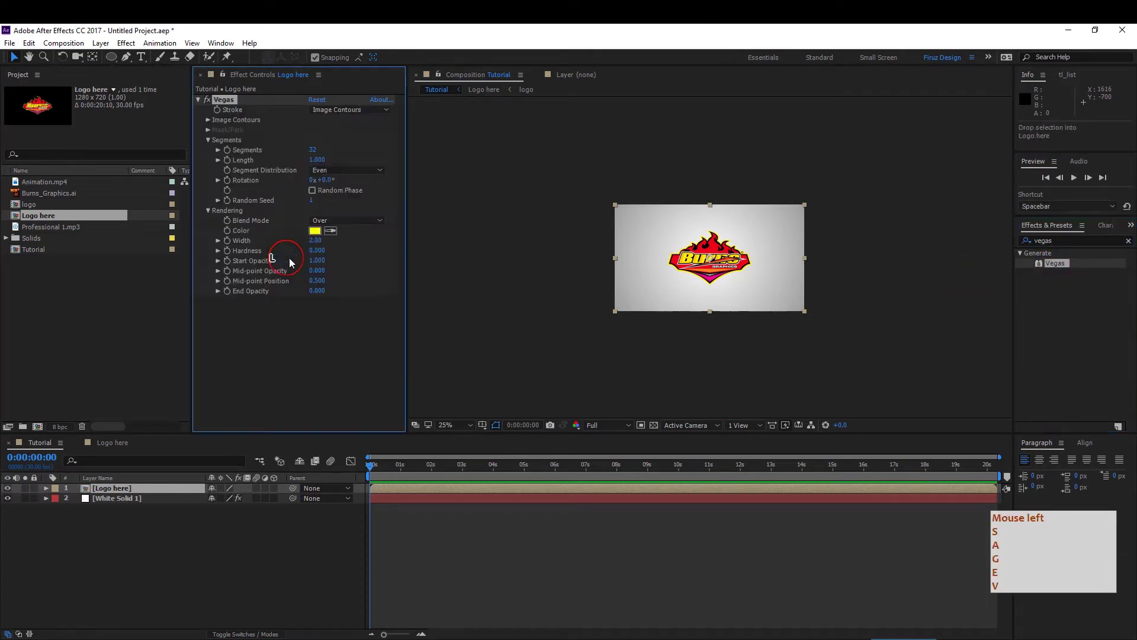
click(756, 247)
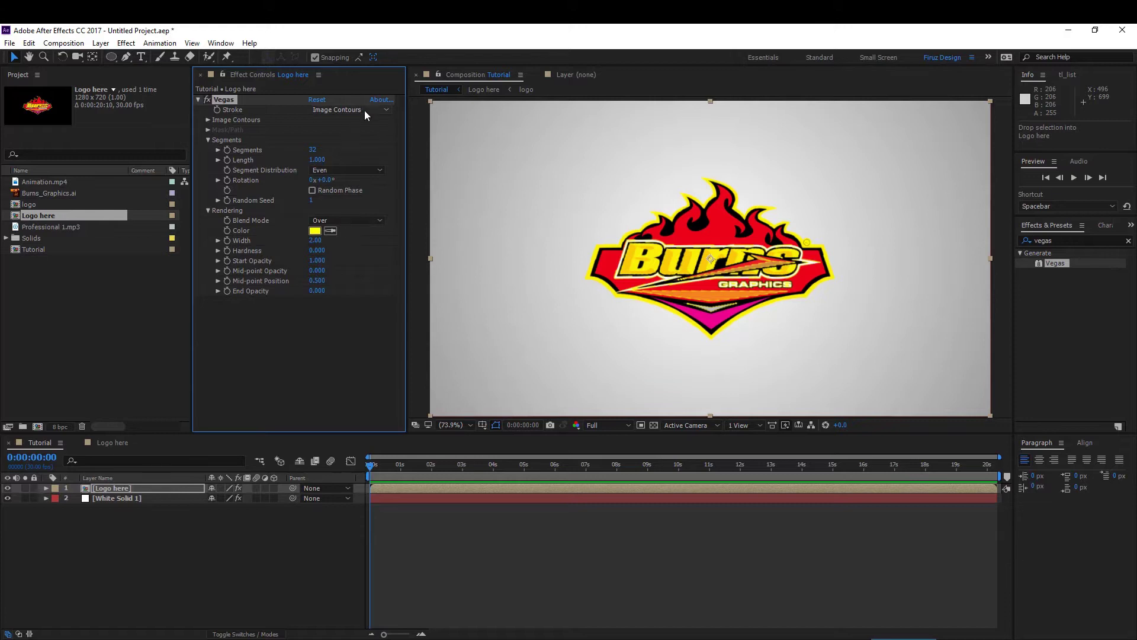
- Set Vegas Image Contours Threshold 1, one black segment rotated 65°
click(214, 122)
click(366, 136)
click(371, 162)
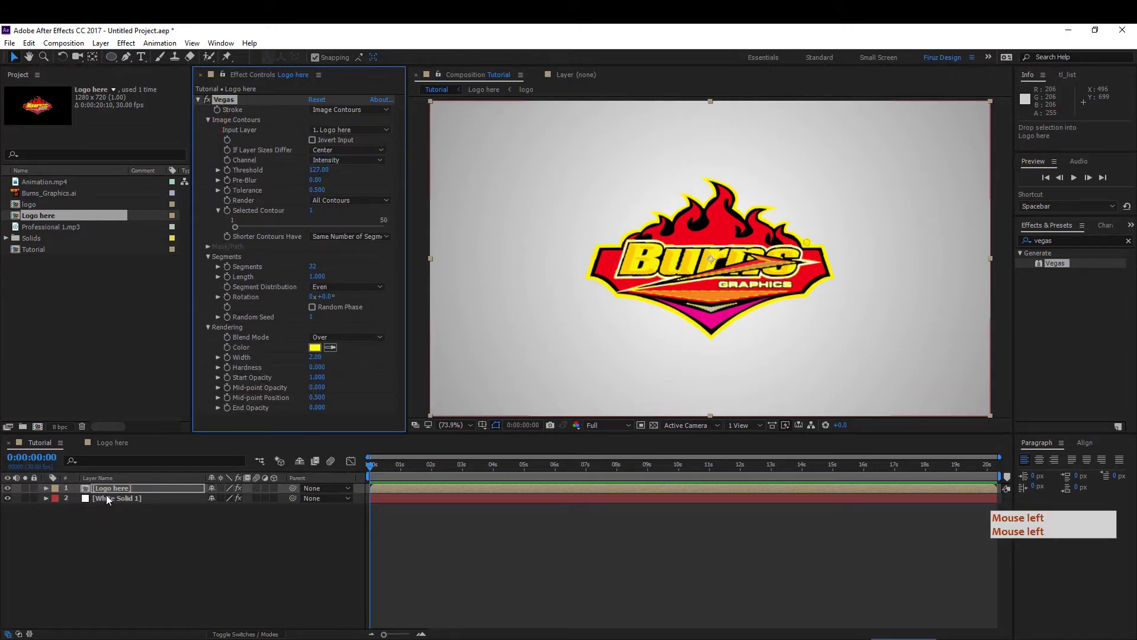
click(314, 177)
click(335, 165)
click(360, 234)
click(316, 172)
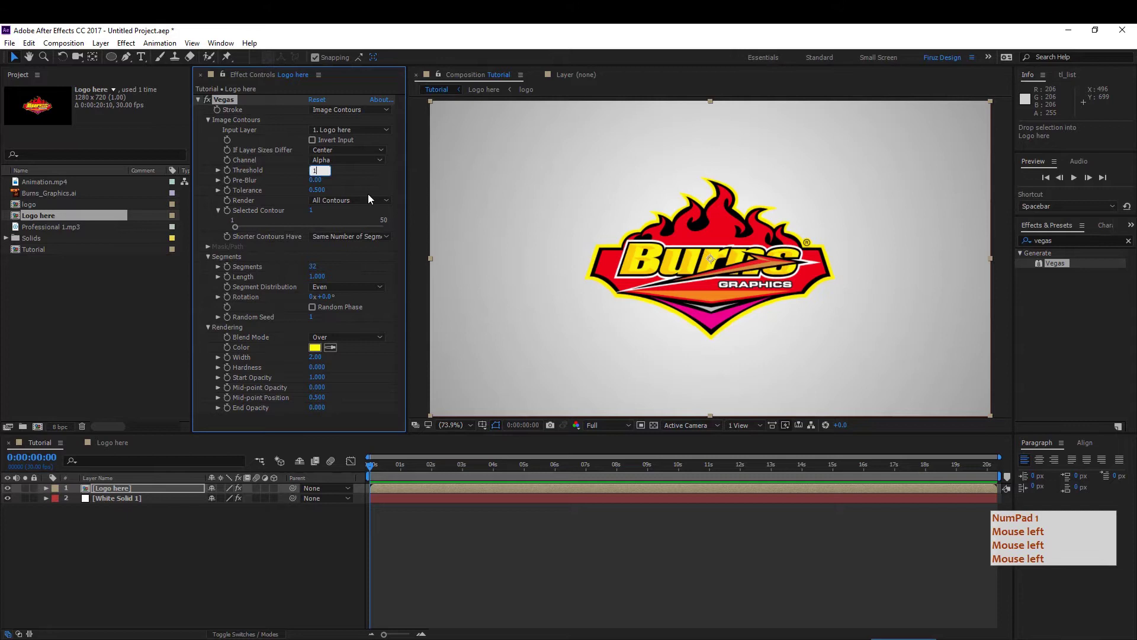
key(Return)
key(KP_1)
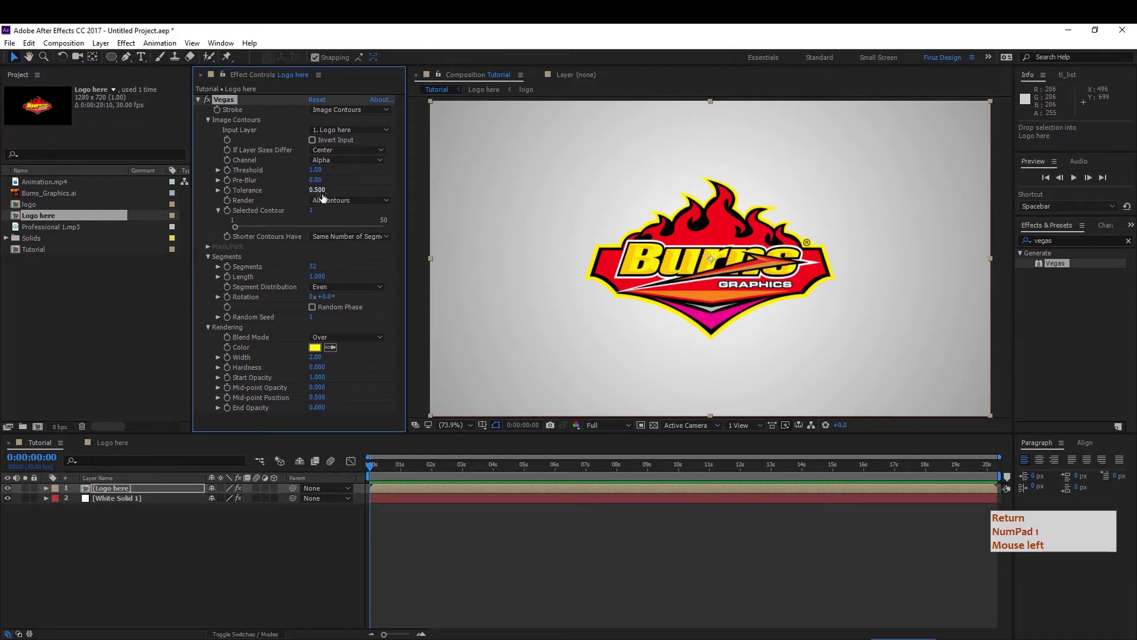
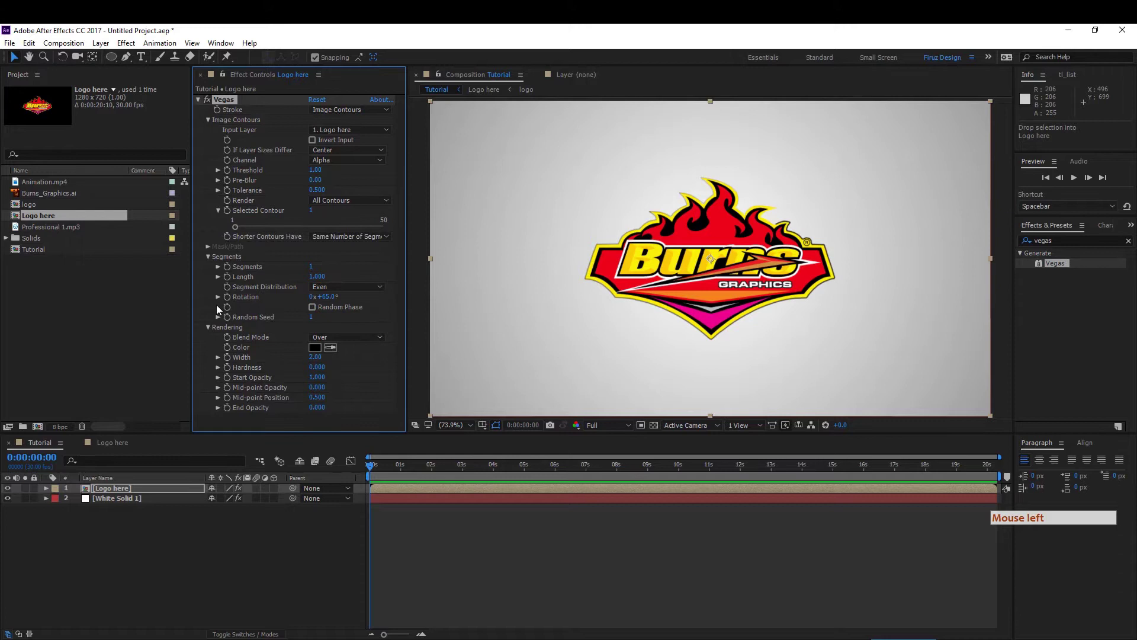
- Keyframe Vegas Rotation, End Opacity and Length, with Length set to 0
click(234, 304)
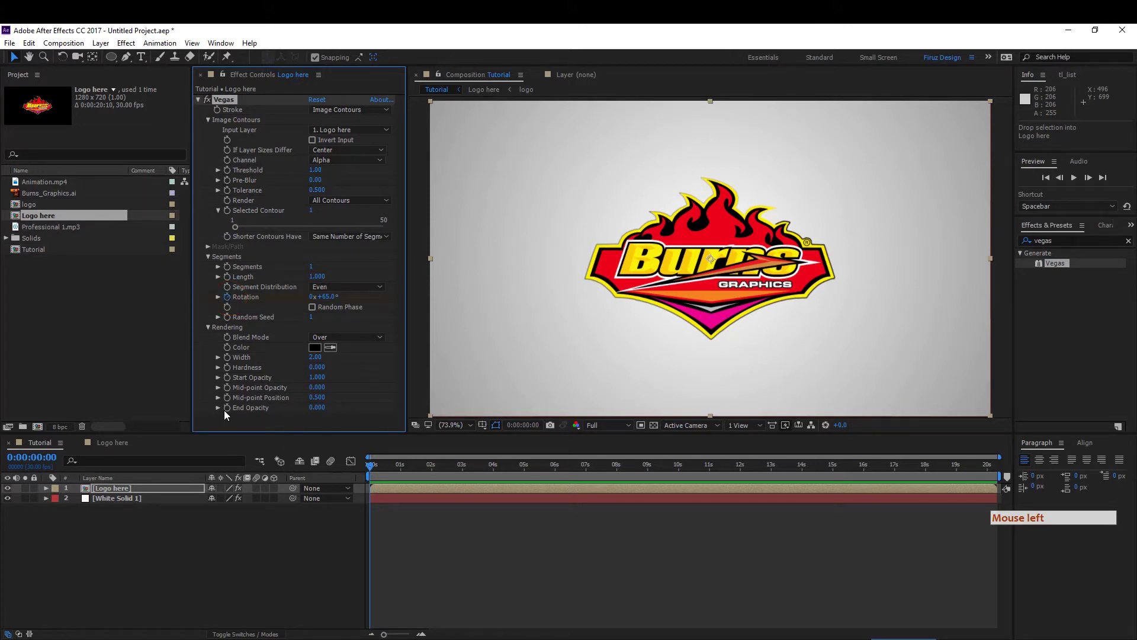
click(232, 413)
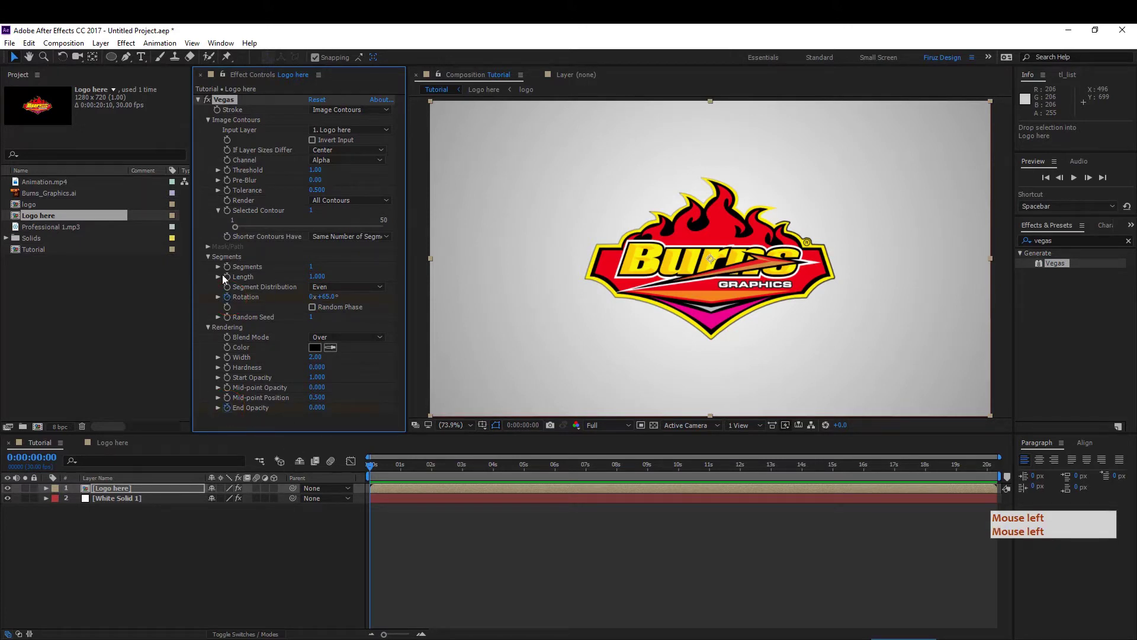
click(233, 280)
click(315, 278)
key(KP_0)
key(Return)
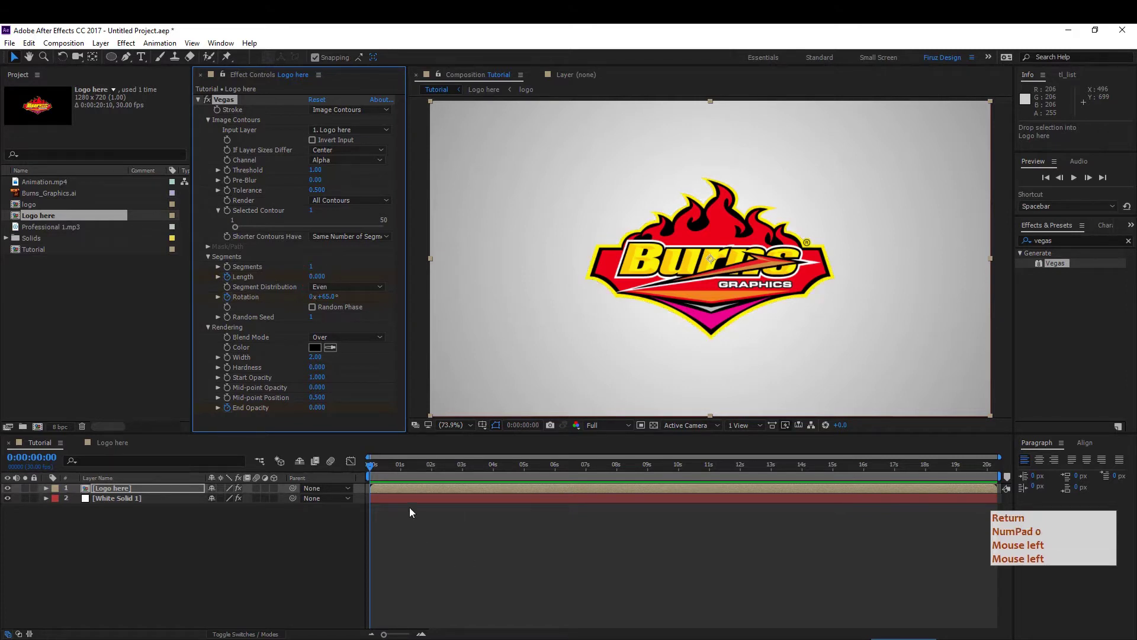
- Reveal the keyframed Vegas properties and move to about 1:10 with Length at 1.0
click(405, 496)
key(KP_0)
key(Return)
key(u)
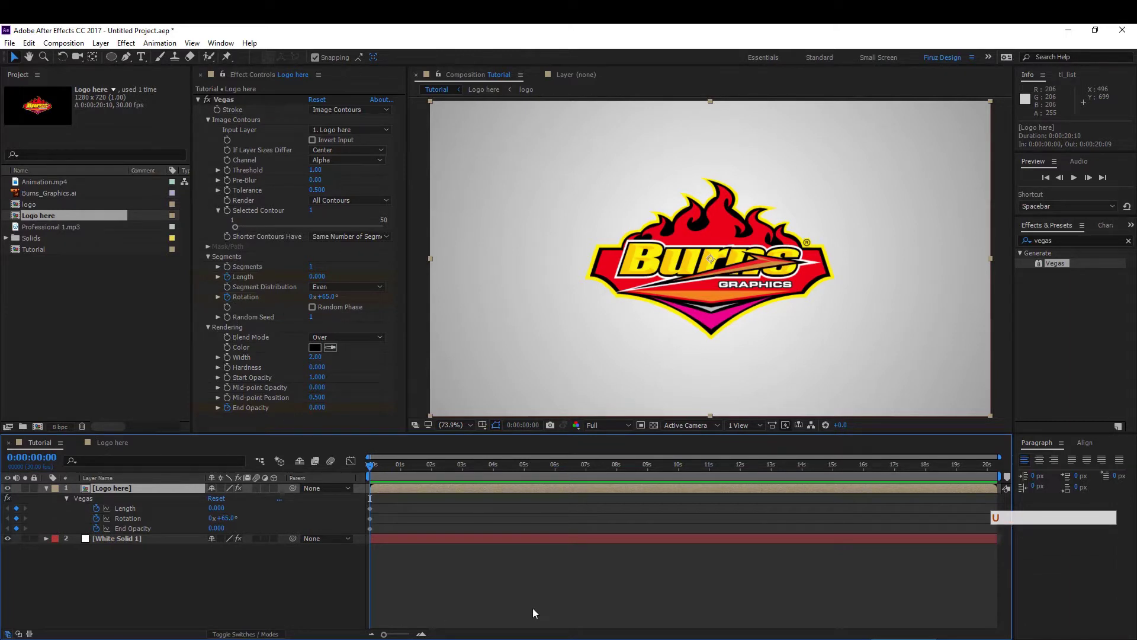
key(shift+Page_Down)
key(shift+Page_Down)
key(shift+Page_Down)
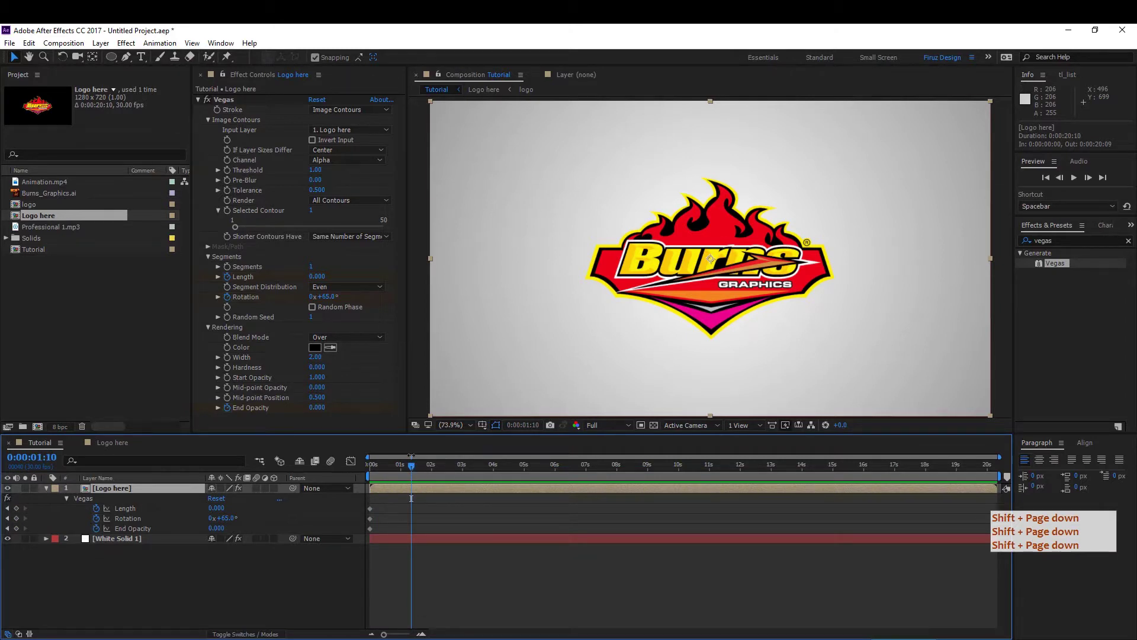
key(shift+Page_Down)
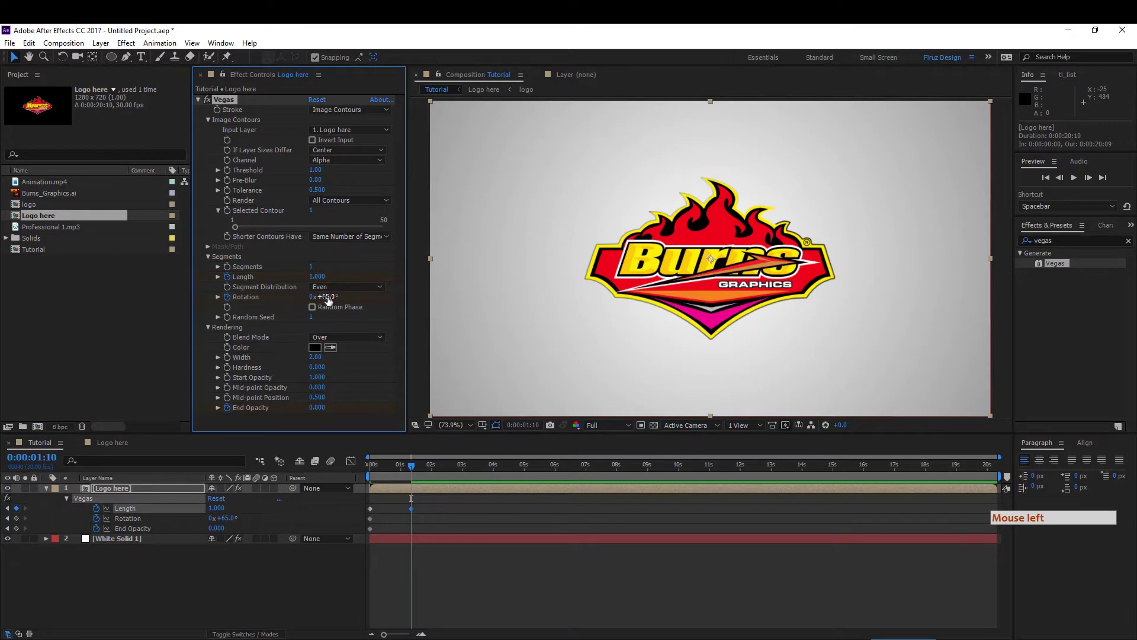
- Keyframe Rotation 163° and End Opacity 1 at 1:10, then return to frame zero
click(327, 299)
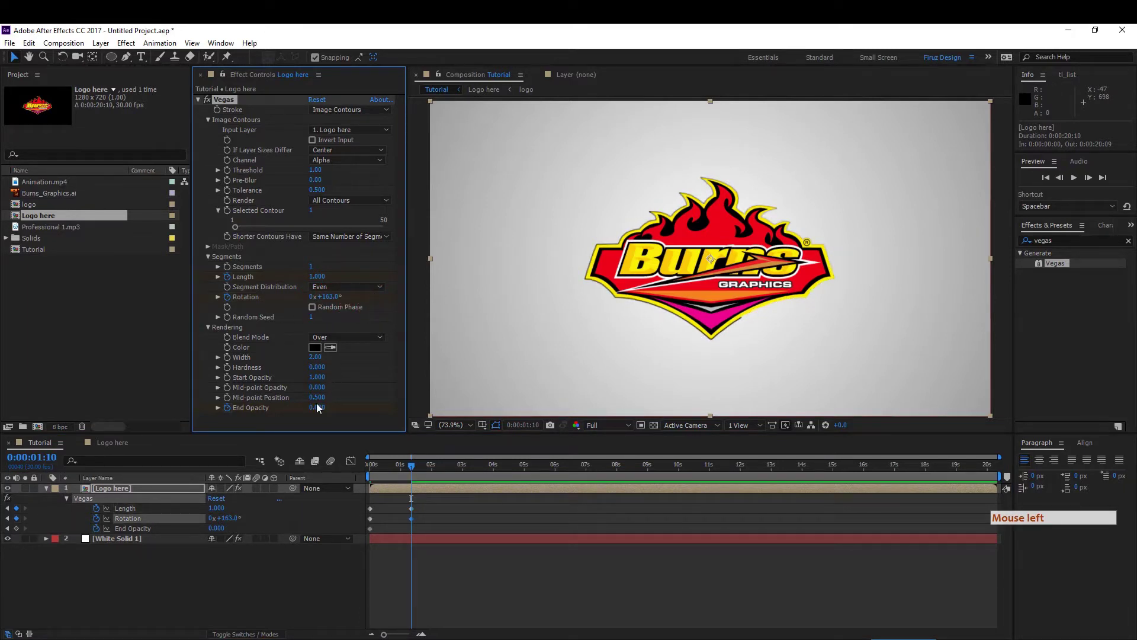
key(KP_1)
click(331, 499)
key(KP_1)
click(331, 499)
click(376, 470)
key(space)
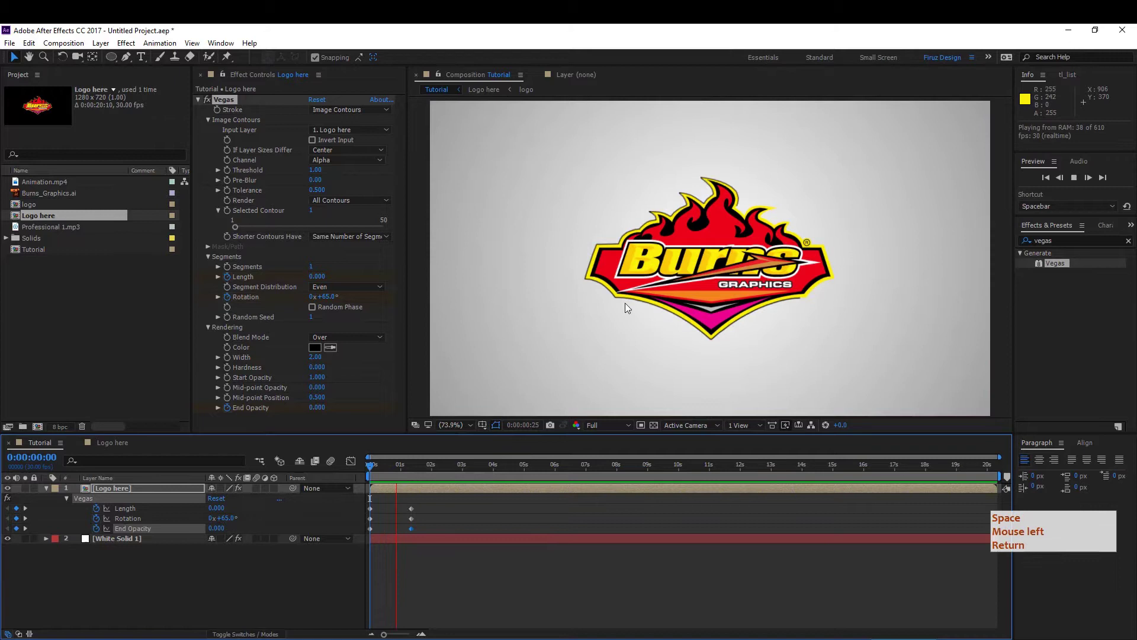
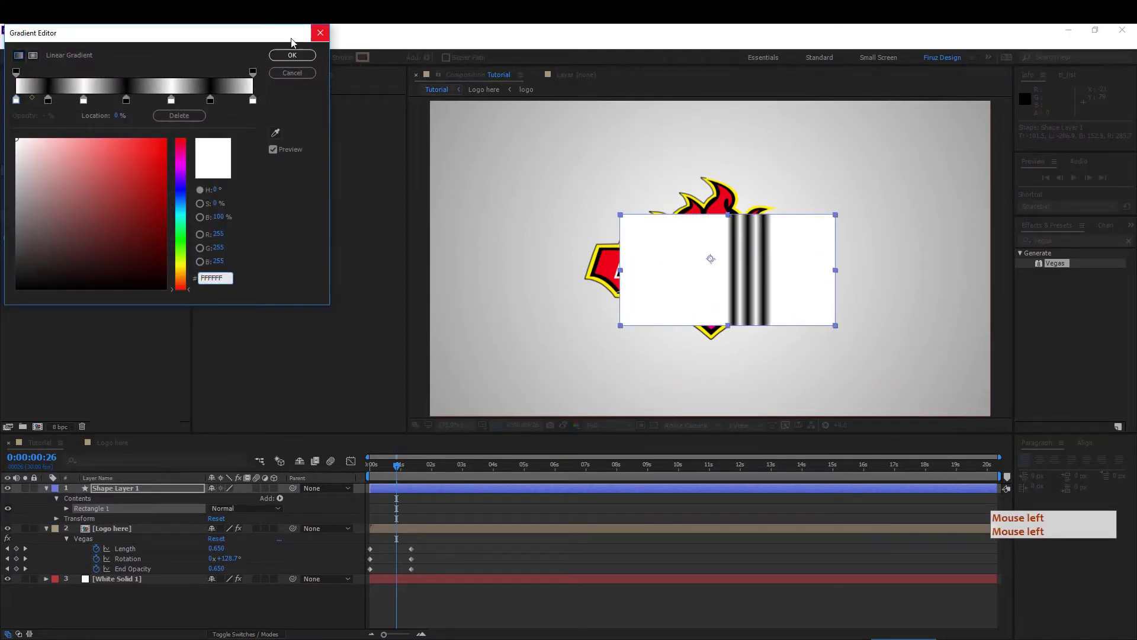
- Set the rectangle's fill to a linear gradient and open its black/white colour stops for editing
click(301, 81)
click(321, 59)
click(324, 64)
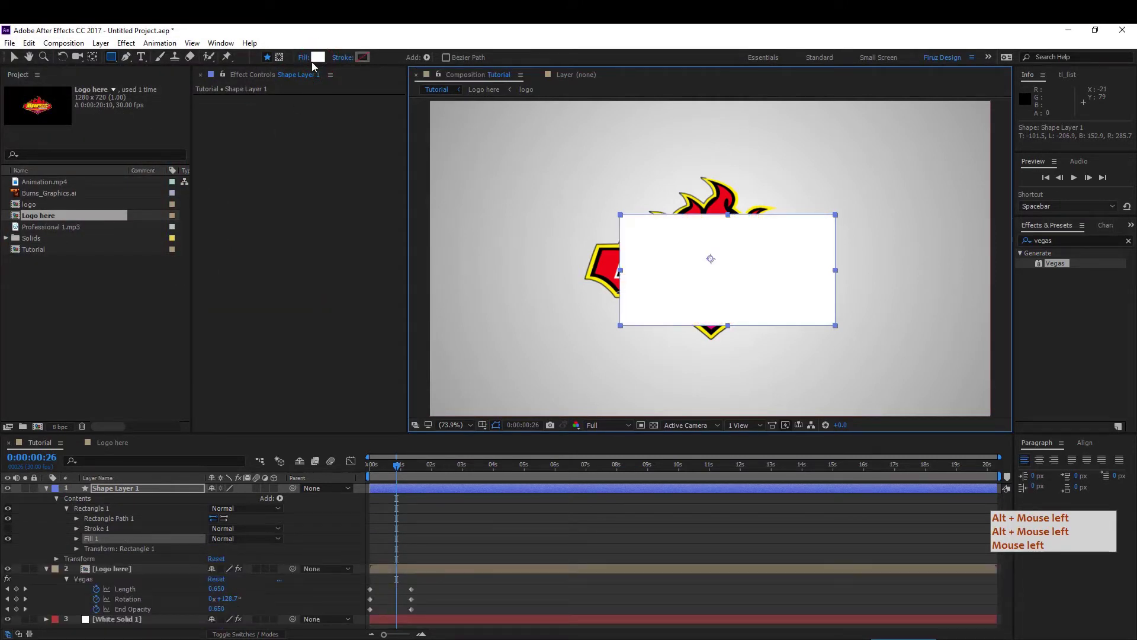
double_click(320, 61)
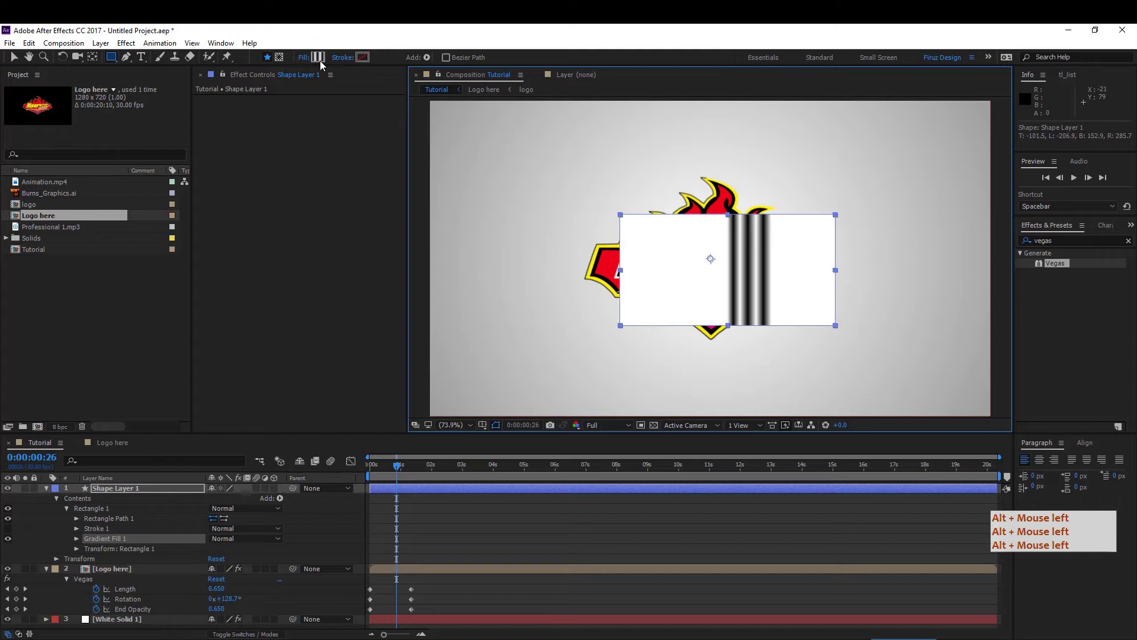
click(323, 64)
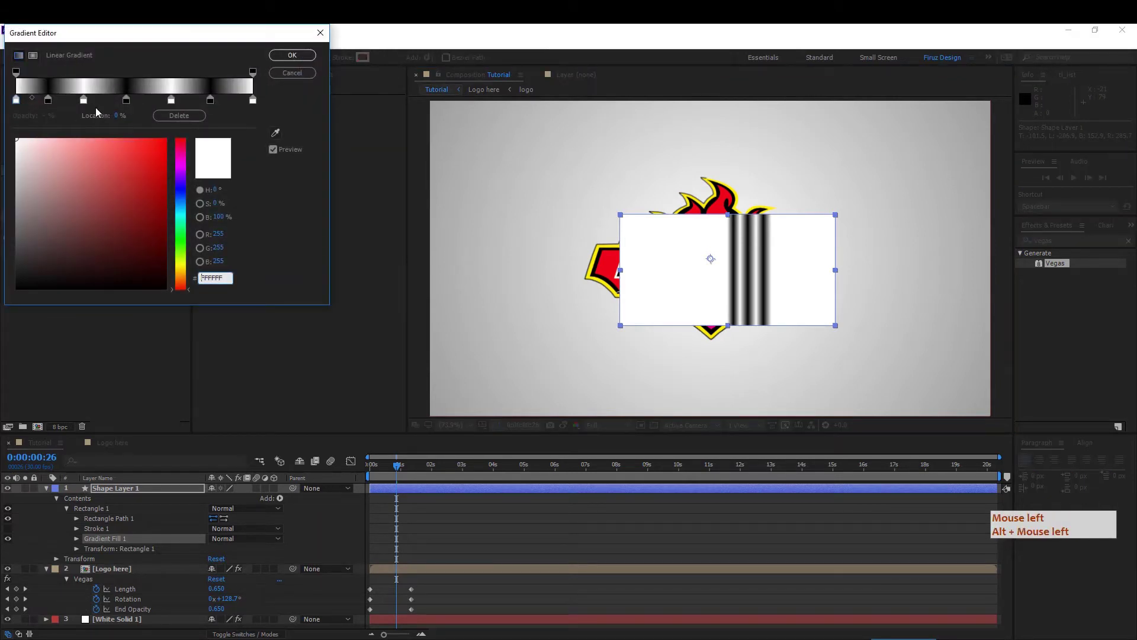
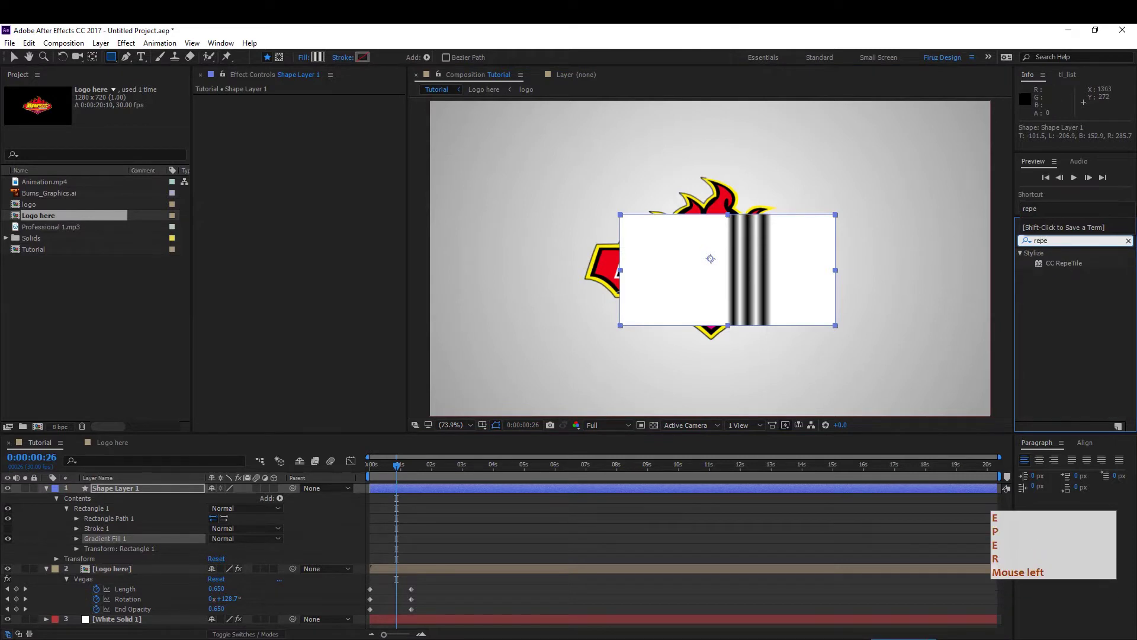
- Apply CC RepeTile to the stripes with Expand Right and Left at 800
click(1068, 269)
click(310, 108)
click(518, 33)
key(KP_8)
click(518, 34)
key(KP_8)
key(KP_0)
key(Tab)
click(518, 34)
key(KP_8)
key(KP_0)
key(Tab)
- Set CC RepeTile Expand Down and Up to 800 so stripes fill the frame
click(518, 34)
key(Tab)
key(KP_8)
key(KP_0)
key(KP_8)
key(Tab)
click(518, 33)
key(KP_8)
key(Tab)
key(KP_0)
key(KP_0)
key(KP_8)
key(Tab)
click(307, 283)
key(KP_8)
key(Tab)
- Soften tiles with Blend Borders 73% and tilt the stripes -15° with a Transform effect
click(86, 554)
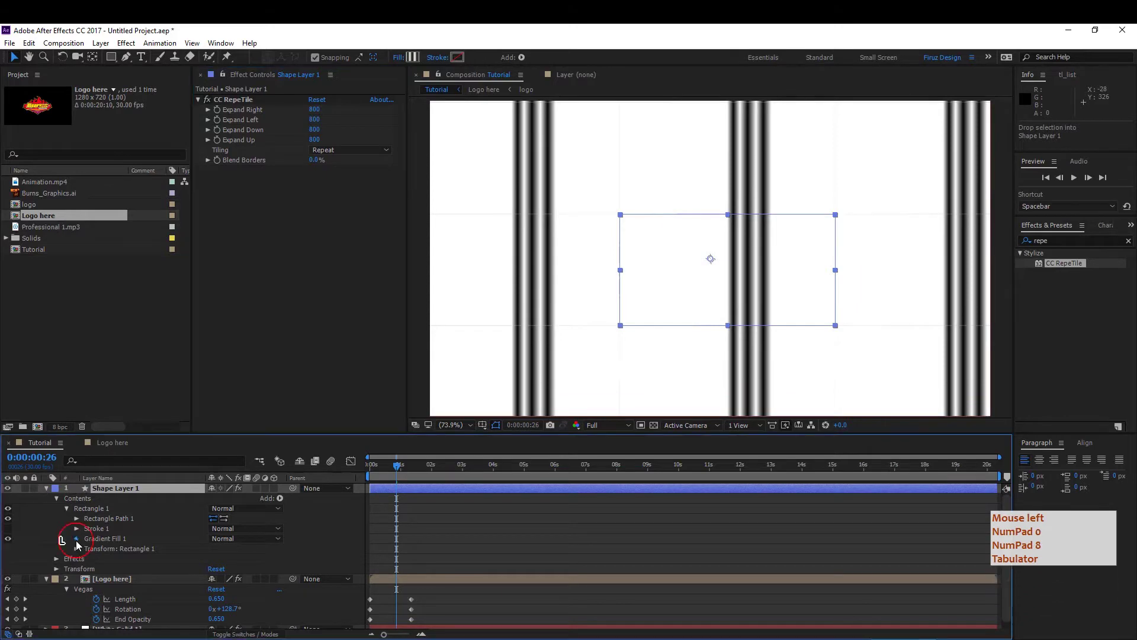
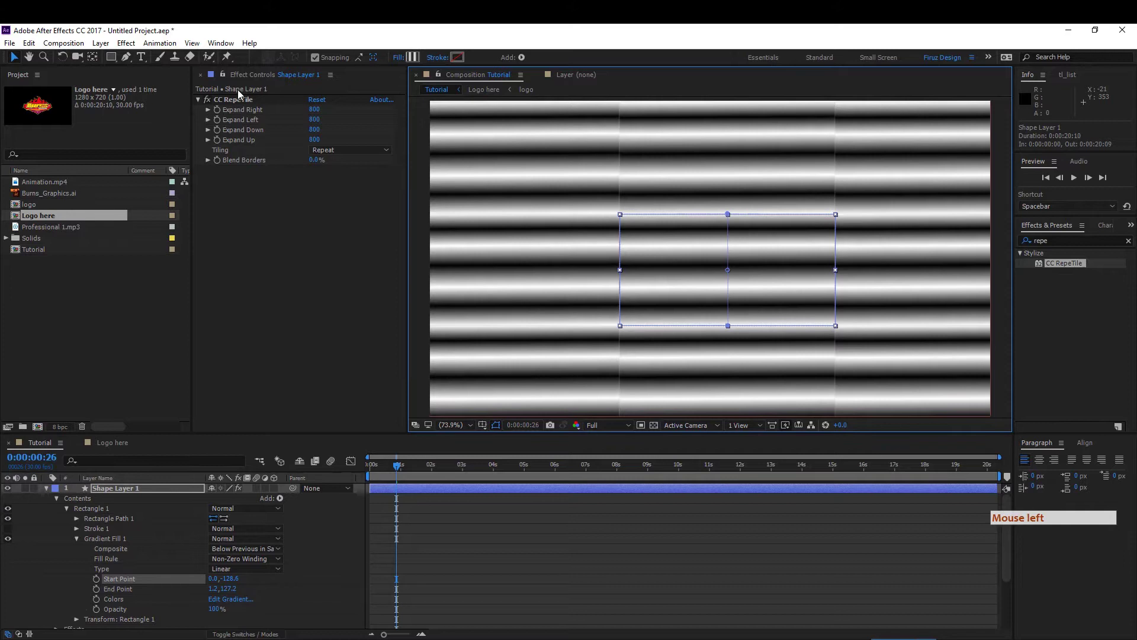
click(314, 163)
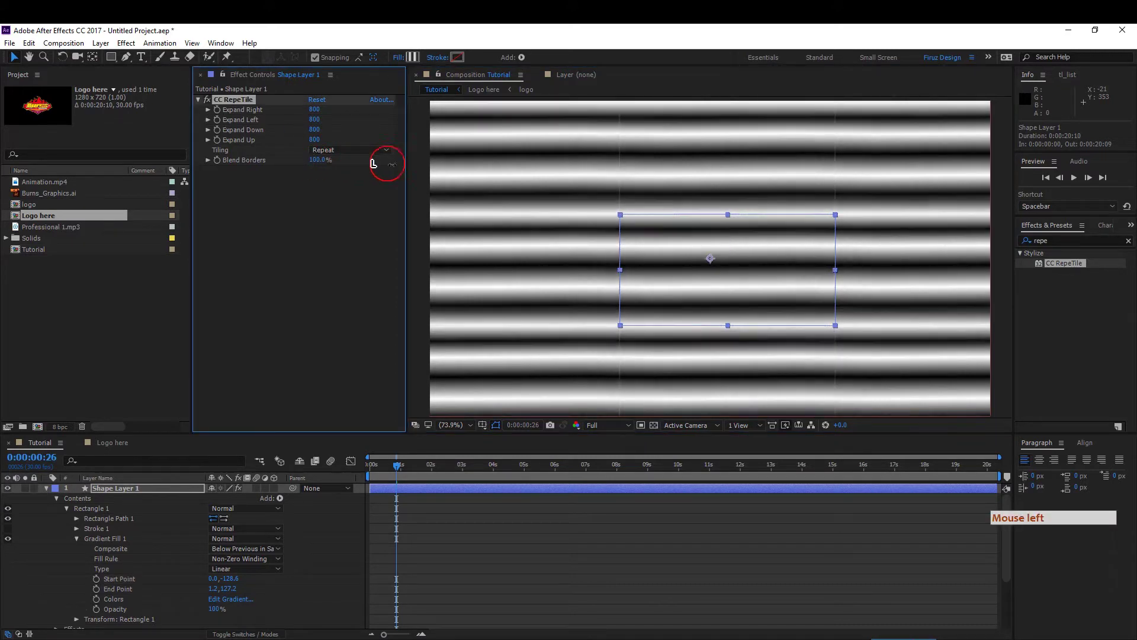
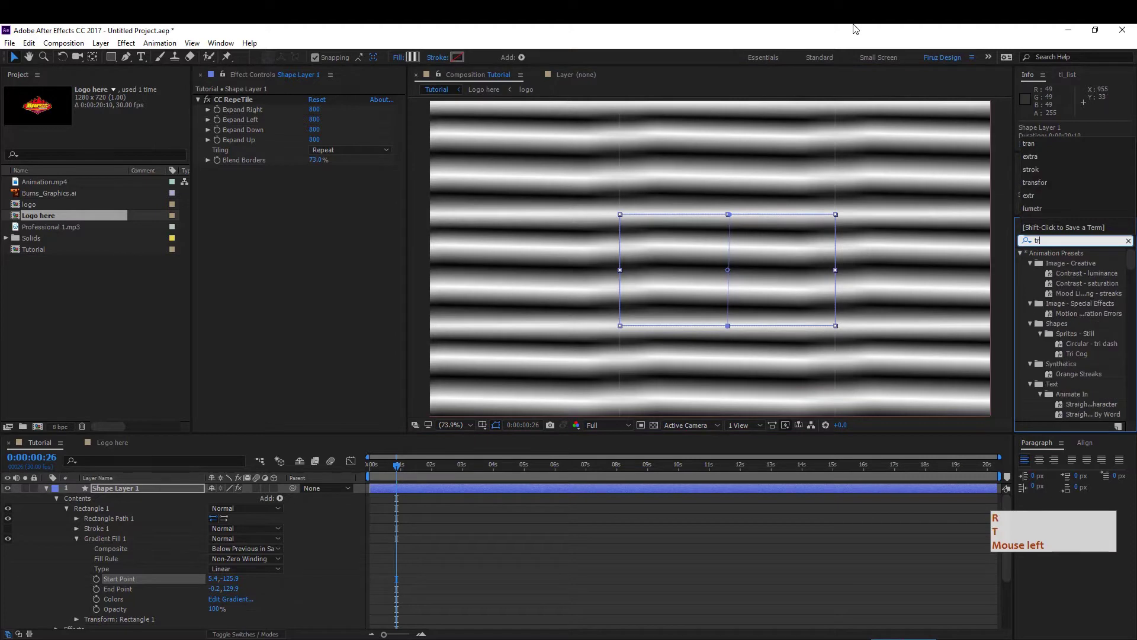
key(a)
key(BackSpace)
click(857, 29)
click(1064, 310)
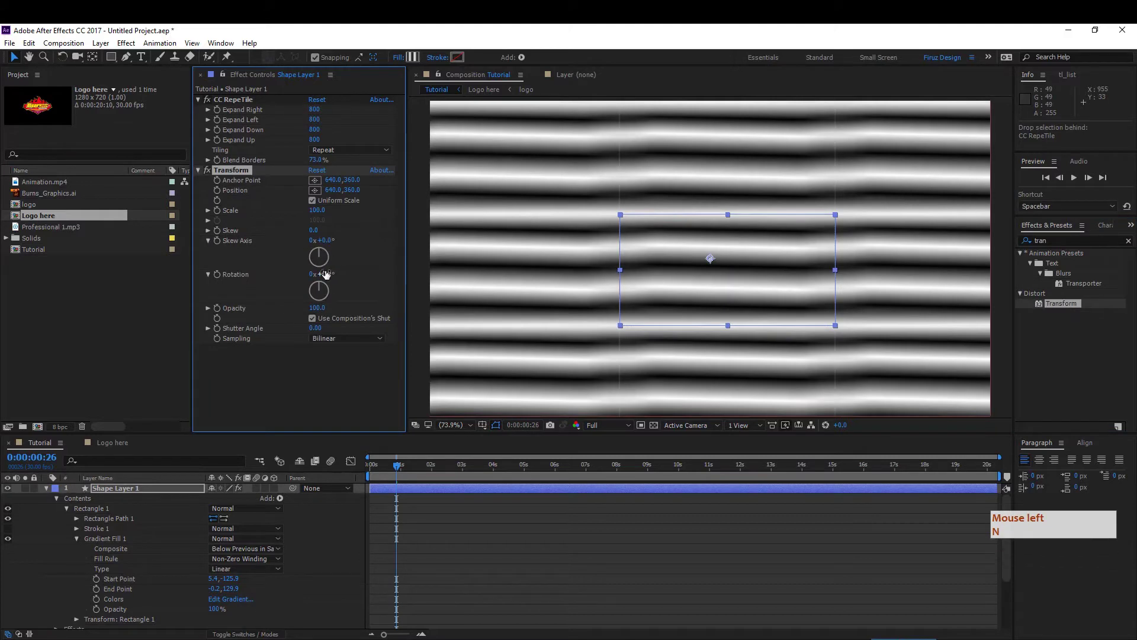
click(326, 277)
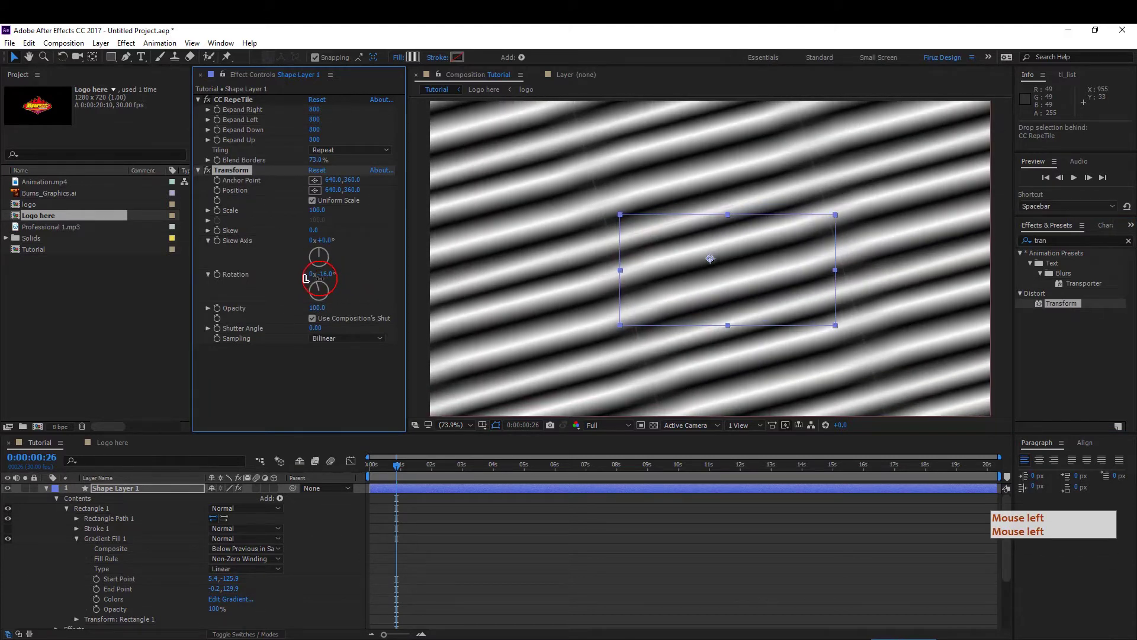
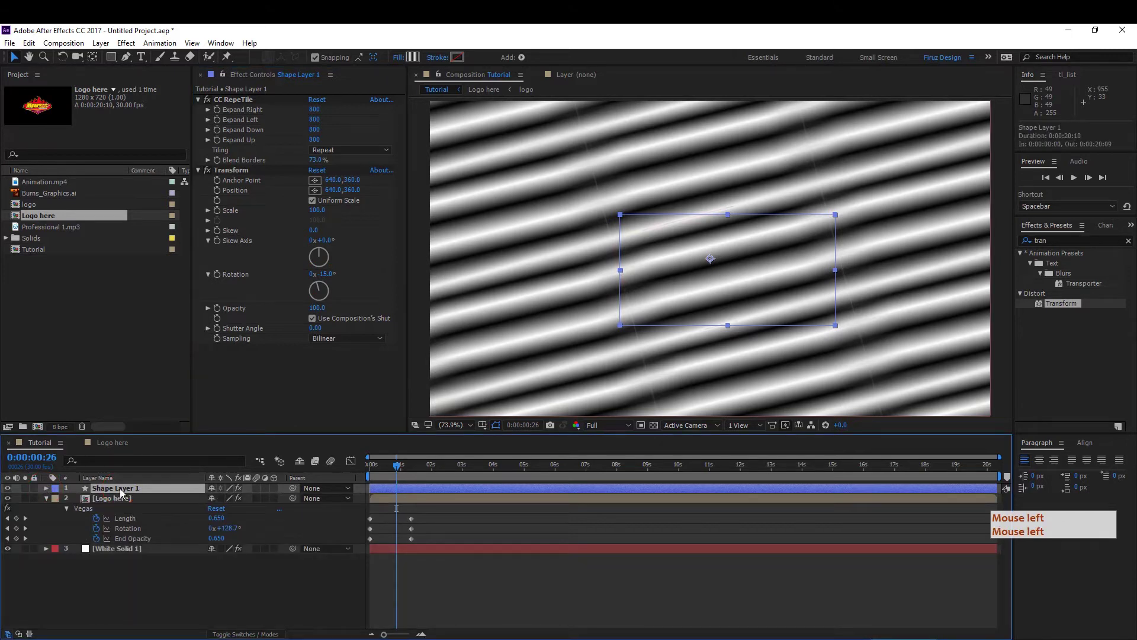
- Set the striped shape layer's opacity to 70%
key(t)
click(124, 492)
click(214, 501)
key(KP_7)
key(KP_0)
key(Return)
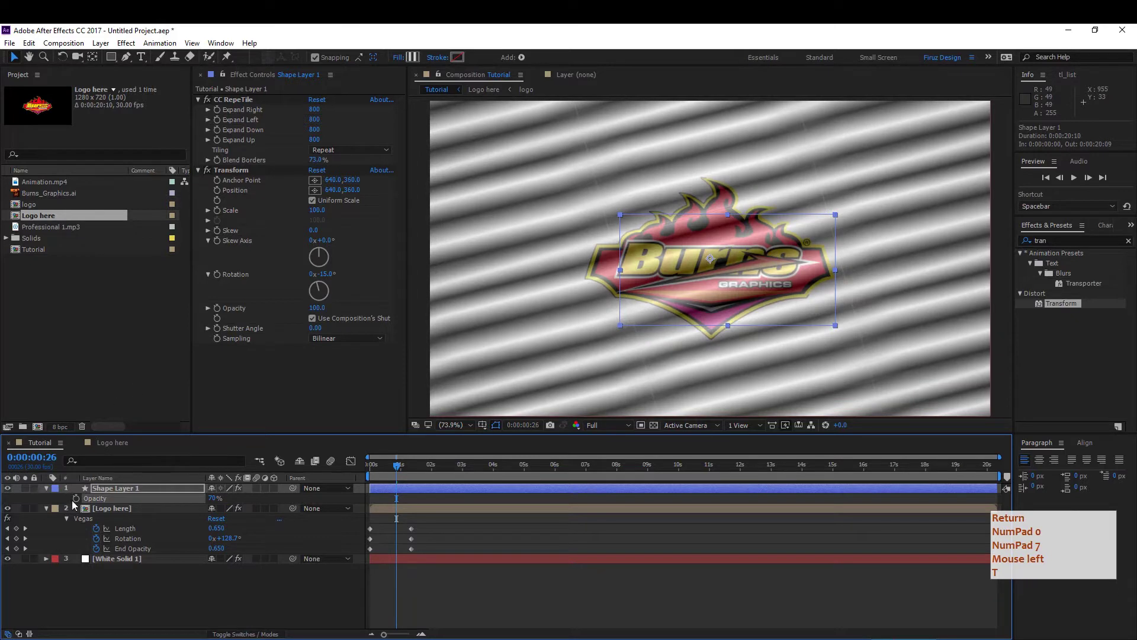
key(Return)
key(KP_0)
key(KP_7)
- Switch the Vegas blend mode to Transparent and move Logo here above the stripes
click(117, 512)
click(234, 328)
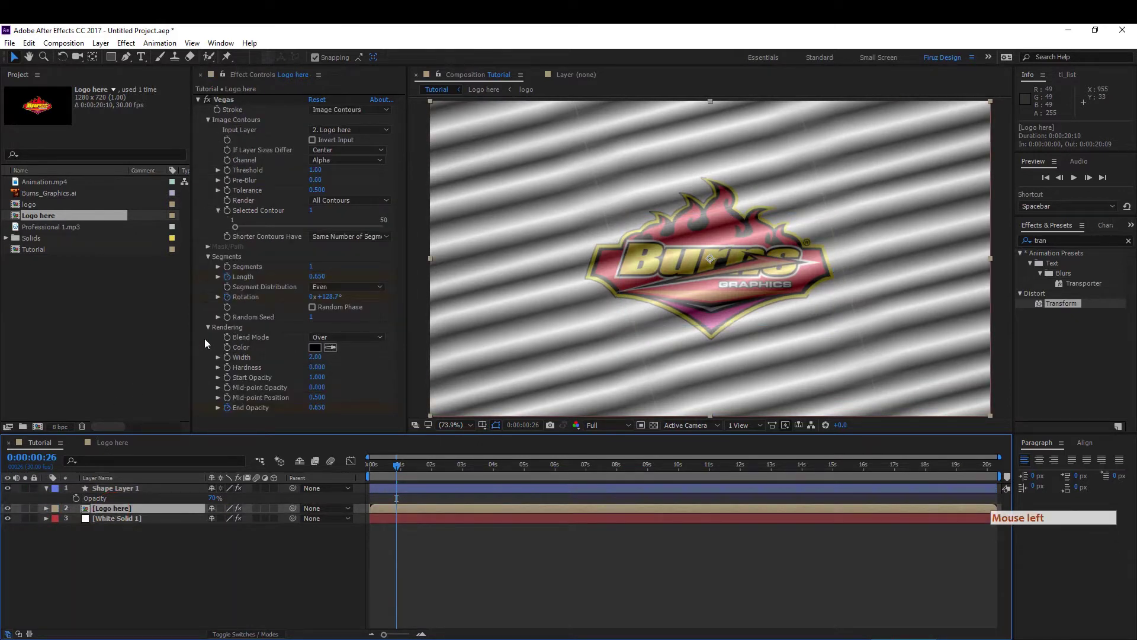
click(337, 339)
click(356, 342)
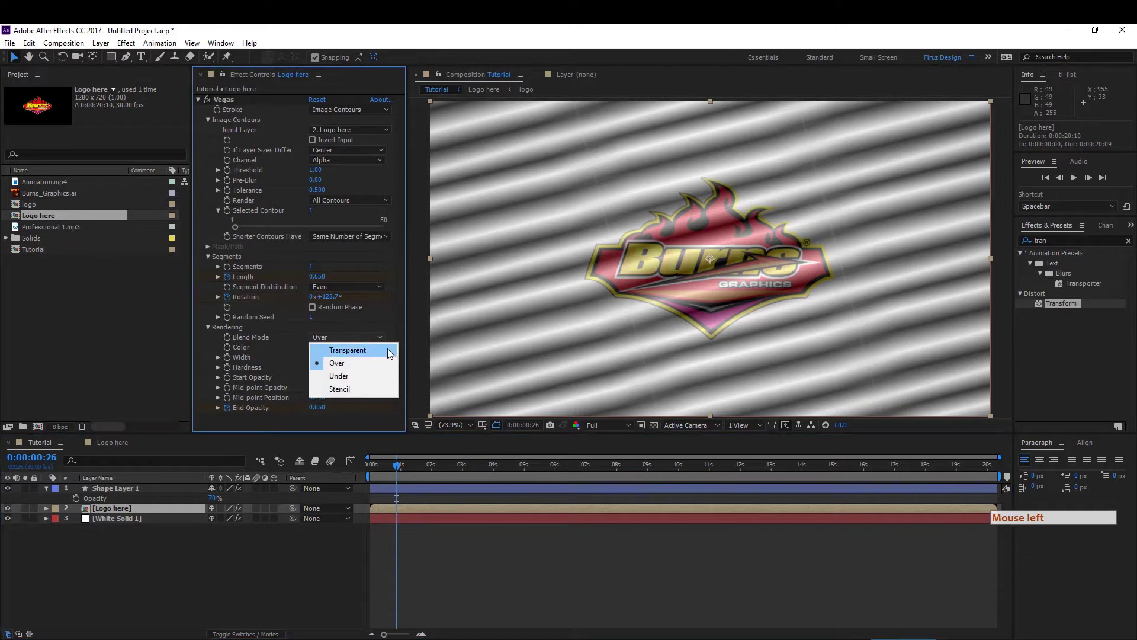
click(392, 354)
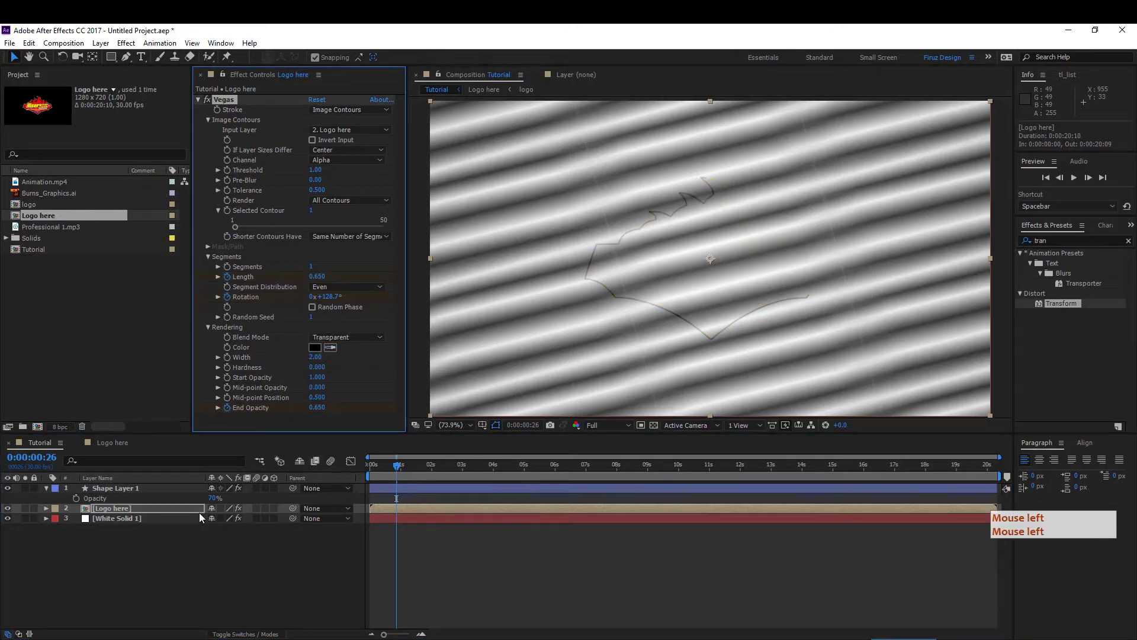
click(197, 498)
click(180, 499)
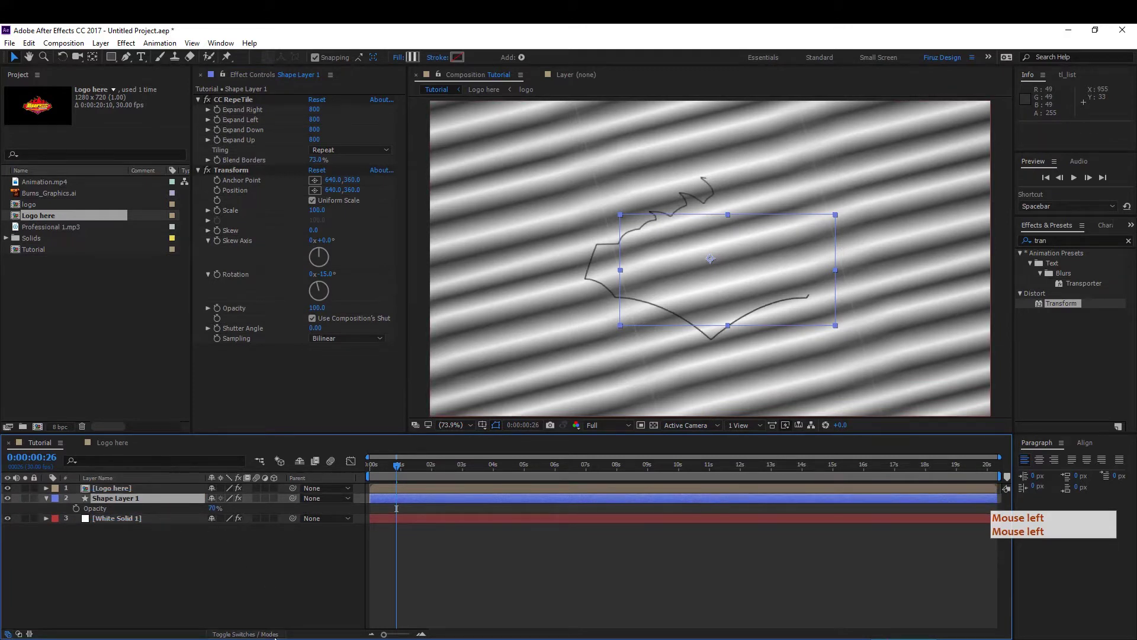
- Alpha-matte the striped layer to Logo here so the stripes show only inside the drawn stroke
double_click(285, 500)
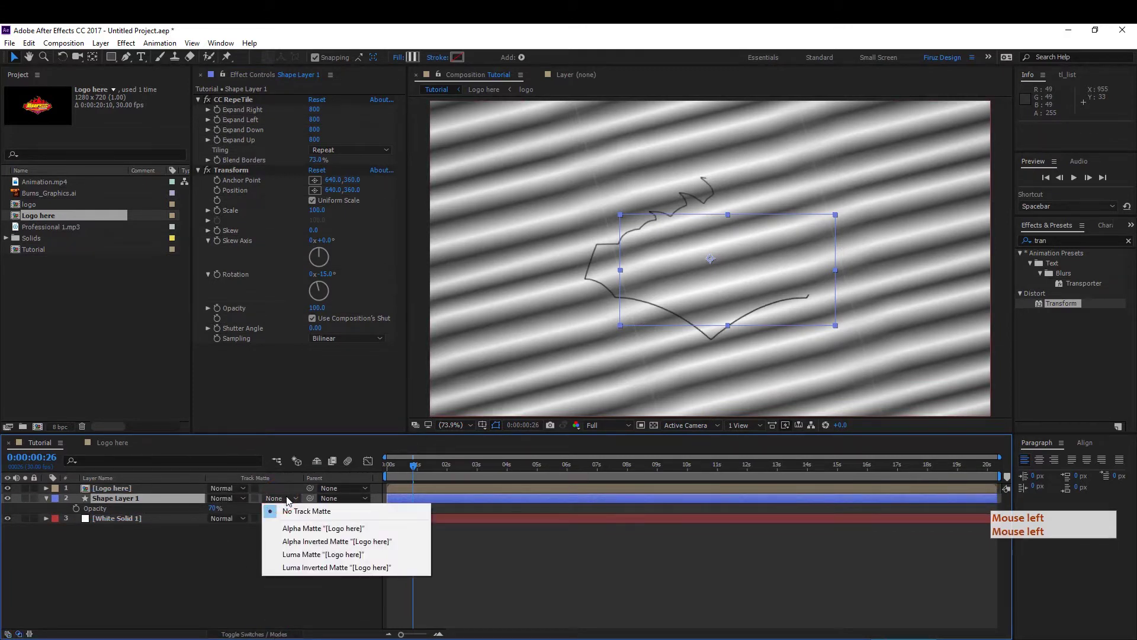
double_click(323, 534)
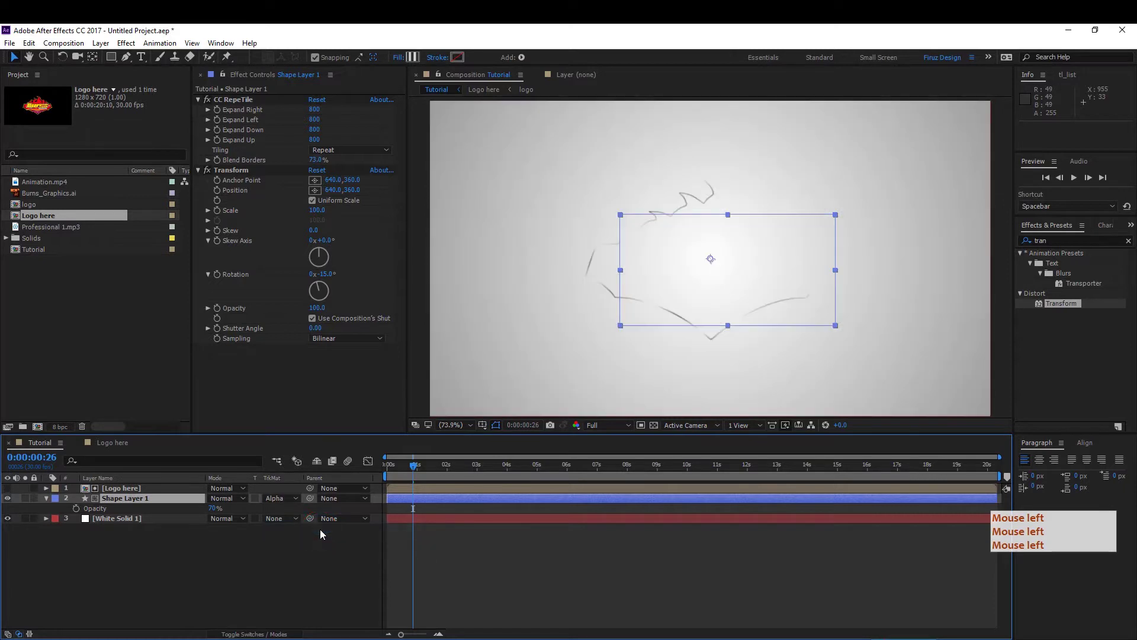
click(786, 270)
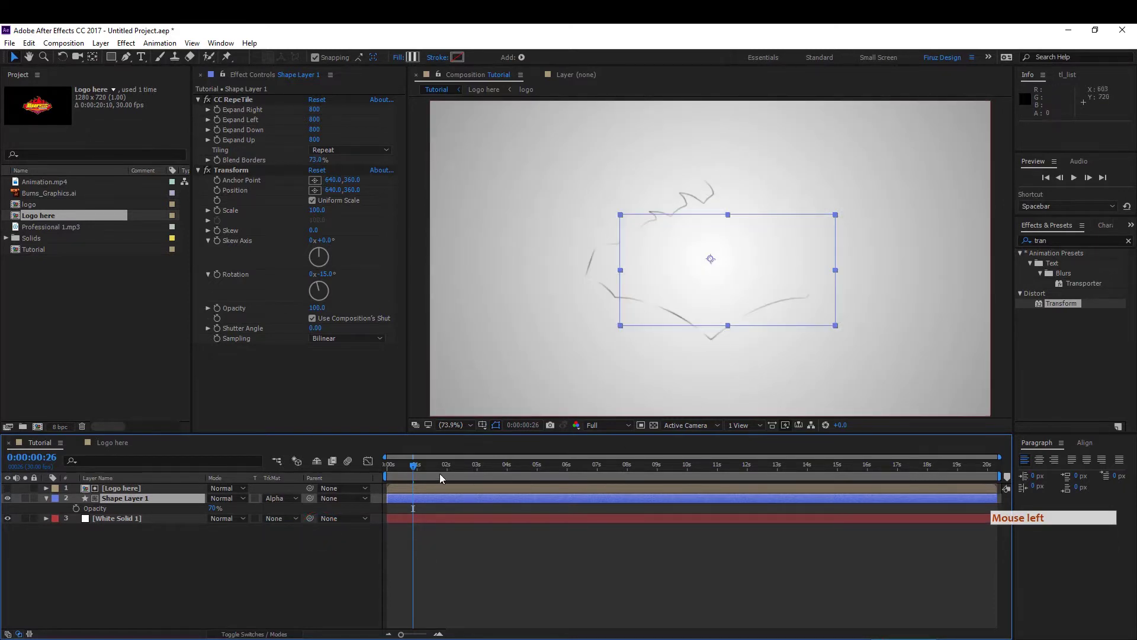
click(479, 562)
- From the first frame, add a new black solid layer on top of the Tutorial composition
click(363, 480)
key(space)
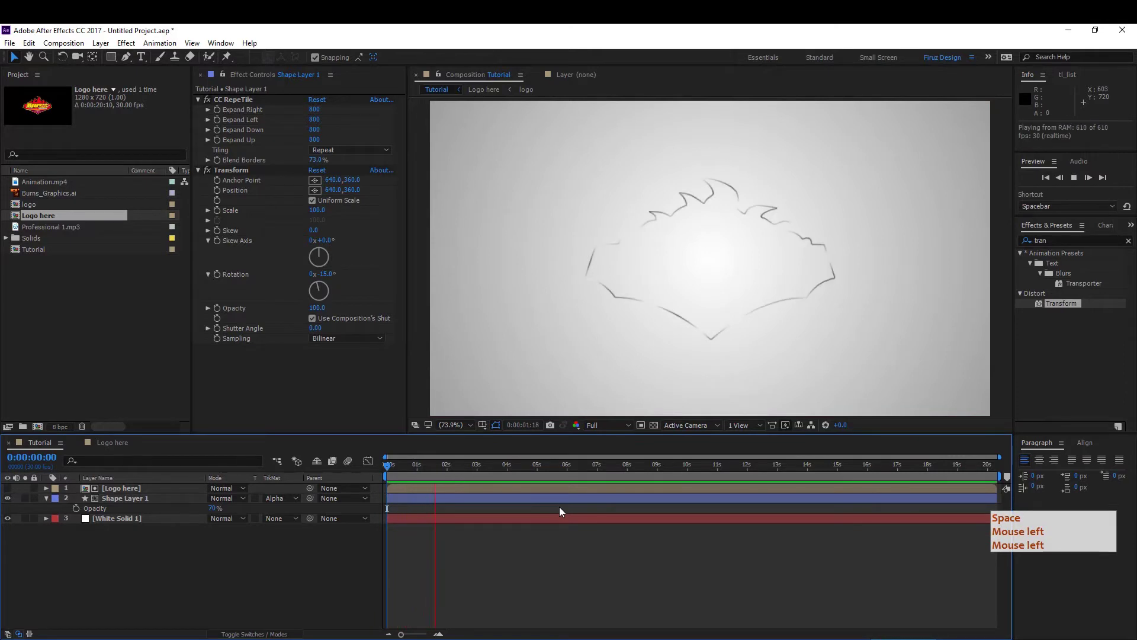
click(366, 480)
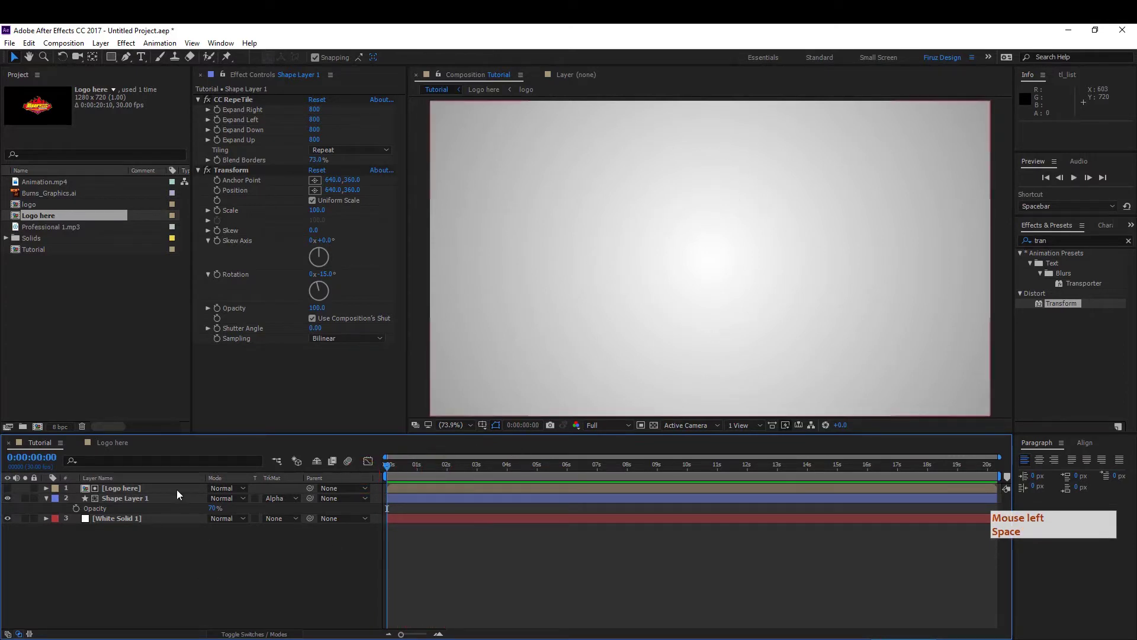
click(276, 220)
click(241, 479)
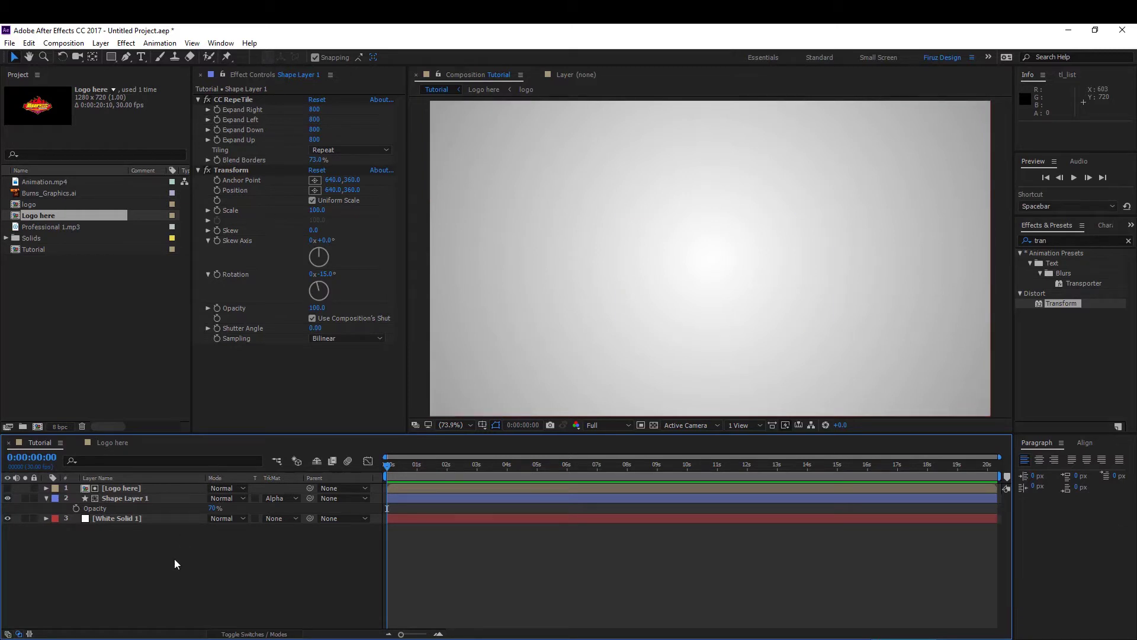
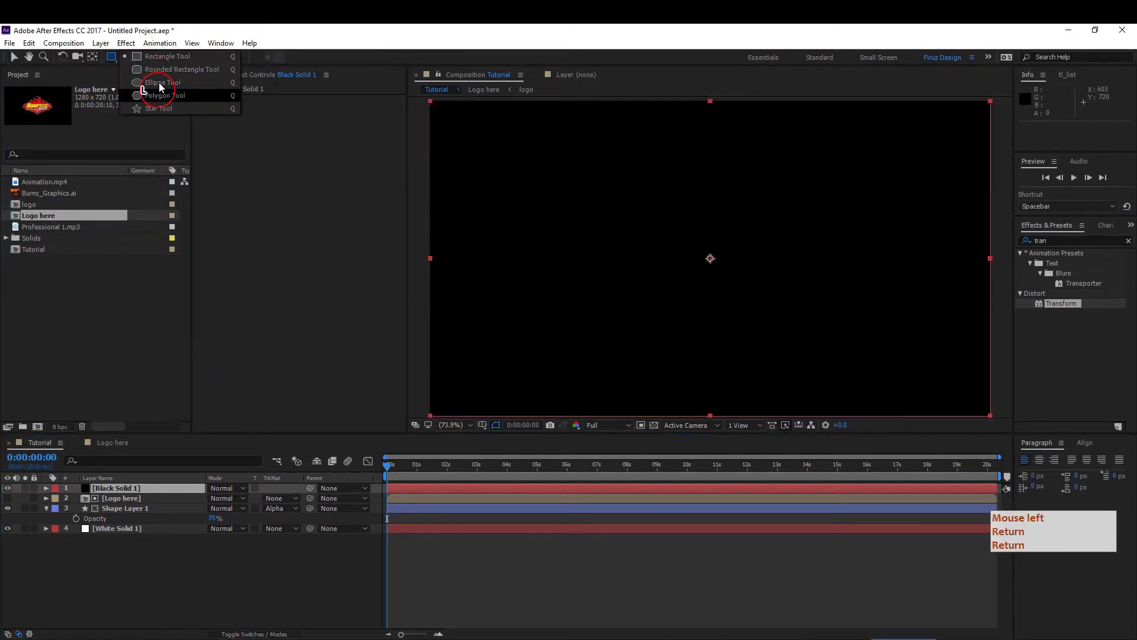
- Draw a feathered elliptical mask on the solid and keyframe Mask Expansion from nothing at 0s to full frame at 1s
click(164, 84)
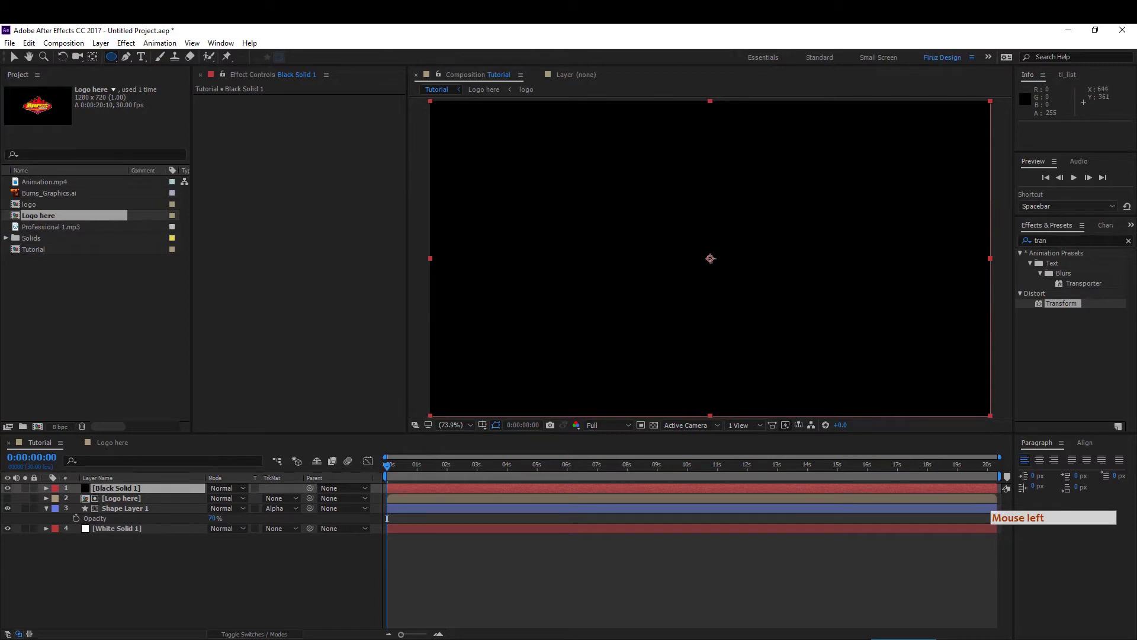
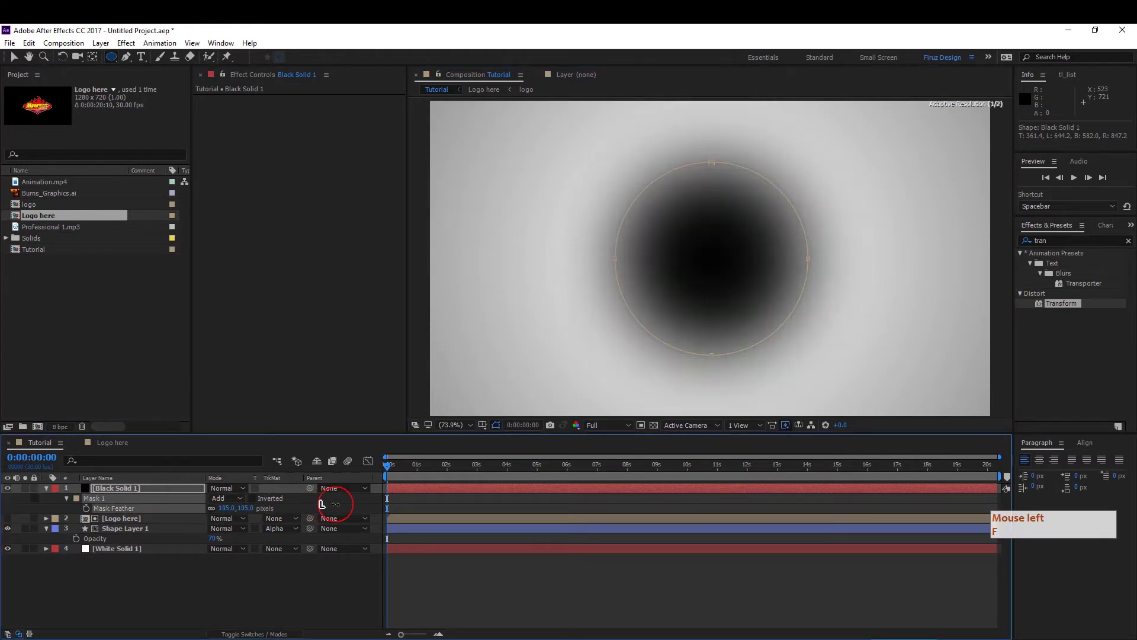
click(99, 515)
click(70, 502)
click(70, 503)
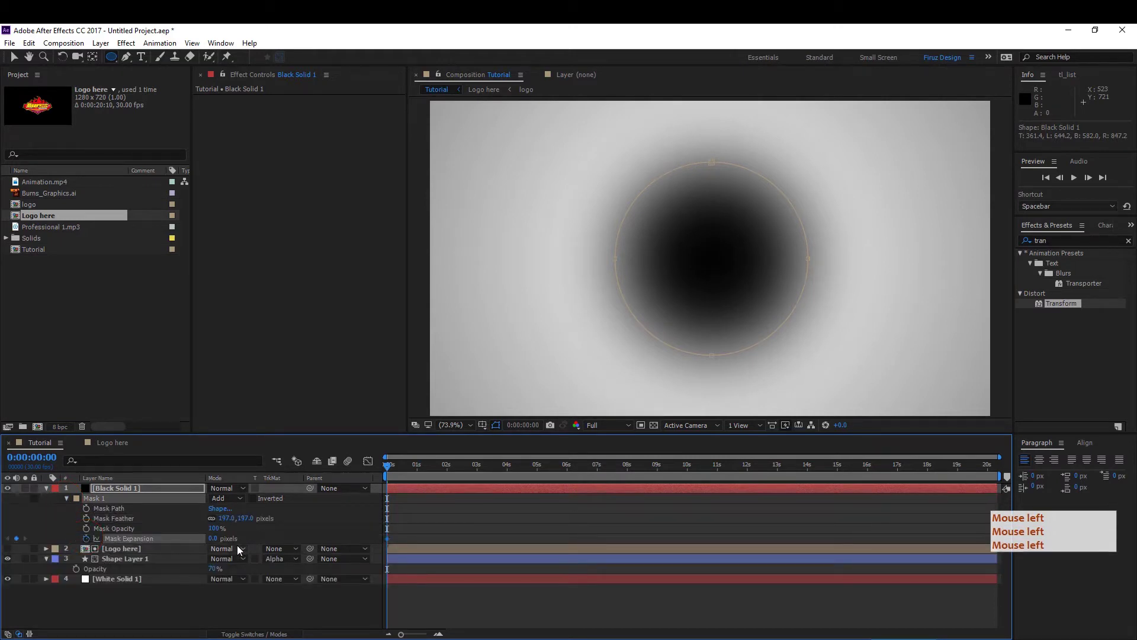
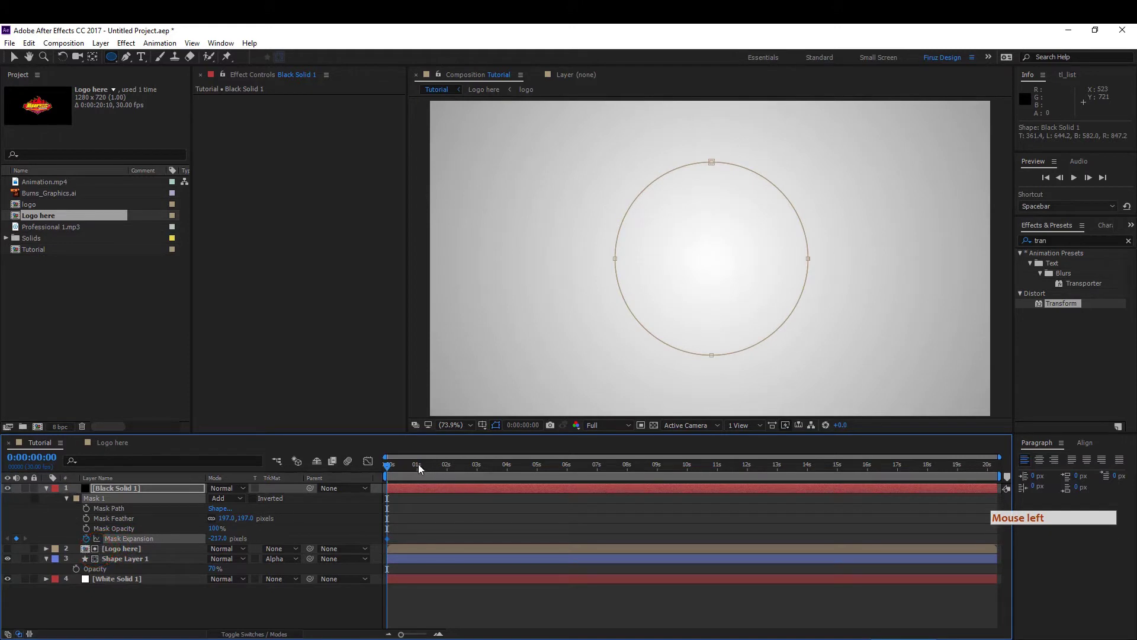
click(426, 471)
click(426, 472)
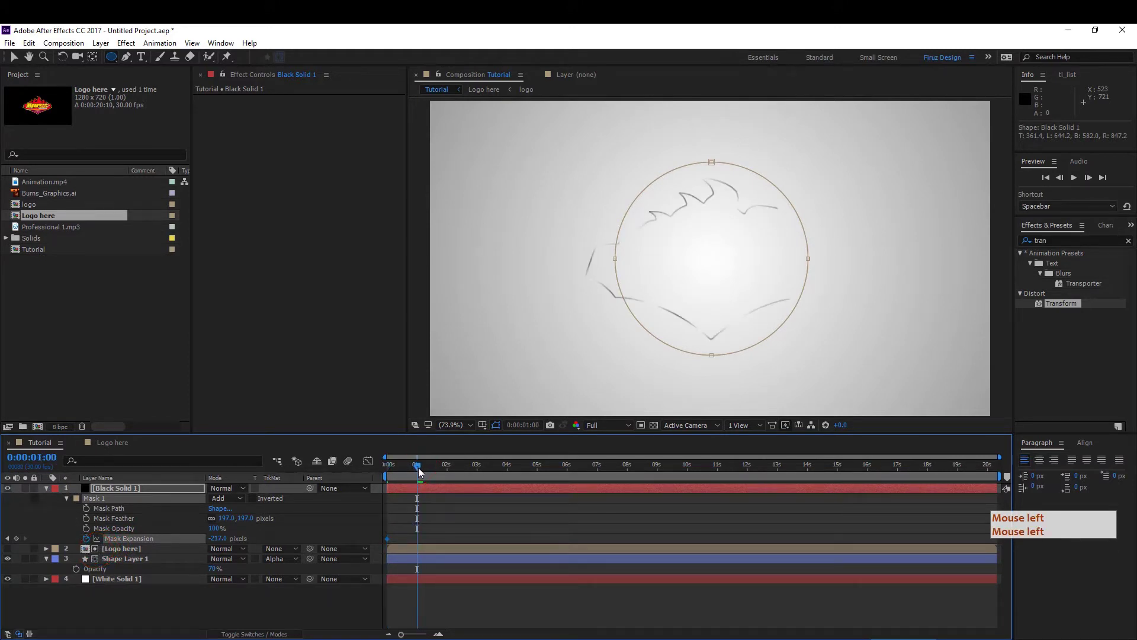
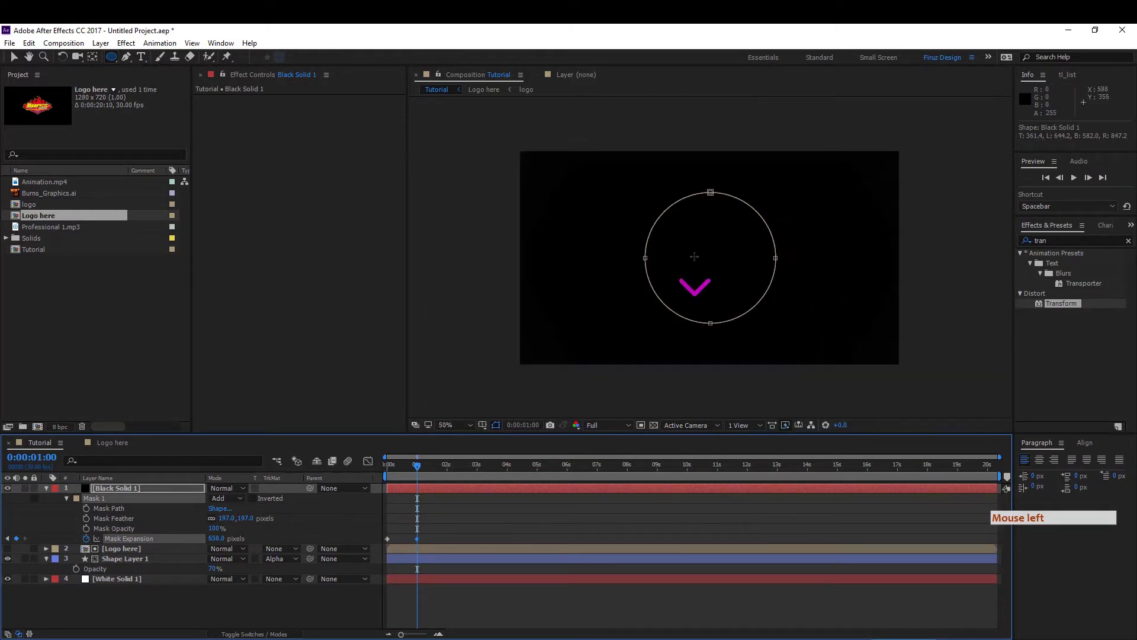
click(416, 469)
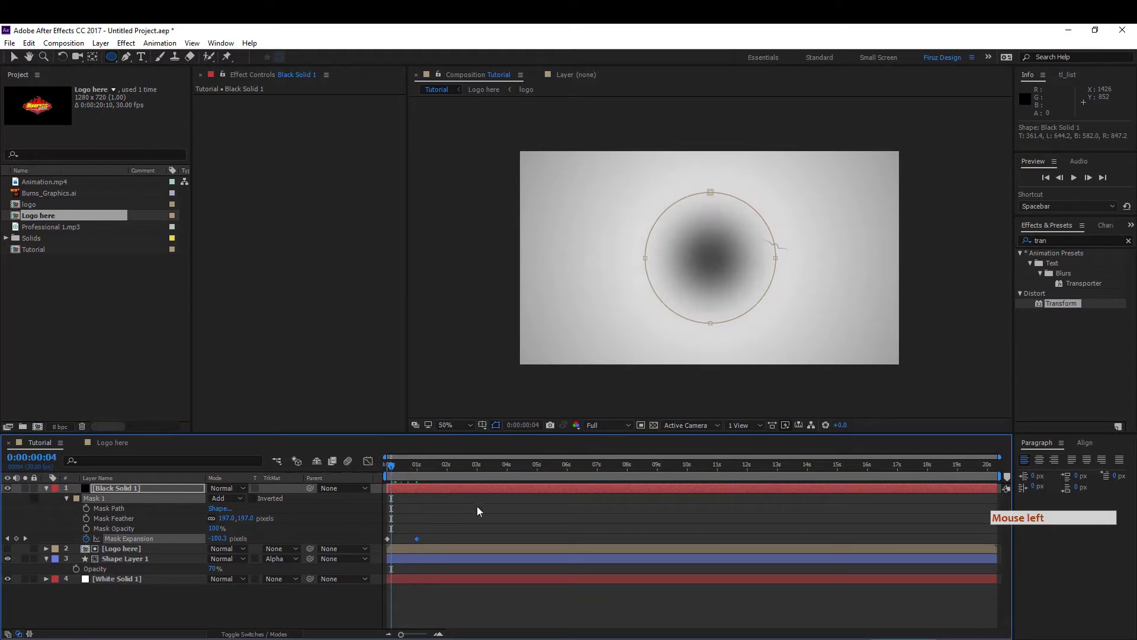
- Duplicate the masked black solid with Ctrl+D
click(490, 528)
click(446, 491)
key(ctrl+d)
click(473, 524)
key(ctrl+d)
click(131, 507)
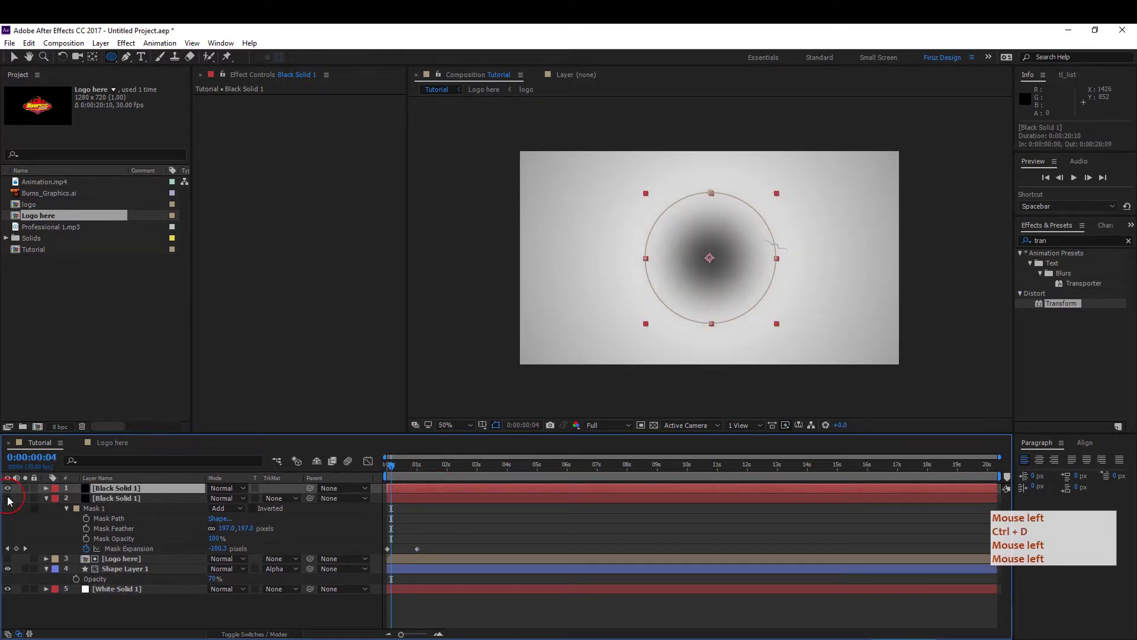
- Duplicate the masked solid and bring up the top copy's Solid Settings
key(ctrl+d)
click(150, 495)
key(ctrl+d)
double_click(152, 508)
key(ctrl+d)
double_click(152, 508)
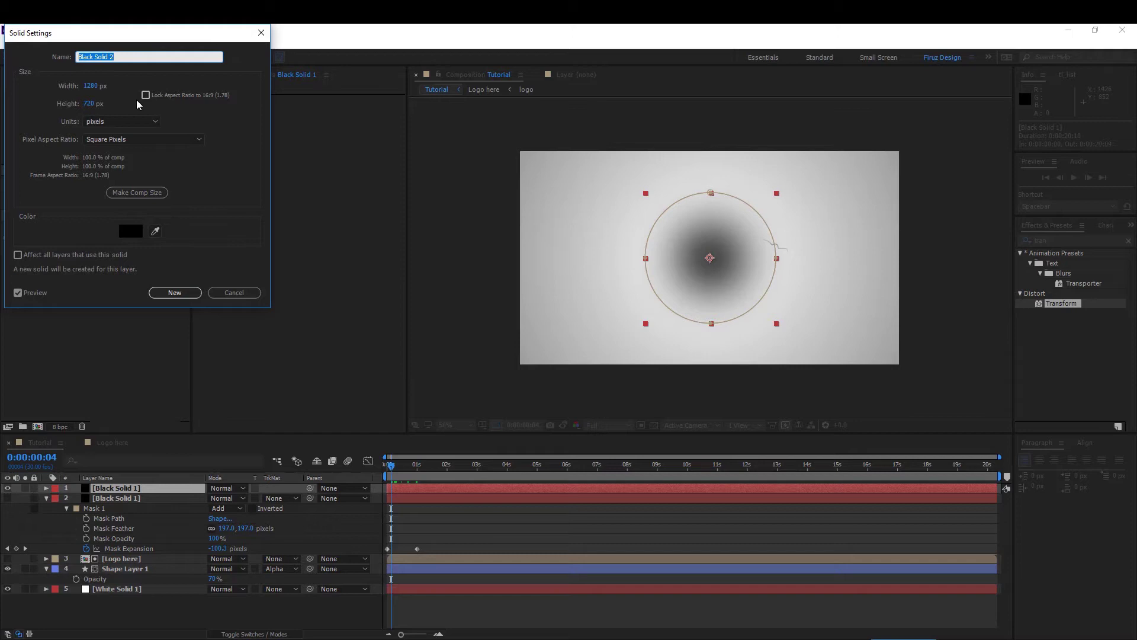
- Recolour the duplicate solid a deep magenta
click(258, 315)
click(253, 292)
click(336, 321)
click(367, 269)
click(187, 295)
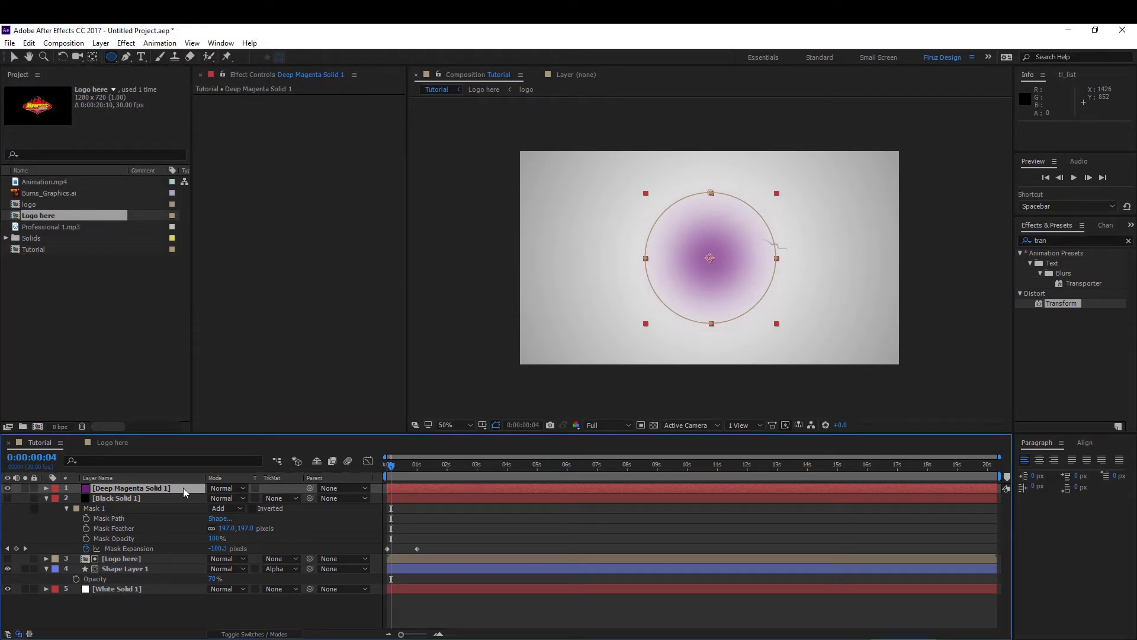
- Duplicate its mask and set Mask 2 to Subtract, leaving a soft magenta glowing ring
key(m)
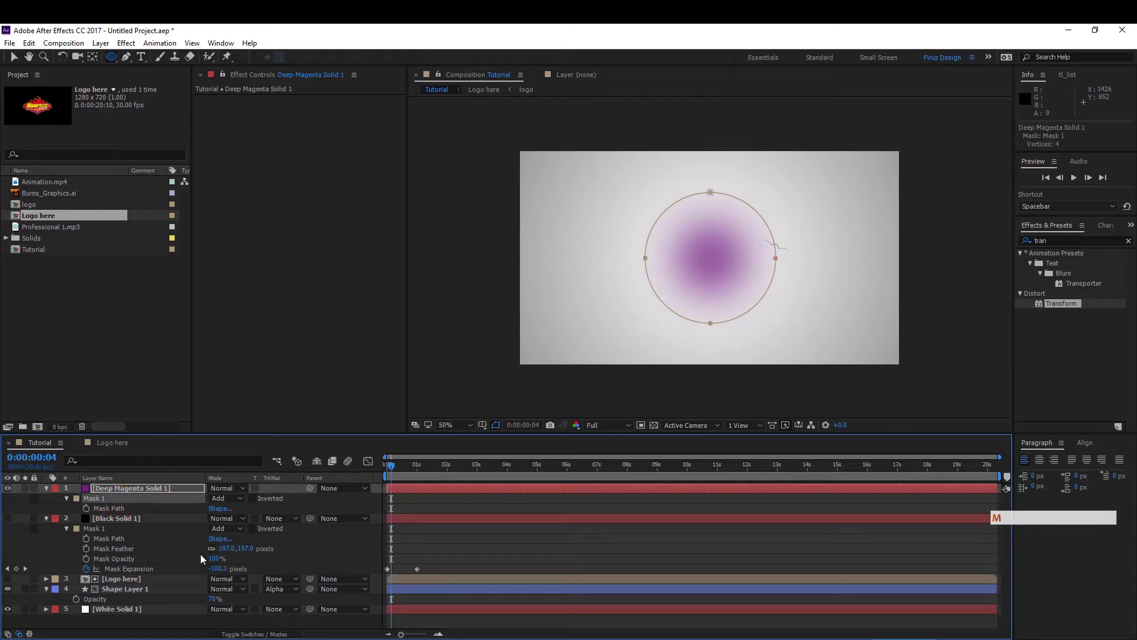
key(ctrl+d)
key(m)
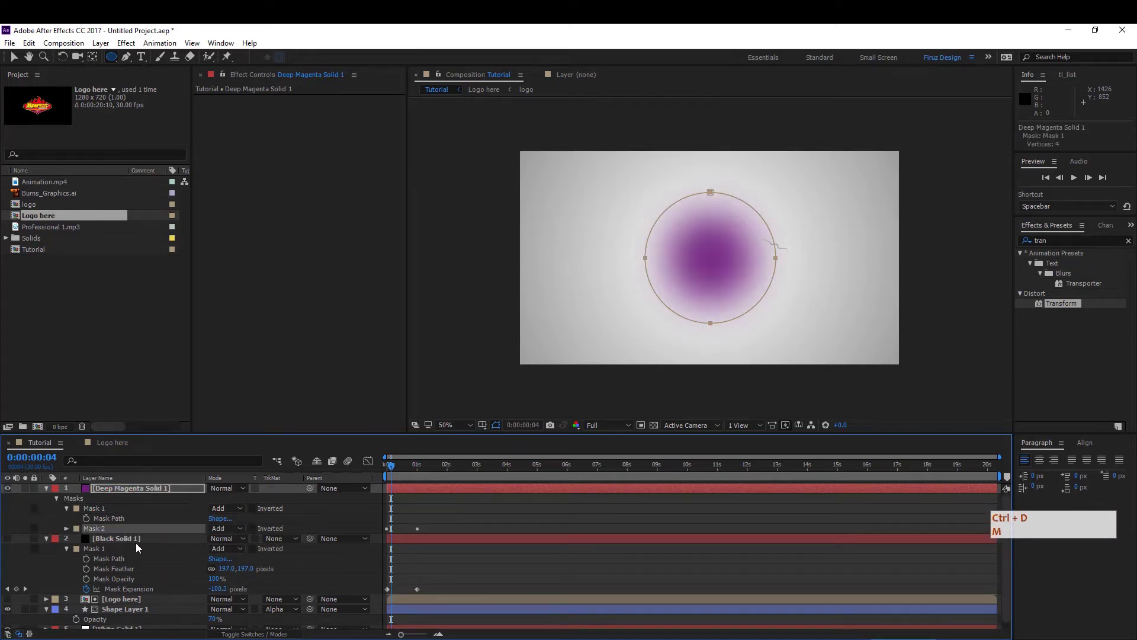
key(ctrl+d)
click(227, 533)
click(249, 568)
click(393, 470)
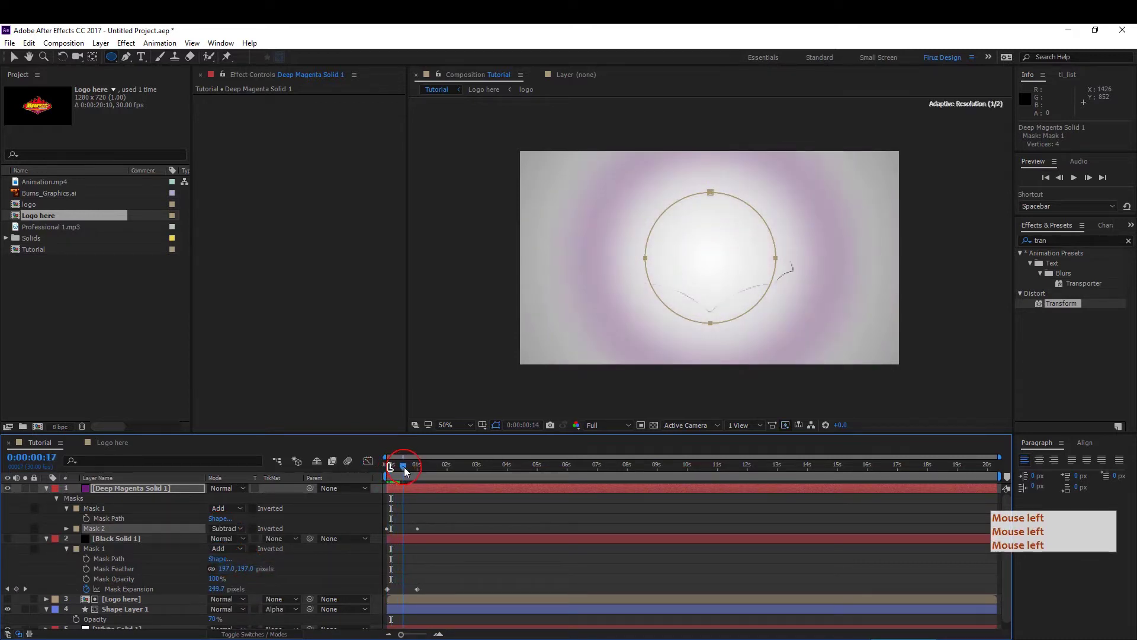
click(400, 473)
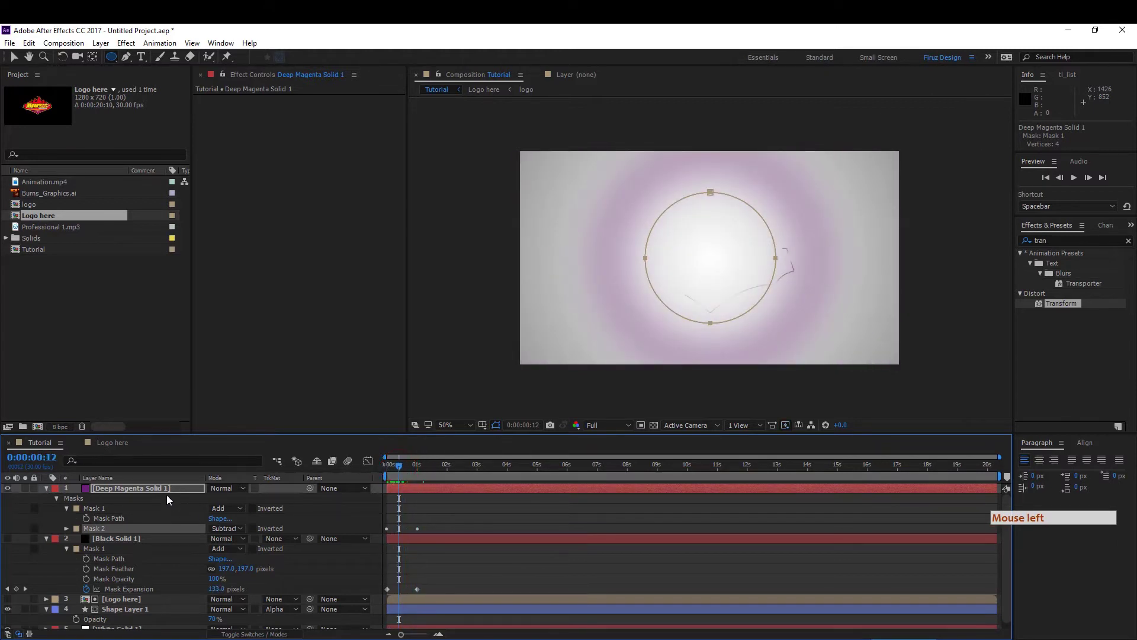
- Duplicate the magenta ring layer and bring up its Solid Settings for recolouring
click(175, 492)
key(ctrl+d)
click(174, 494)
key(ctrl+d)
key(ctrl+shift+d)
click(194, 556)
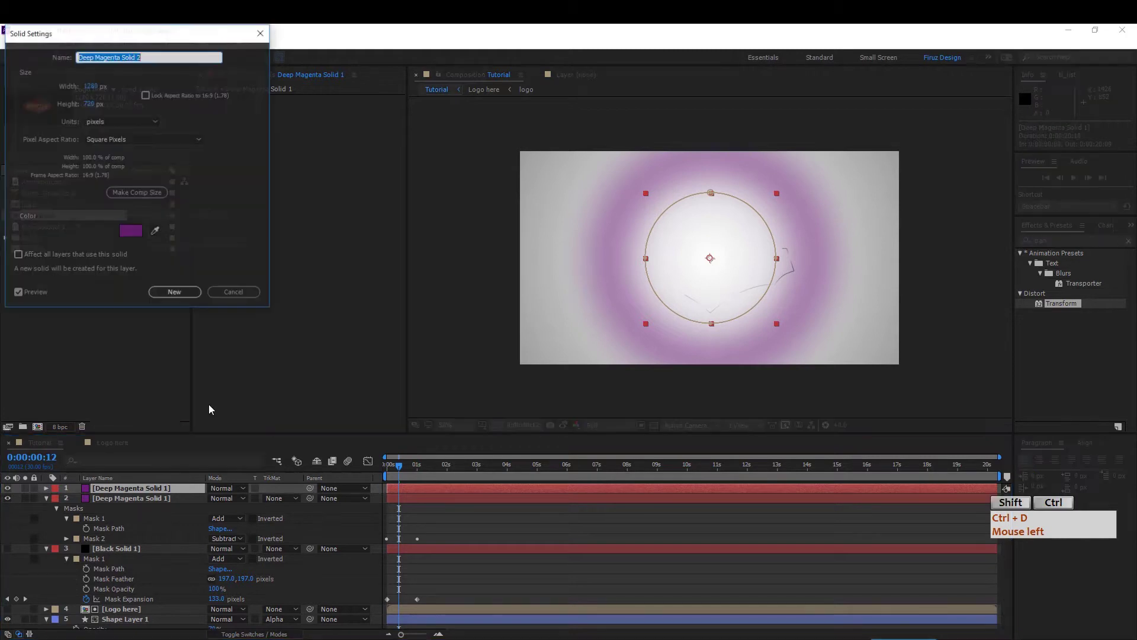
- Recolour the ring copies deep royal blue and deep green with offset masks and timing, then return to frame one
click(137, 237)
click(263, 328)
key(Return)
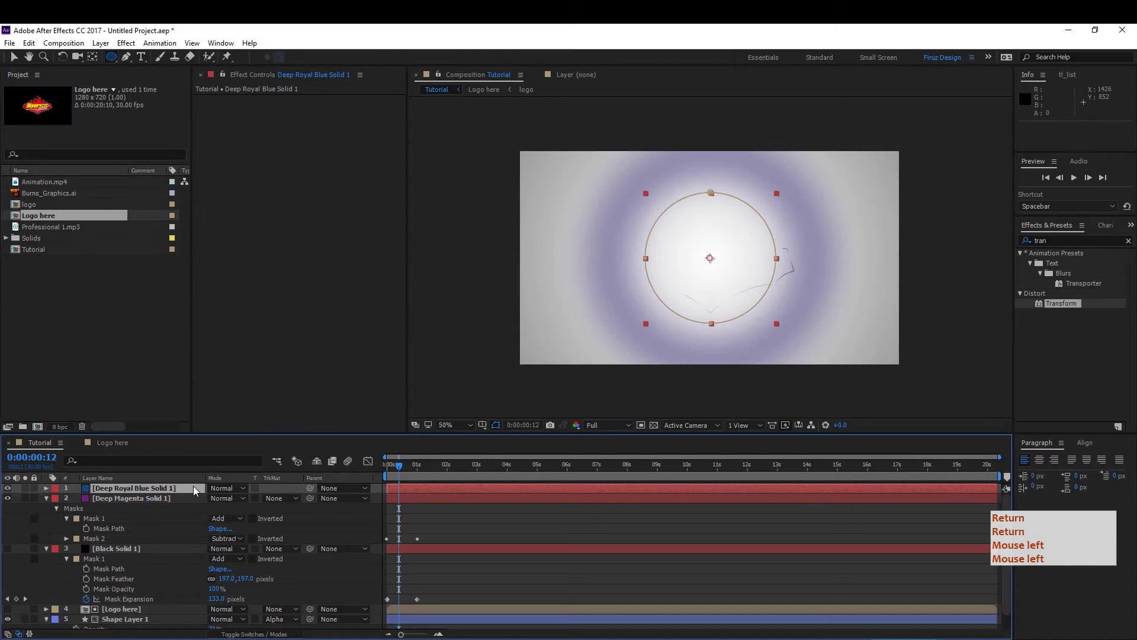
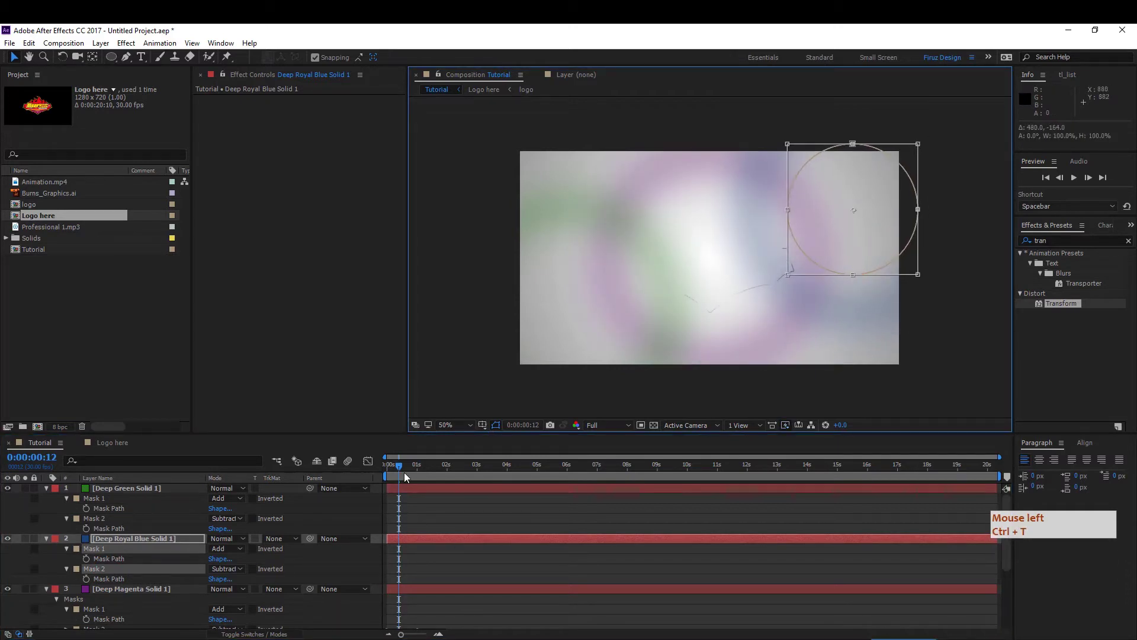
click(402, 477)
key(space)
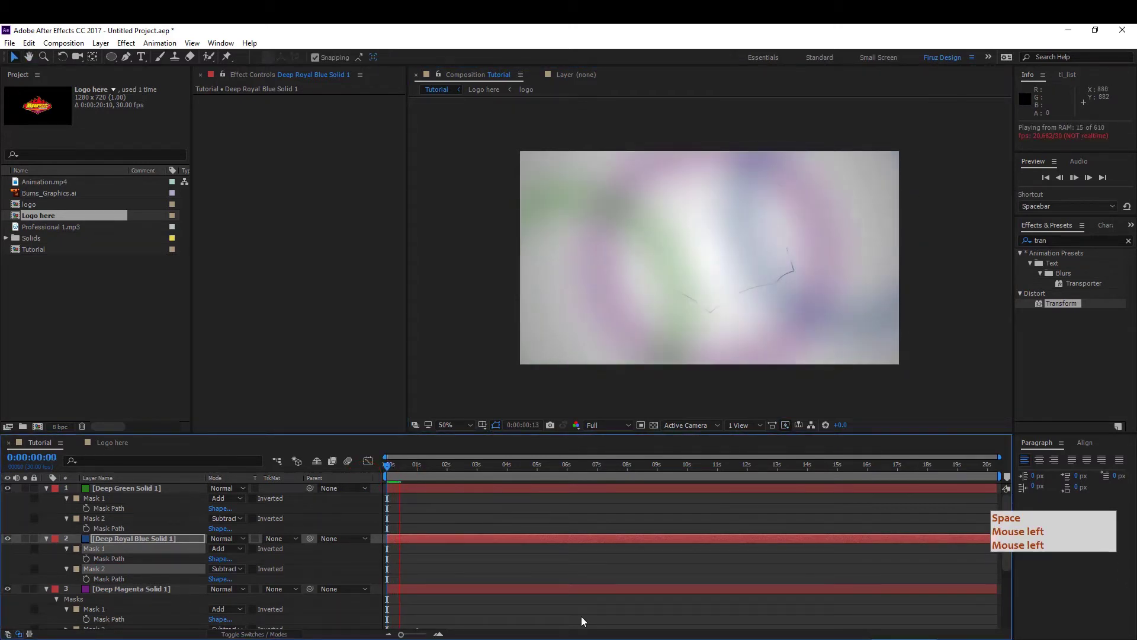
- Add a new black solid with an ellipse mask feathered 197
click(404, 472)
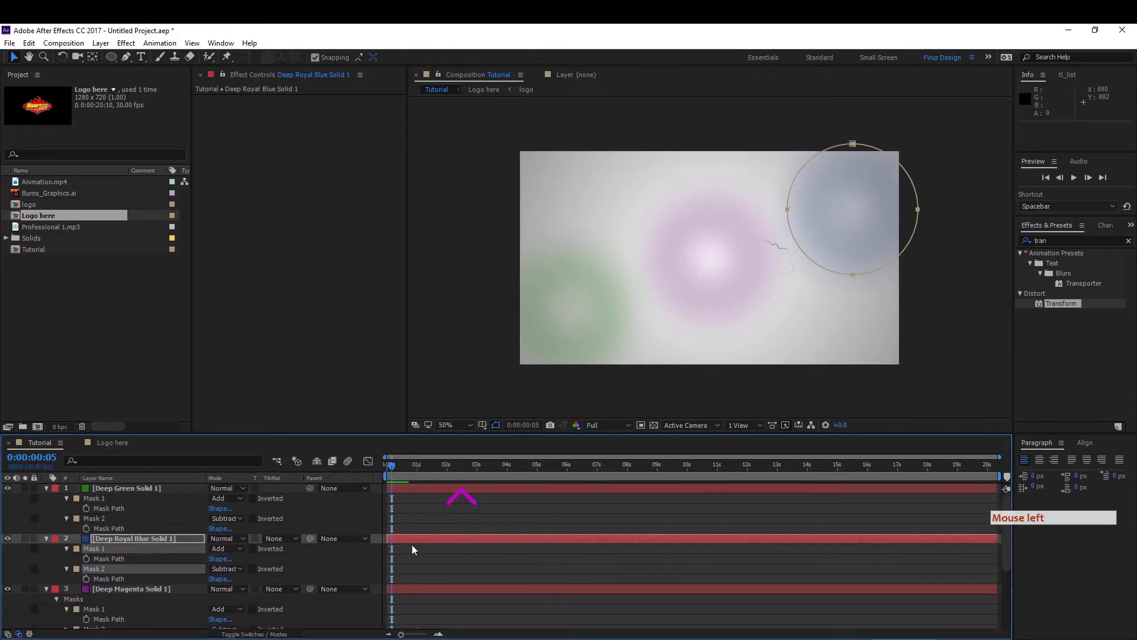
click(405, 538)
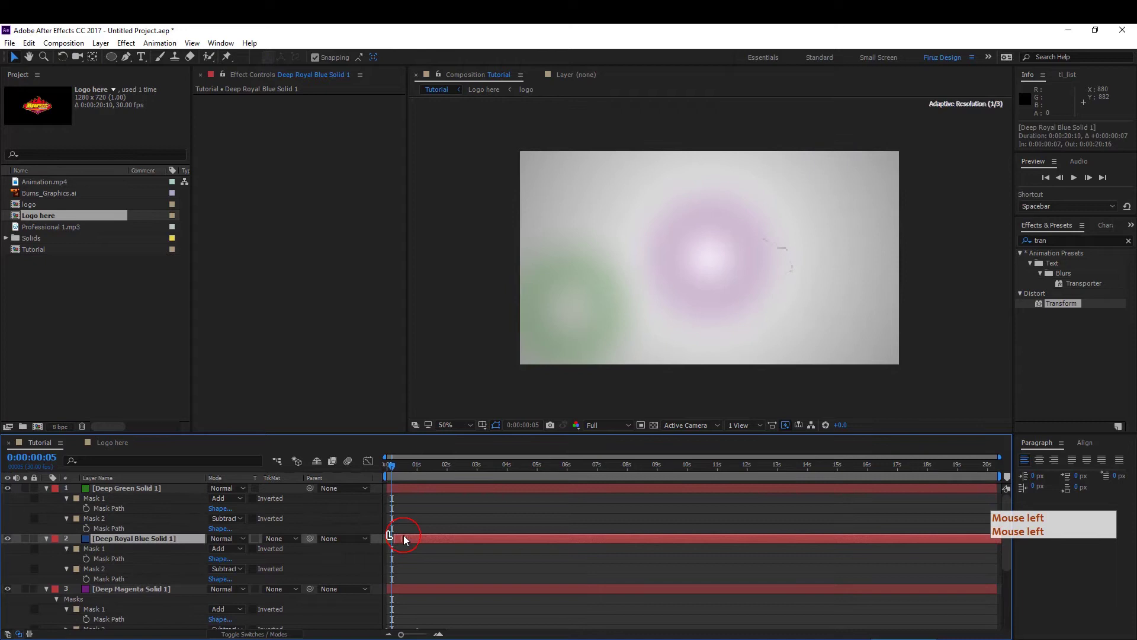
click(409, 491)
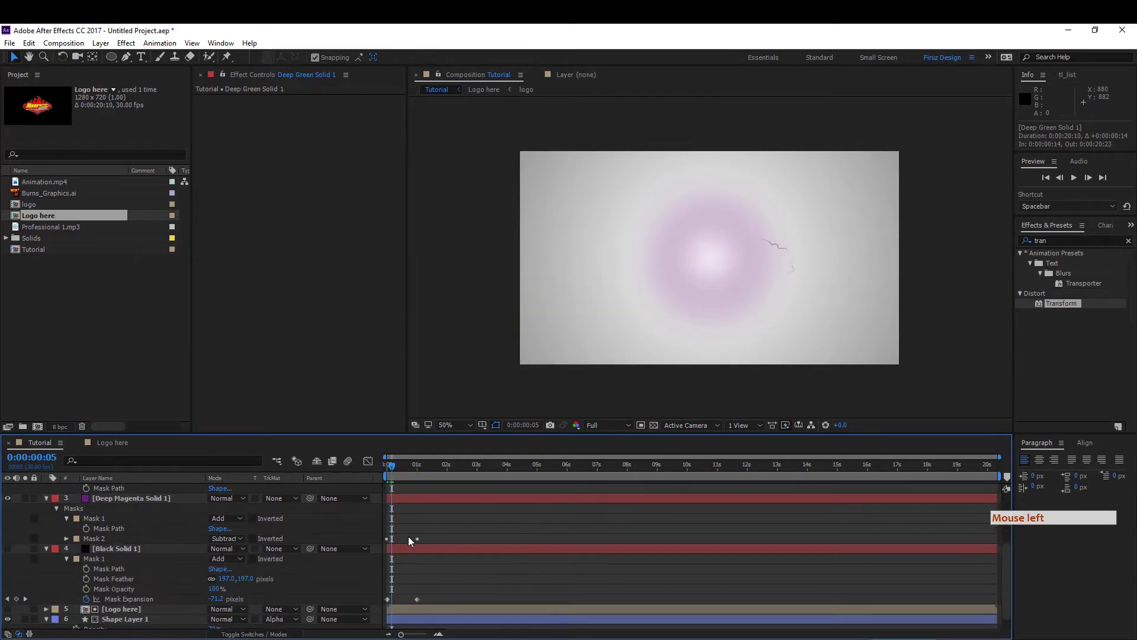
click(151, 549)
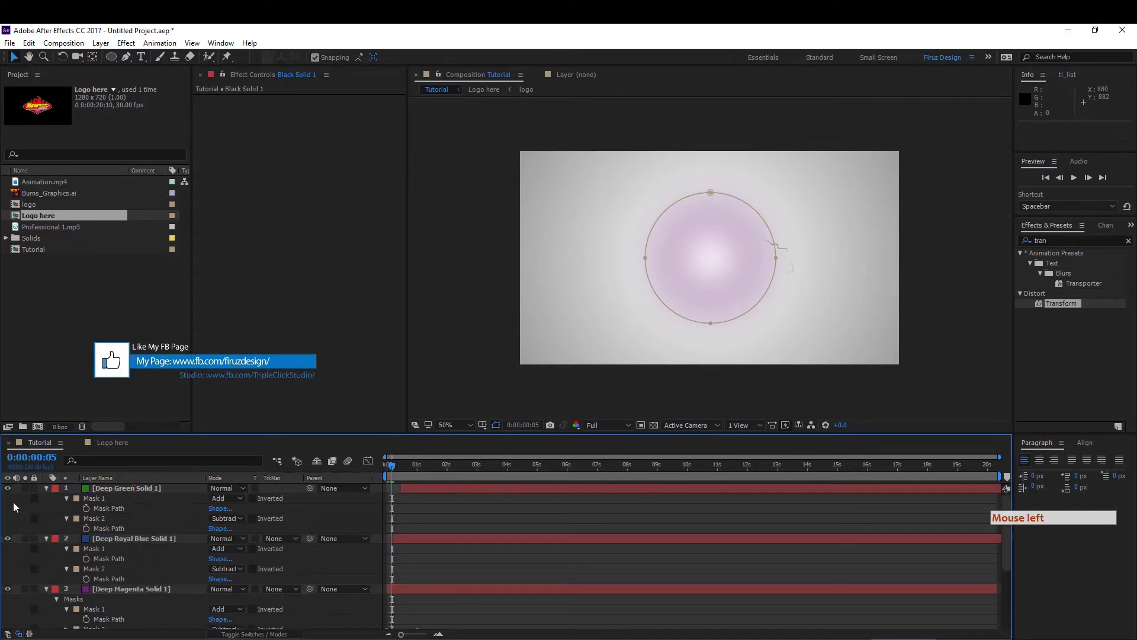
click(144, 633)
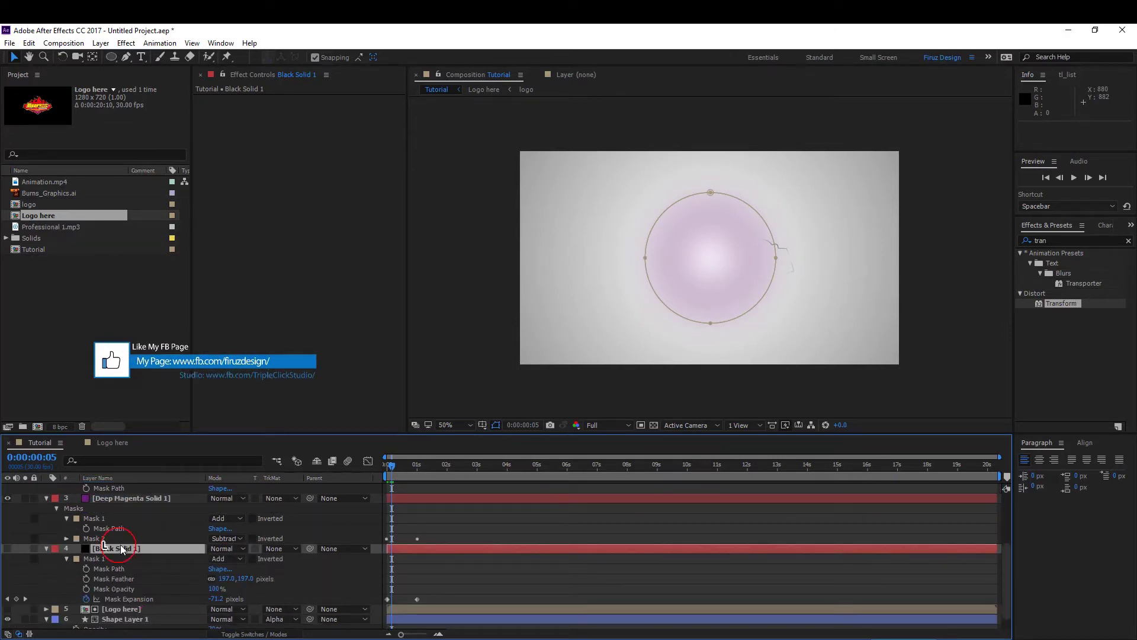
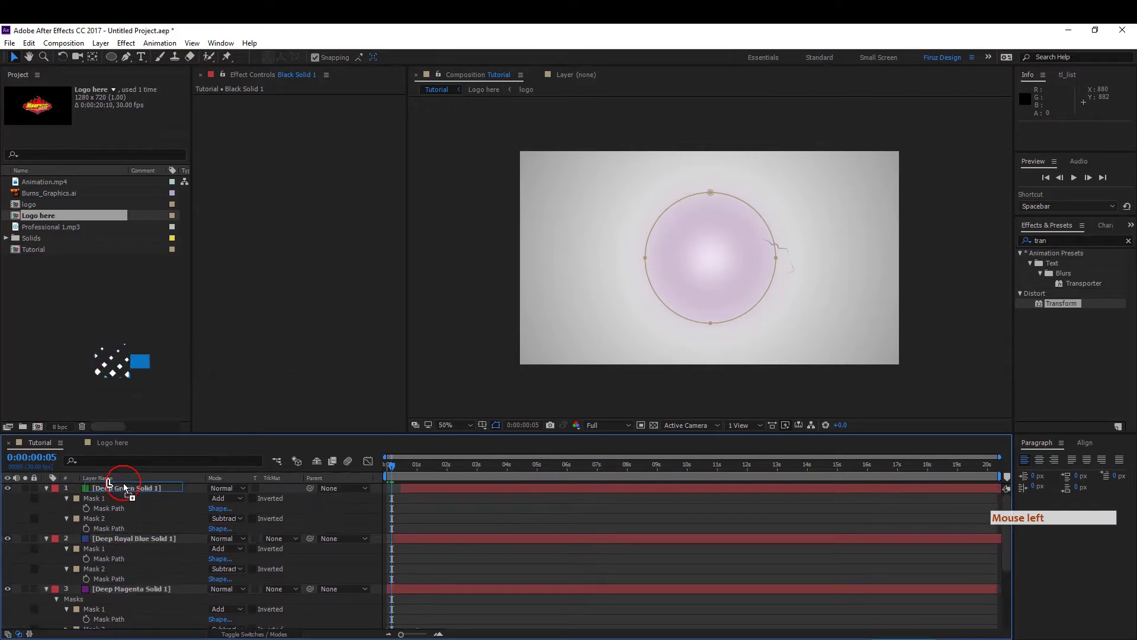
- Keyframe Mask Expansion opening from -217, start it about a second later, and RAM-preview the reveal
click(10, 492)
click(501, 528)
click(408, 494)
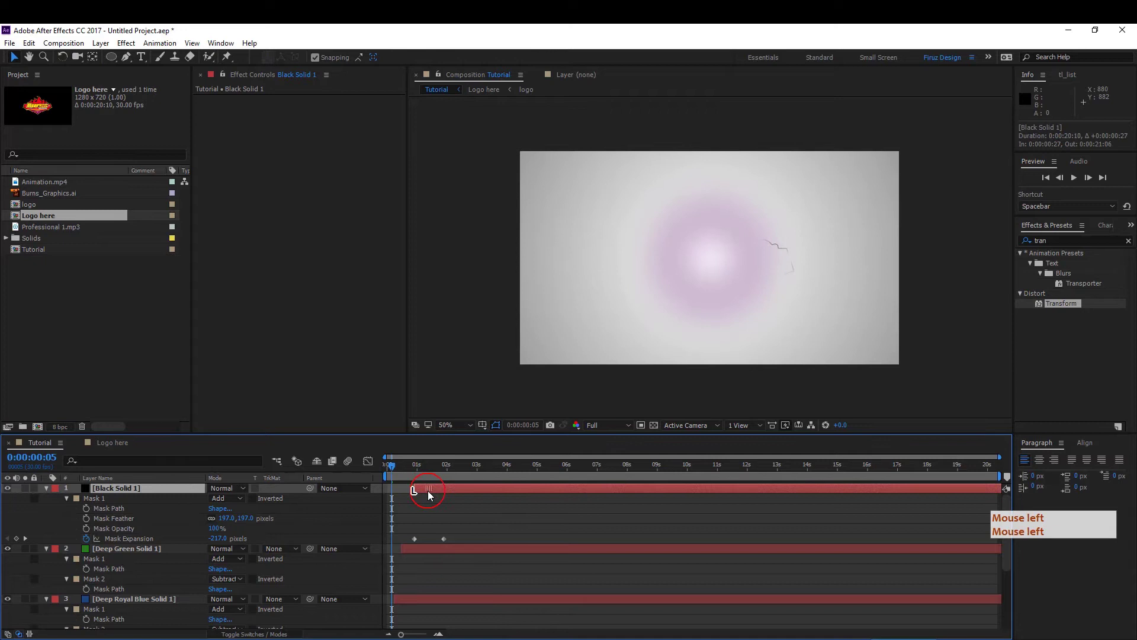
click(370, 476)
click(710, 611)
key(space)
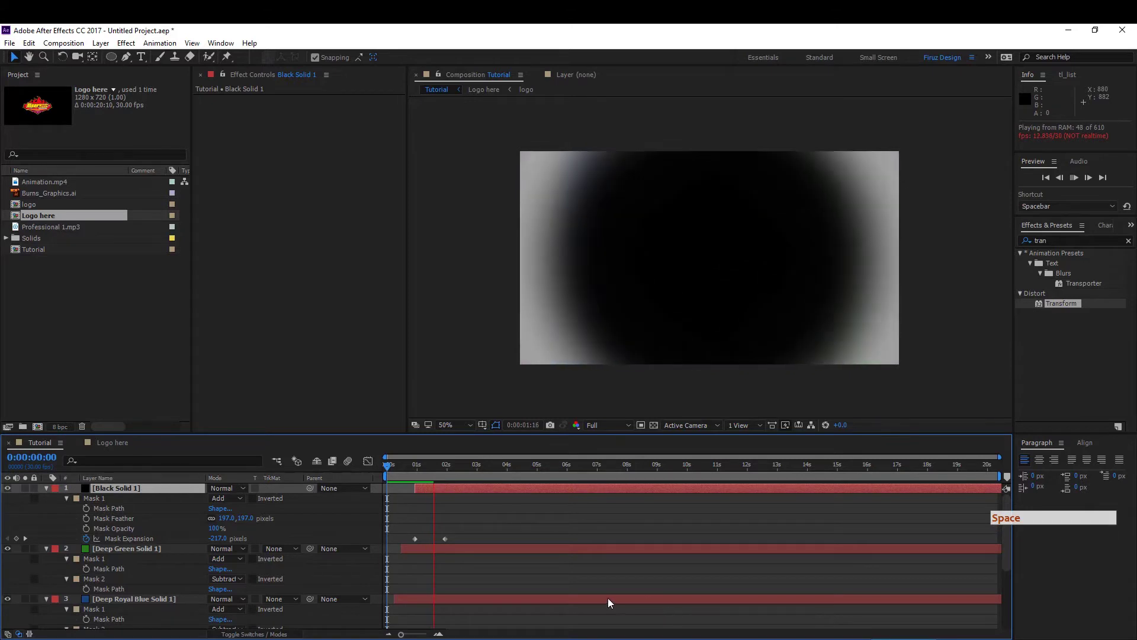
click(424, 470)
double_click(468, 489)
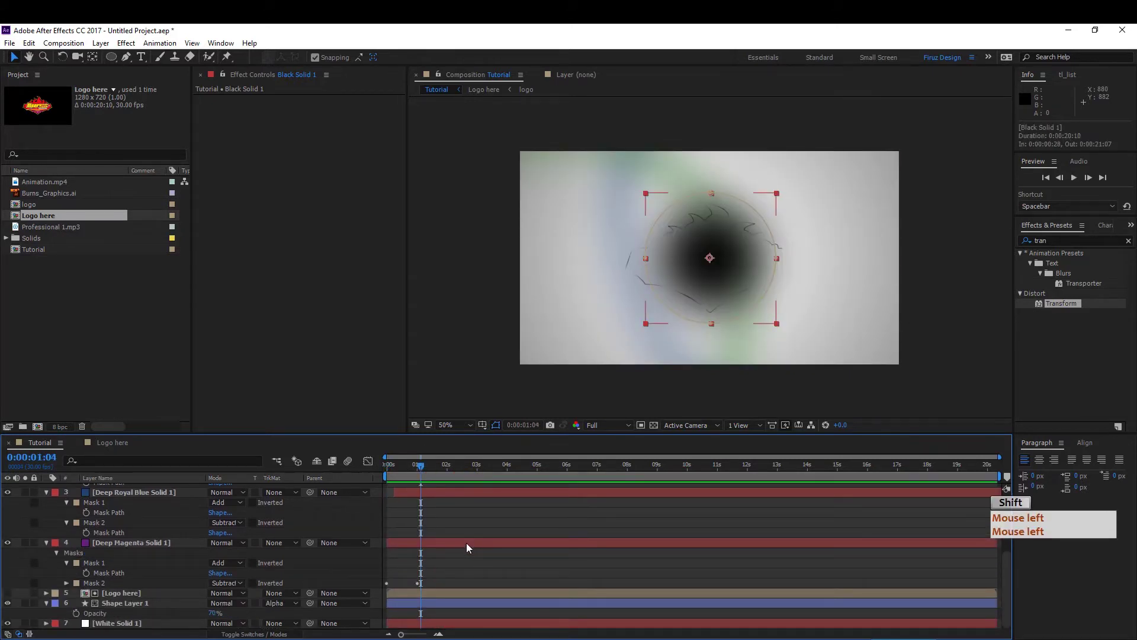
- Pre-compose the black and coloured mask solids into a composition named Reveal
click(475, 553)
key(ctrl+shift+c)
click(510, 579)
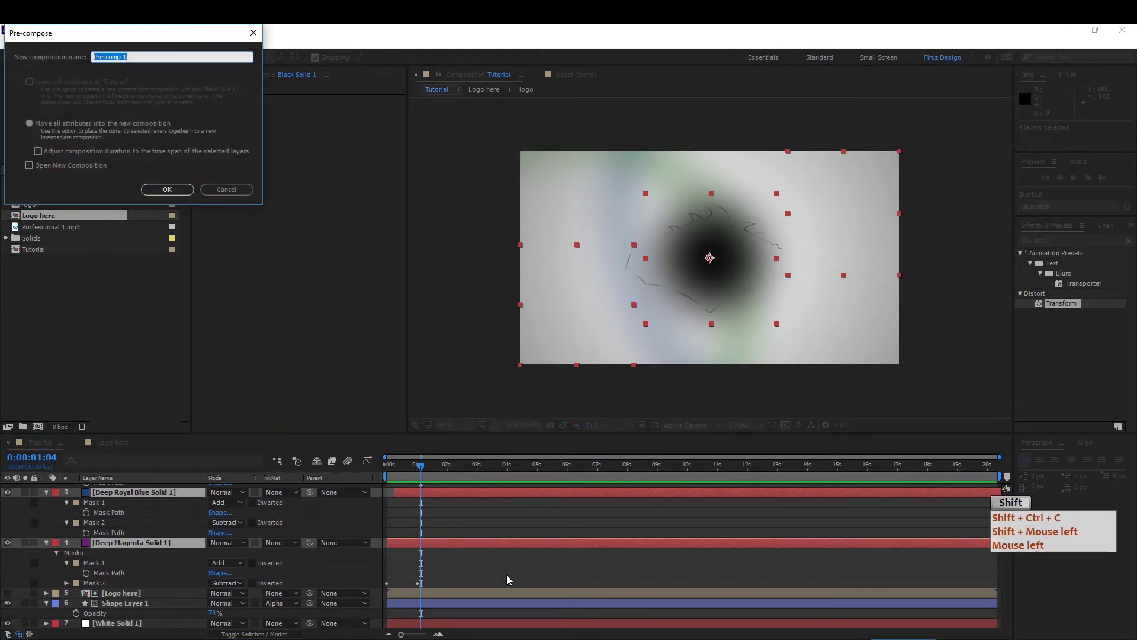
key(shift+r)
key(e)
key(ctrl+shift+c)
click(509, 579)
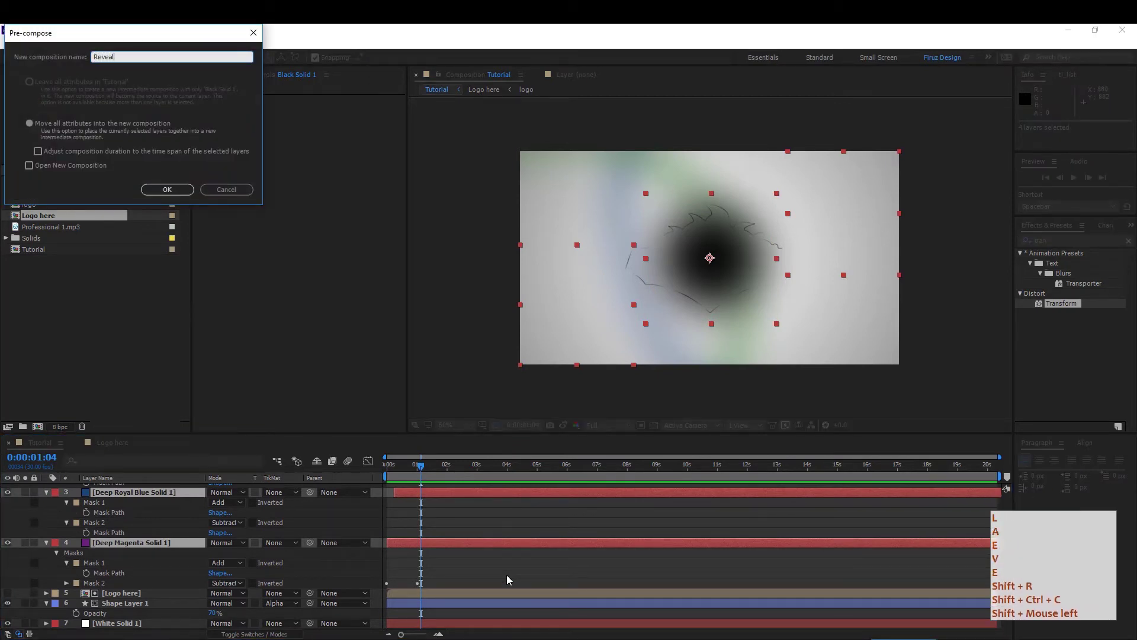
key(Return)
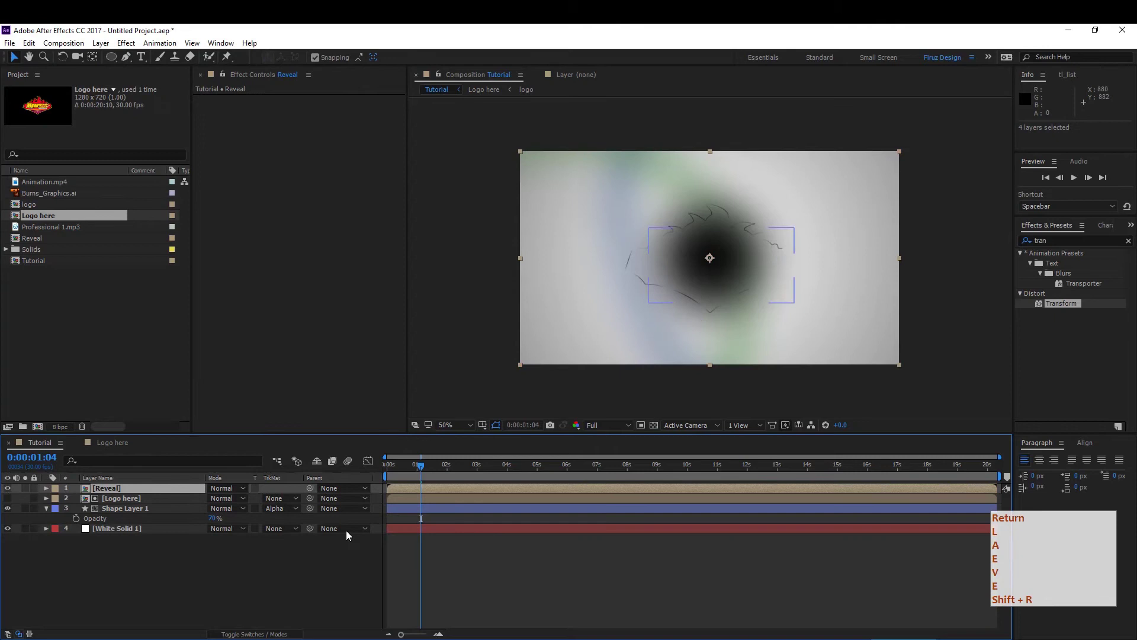
- Add a second Logo here copy to the timeline with its track matte set to Alpha
key(a)
key(Return)
click(61, 271)
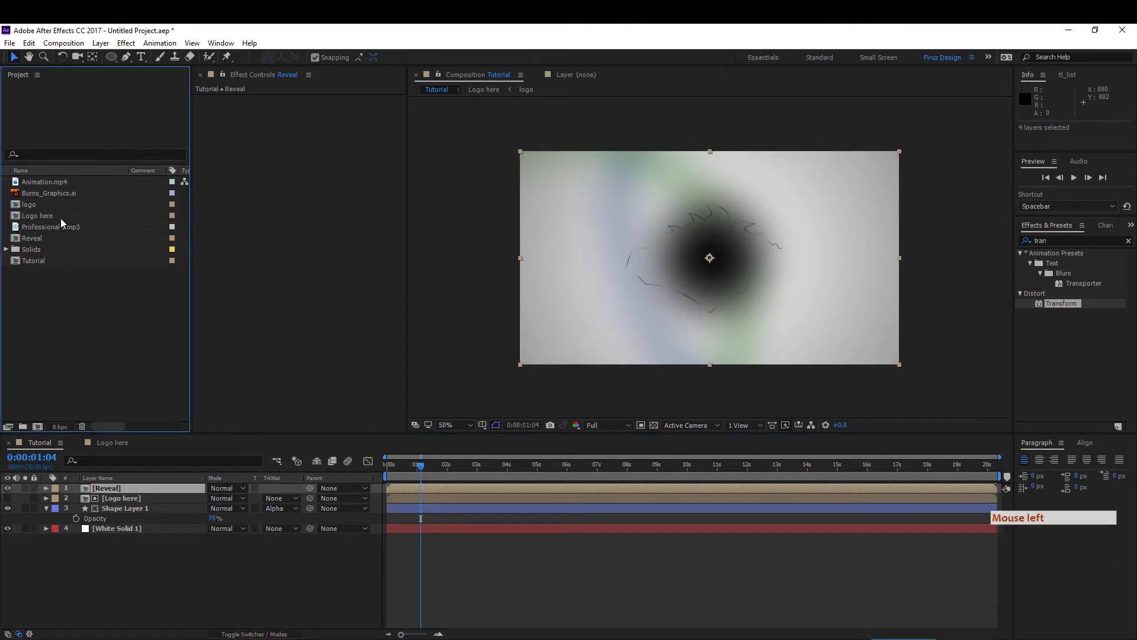
click(52, 218)
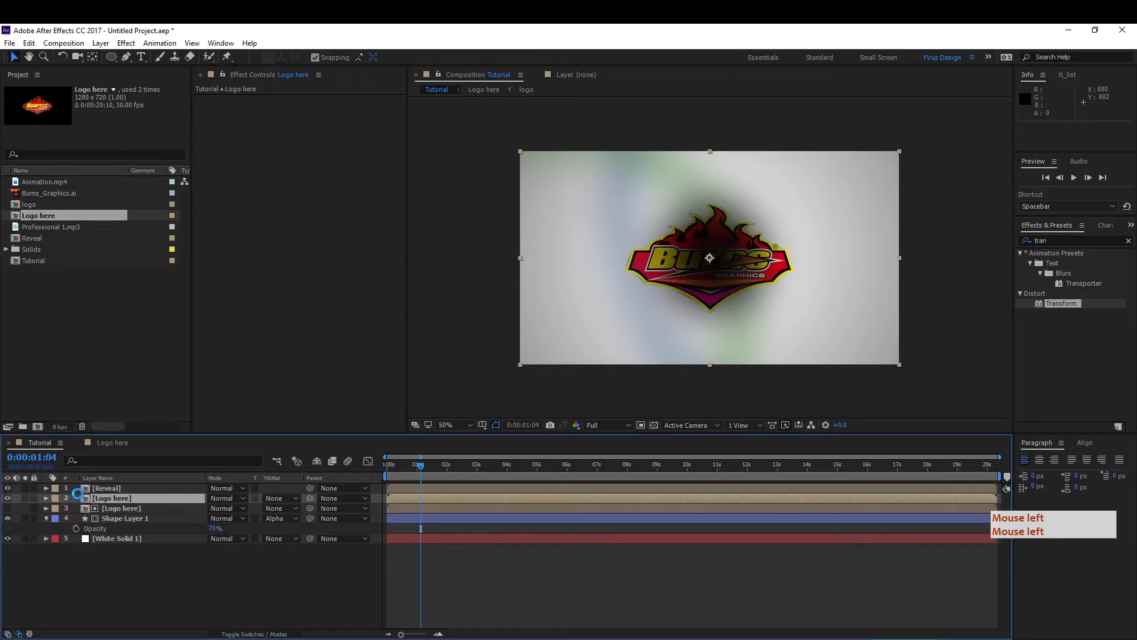
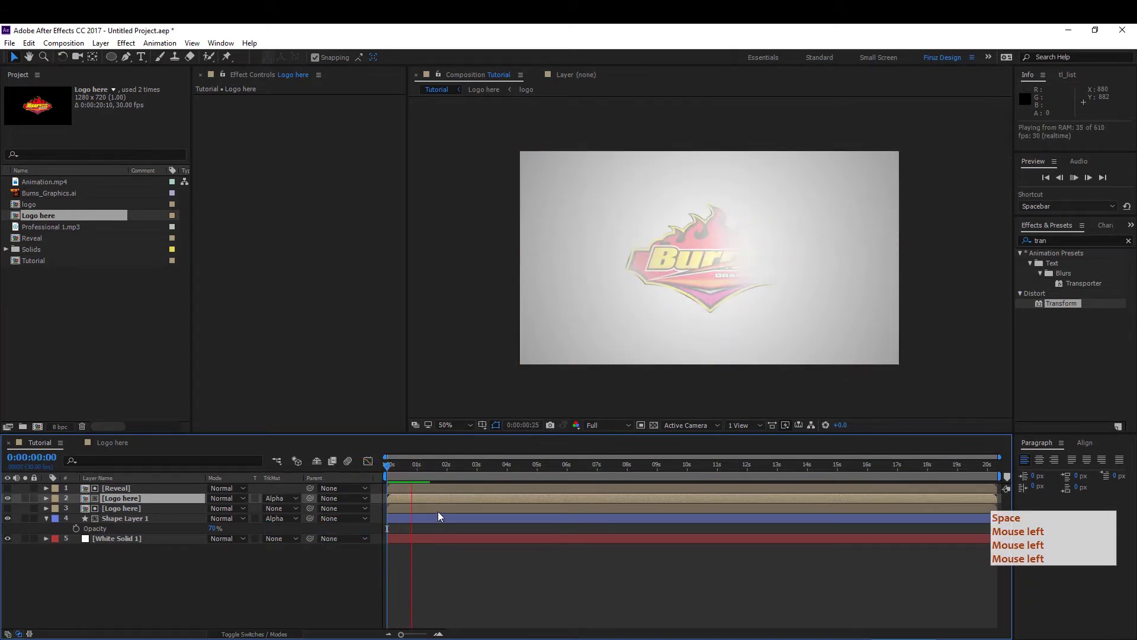
- Apply the Tint effect to the matted logo copy and rename that layer tint
click(411, 472)
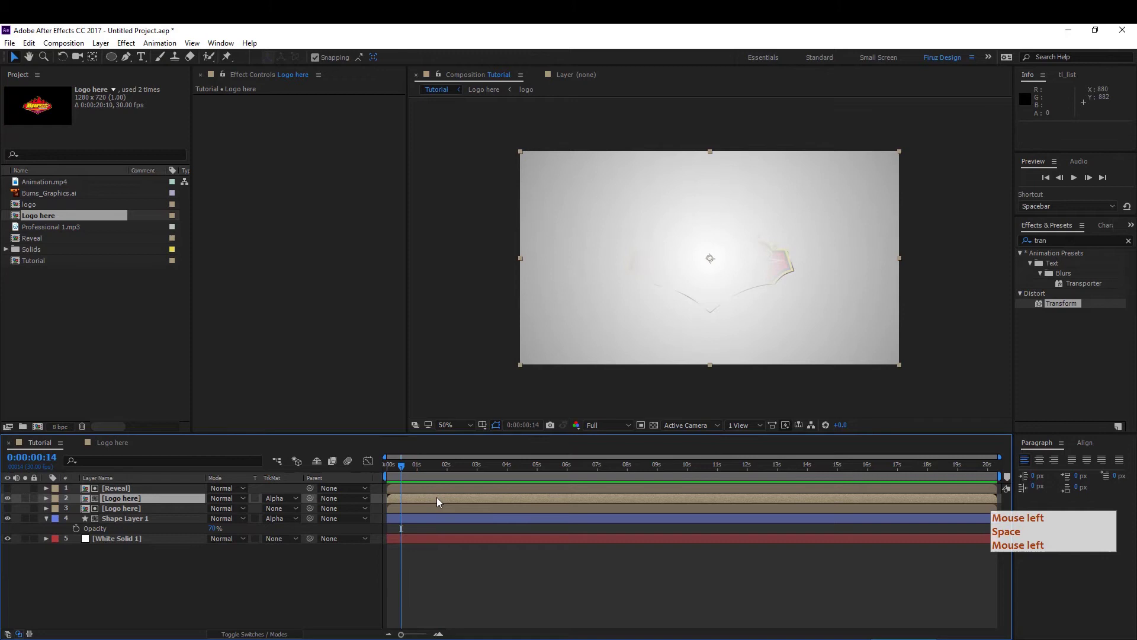
key(space)
click(1079, 240)
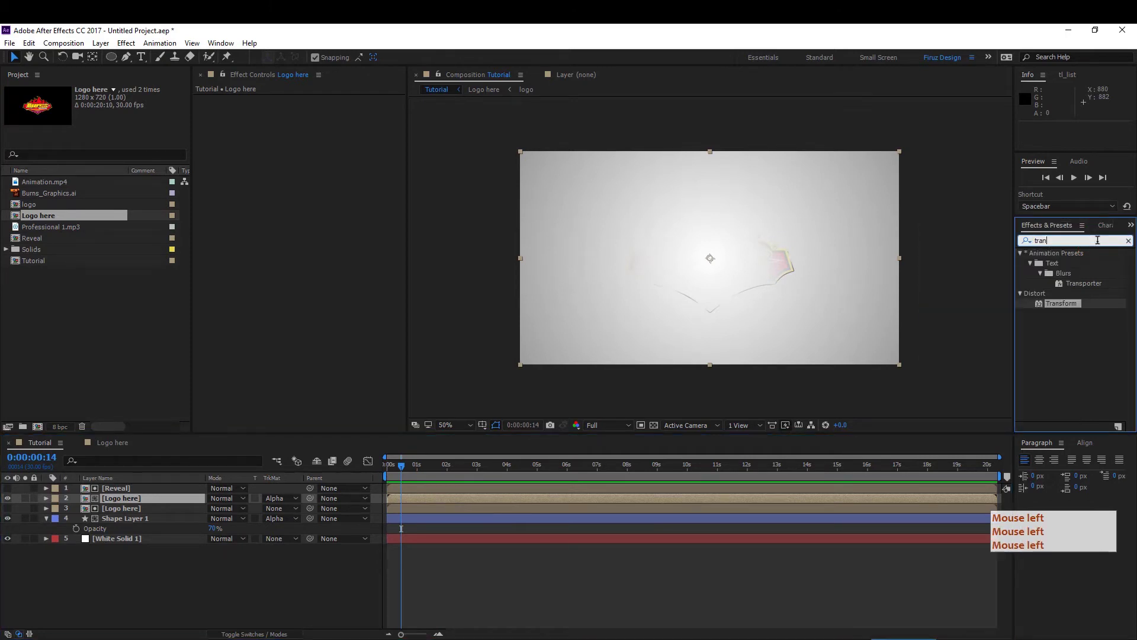
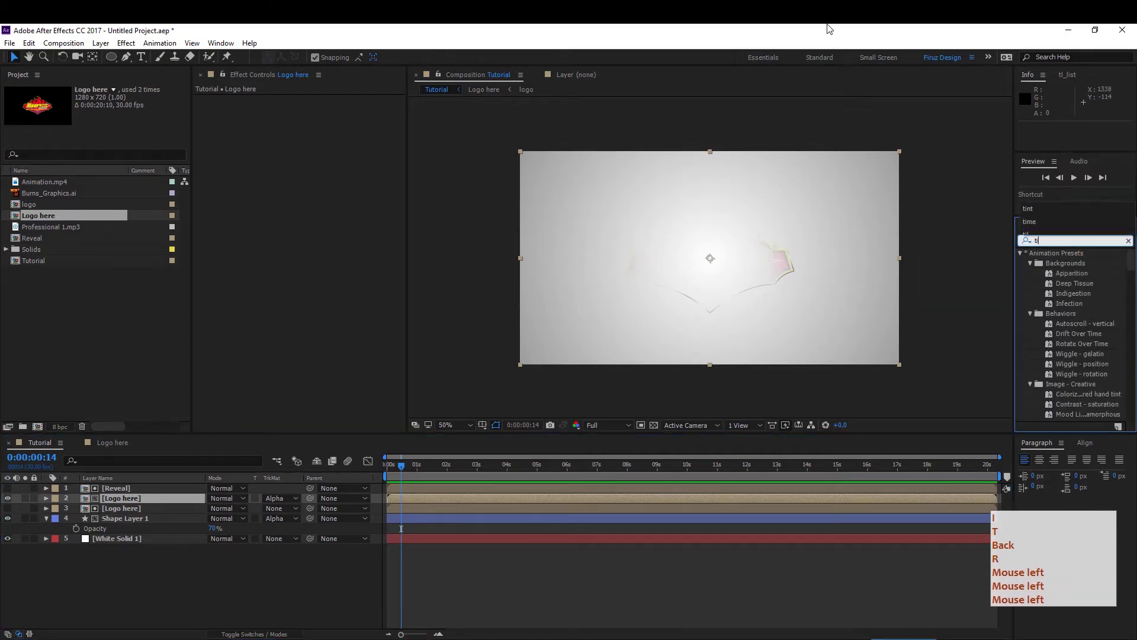
key(BackSpace)
click(831, 29)
key(t)
click(1064, 298)
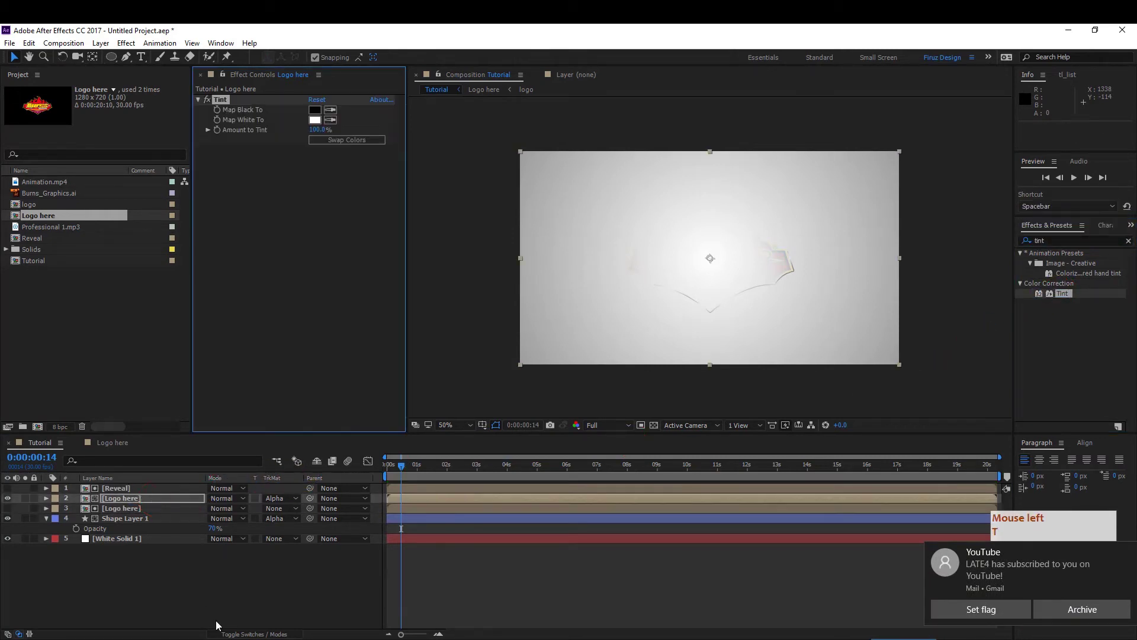
click(160, 504)
key(Return)
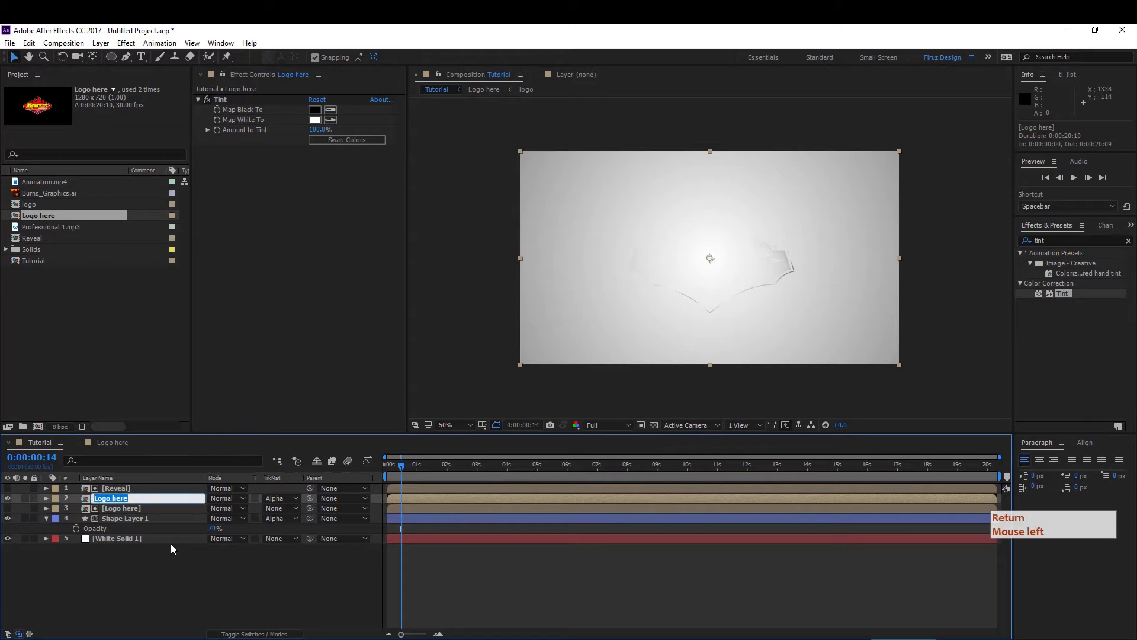
key(Return)
- Give the other Logo here copy a Vegas outline effect
click(174, 548)
key(Return)
click(174, 548)
key(Return)
click(161, 521)
click(159, 511)
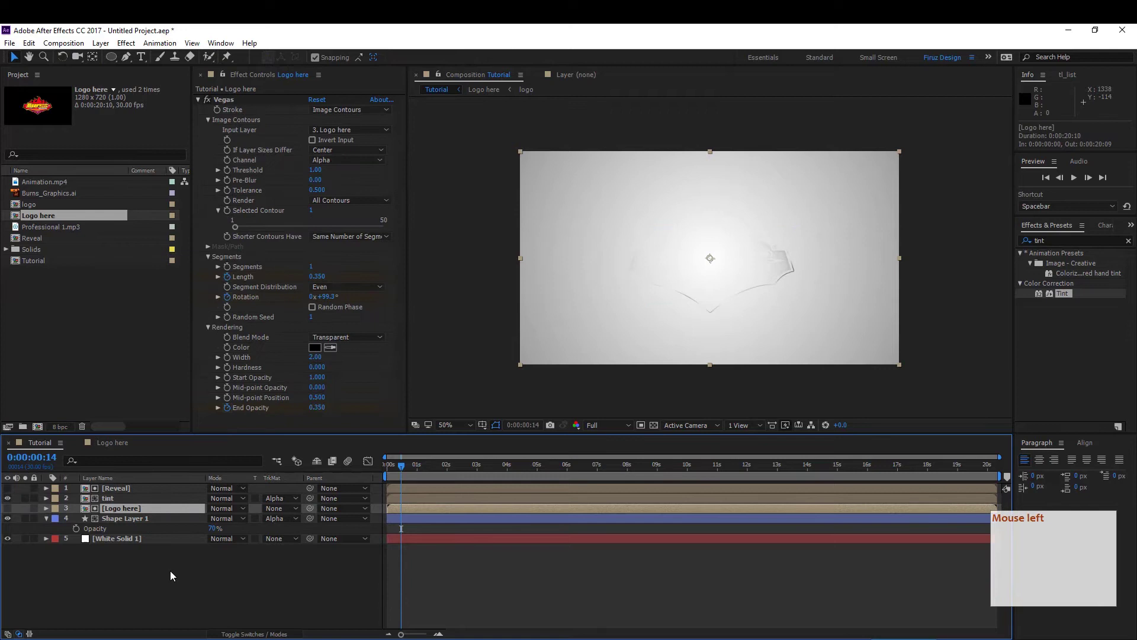
key(Return)
- Rename the outlined logo copy stroke
click(174, 575)
double_click(173, 575)
key(Return)
key(Return)
click(174, 575)
key(Return)
click(174, 575)
key(Return)
click(173, 575)
key(BackSpace)
key(BackSpace)
key(Return)
key(BackSpace)
key(Return)
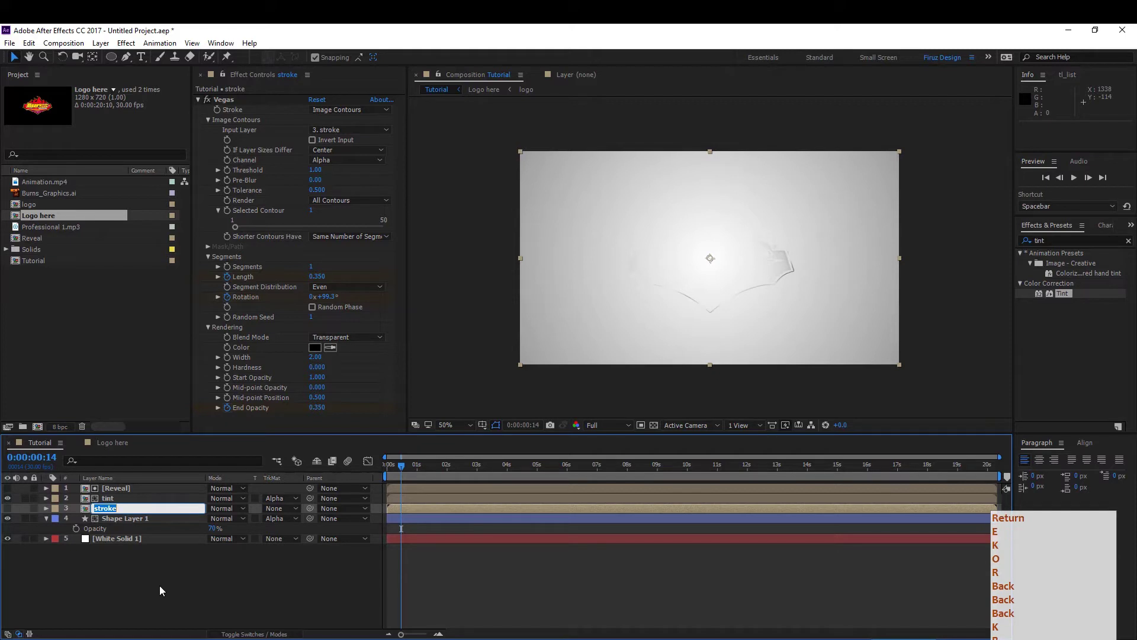
key(Return)
key(BackSpace)
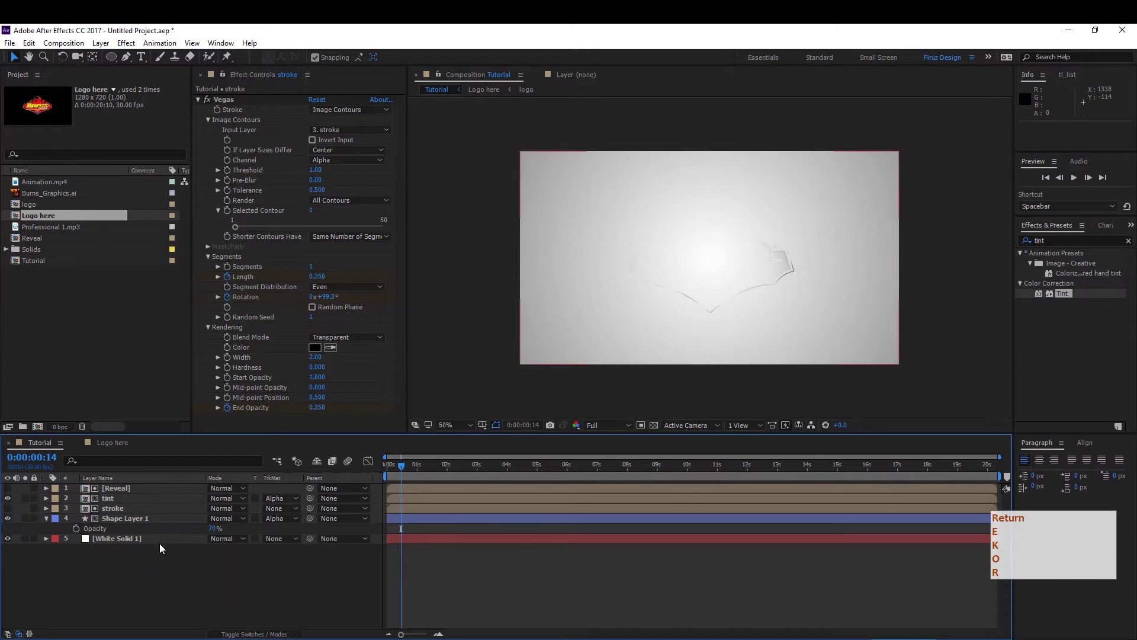
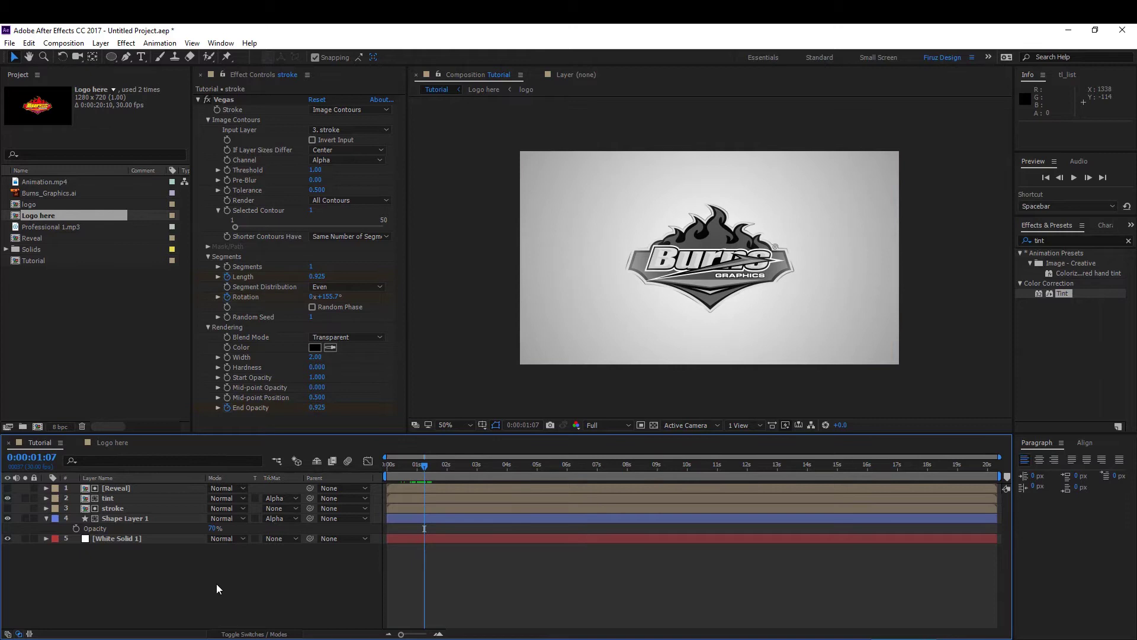
- Make the Reveal and tint layers begin at the one-second mark
click(427, 474)
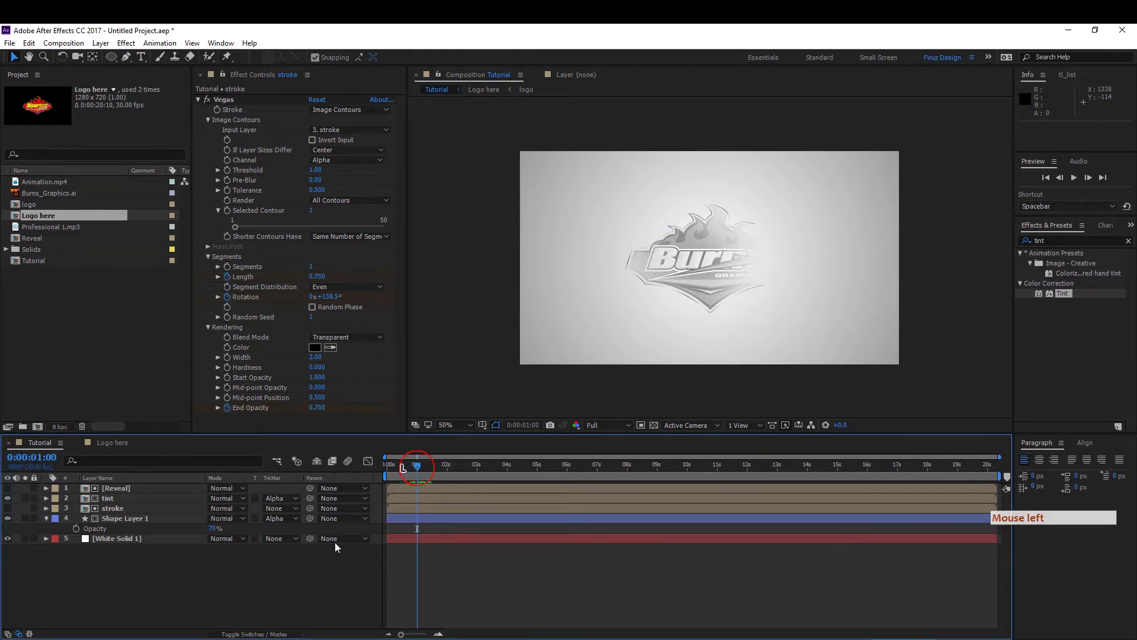
click(118, 504)
click(122, 493)
click(115, 502)
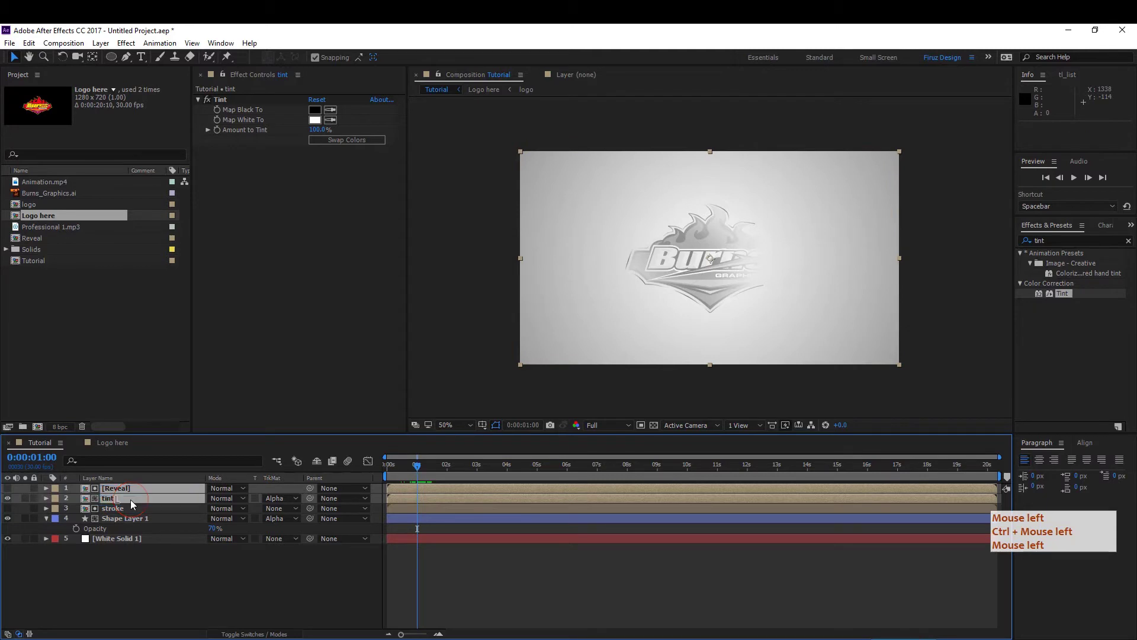
click(408, 496)
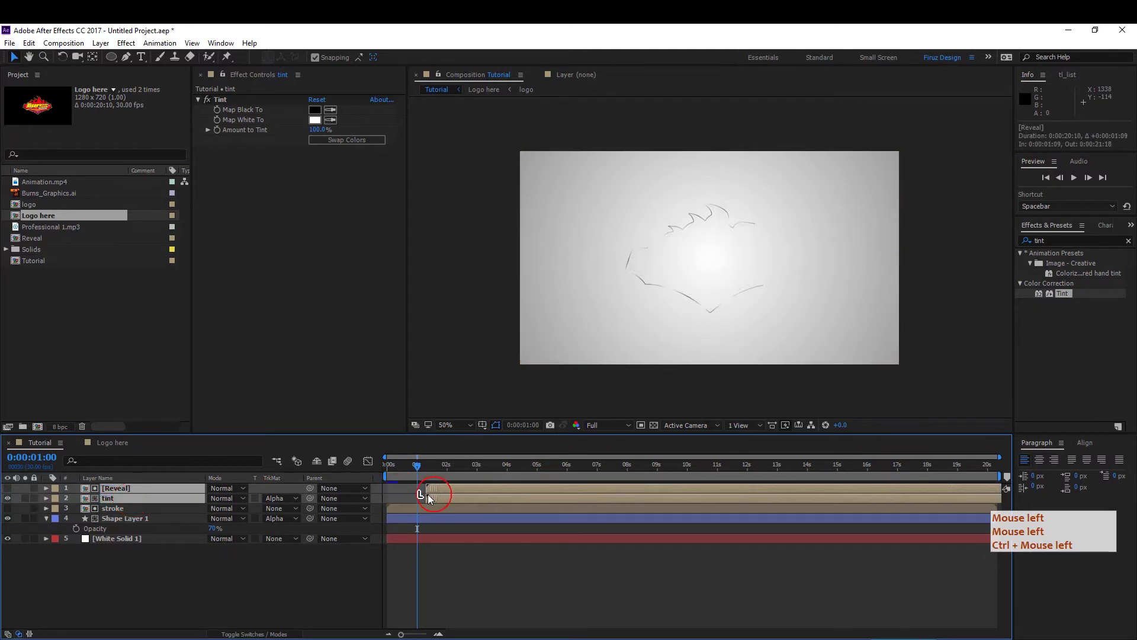
- Just before two seconds, add a third full-colour Logo here copy to the timeline
click(430, 499)
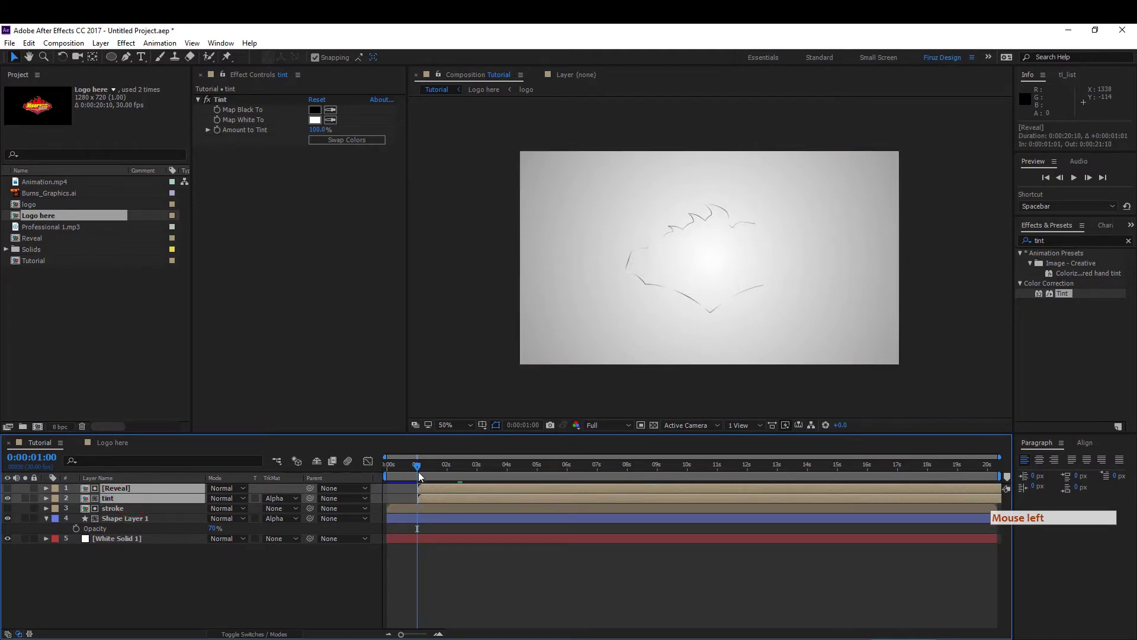
click(407, 472)
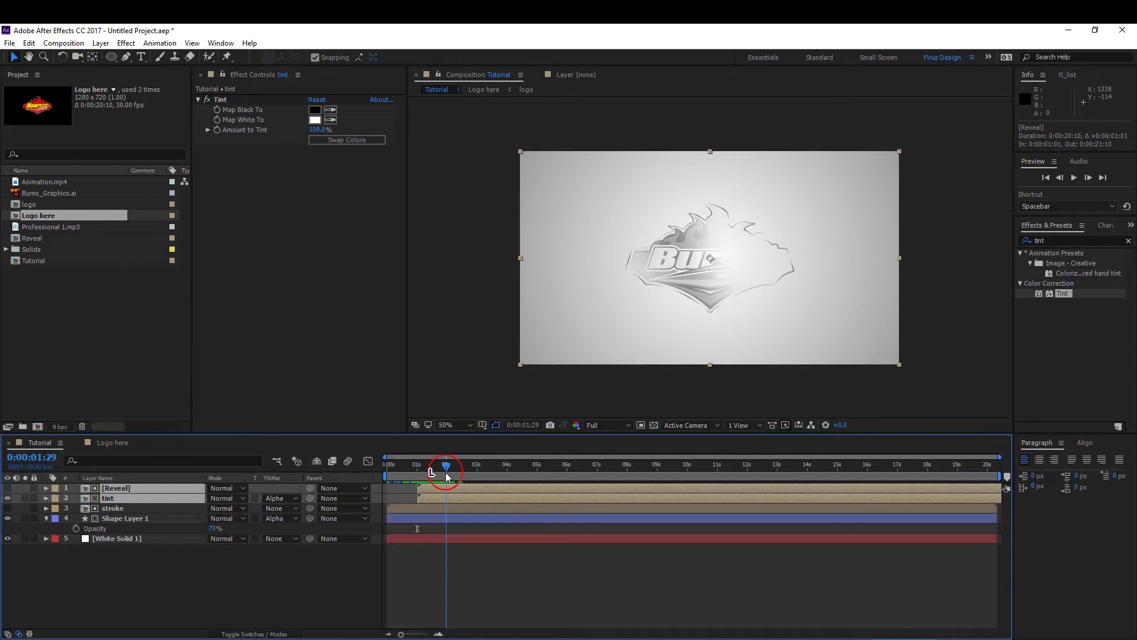
click(599, 596)
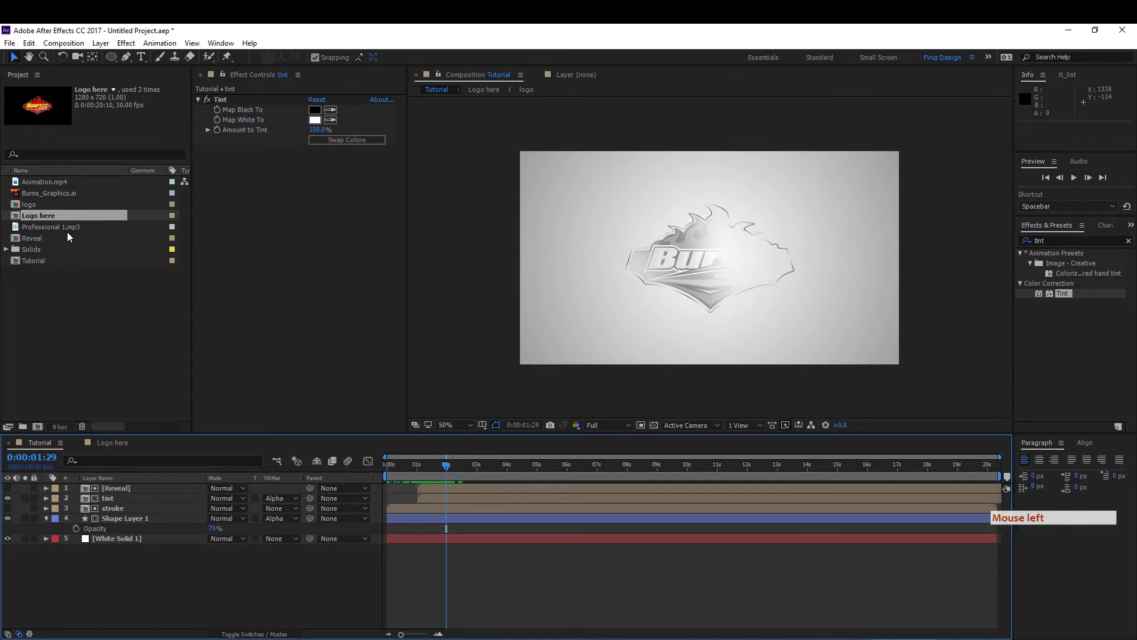
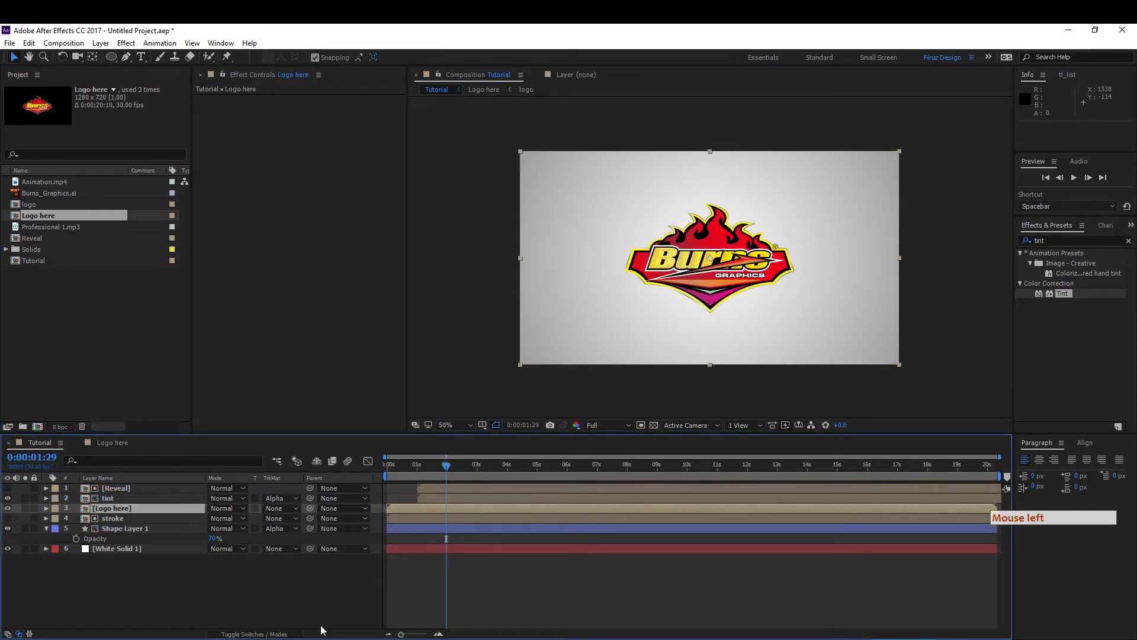
- Rename the full-colour logo layer to 'main logo'
click(315, 620)
key(Return)
key(Return)
click(315, 620)
key(Return)
key(Return)
key(Return)
key(space)
key(Return)
key(Return)
key(Return)
key(space)
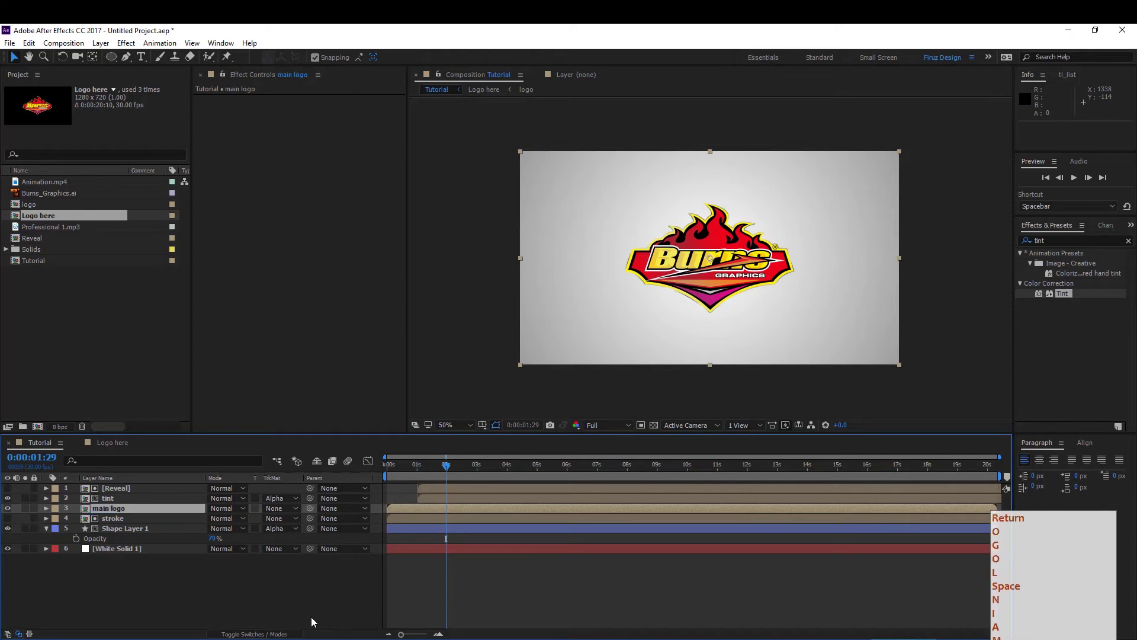
- Slide main logo to start near two seconds and select the tint layer
click(413, 515)
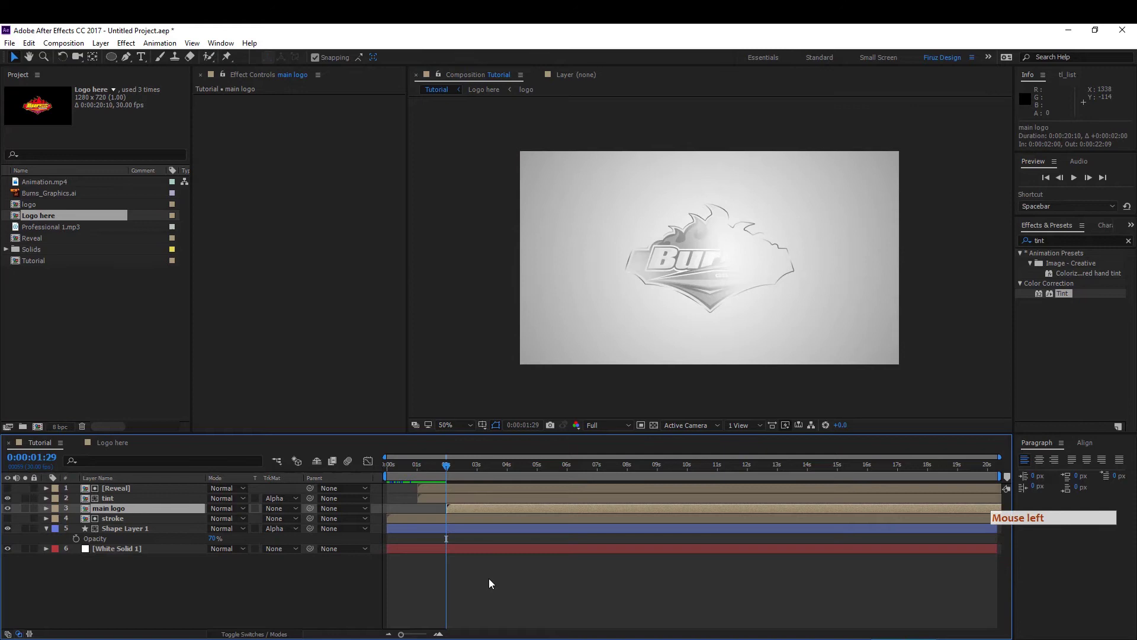
click(443, 503)
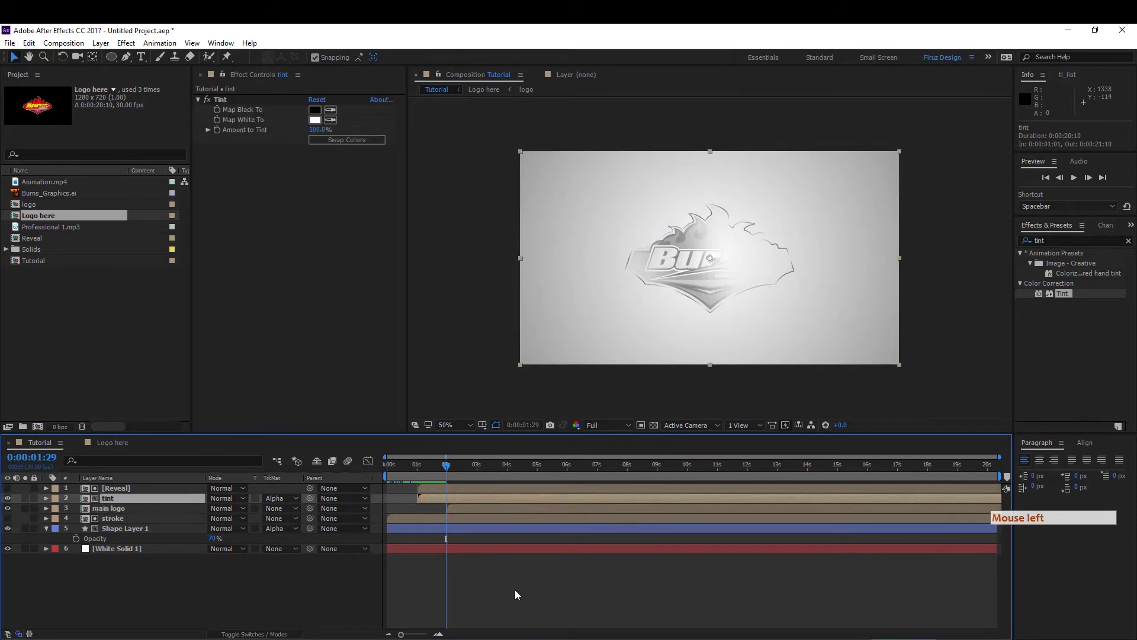
click(519, 595)
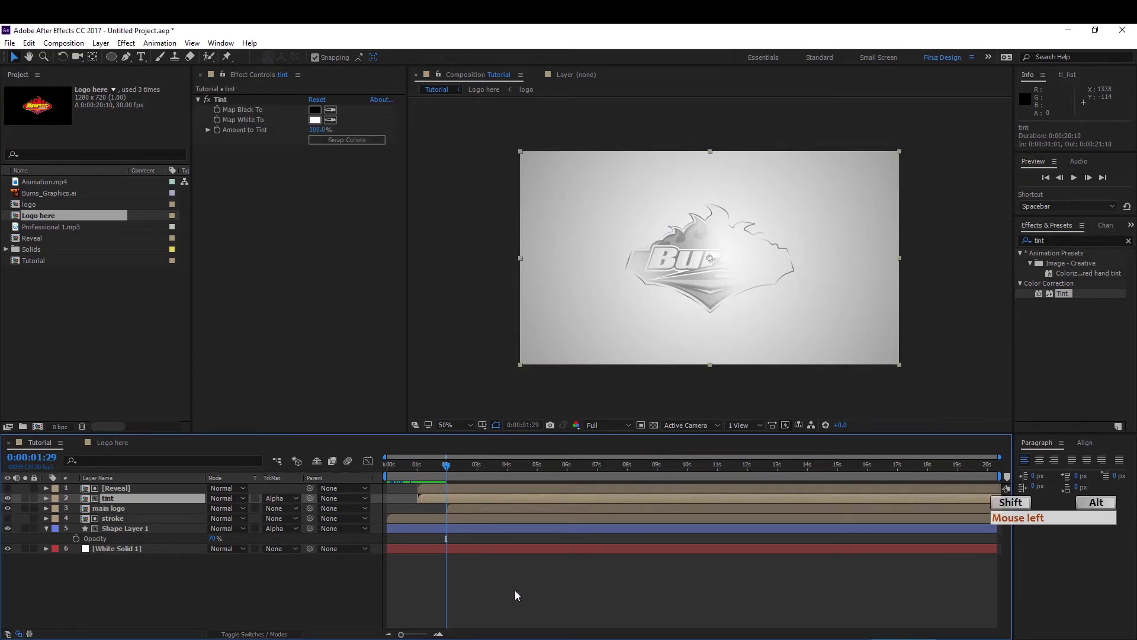
- Keyframe tint's Opacity from 100% at 1:29 to 0% at 2:09
key(shift+alt+t)
click(519, 595)
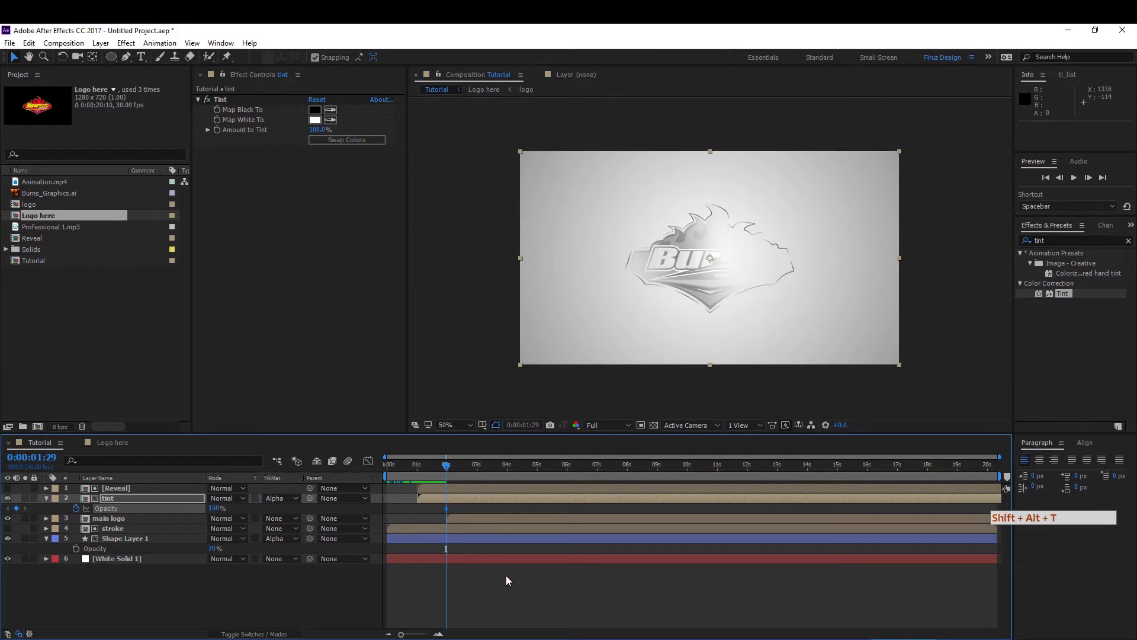
key(shift+alt+t)
key(shift+Page_Down)
key(shift+alt+t)
key(shift+Page_Down)
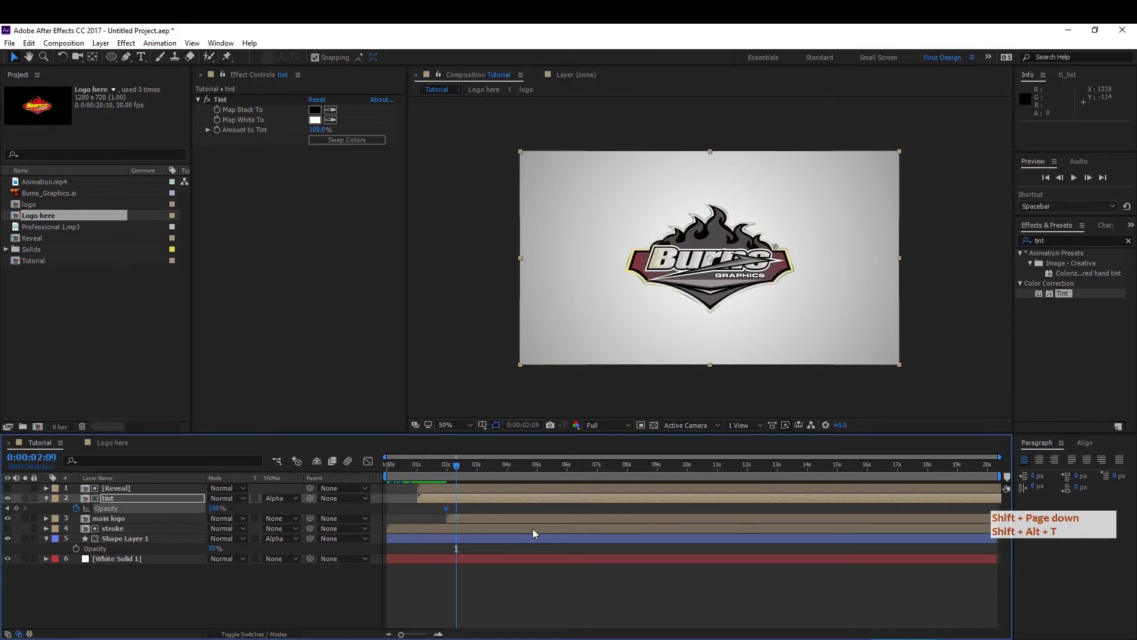
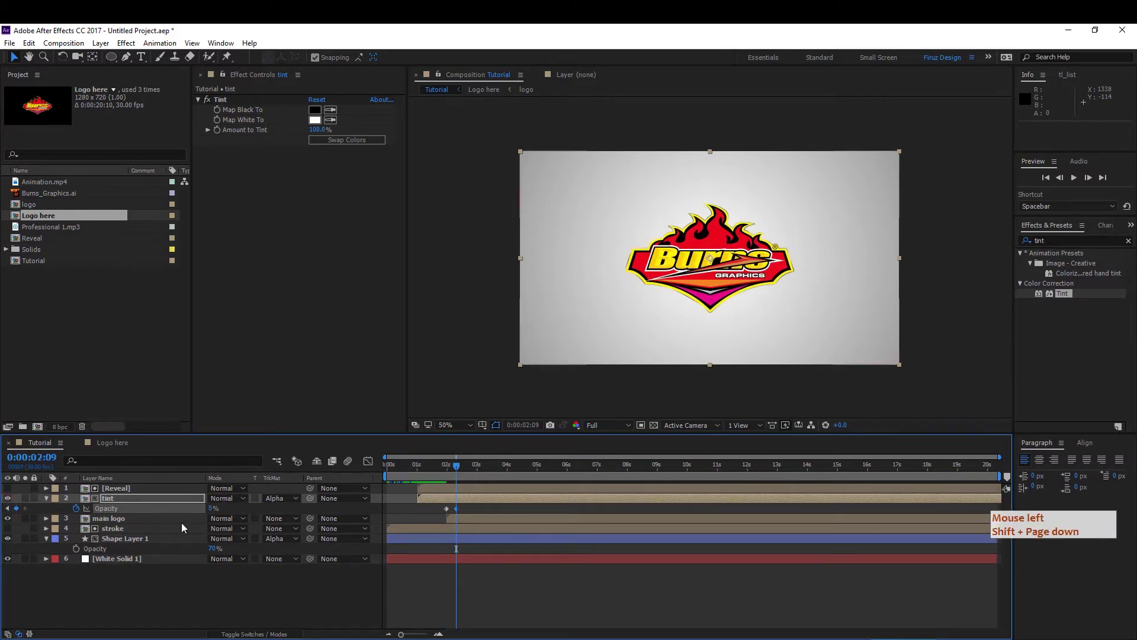
key(shift+Page_Down)
- Enter the 0% end value for tint's opacity and check the result in the viewer
click(213, 512)
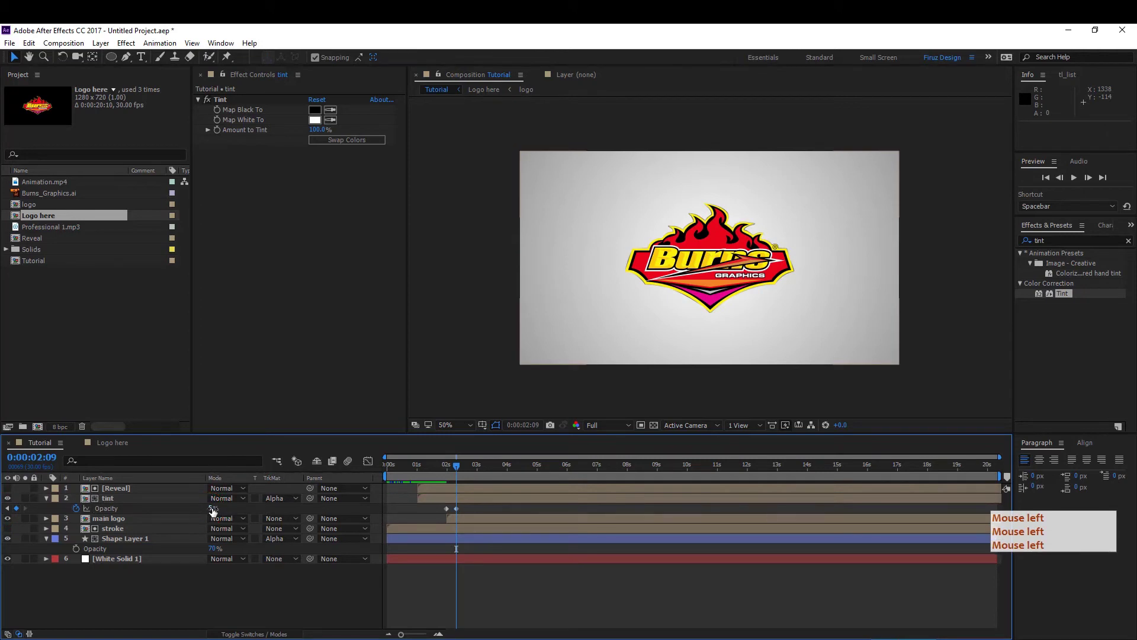
click(230, 534)
key(KP_0)
key(Return)
click(242, 587)
click(790, 278)
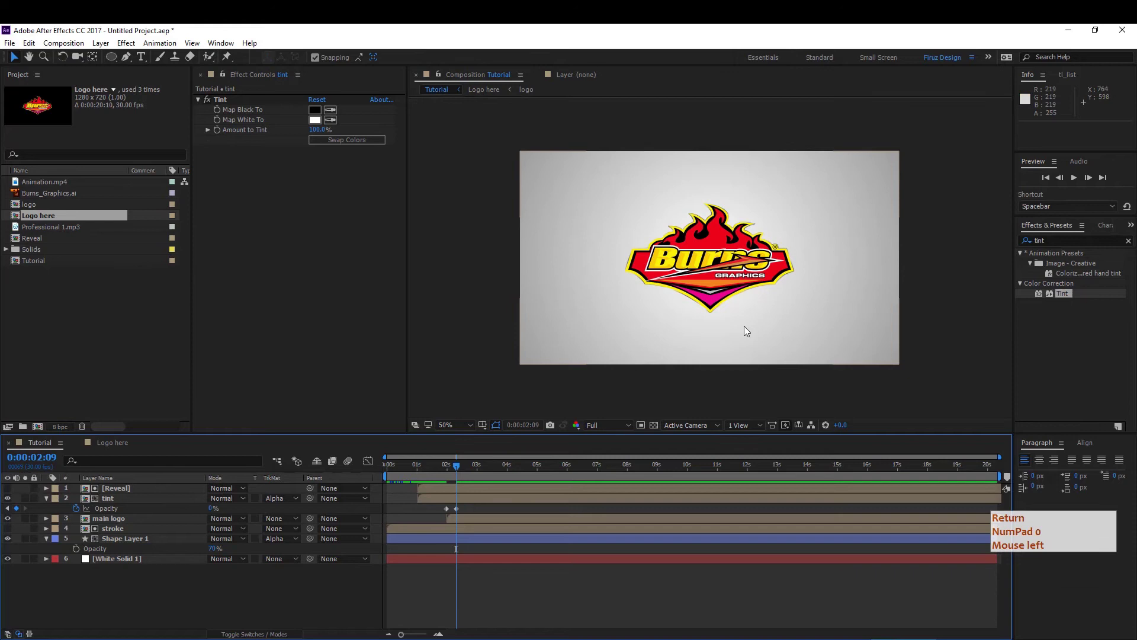
key(Return)
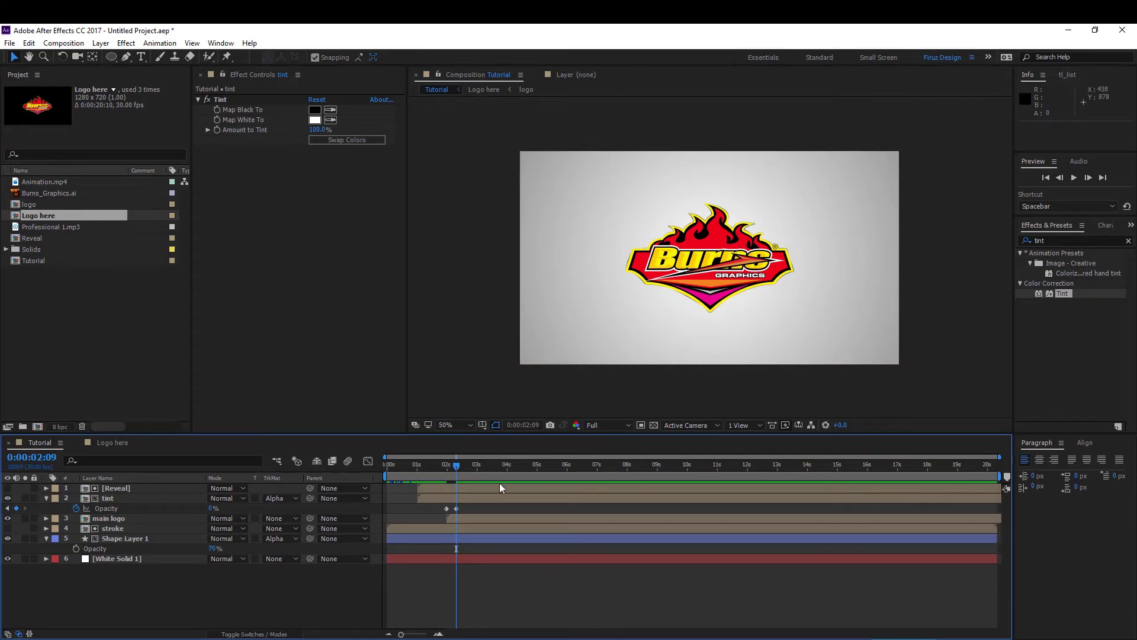
- Inside the logo precomp, set the logo layer's Opacity to 80%
double_click(476, 522)
click(183, 500)
click(183, 495)
click(183, 495)
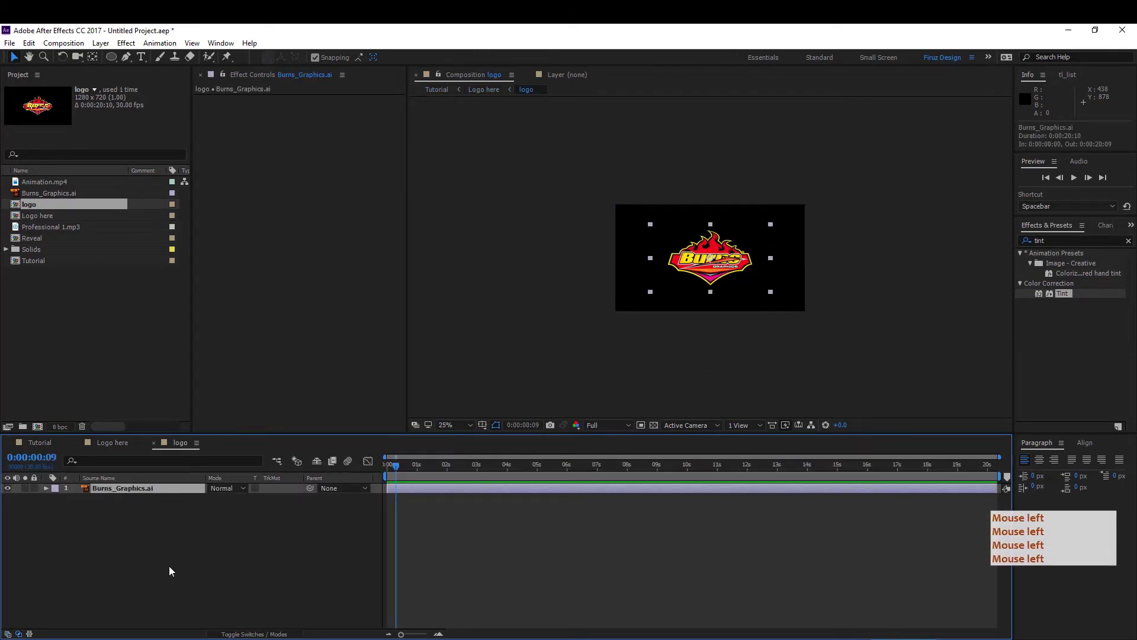
key(t)
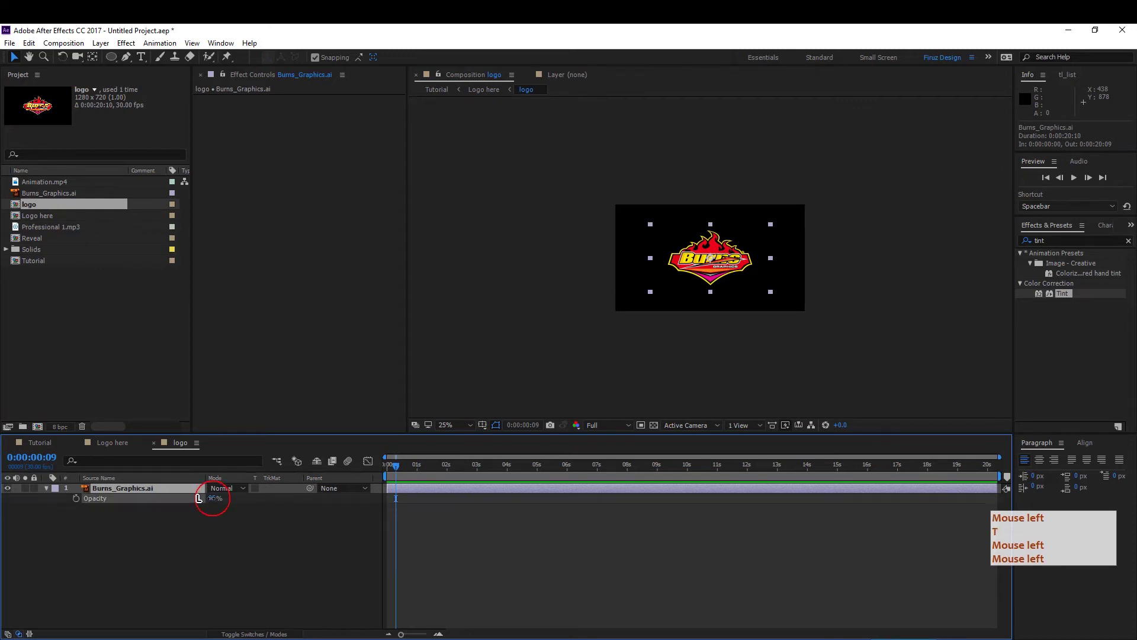
click(237, 520)
key(KP_8)
key(KP_0)
key(Return)
- Adjust further opacity values in the precomp, entering 80% and then 90%
click(46, 446)
key(KP_8)
key(KP_0)
key(Return)
key(KP_8)
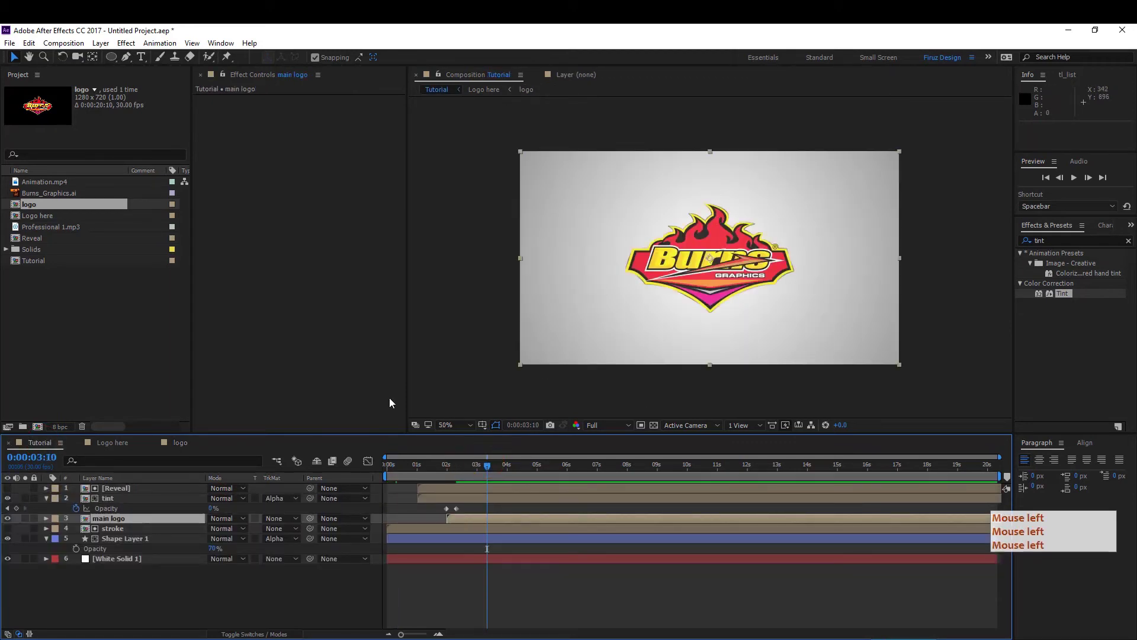
click(183, 448)
click(216, 548)
key(KP_9)
key(KP_0)
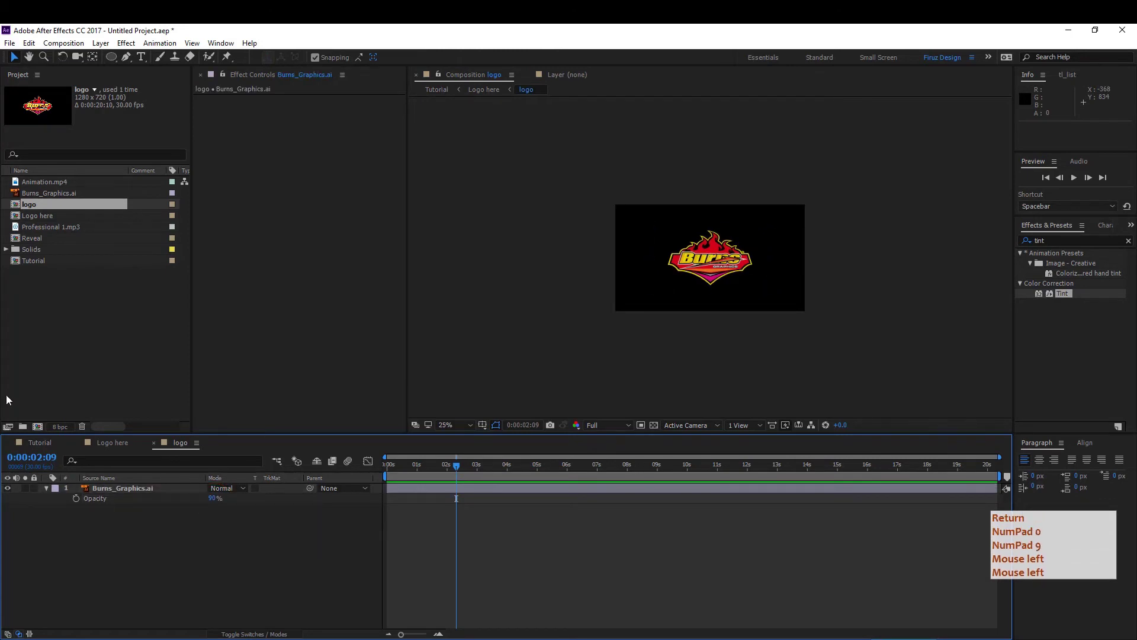
- Back in Tutorial, preview the tint fading out around two seconds, then enter the Logo here composition
click(47, 442)
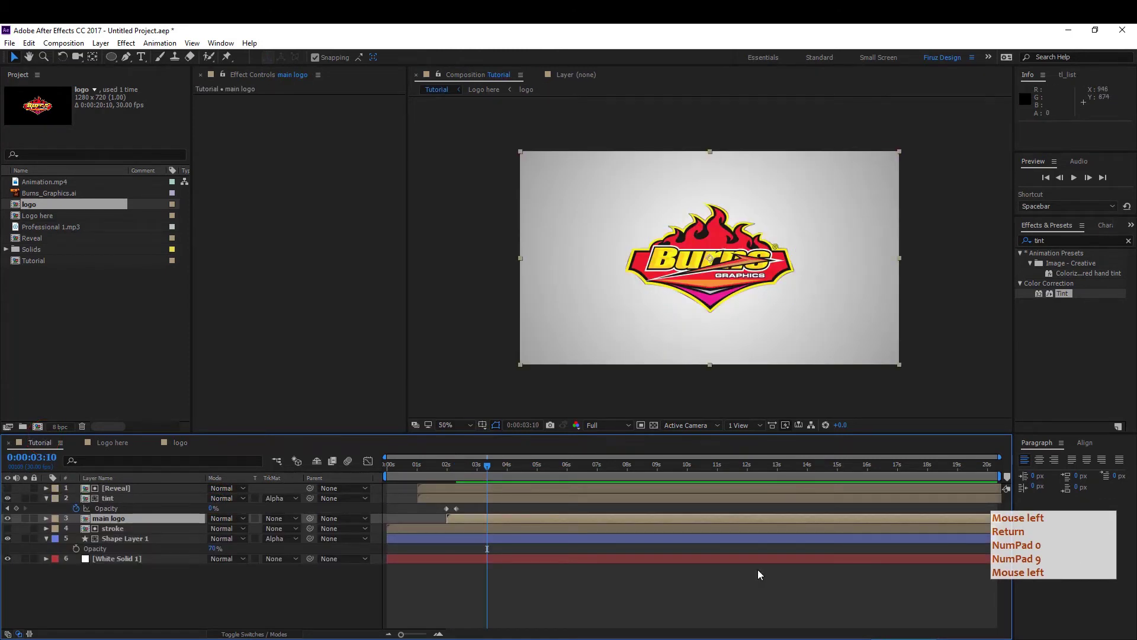
click(489, 472)
click(495, 479)
click(532, 601)
click(474, 472)
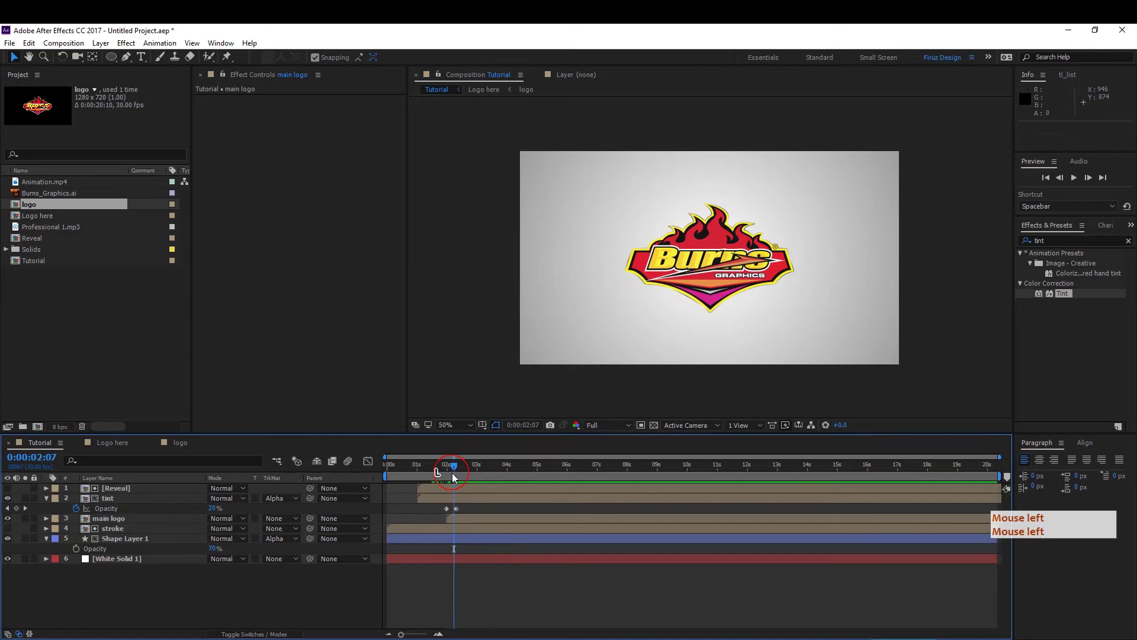
click(488, 471)
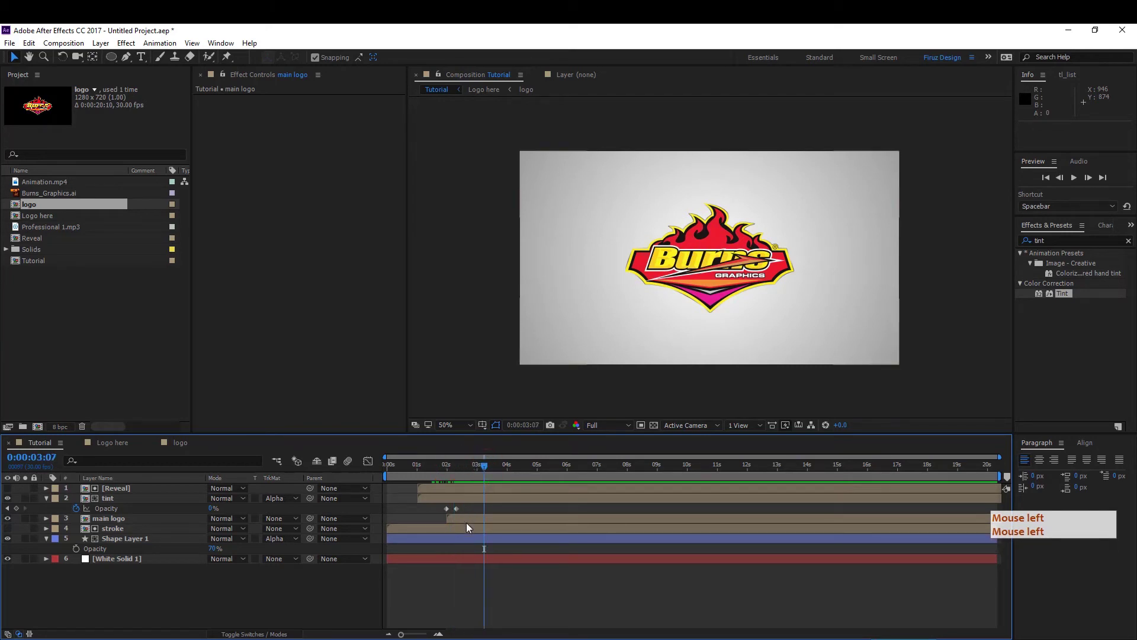
click(137, 525)
click(185, 560)
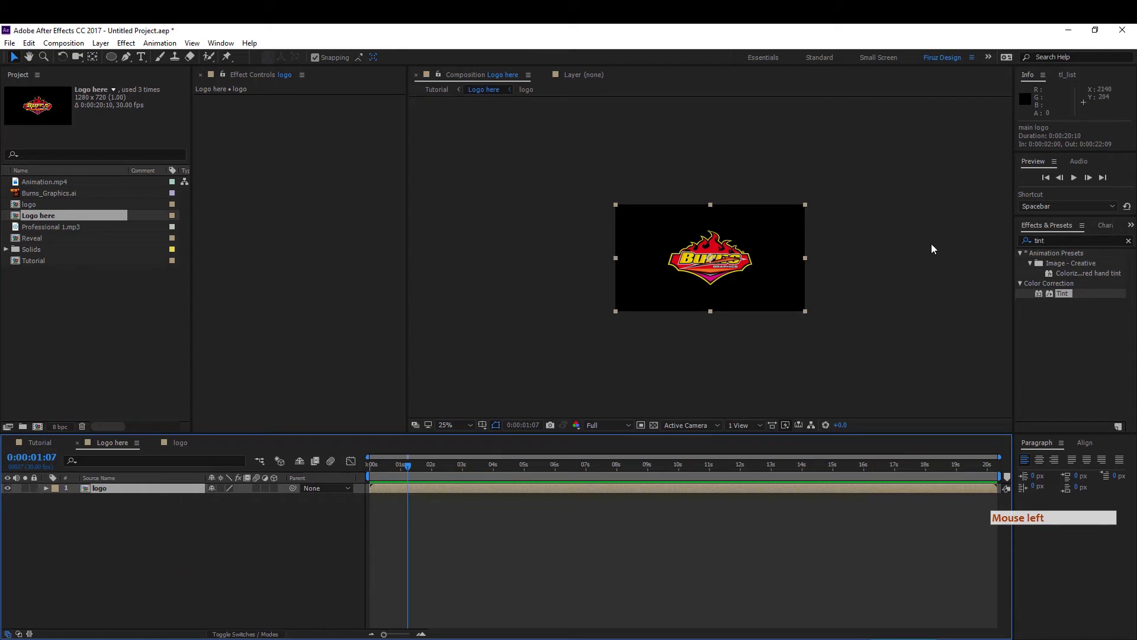
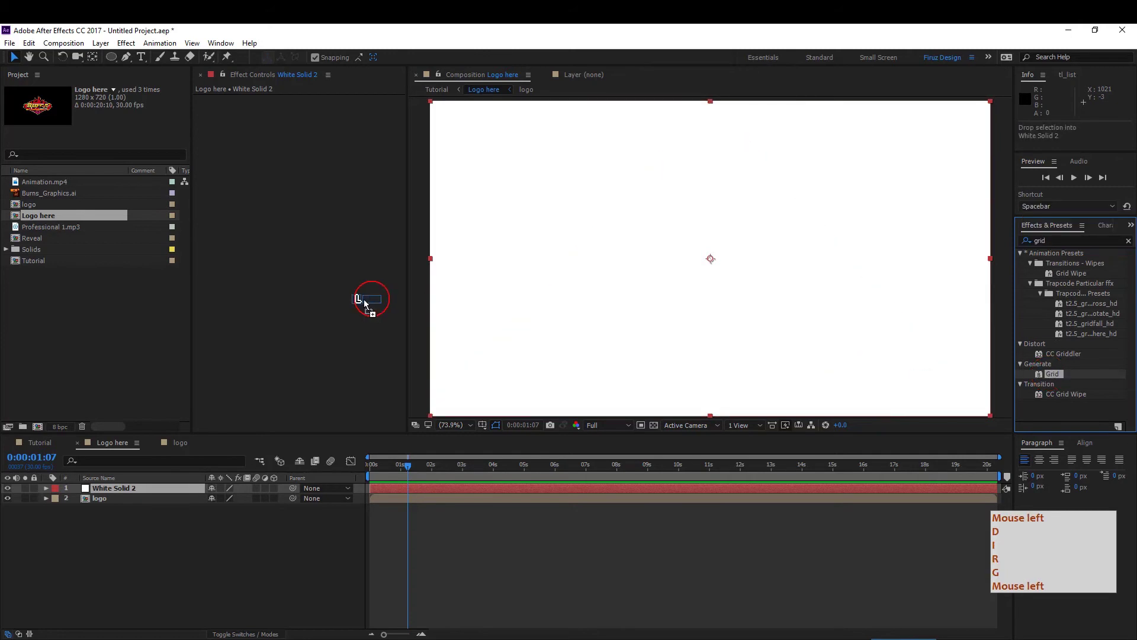
- Add a white solid with an inverted Grid effect, adjust its cell size, and tilt it slightly with a Transform effect
key(d)
click(322, 196)
click(330, 185)
click(769, 307)
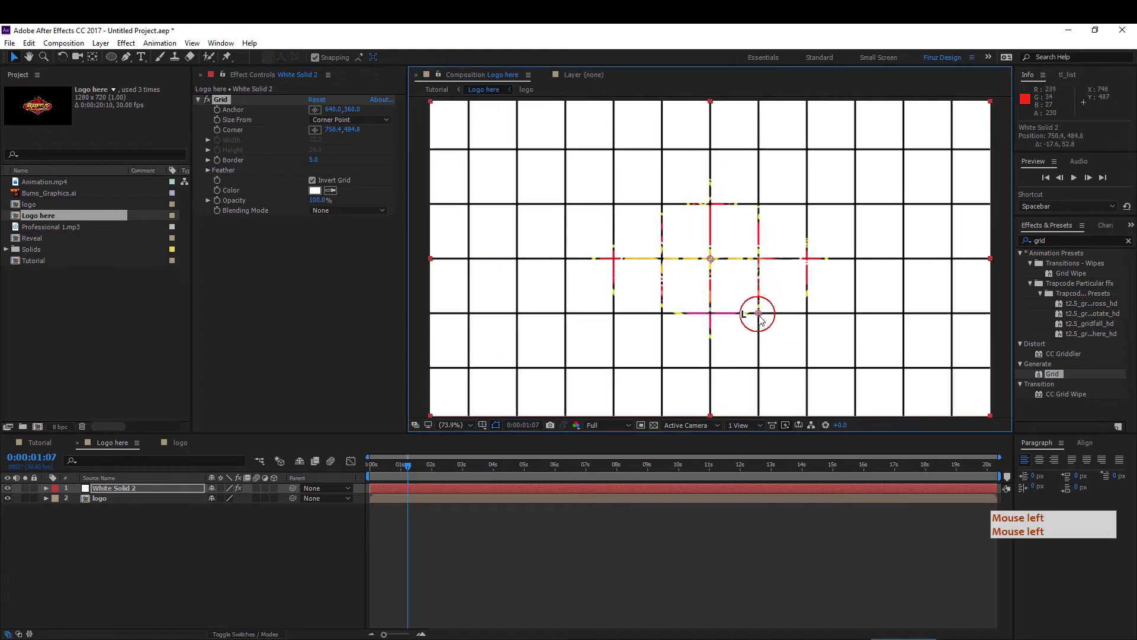
click(768, 320)
click(766, 320)
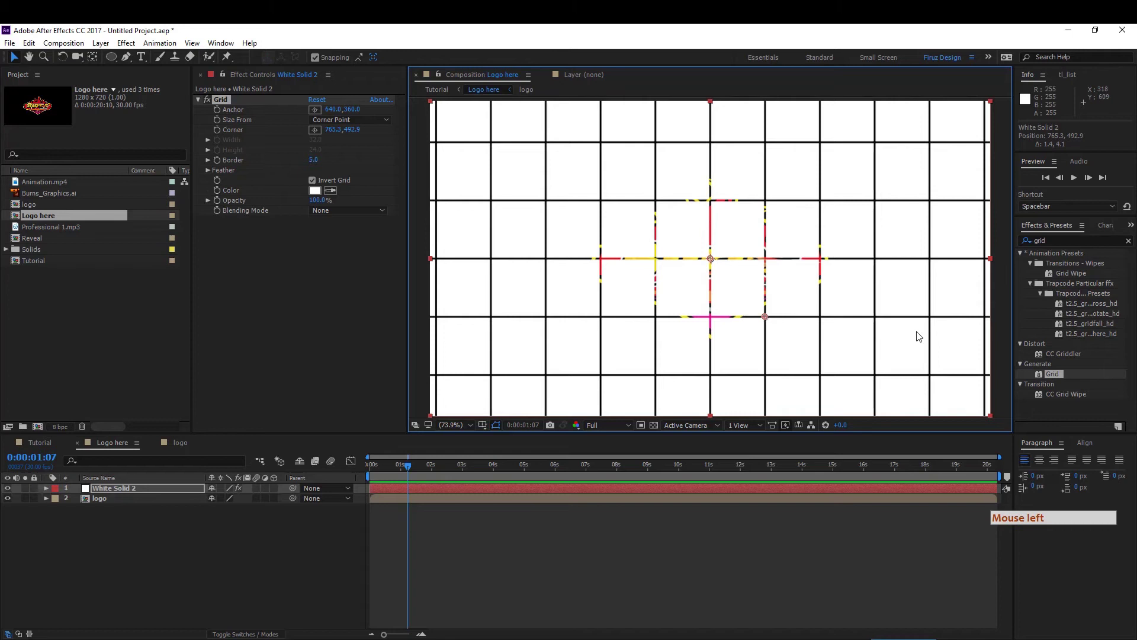
click(1071, 251)
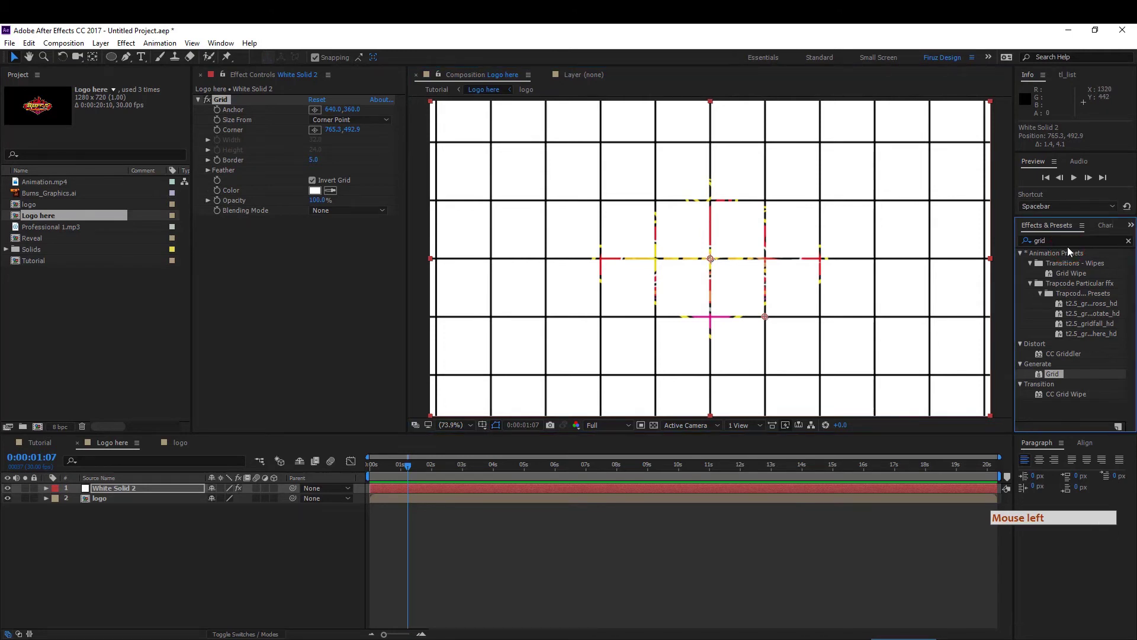
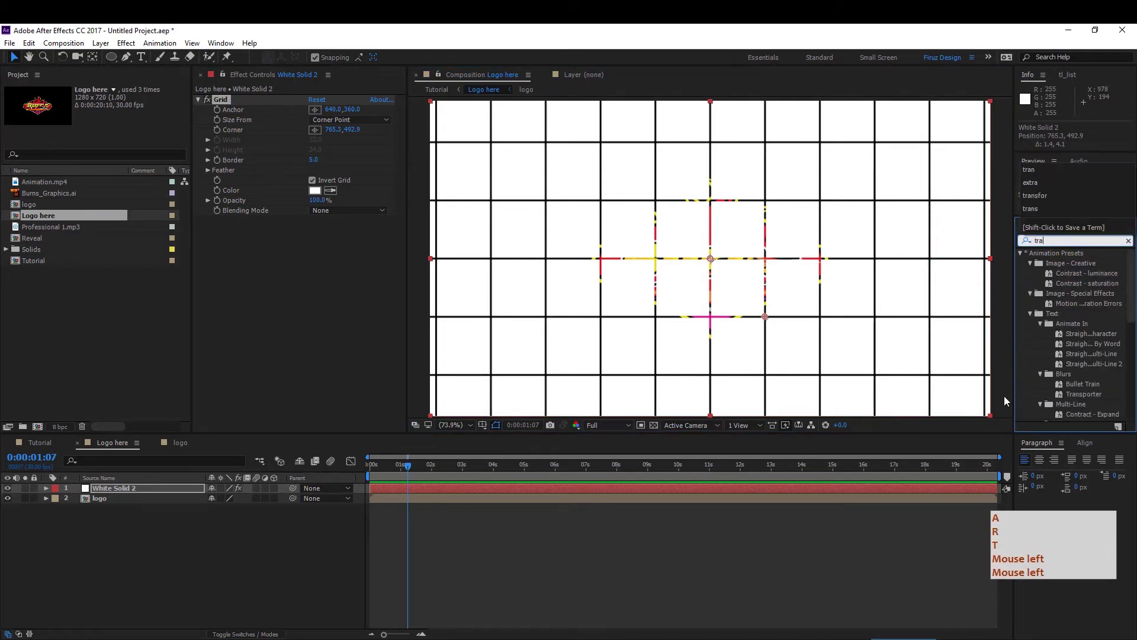
click(1066, 307)
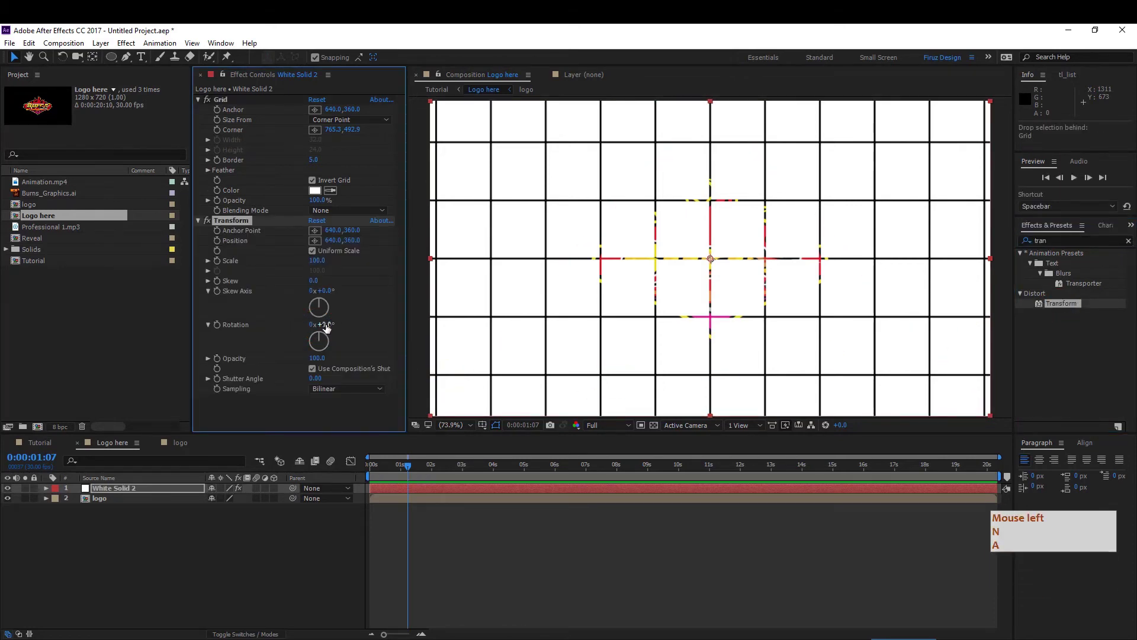
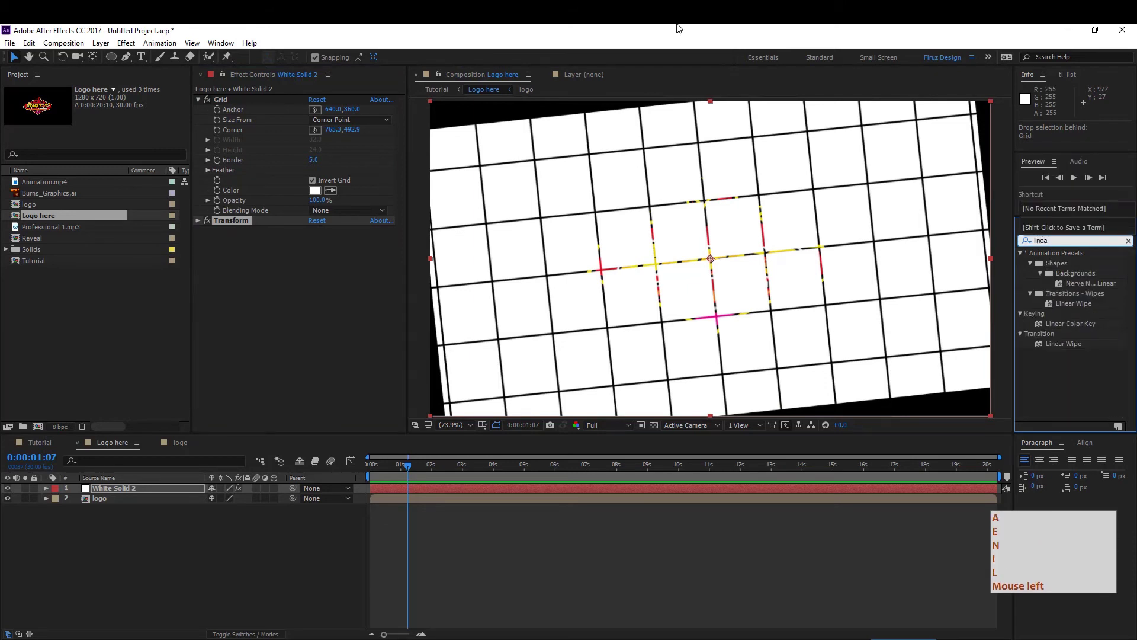
- Expose the Transform effect's controls on White Solid 2
click(1077, 348)
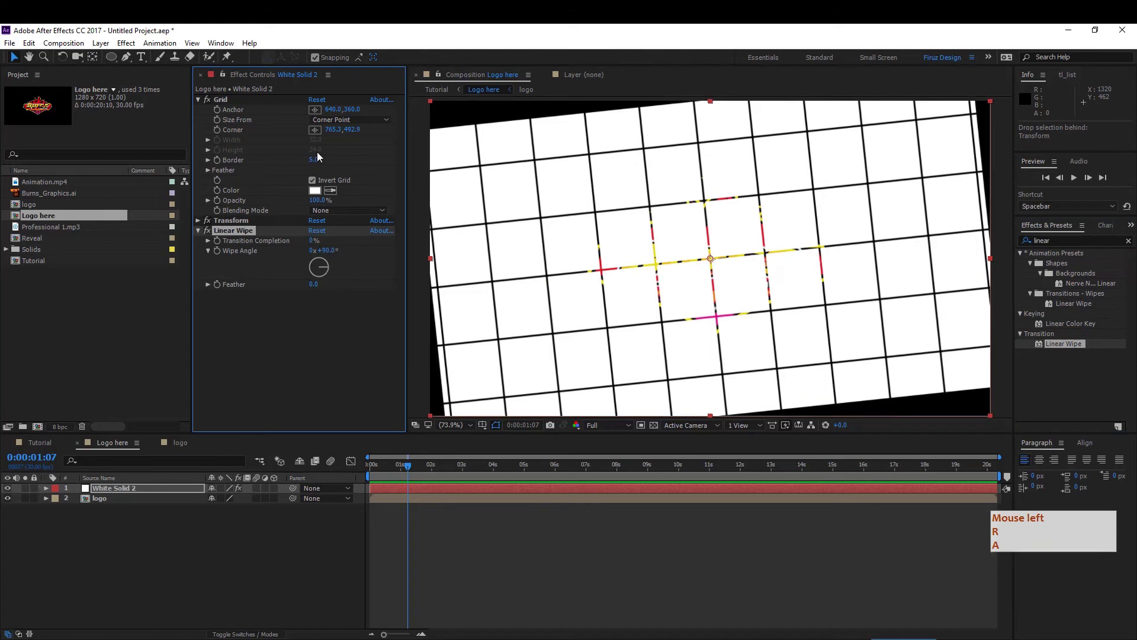
click(325, 188)
click(204, 227)
click(200, 225)
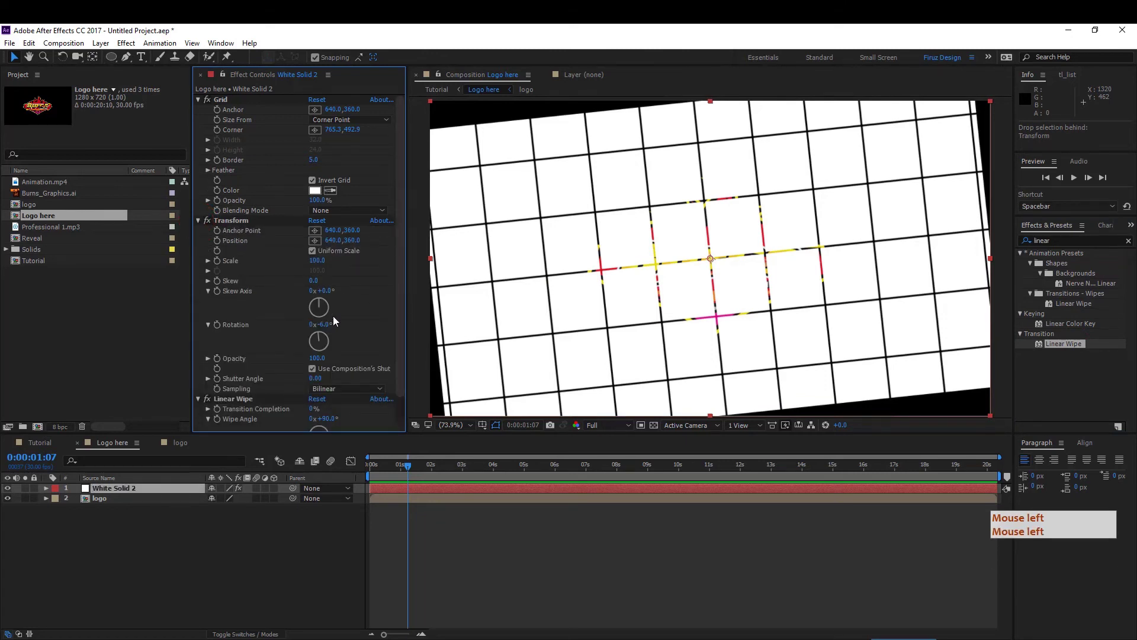
click(174, 240)
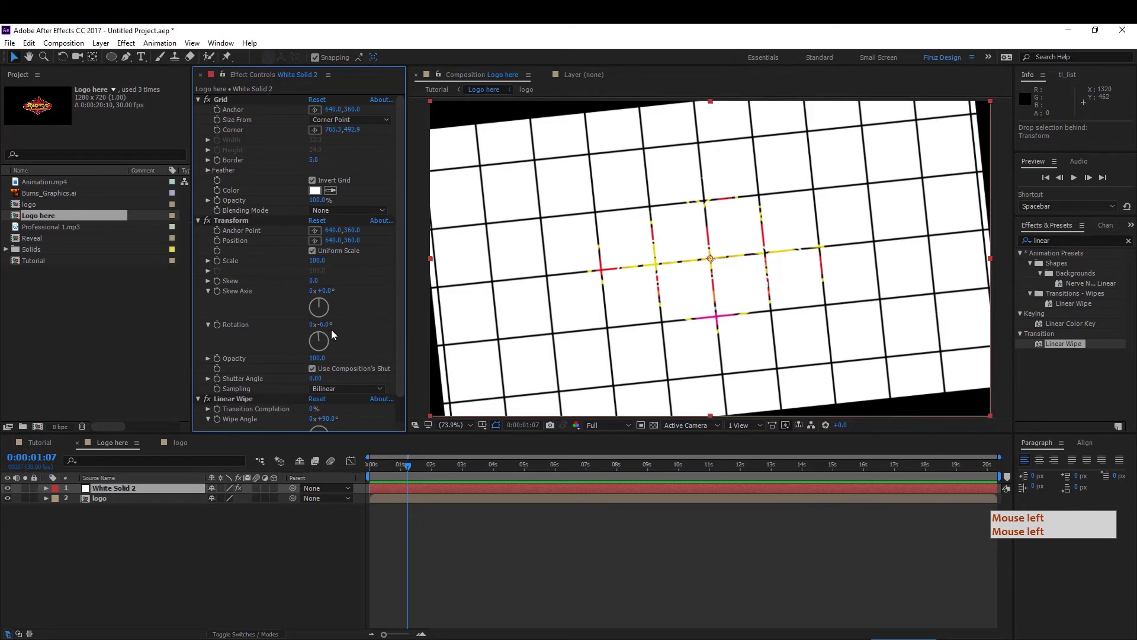
- Give the Transform effect a rotation of -3 to tilt the grid, then collapse it
click(323, 324)
click(339, 321)
key(KP_Subtract)
click(396, 196)
key(KP_3)
key(Return)
key(KP_Subtract)
key(KP_3)
key(Return)
click(204, 220)
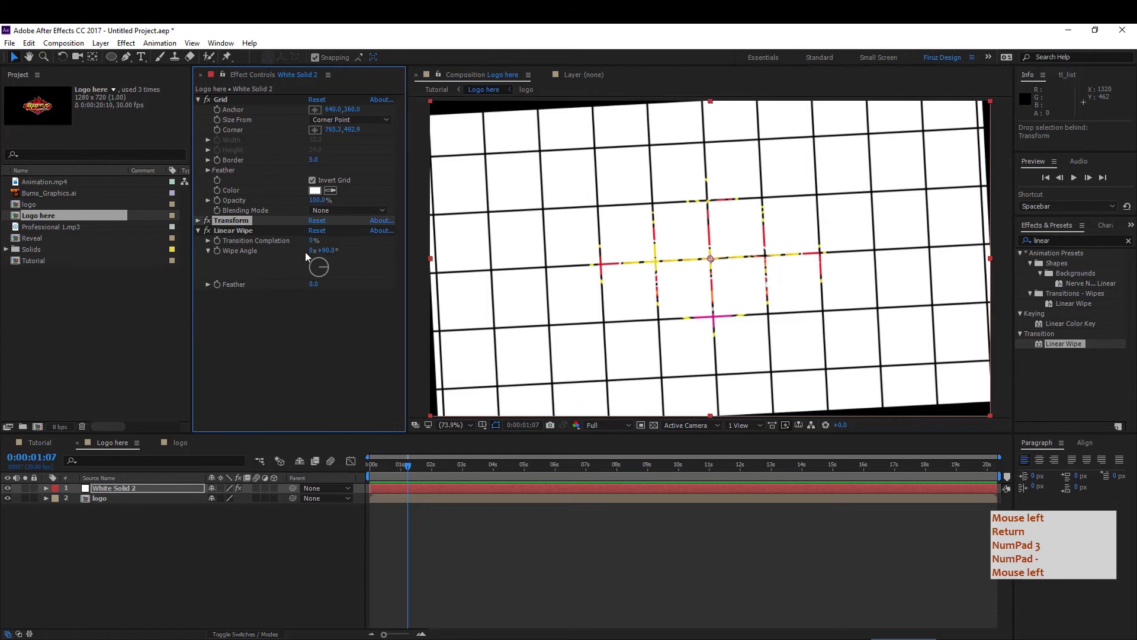
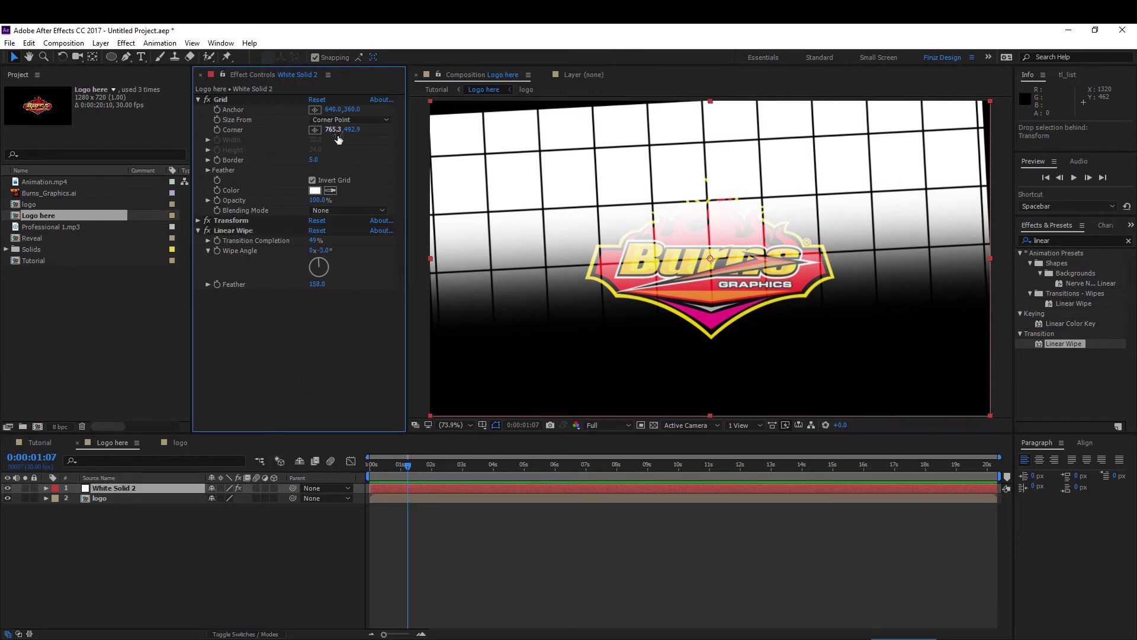
- Thicken the grid's Border toward 19.8 and set its feather values to 6
click(314, 161)
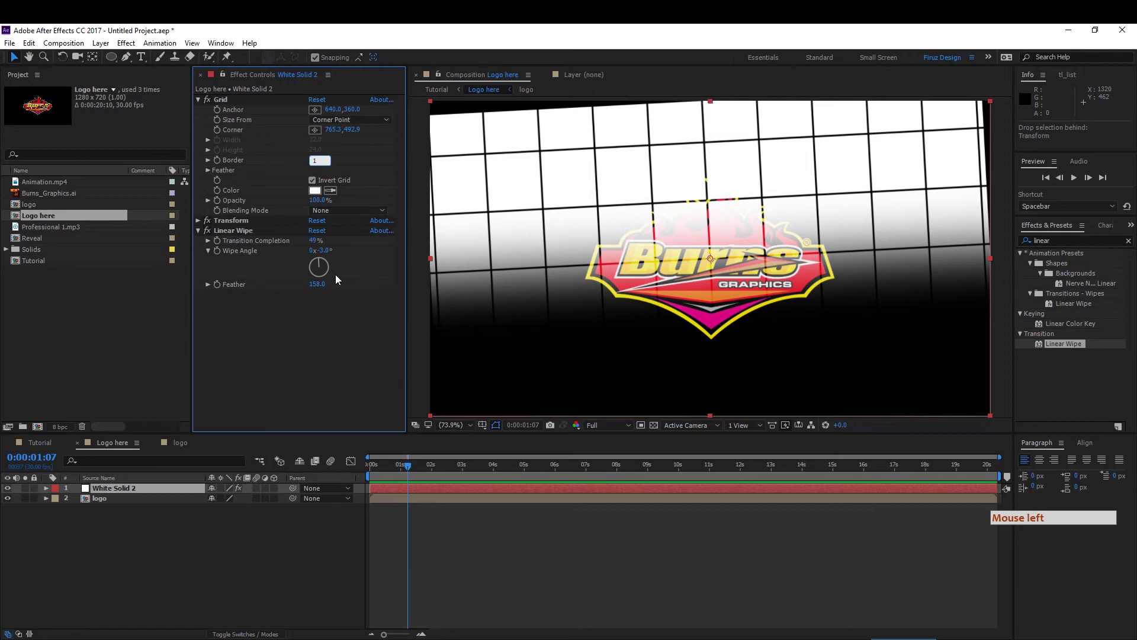
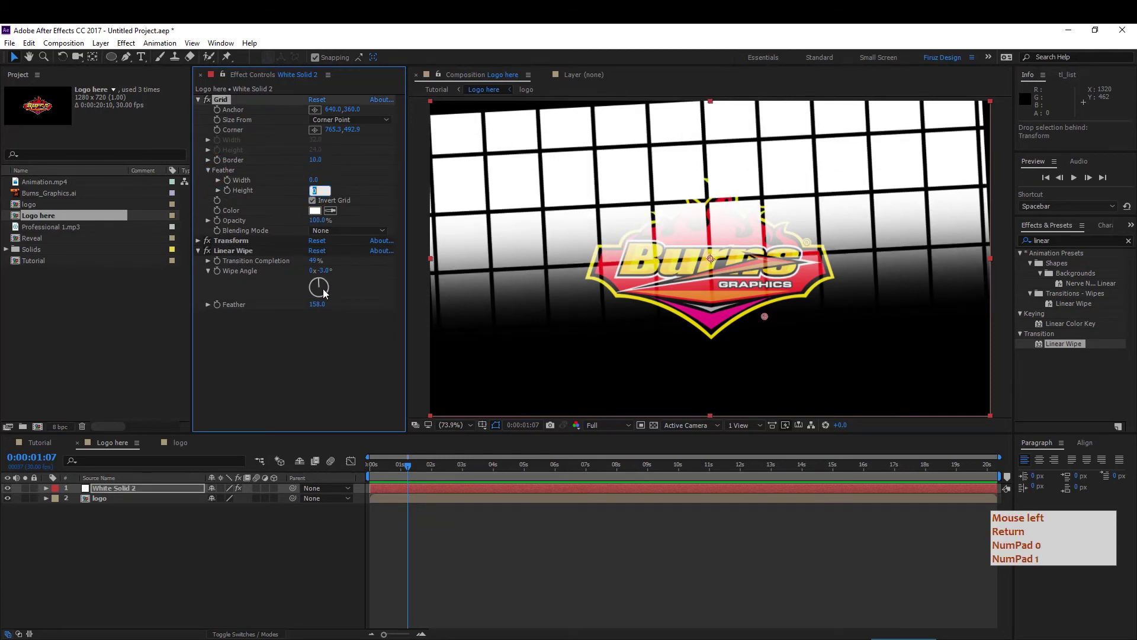
key(KP_6)
click(326, 293)
key(KP_6)
key(shift+Tab)
key(KP_6)
key(KP_6)
key(shift+Tab)
key(Return)
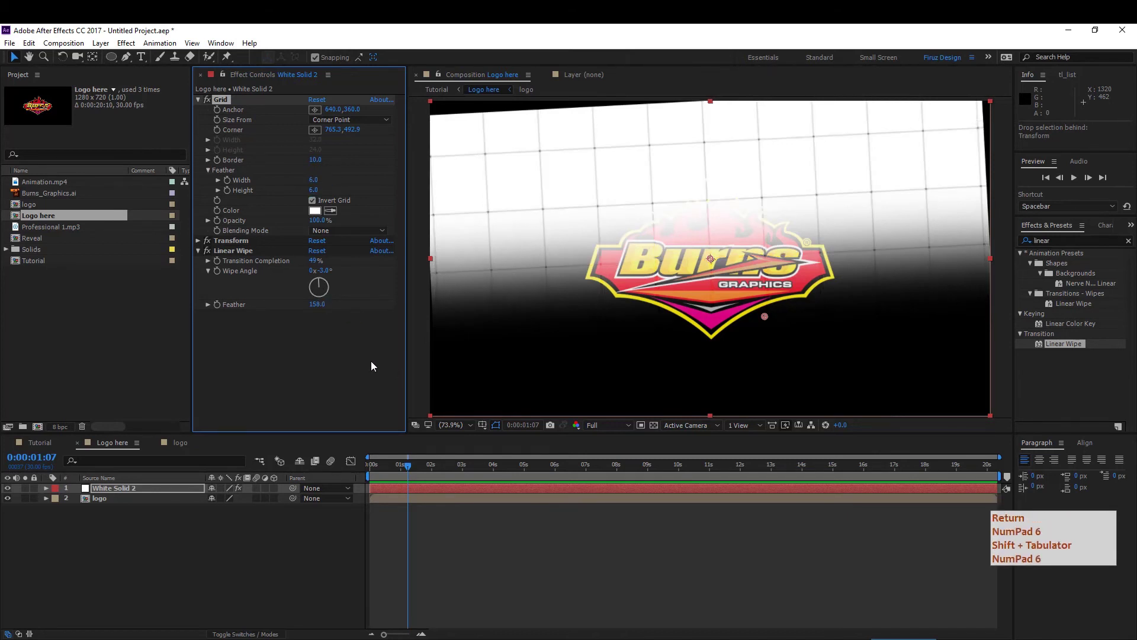
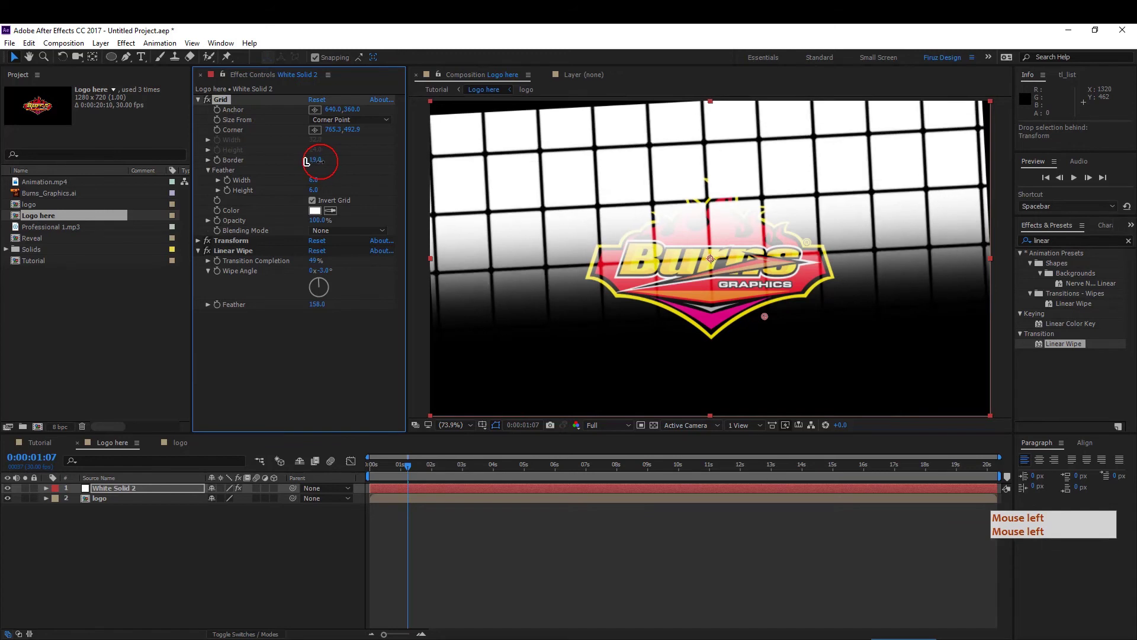
- Alpha-matte the white grid solid to the logo using the layer blending/matte options
click(279, 369)
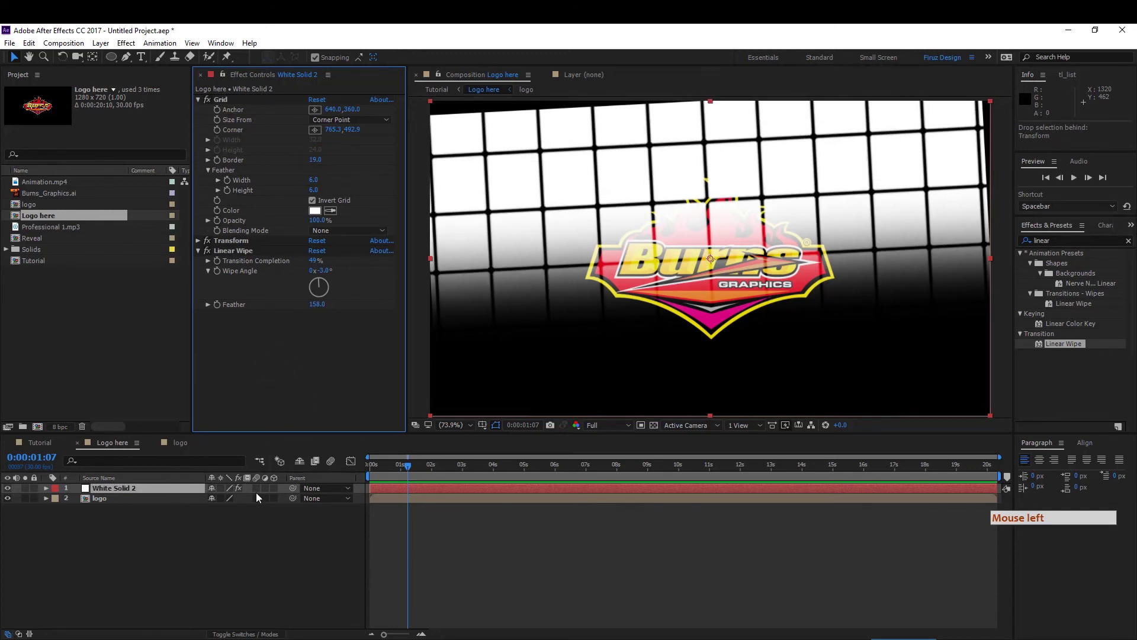
click(146, 495)
click(260, 493)
click(722, 291)
click(197, 502)
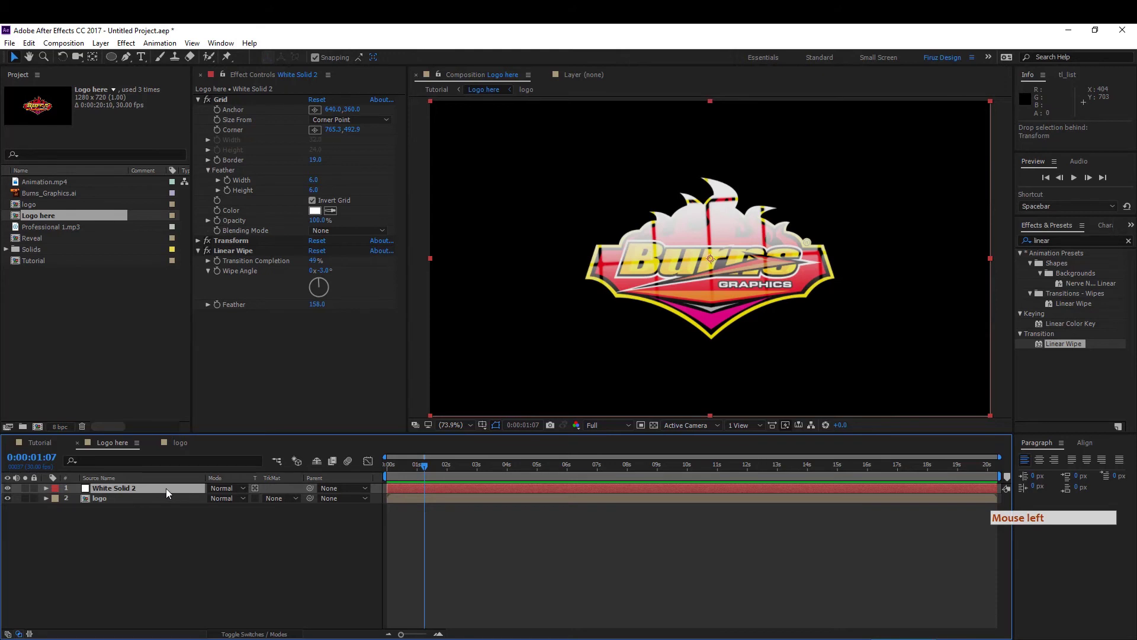
- Lower the grid solid's Opacity to 40% and return to the Tutorial composition
key(t)
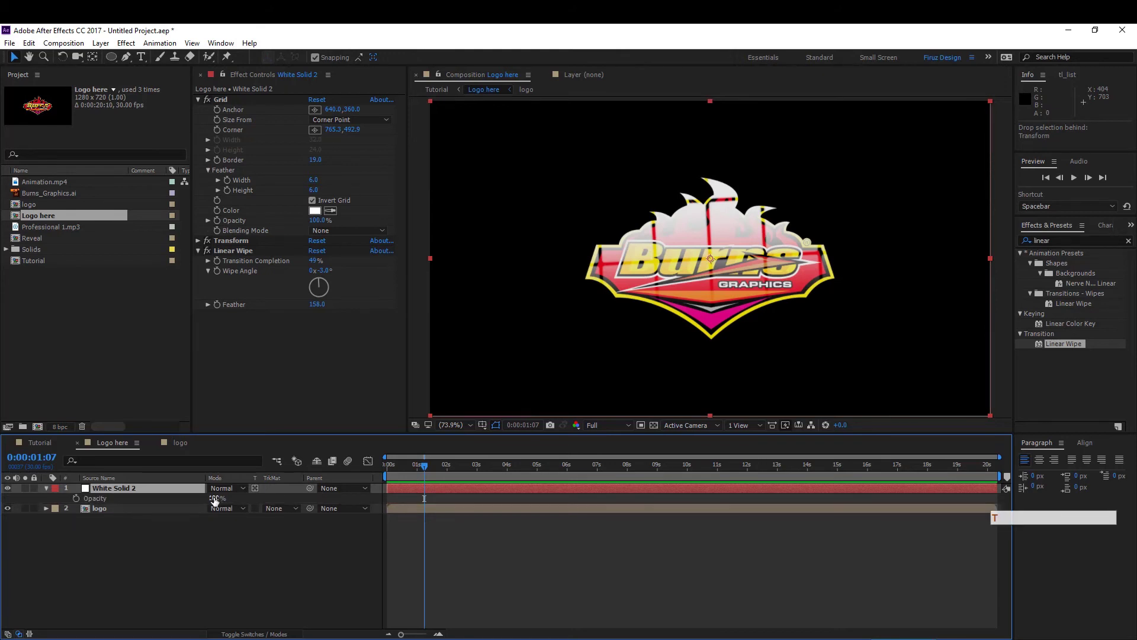
click(214, 498)
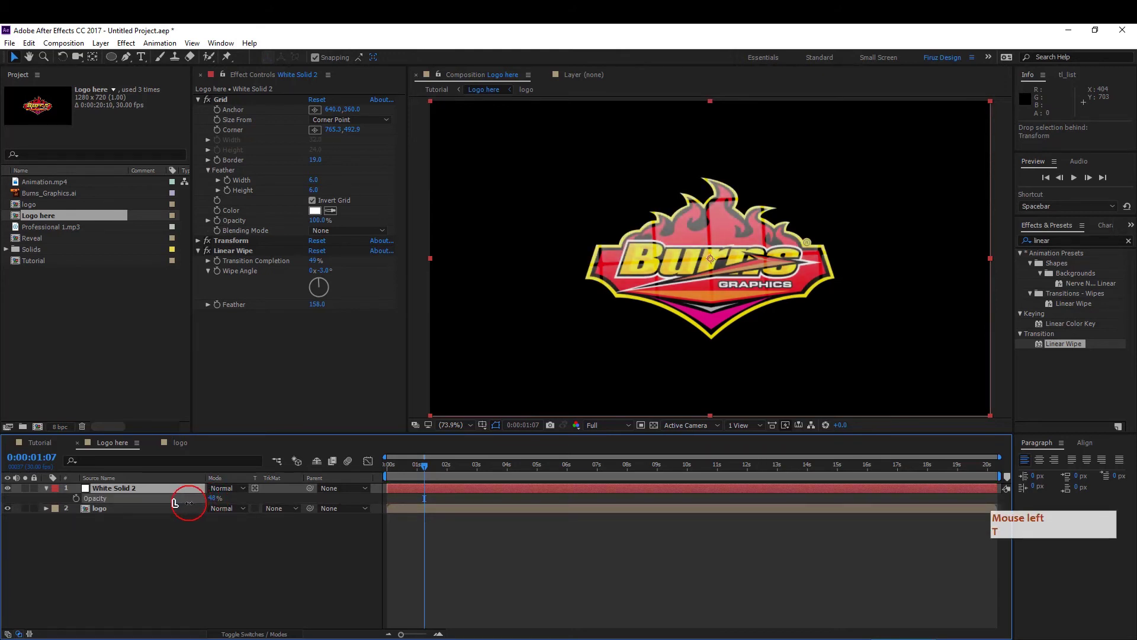
click(249, 584)
key(t)
click(48, 477)
click(49, 449)
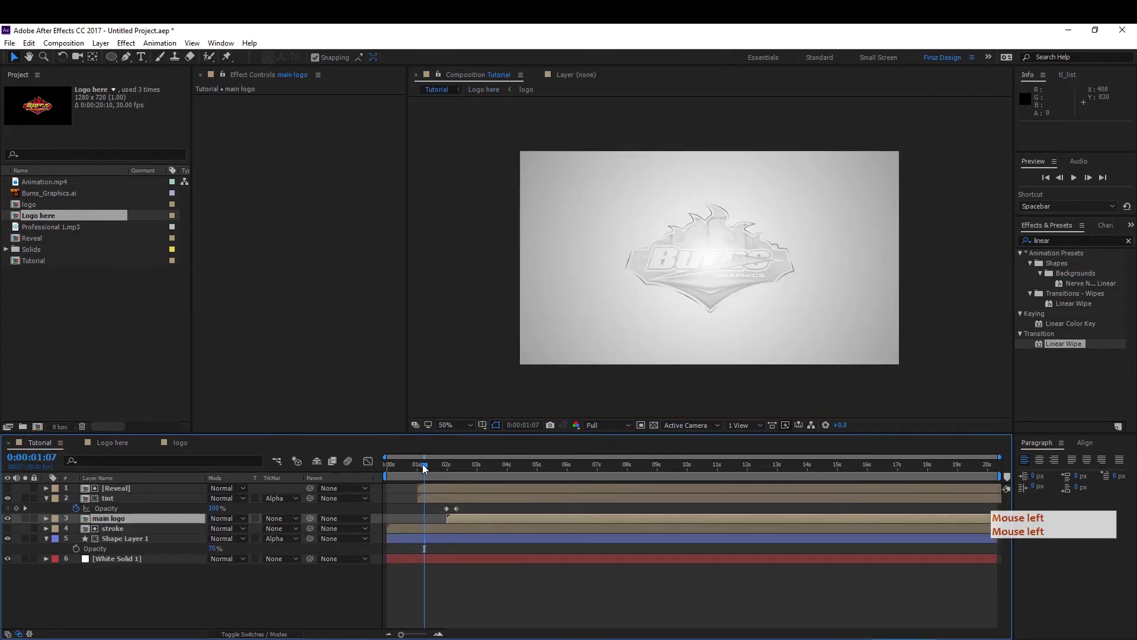
- Preview Tutorial around two seconds and select the logo layers down to Shape Layer 1 for pre-composing as Main animation
click(513, 541)
key(space)
key(space)
click(357, 482)
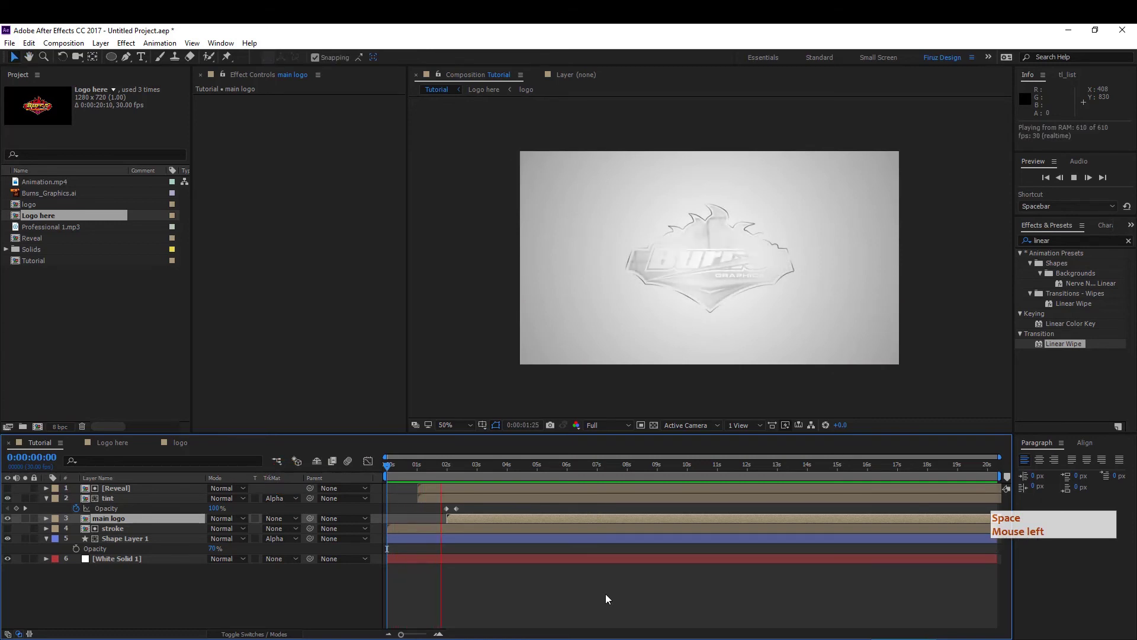
key(space)
click(458, 469)
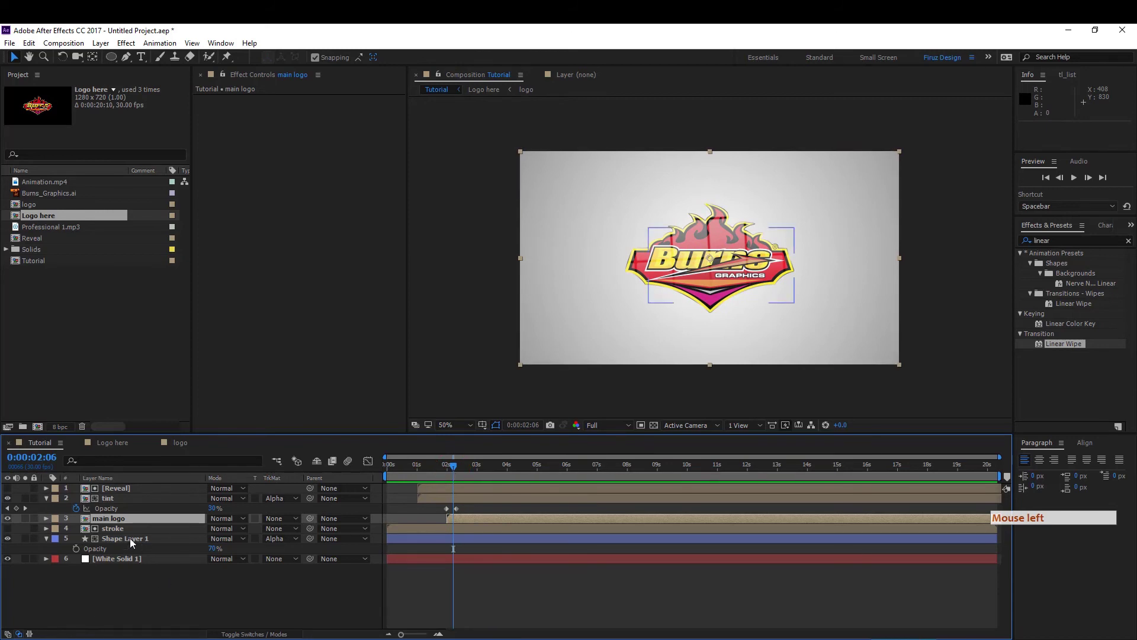
click(133, 542)
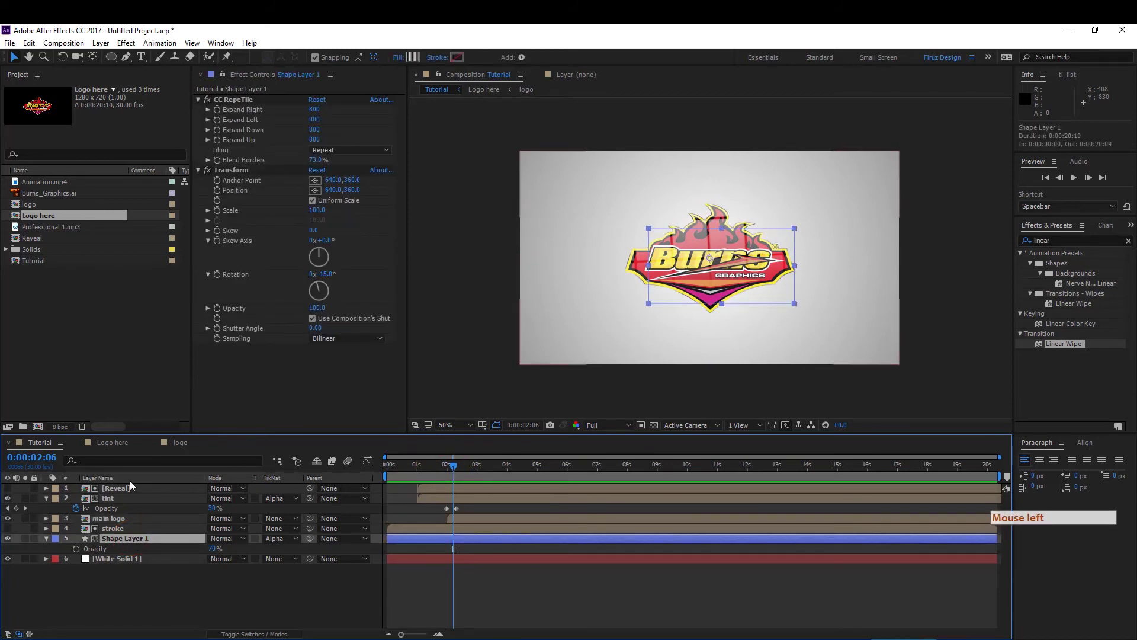
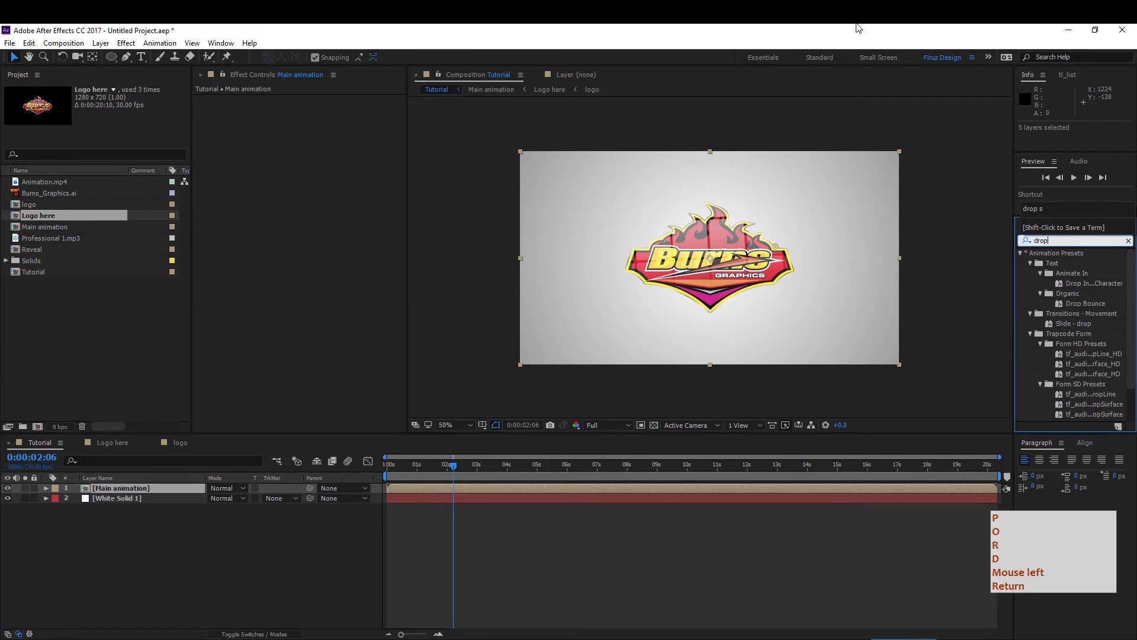
- Apply a Drop Shadow to Main animation and set its direction to 234°
key(space)
key(s)
click(1072, 271)
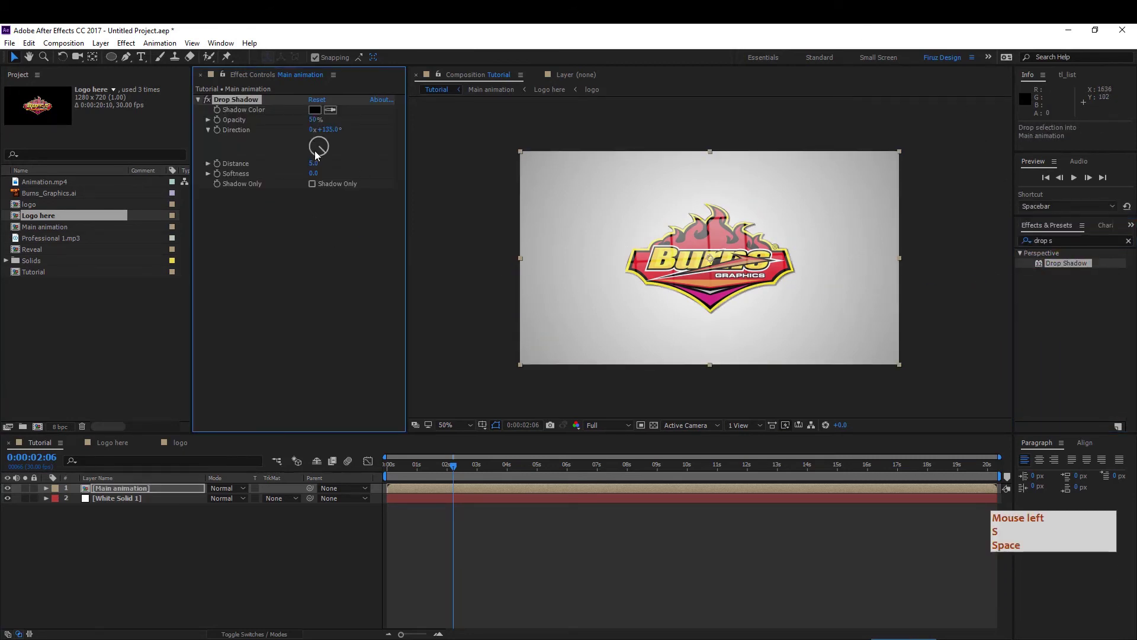
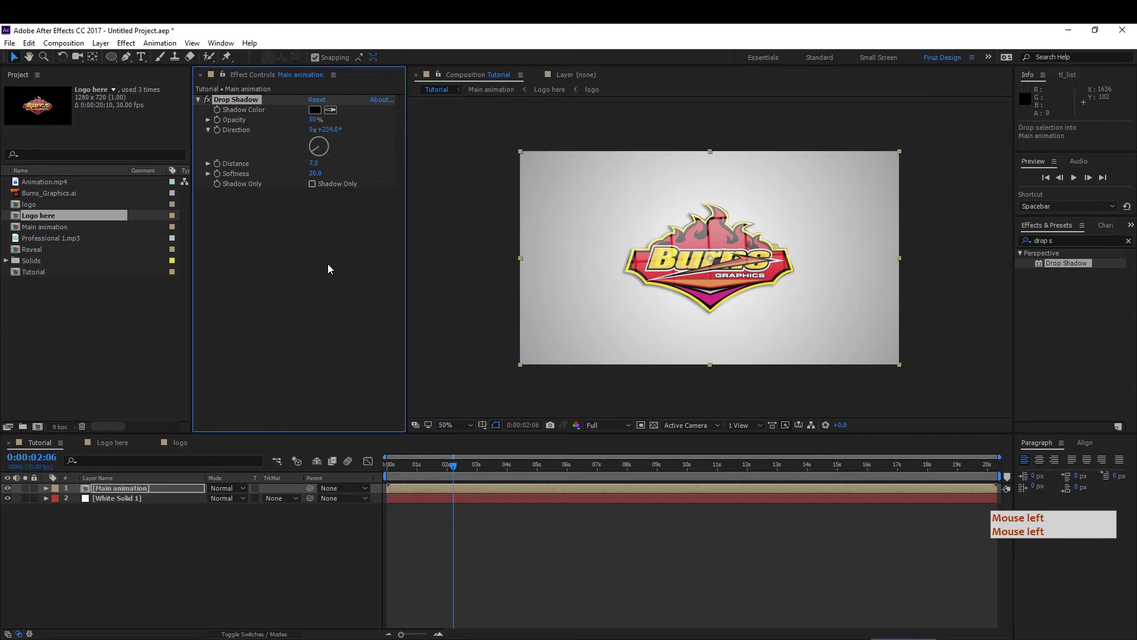
click(326, 177)
- Set the drop shadow's distance to 5 and softness to 20
click(302, 320)
key(KP_5)
key(Return)
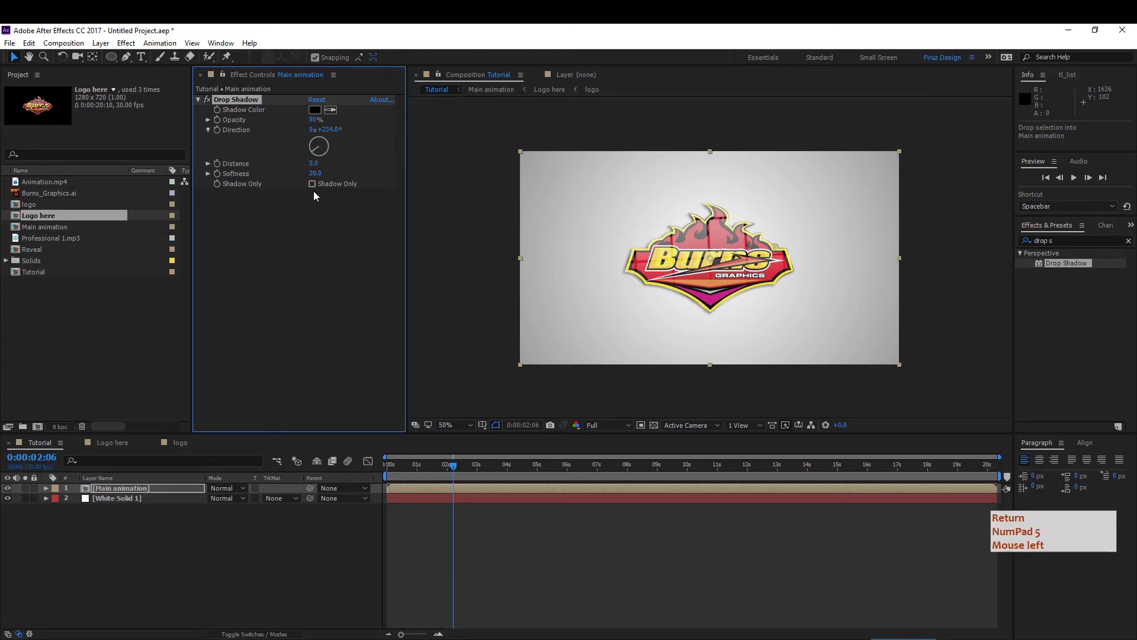
key(Return)
key(KP_5)
click(321, 217)
key(Return)
key(KP_5)
click(341, 337)
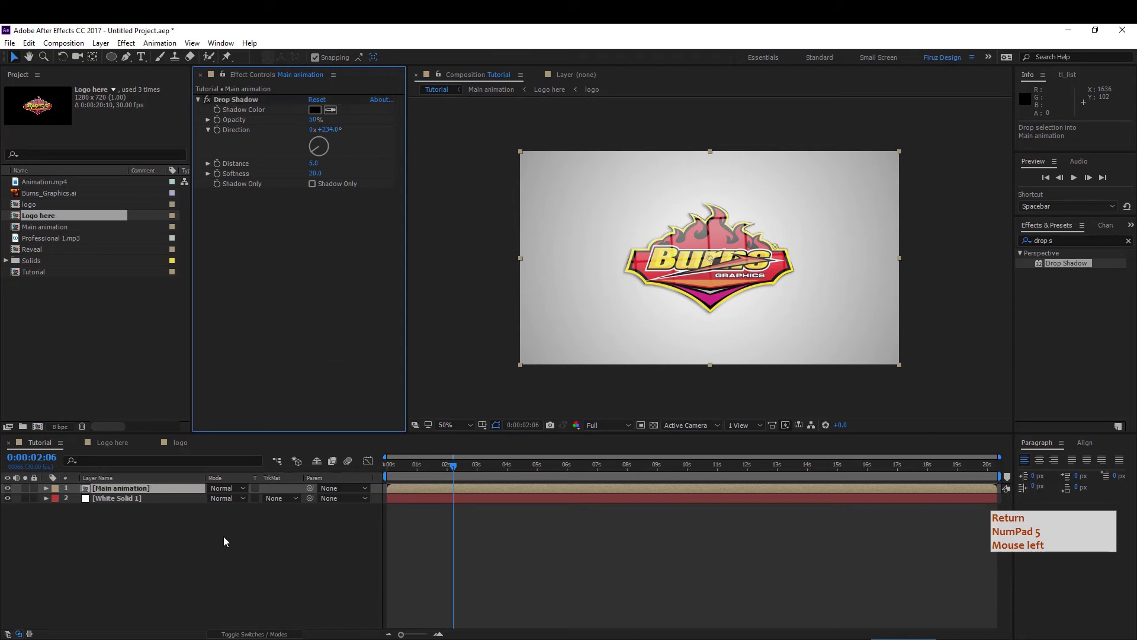
key(Return)
key(KP_5)
key(Return)
- Adjust the layer selection in the Tutorial timeline after the shadow is set
click(227, 541)
click(169, 563)
click(149, 493)
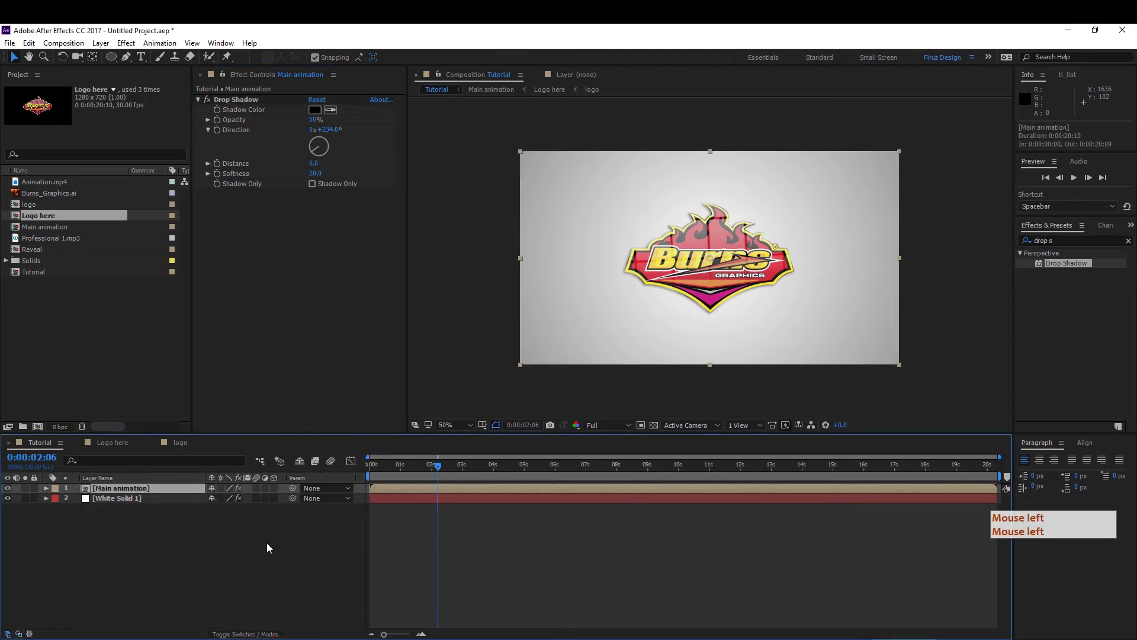
- Make Main animation 3D and keyframe Position Z -700 and Y Rotation -60° at 0s
click(184, 539)
key(p)
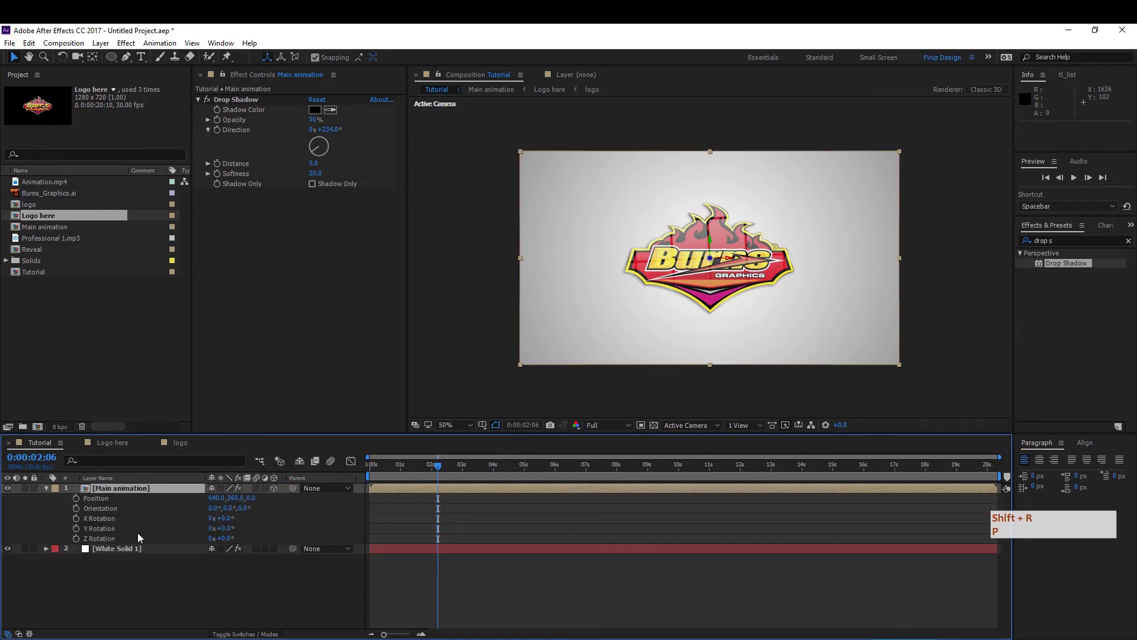
click(386, 476)
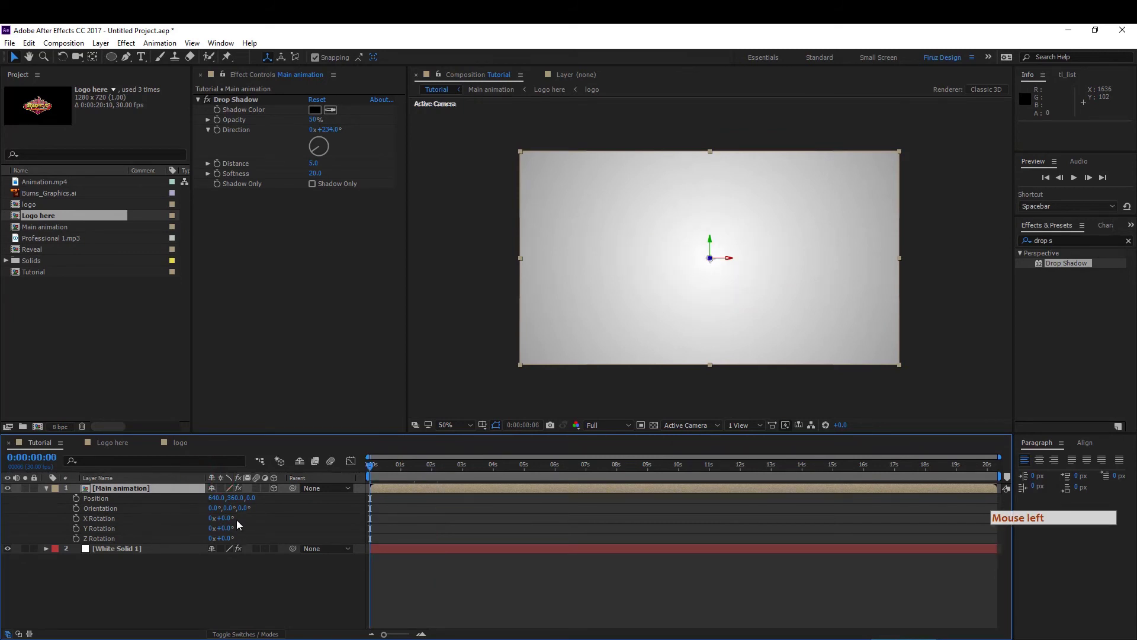
click(222, 530)
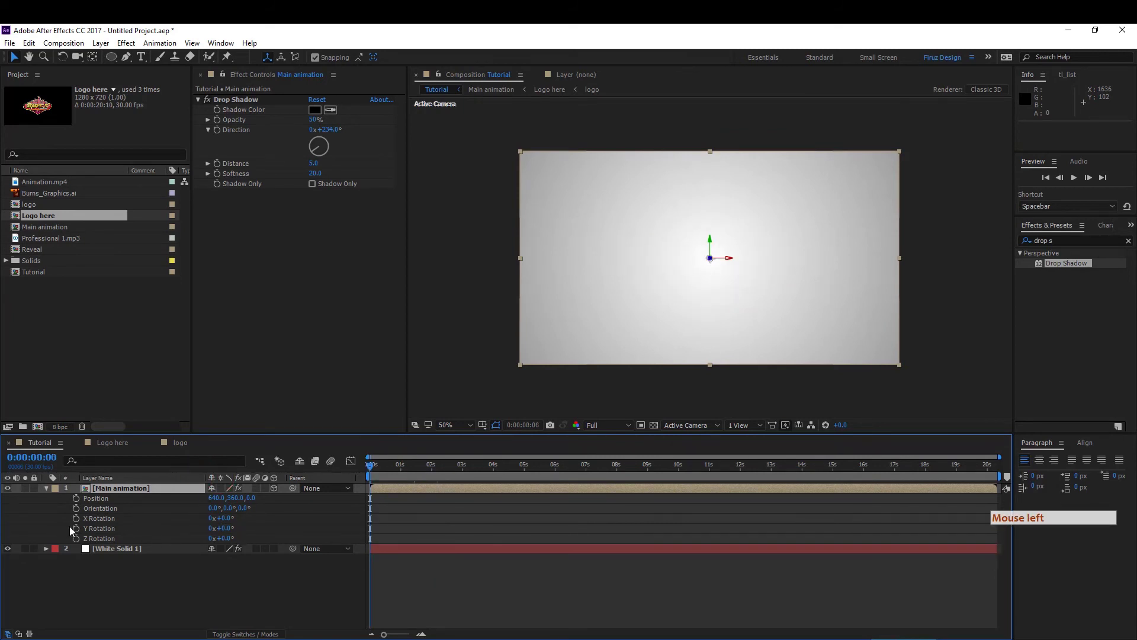
click(78, 533)
click(199, 534)
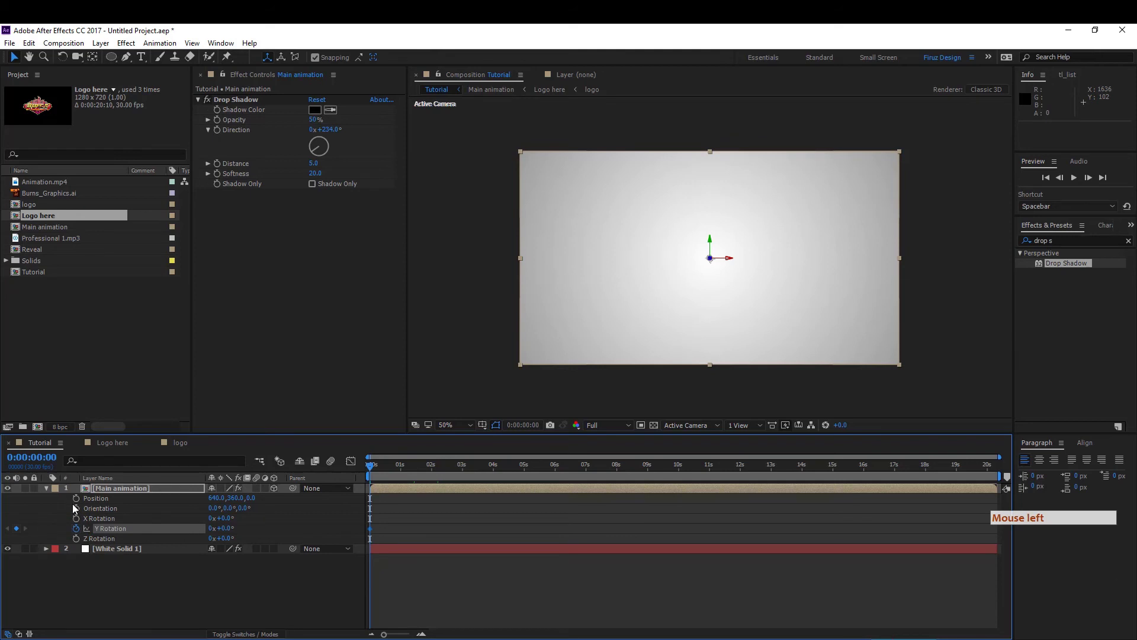
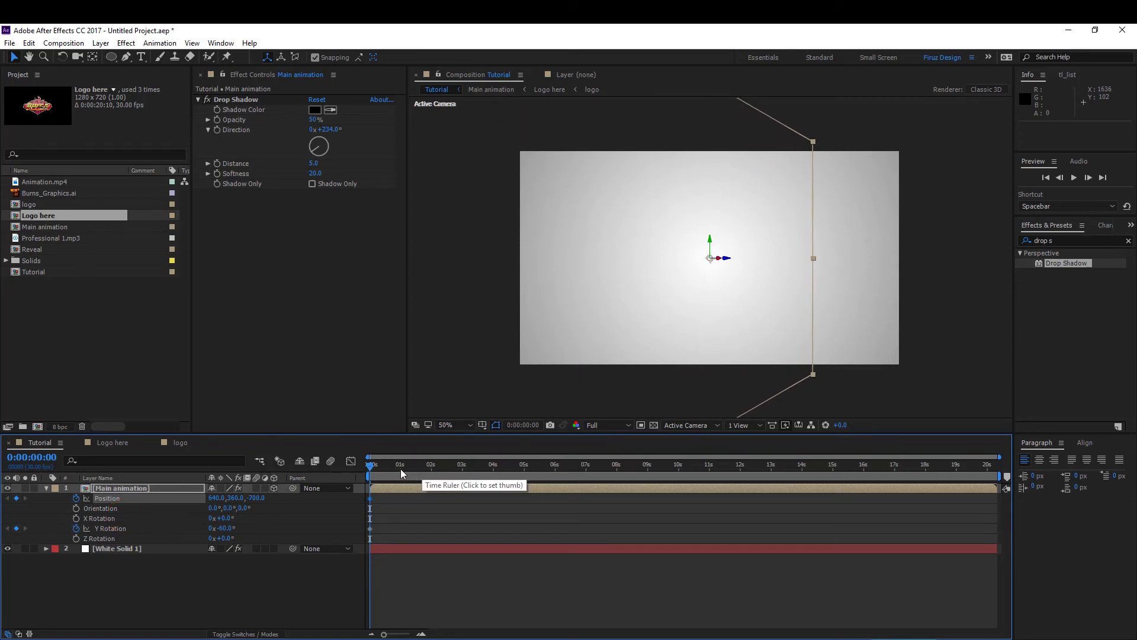
- At the one-second mark, reset Position and Y Rotation so the logo settles flat
click(405, 473)
click(416, 476)
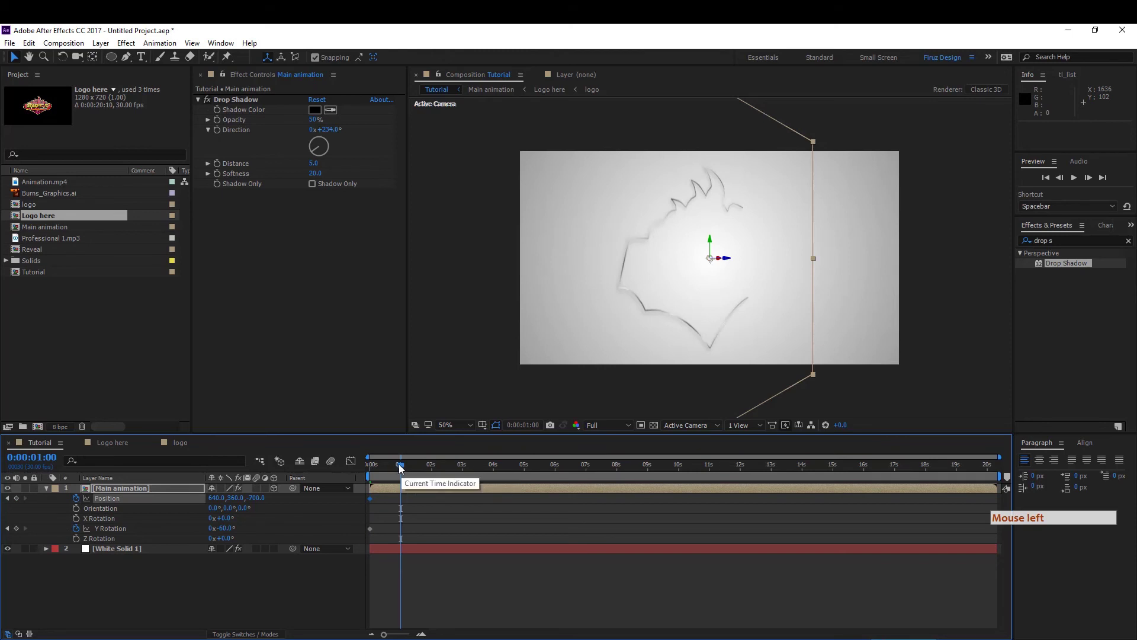
click(188, 505)
right_click(188, 505)
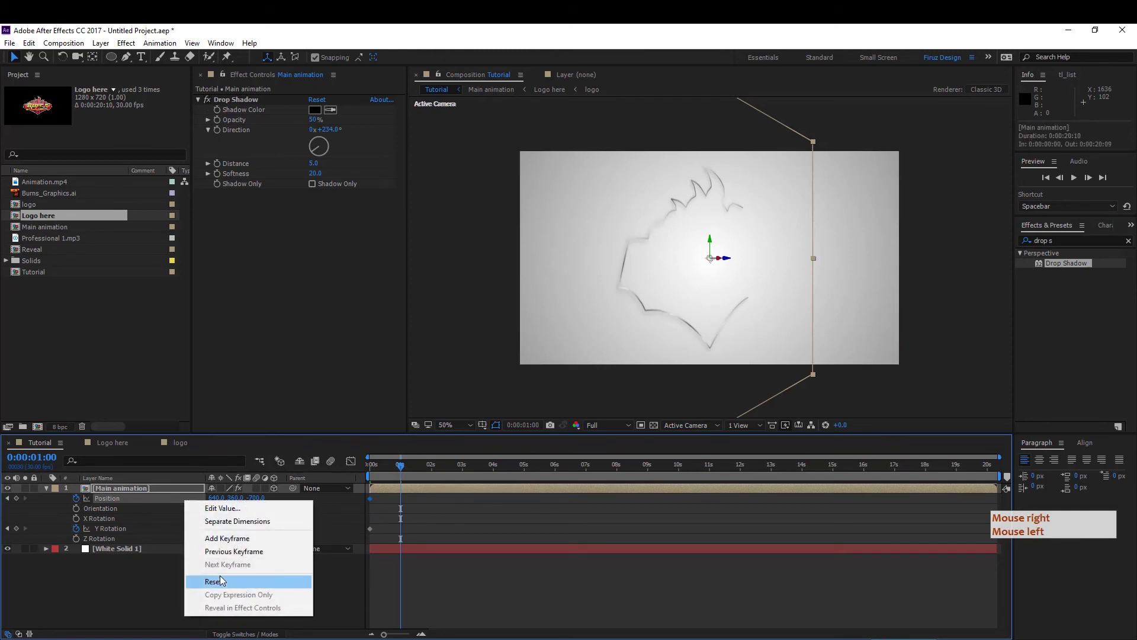
right_click(180, 554)
click(180, 553)
right_click(128, 535)
click(128, 534)
right_click(177, 498)
click(177, 499)
click(237, 474)
right_click(237, 473)
- Preview the fly-in and return to the start of the timeline
key(space)
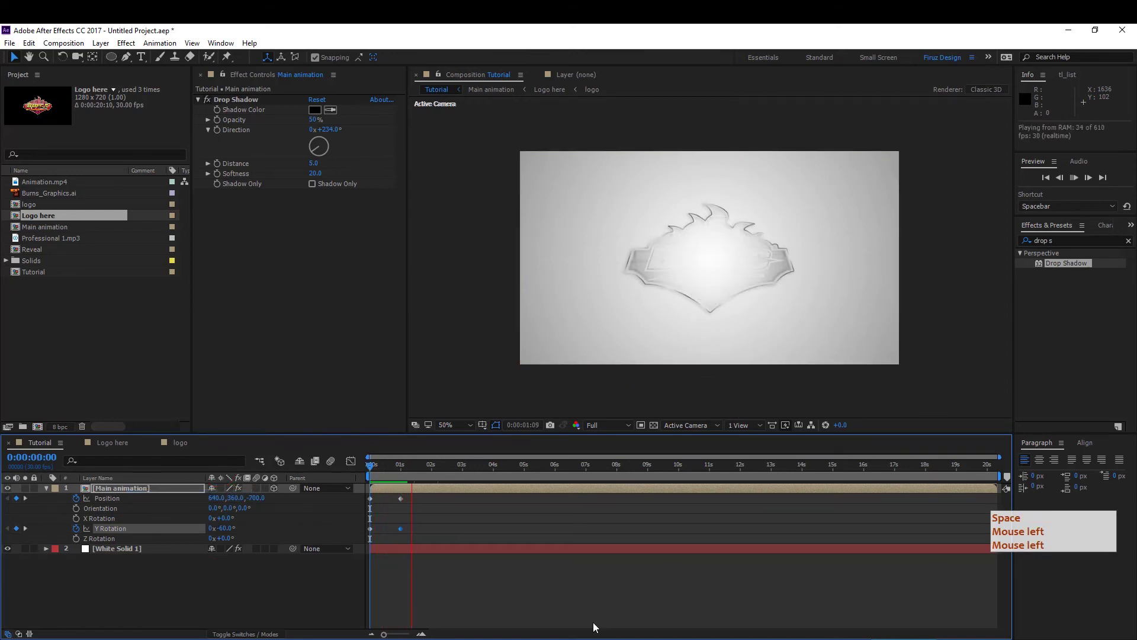
key(space)
click(400, 474)
click(148, 332)
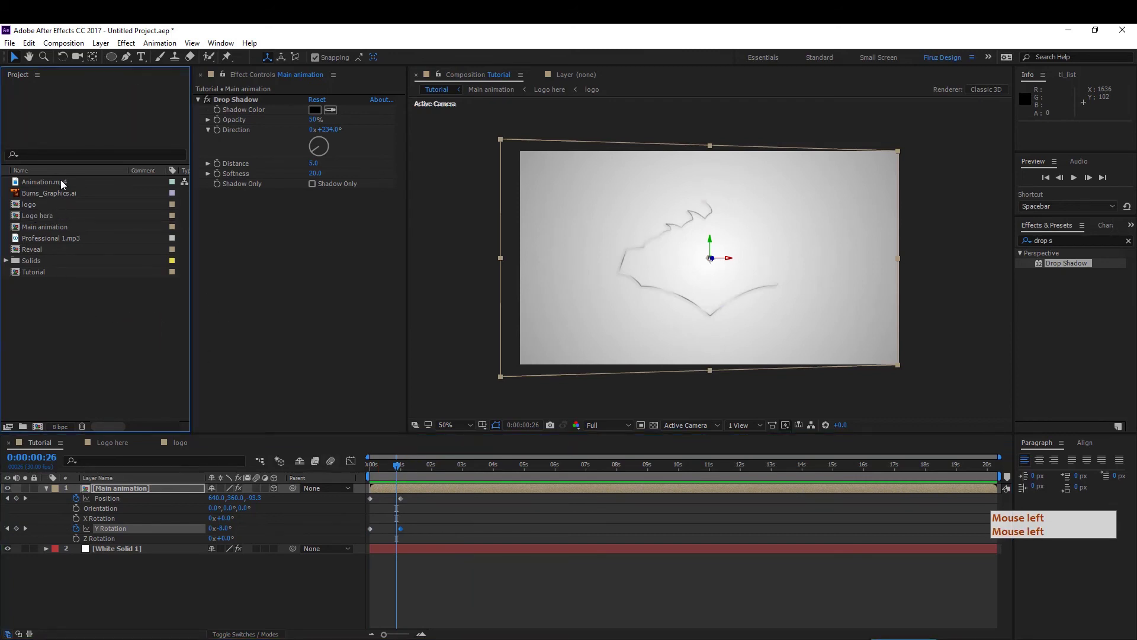
- Add Professional 1.mp3 music and Animation.mp4 light video to the Tutorial comp
double_click(72, 241)
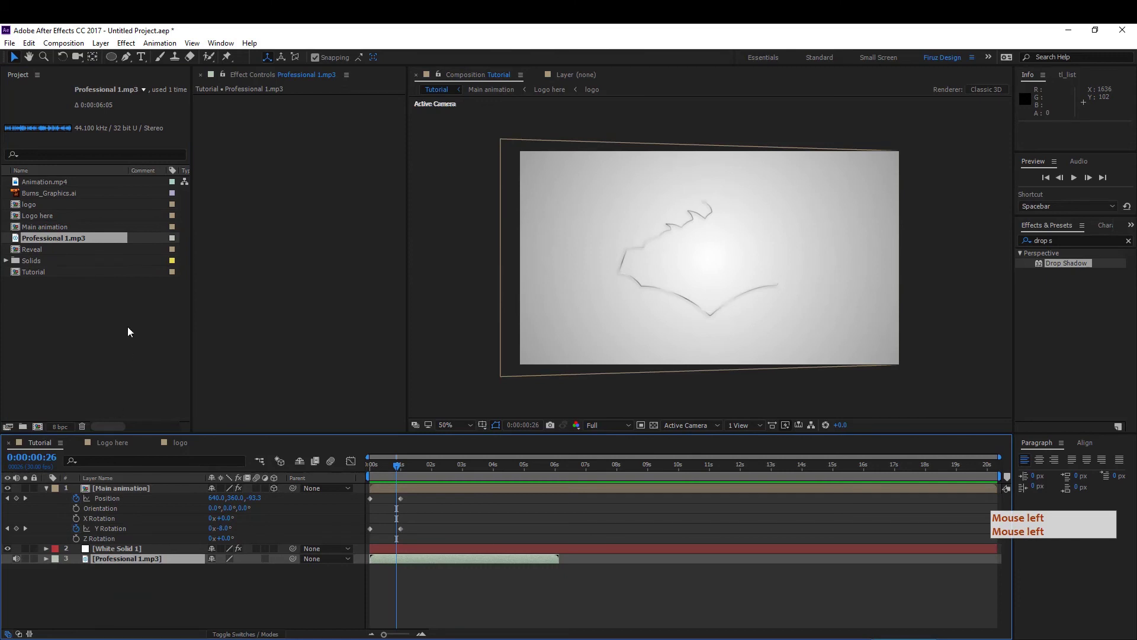
click(99, 332)
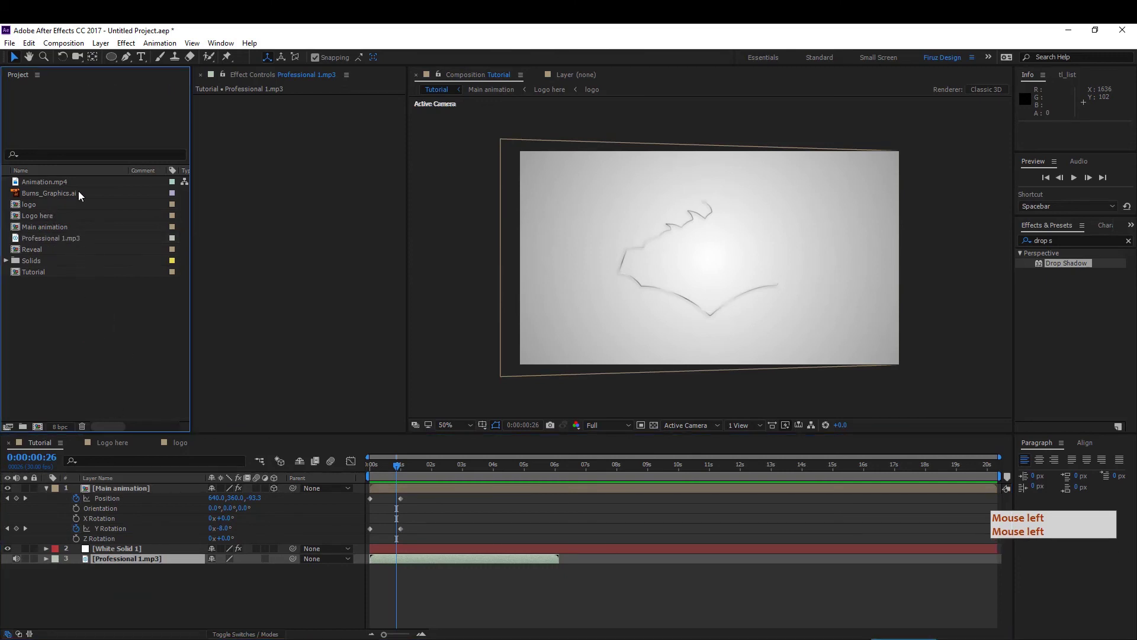
click(56, 190)
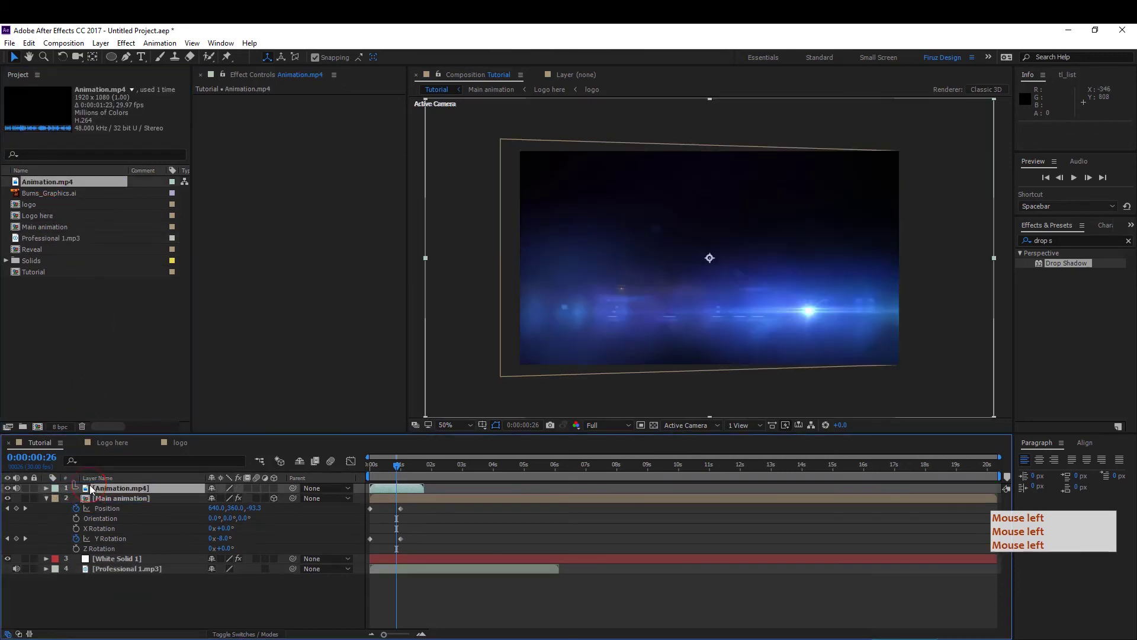
click(526, 488)
click(525, 489)
- Fit the Animation.mp4 video to the composition frame via Layer > Transform > Fit to Comp
click(1010, 195)
click(997, 105)
click(906, 153)
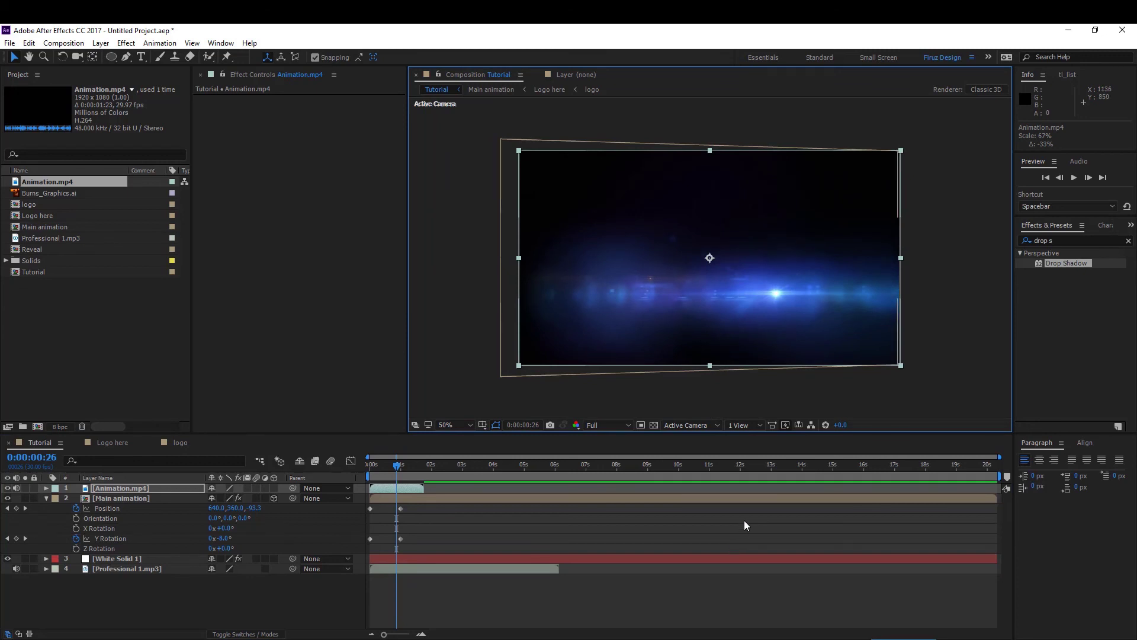
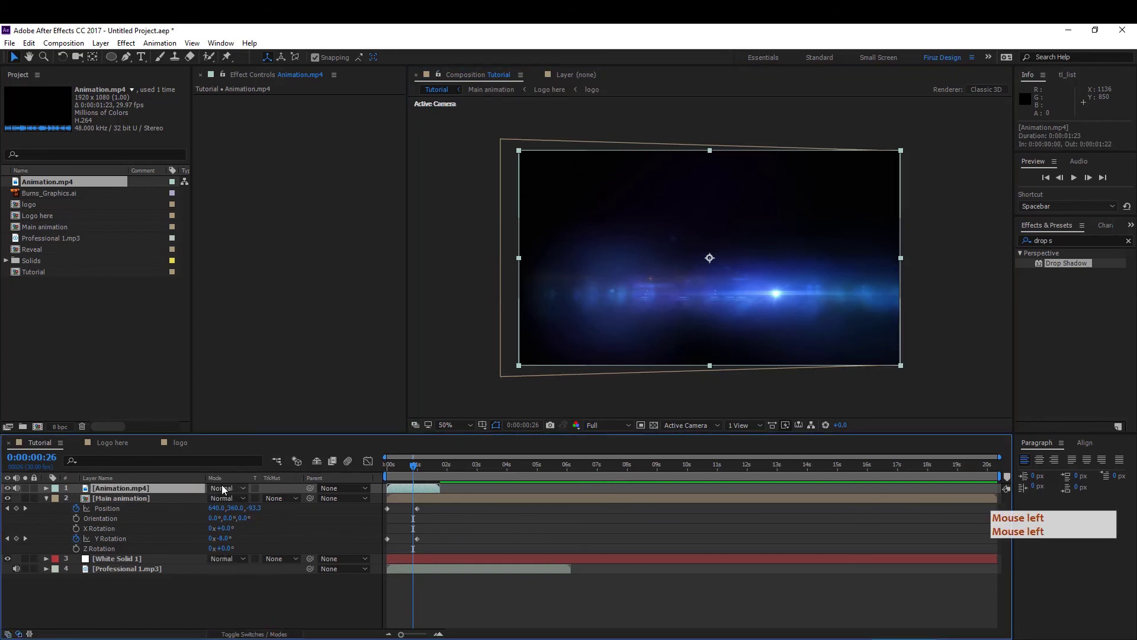
- Set the Animation.mp4 layer's blending mode to Screen and preview the result
click(226, 489)
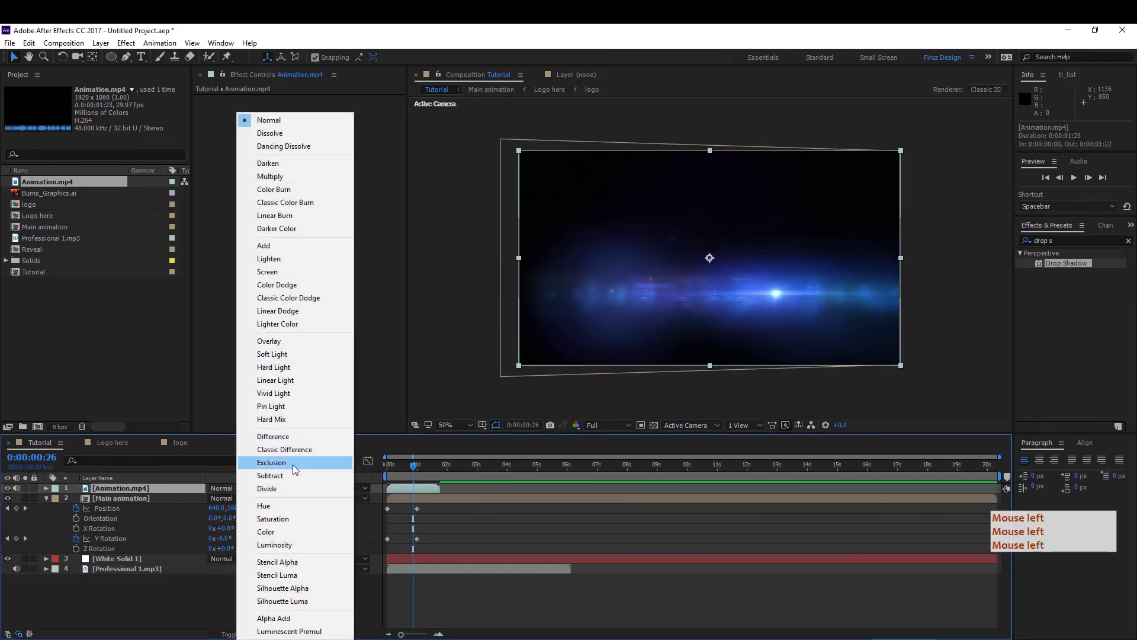
click(288, 284)
click(288, 276)
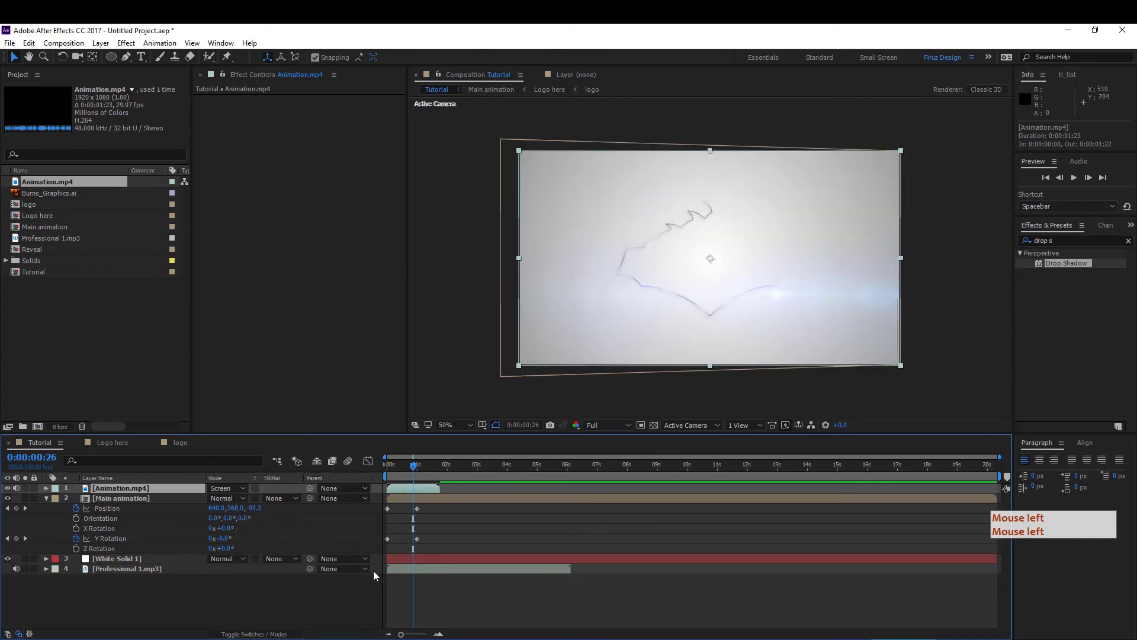
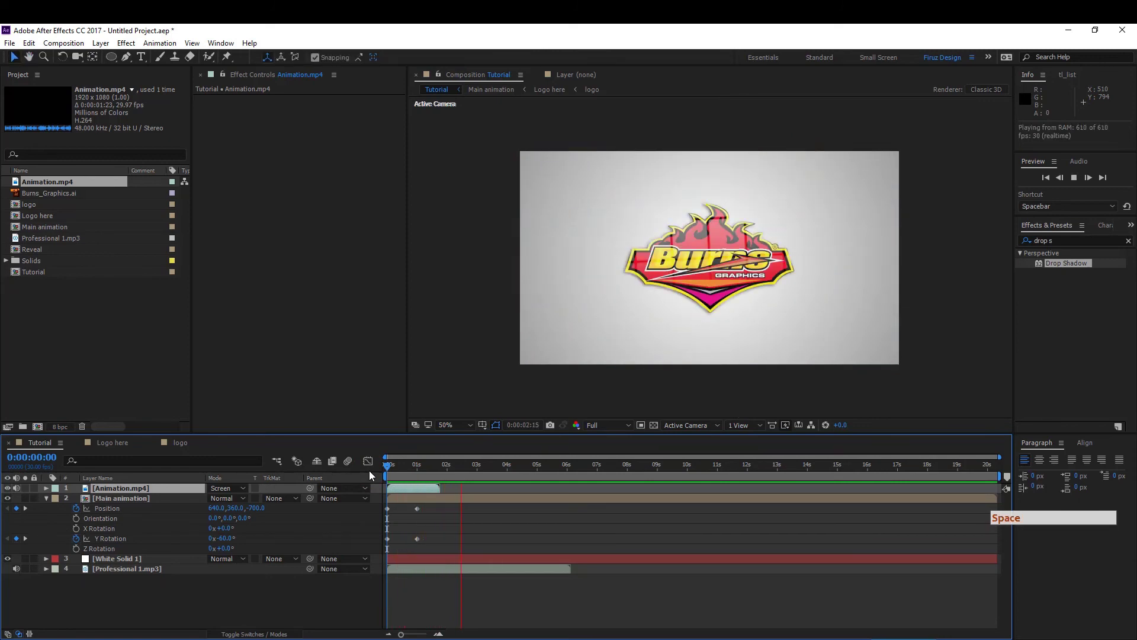
key(space)
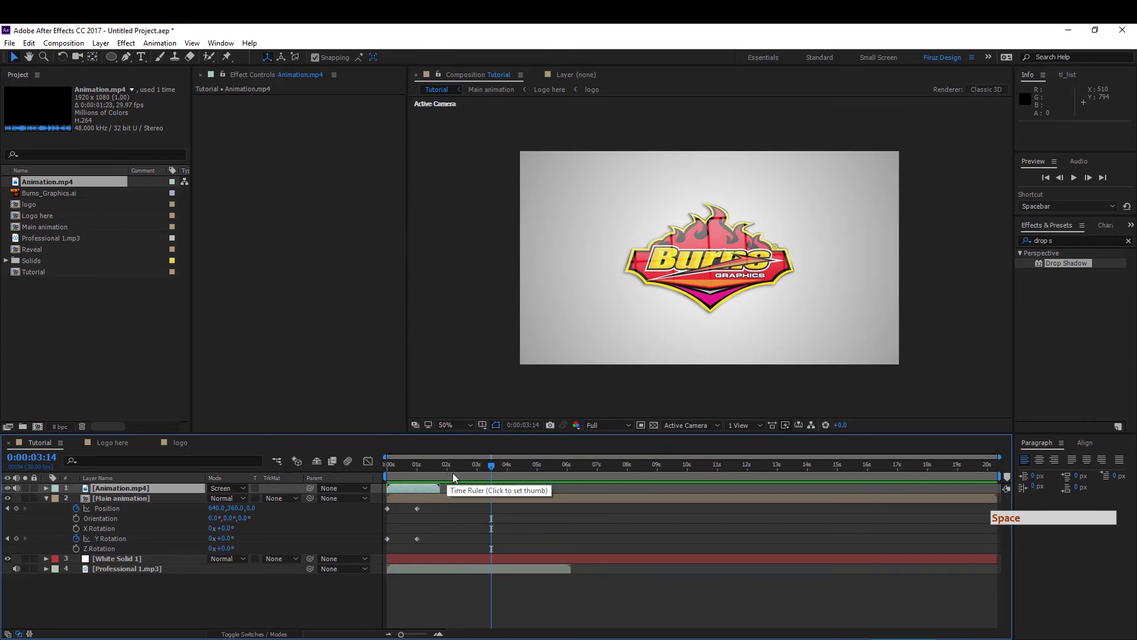
key(space)
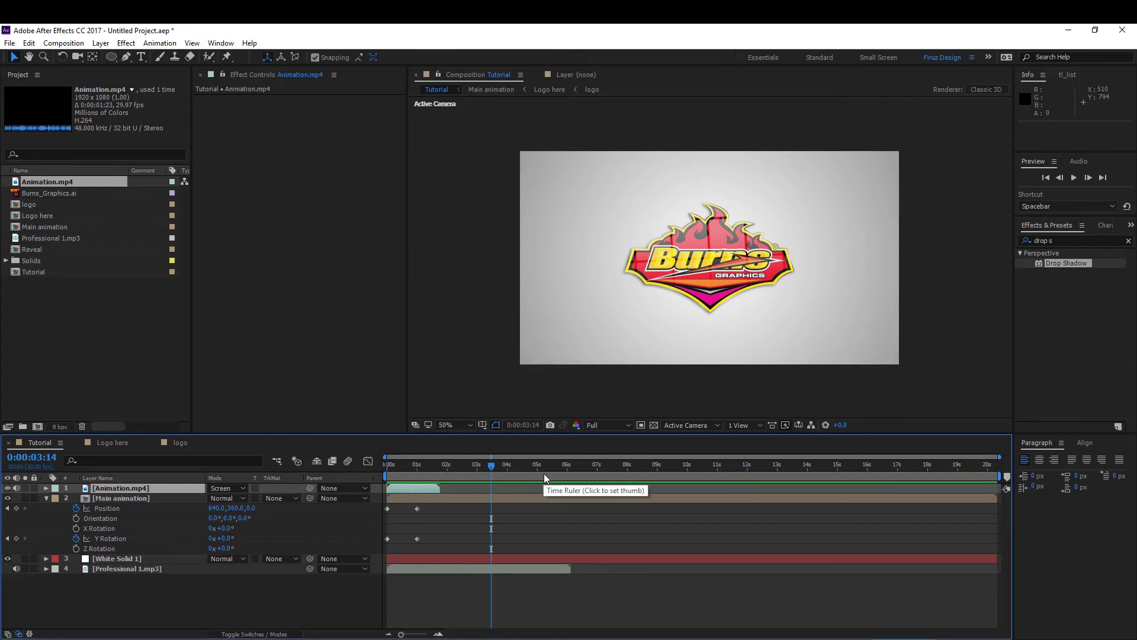
click(504, 575)
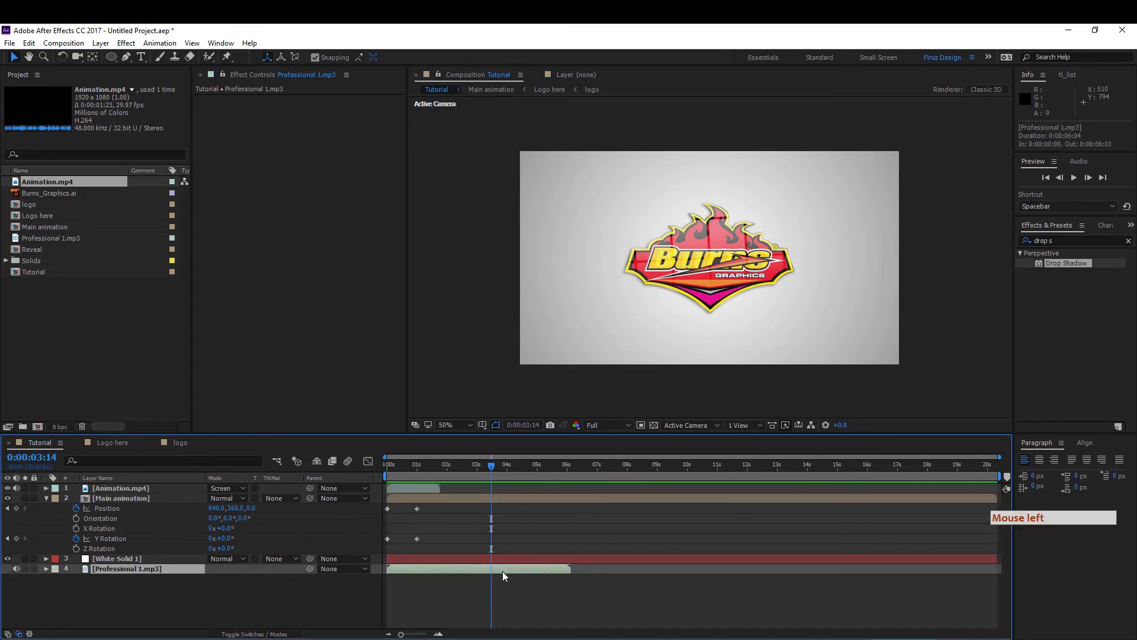
- Show Professional 1.mp3's waveform, move to the beat near 0:00:02:29, then select Main animation
key(l)
click(505, 576)
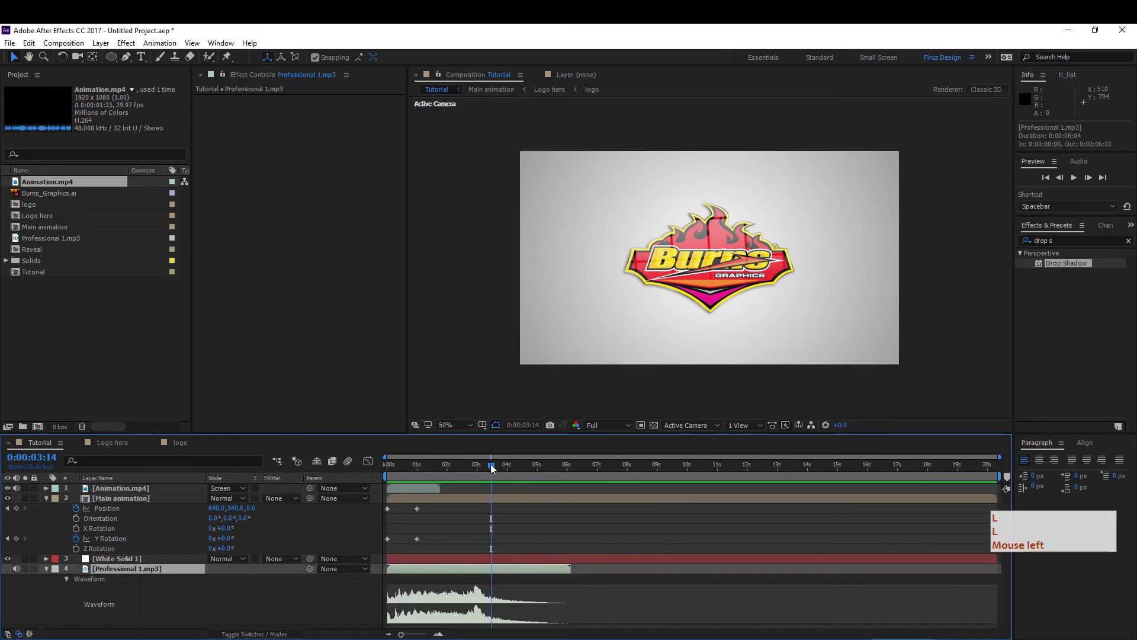
click(489, 470)
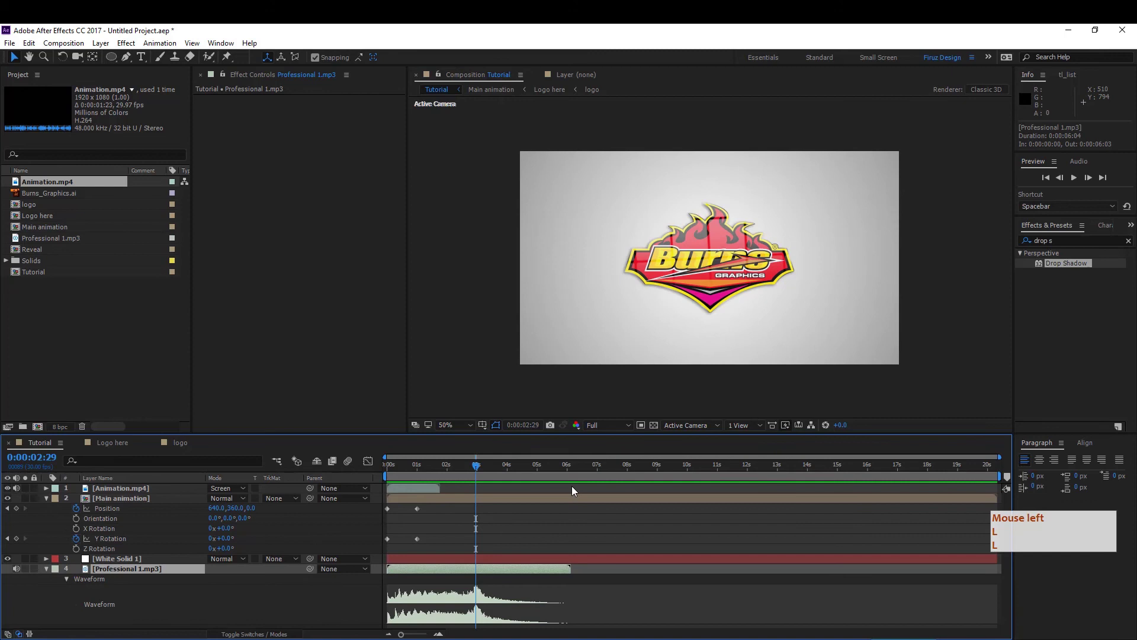
key(l)
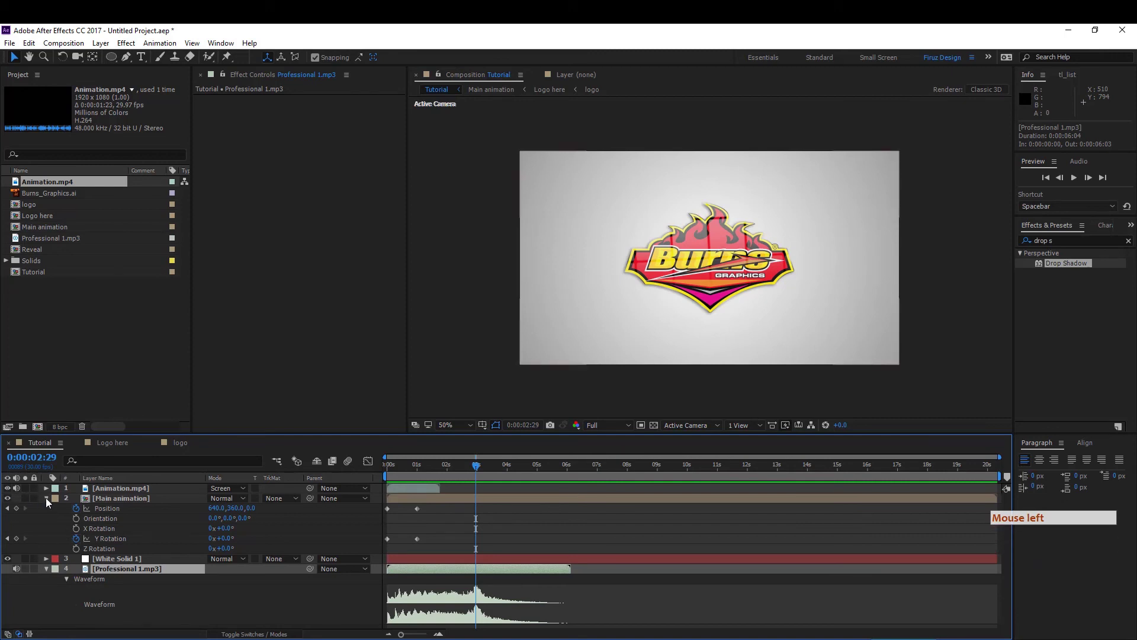
click(50, 502)
click(104, 499)
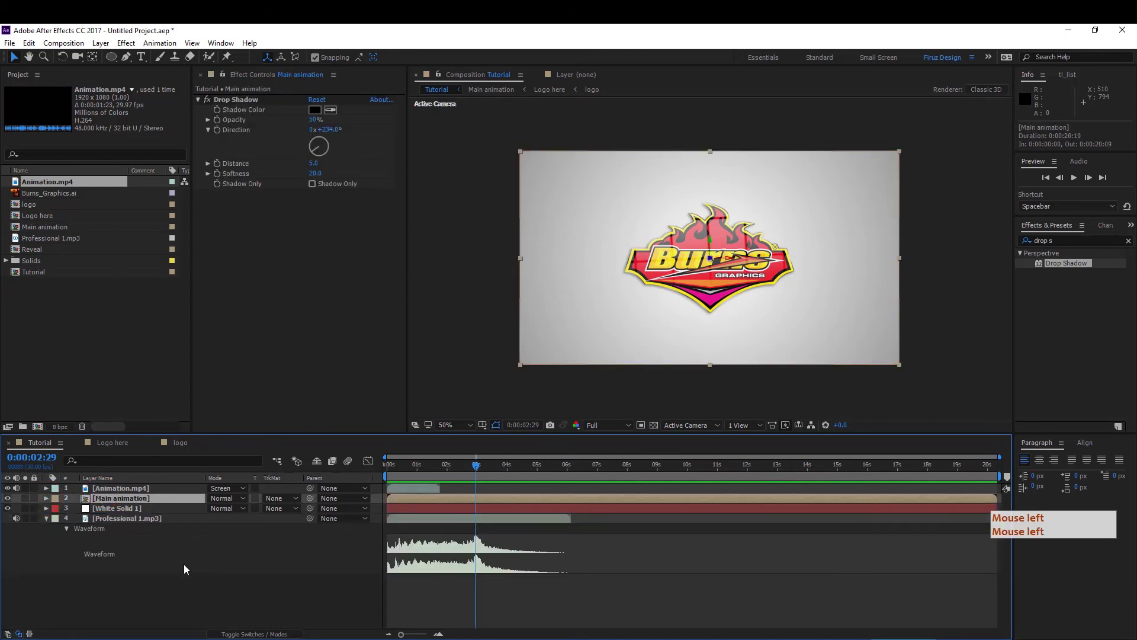
- Keyframe Main animation's Scale at 74% on the beat and 100% at the start
key(s)
click(187, 569)
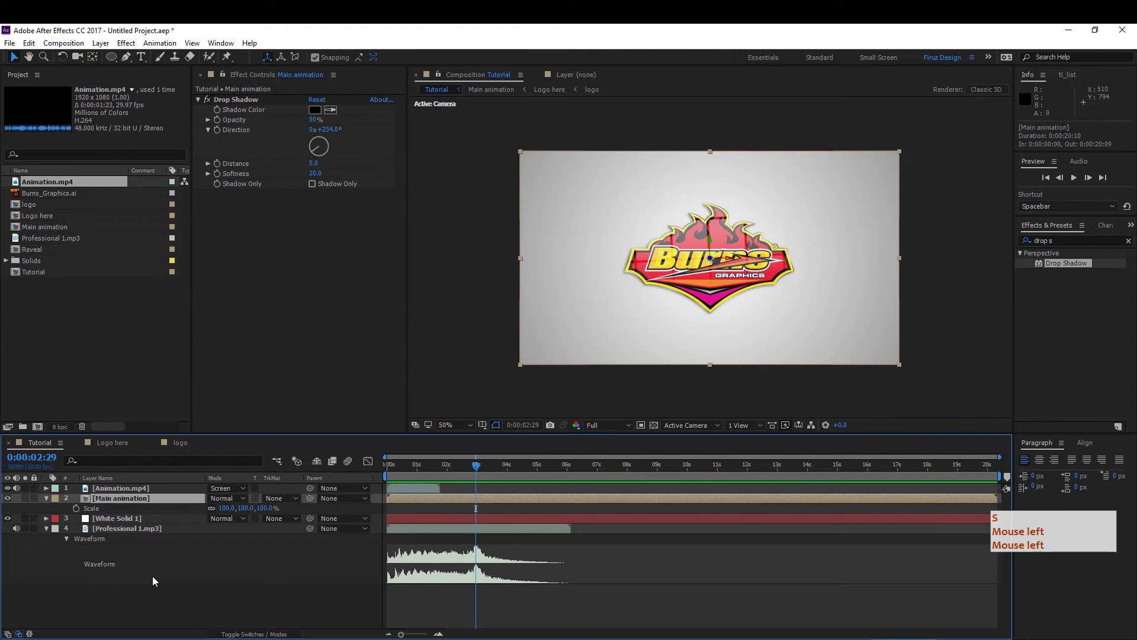
click(78, 512)
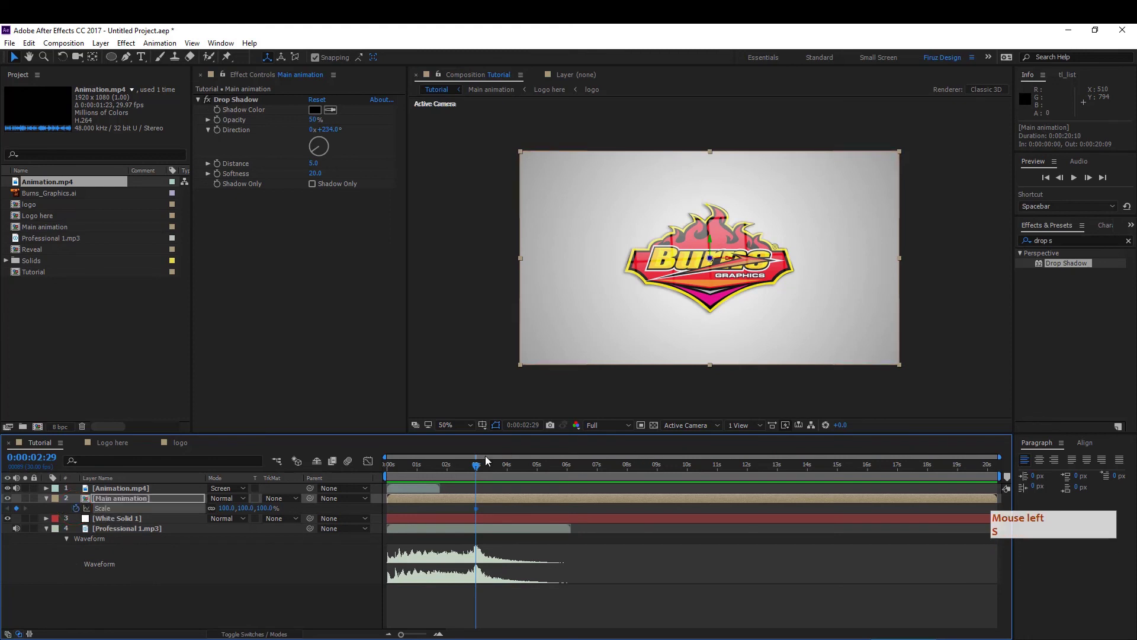
click(459, 473)
click(20, 513)
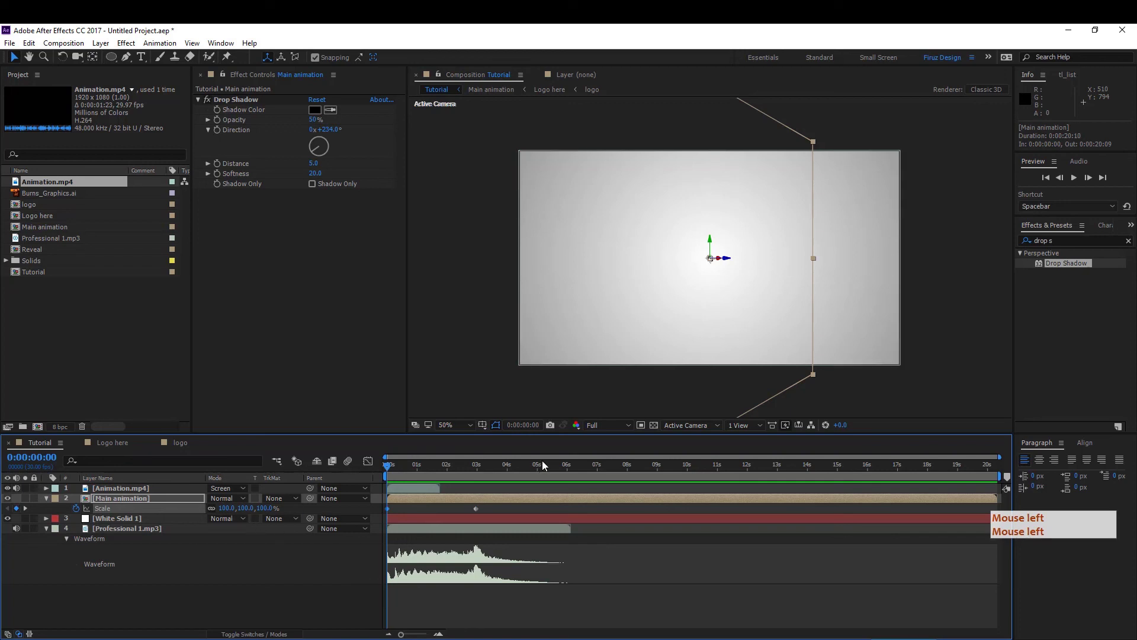
click(488, 470)
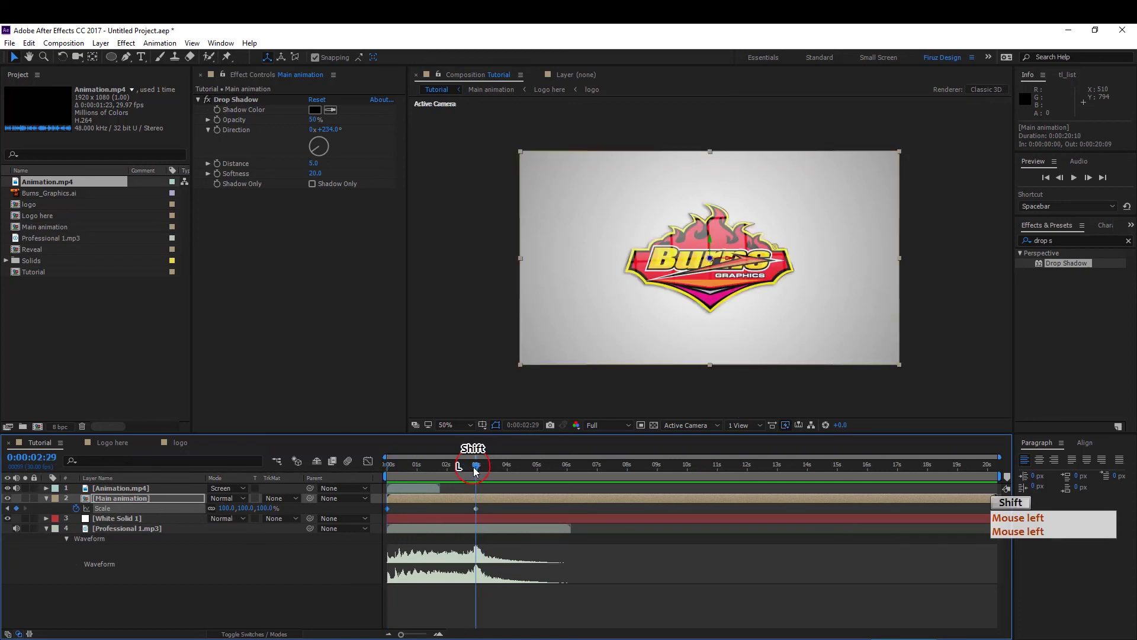
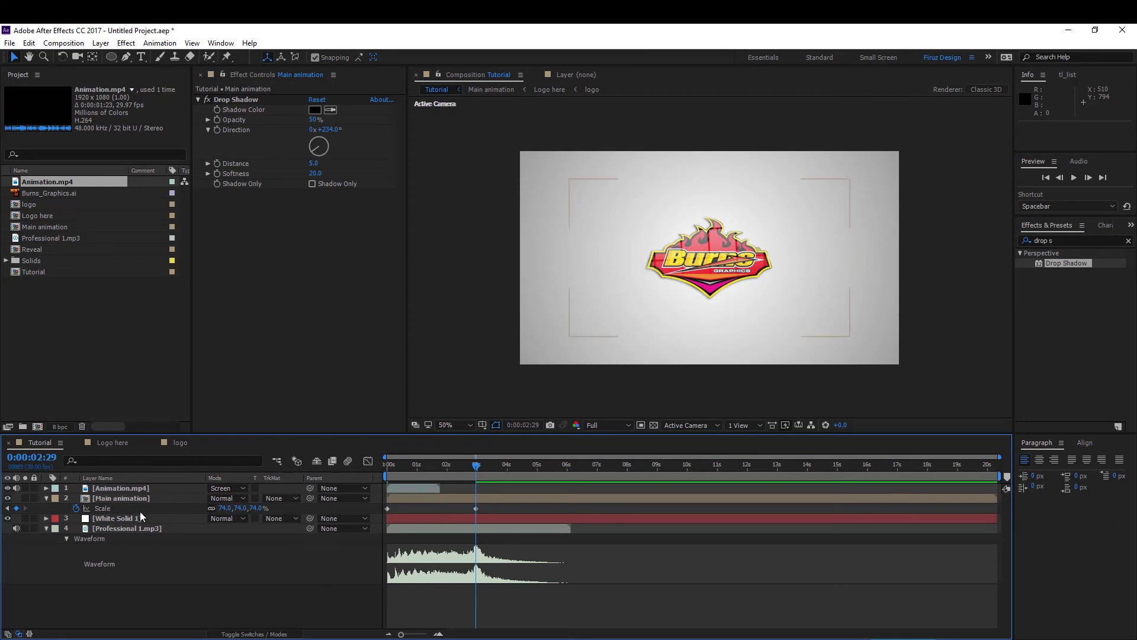
- Apply Easy Ease to both Scale keyframes via Keyframe Assistant
click(144, 513)
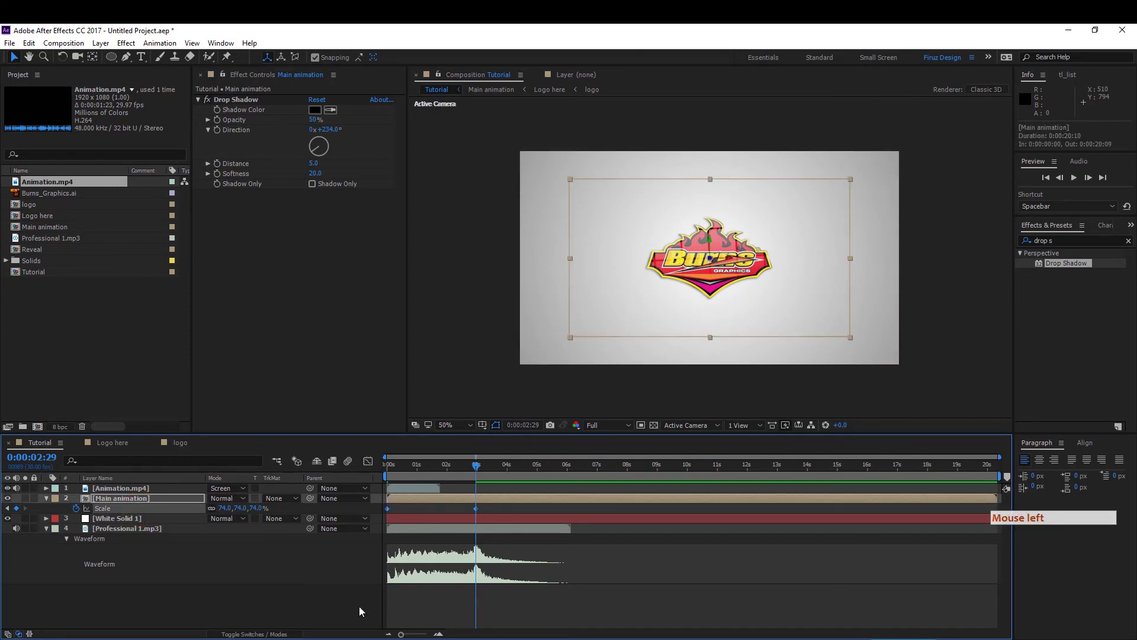
right_click(479, 512)
click(479, 512)
click(511, 511)
right_click(511, 511)
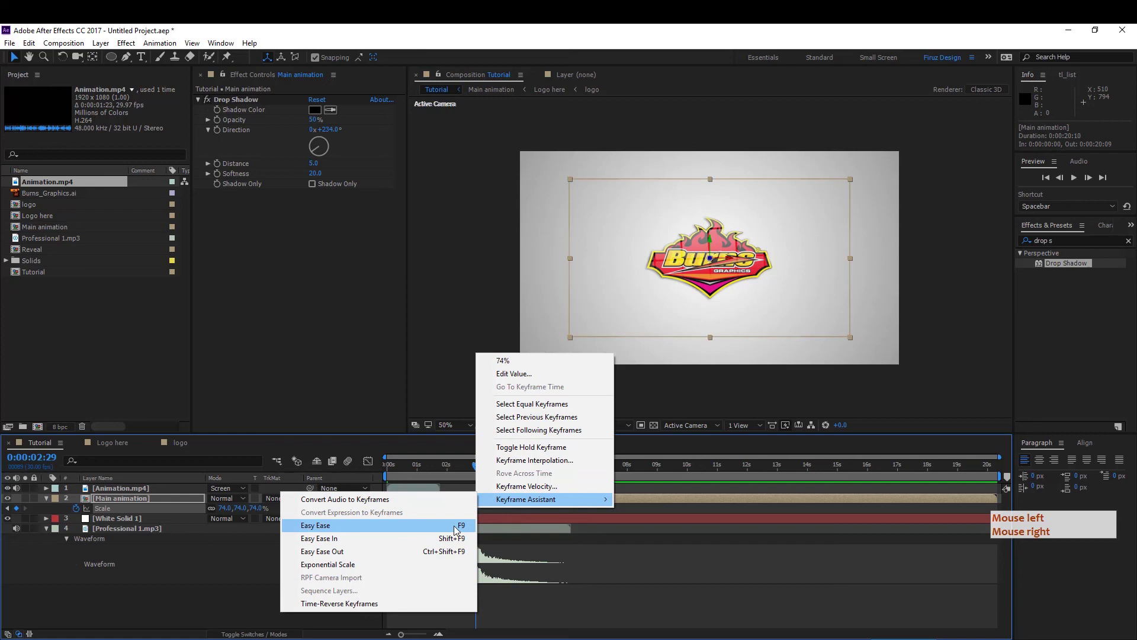
click(458, 531)
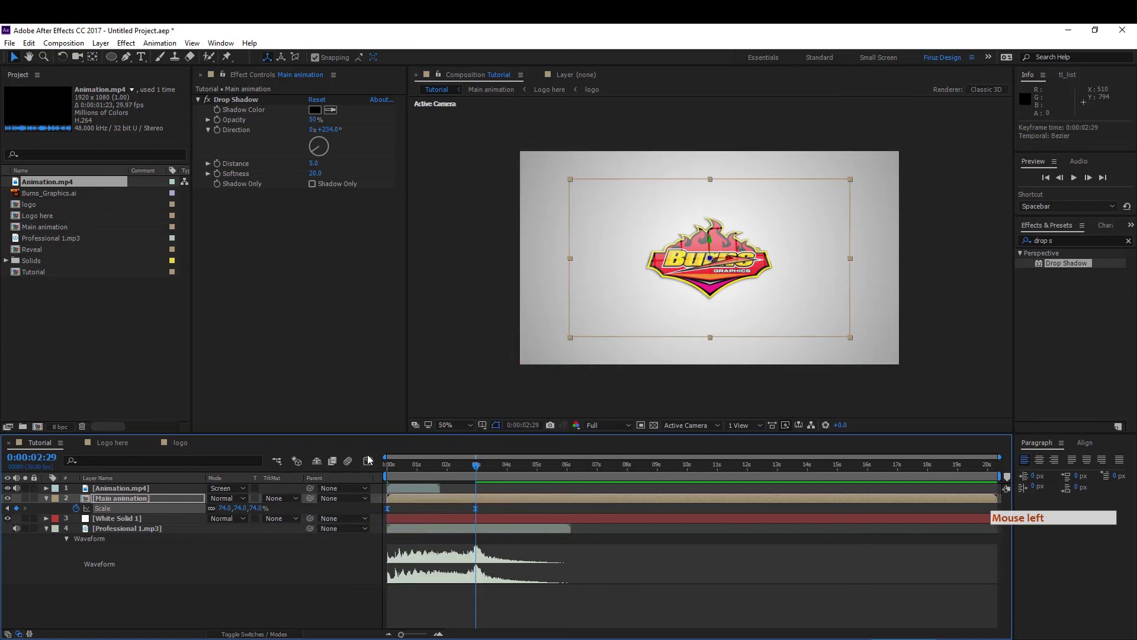
- In the Graph Editor, sharpen the Scale curve so the shrink accelerates into the beat, then return to frame 0
click(371, 460)
click(406, 492)
click(360, 486)
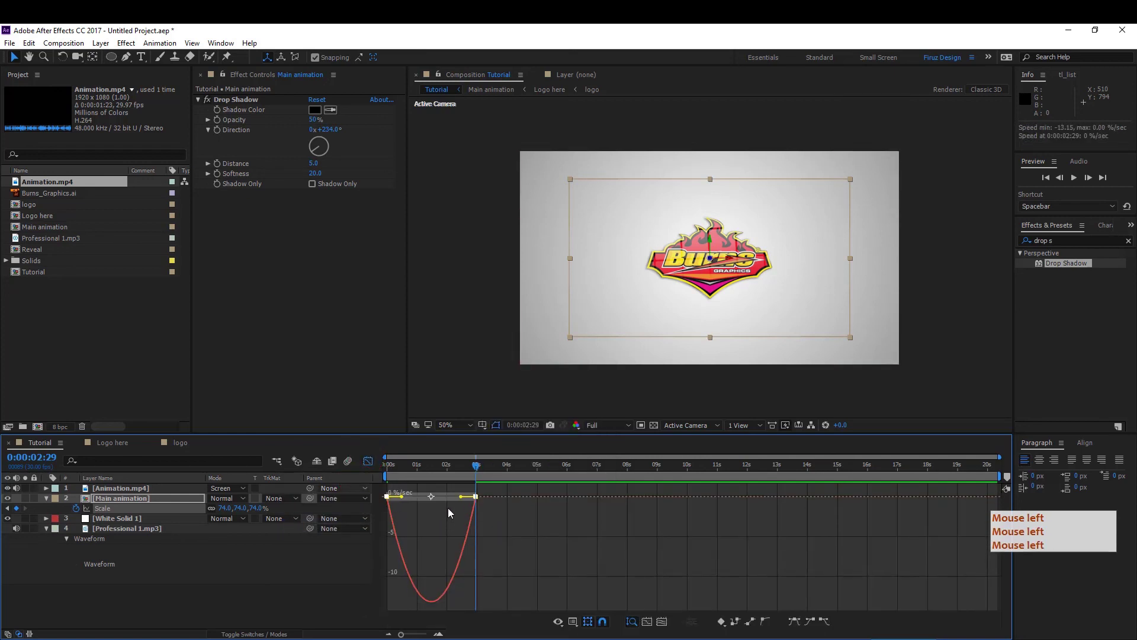
click(419, 502)
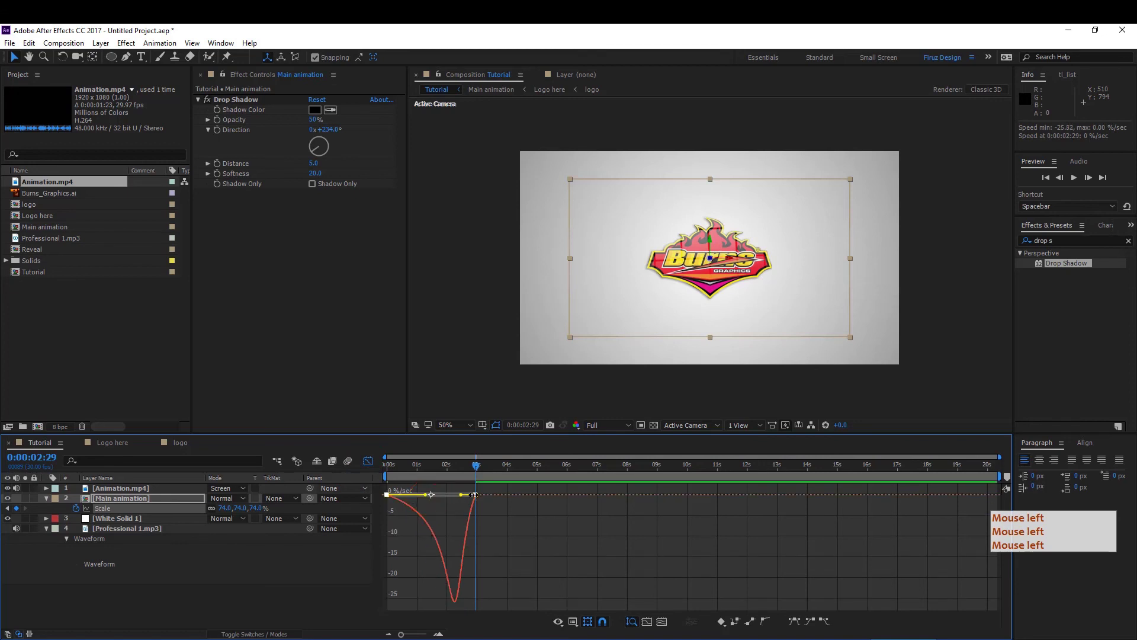
click(469, 496)
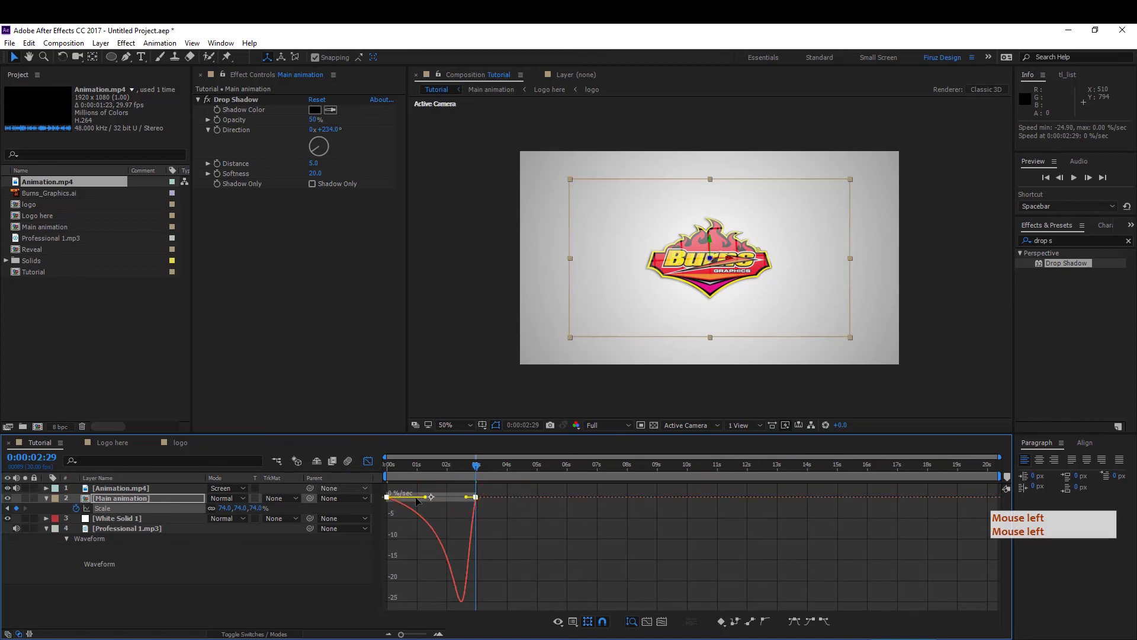
click(399, 466)
click(330, 468)
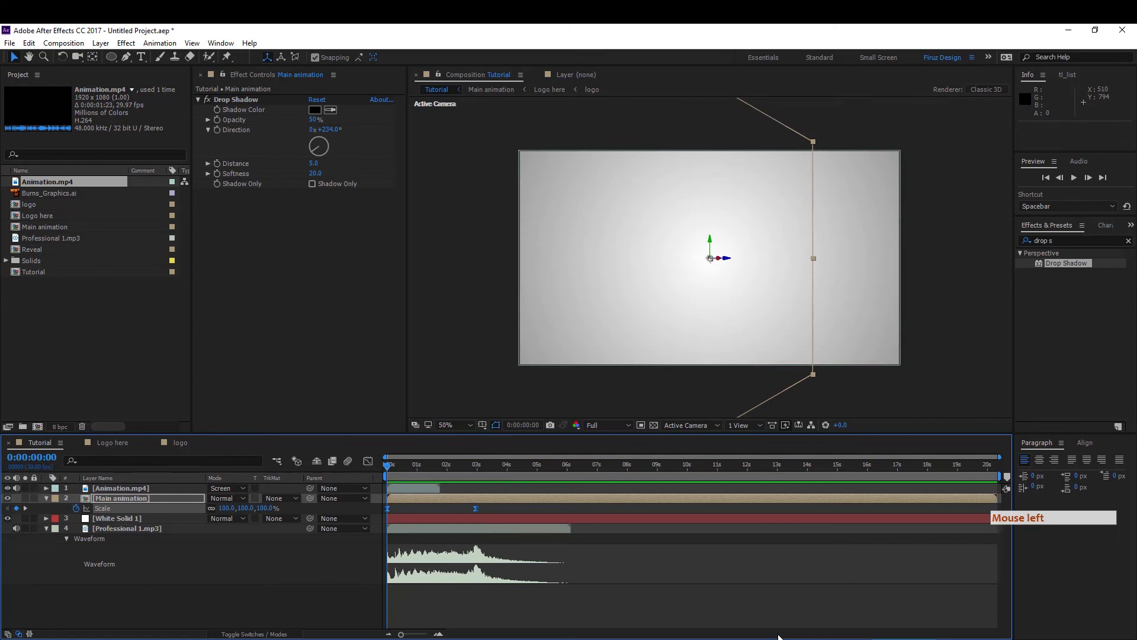
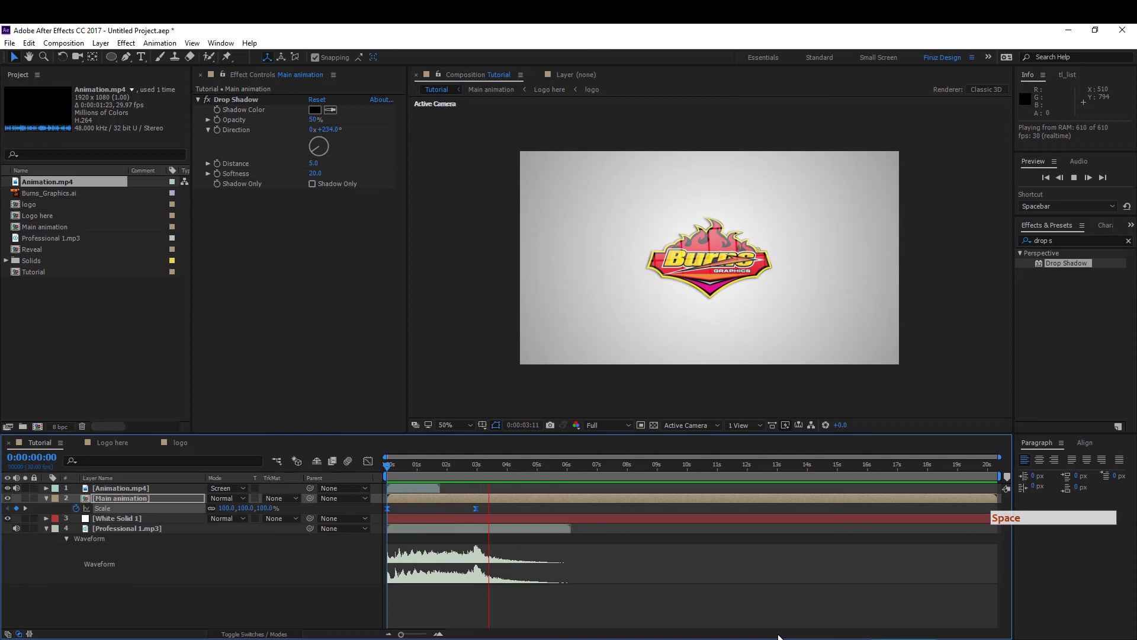
- Preview the eased scale punch, then scrub and zoom into the timeline for finer detail
key(space)
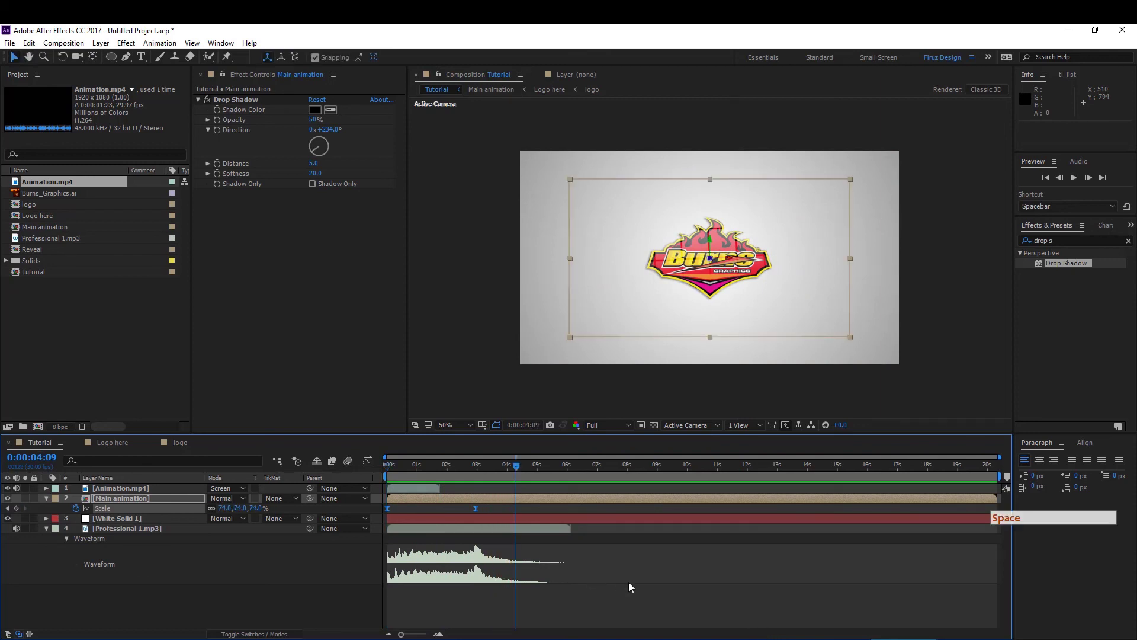
key(space)
click(686, 473)
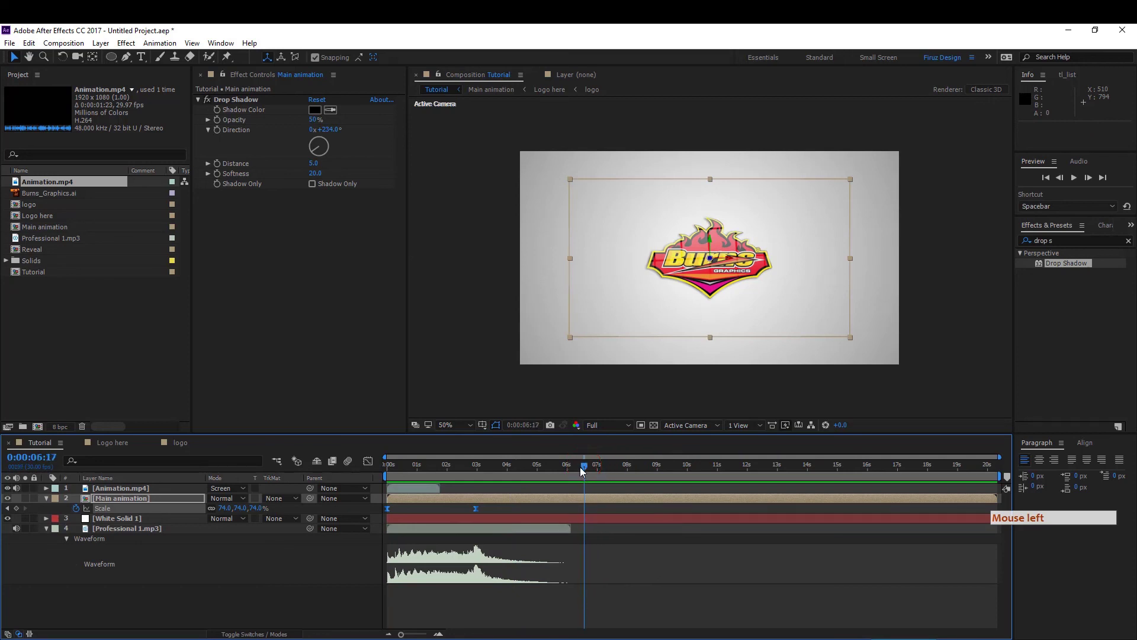
key(Page_Up)
key(Page_Up)
key(n)
right_click(562, 482)
click(607, 514)
key(n)
key(Page_Up)
click(605, 472)
right_click(604, 472)
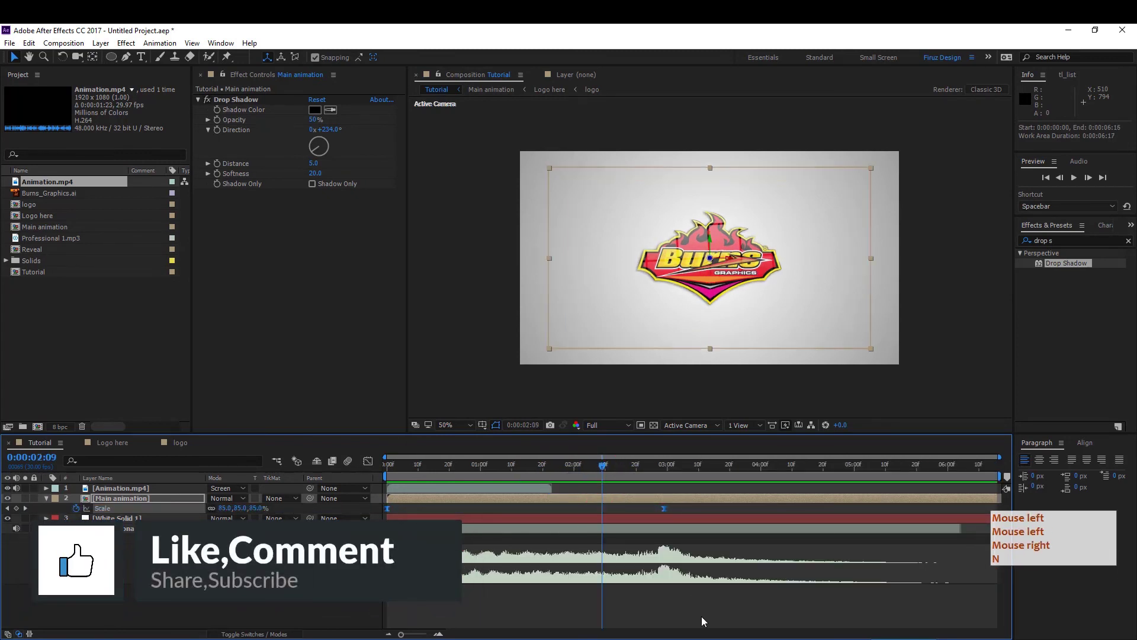
click(704, 621)
- Open the innermost logo composition showing the Burns_Graphics.ai layer's Opacity
click(142, 500)
click(133, 505)
click(126, 511)
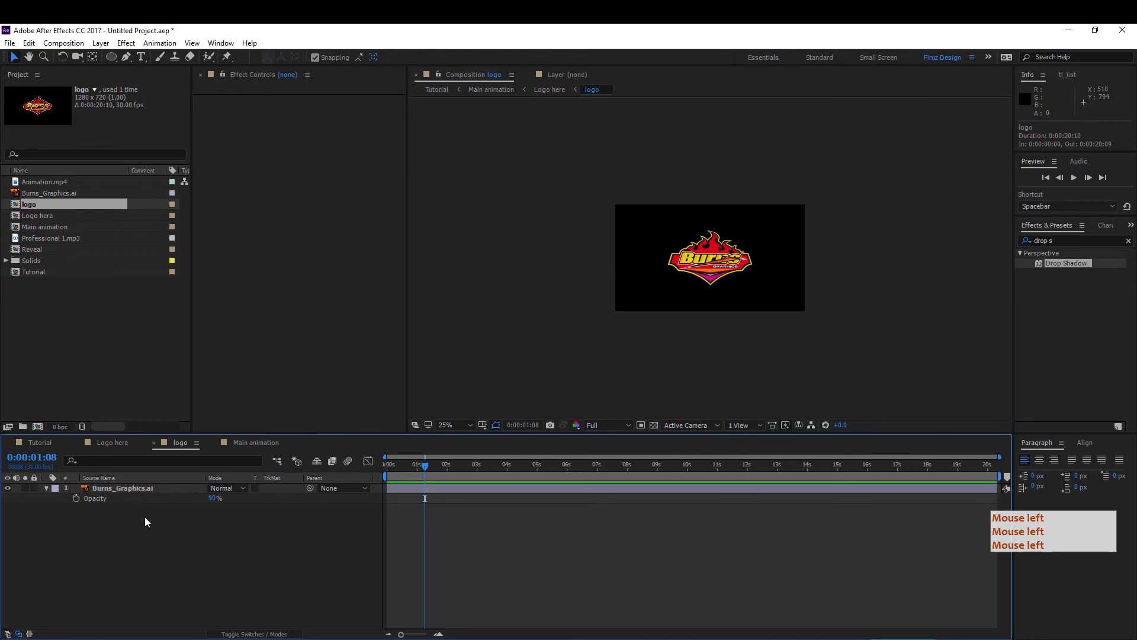